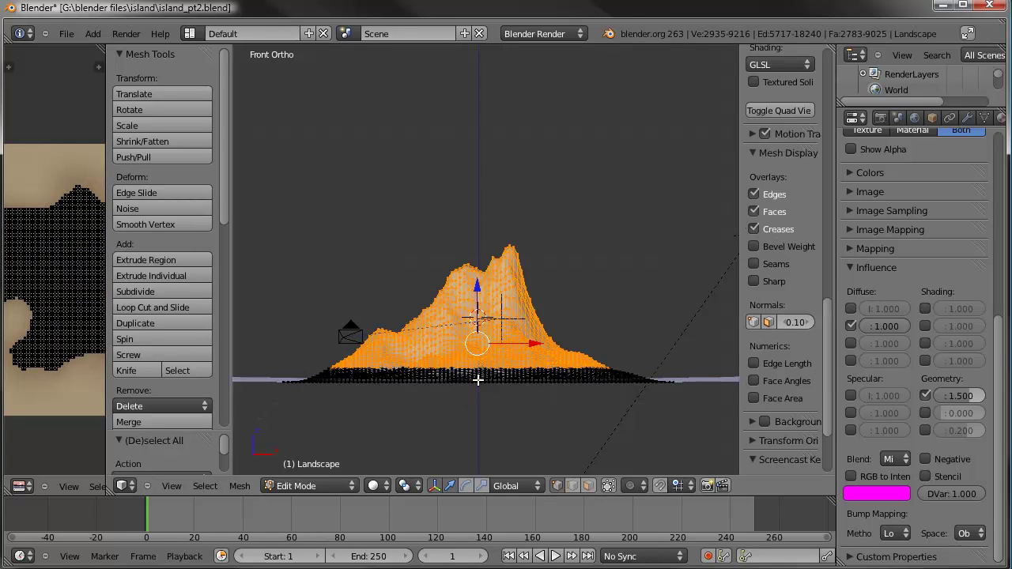
Scale the selected landscape vertices down in front ortho view to lower the island's peaks
click(475, 385)
key(.)
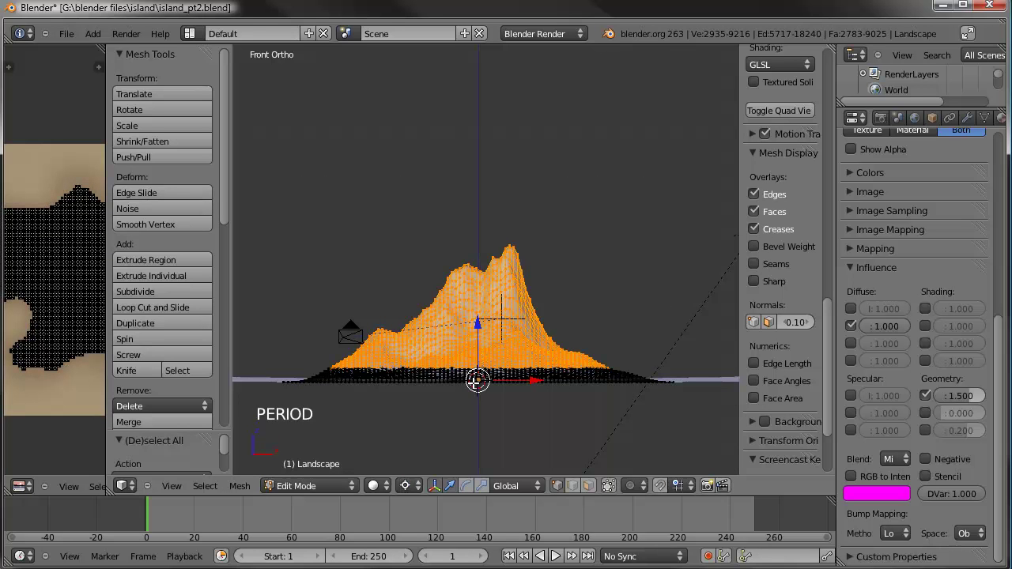
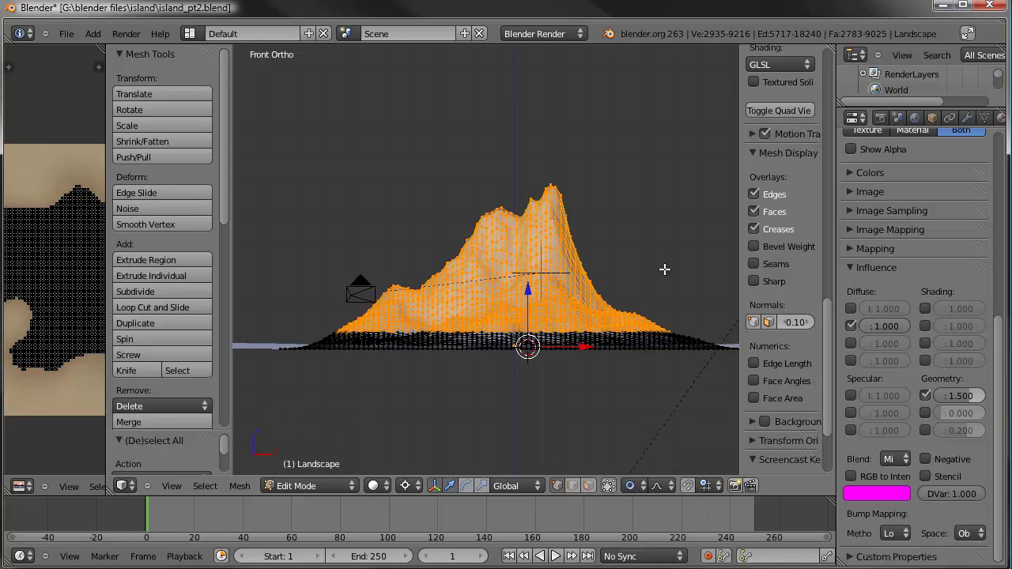
key(s)
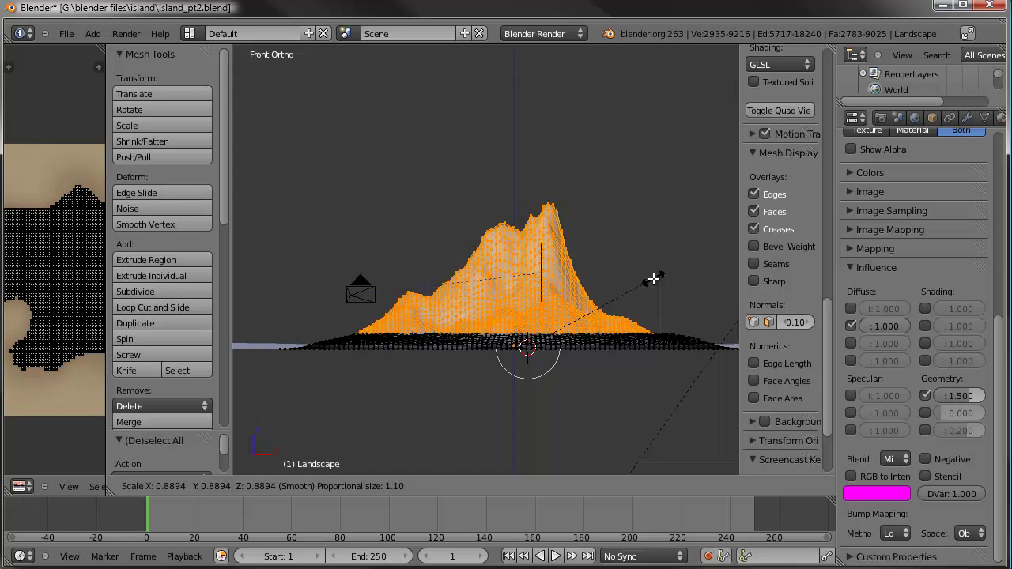
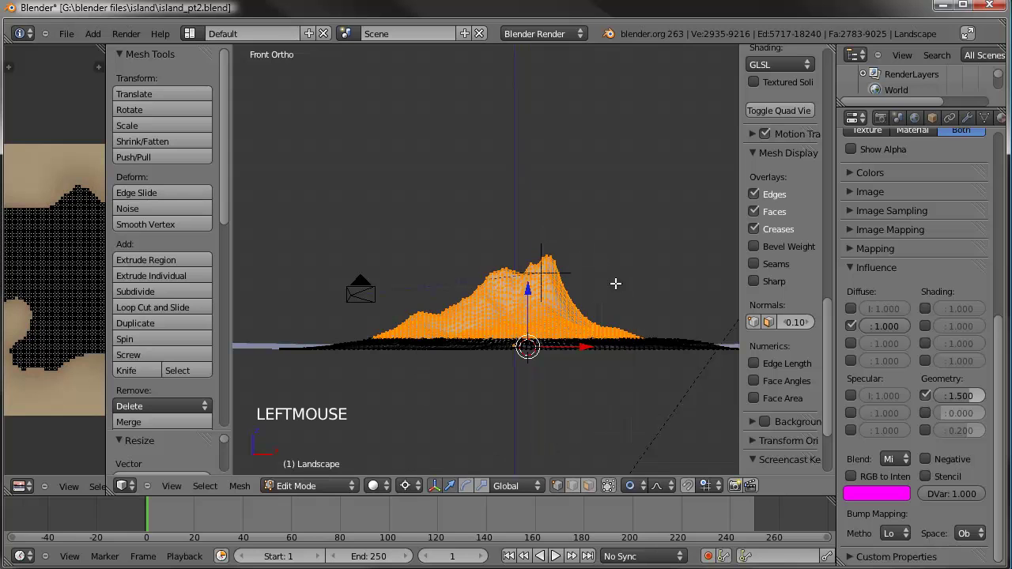
key(g)
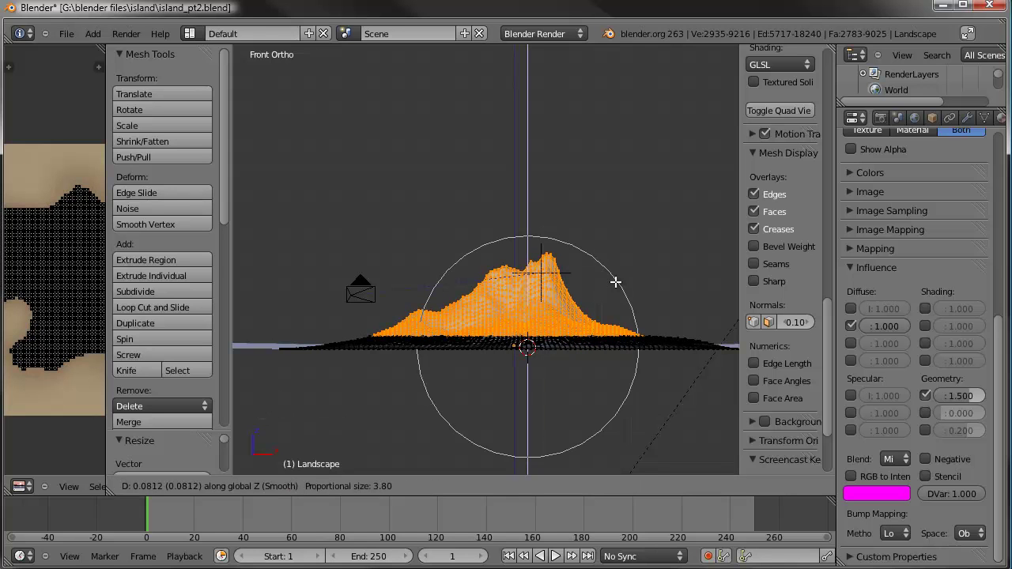
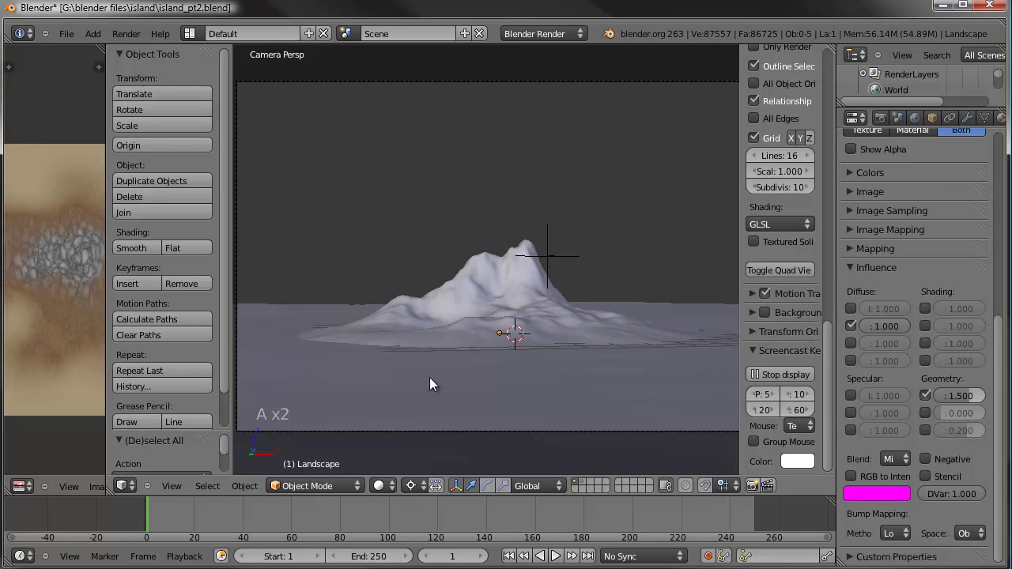
Select the ocean plane and darken its material's diffuse colour to deep blue
right_click(270, 328)
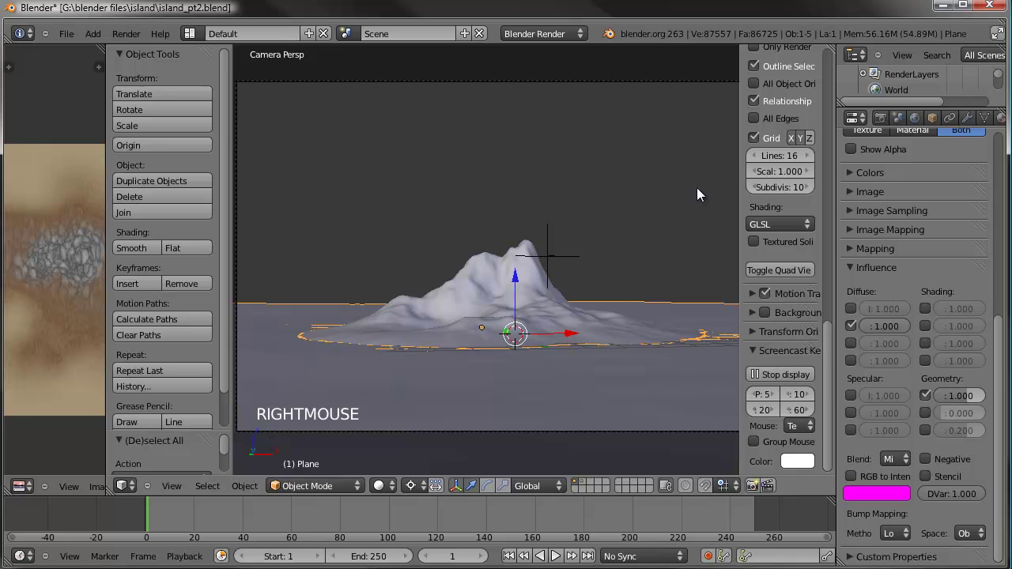
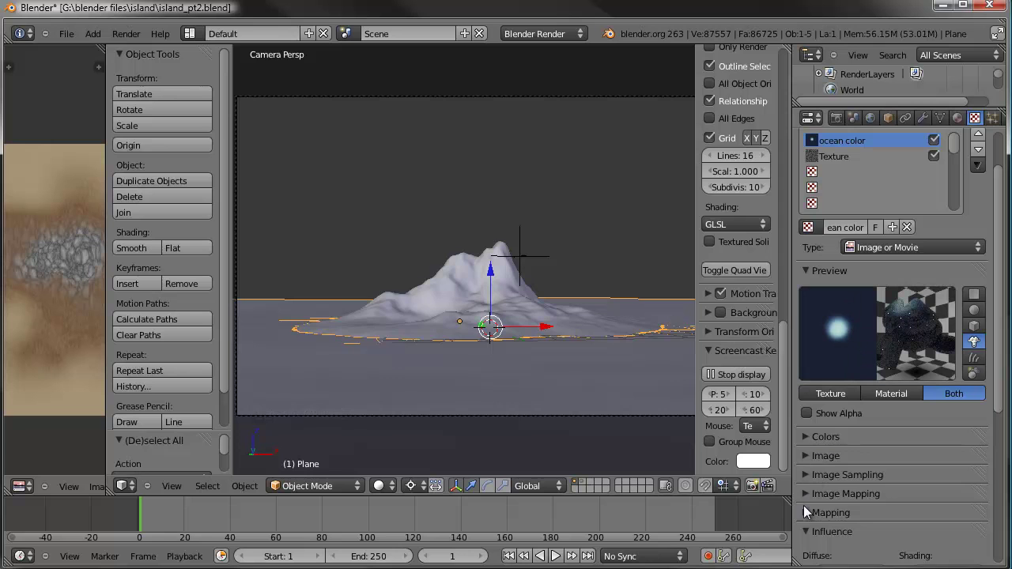
click(814, 529)
scroll(down, 3)
click(814, 531)
scroll(down, 3)
click(965, 122)
click(811, 401)
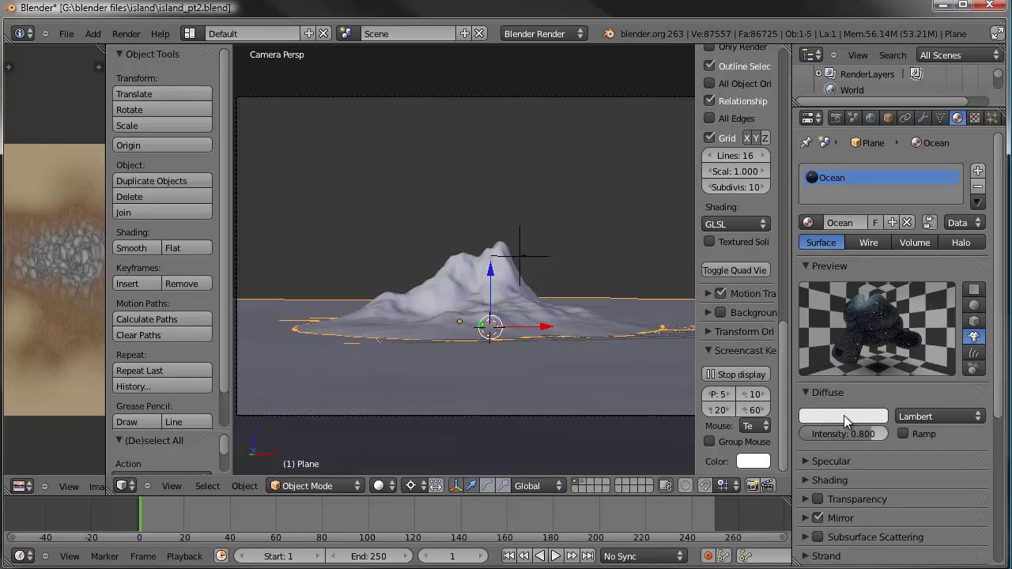
click(850, 420)
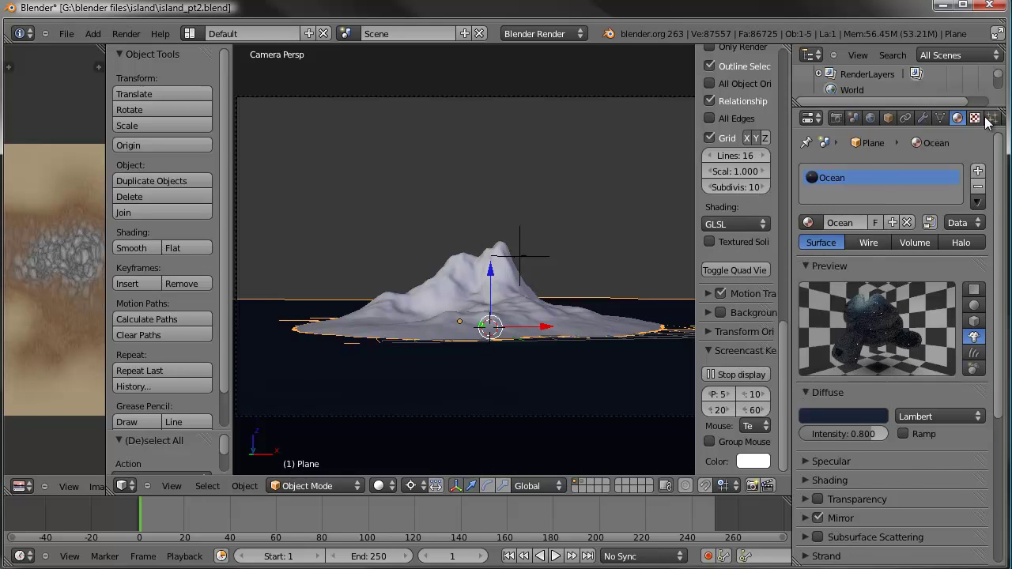
Set the ocean color texture's Influence Color to 0.350, previewing it on a cube
click(985, 119)
click(873, 538)
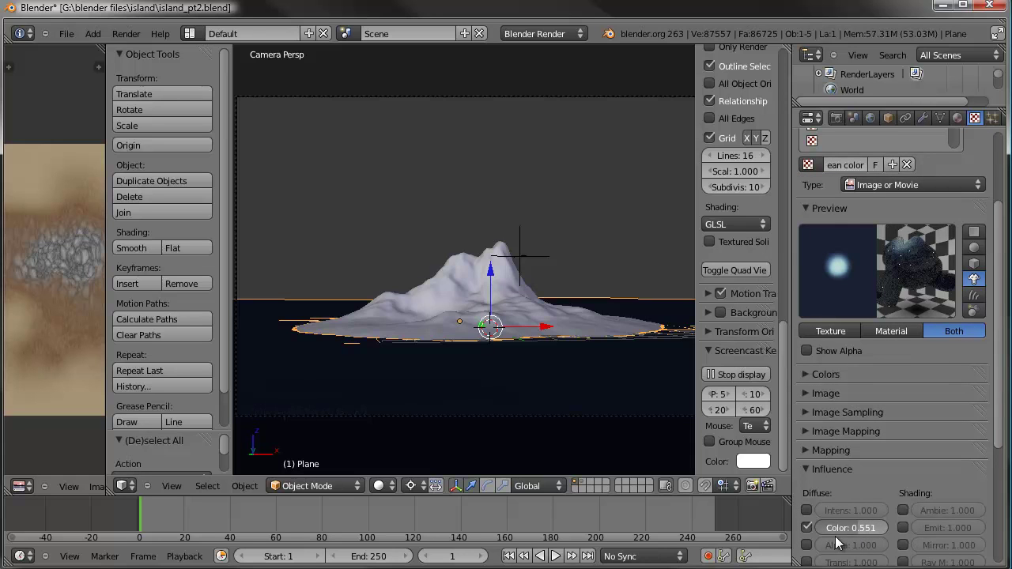
click(865, 537)
click(853, 536)
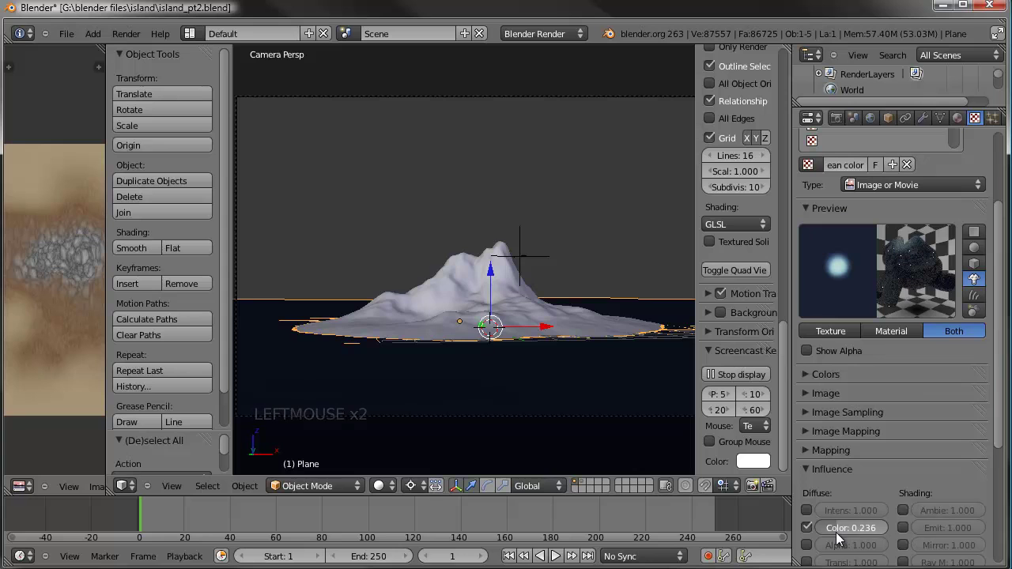
click(857, 531)
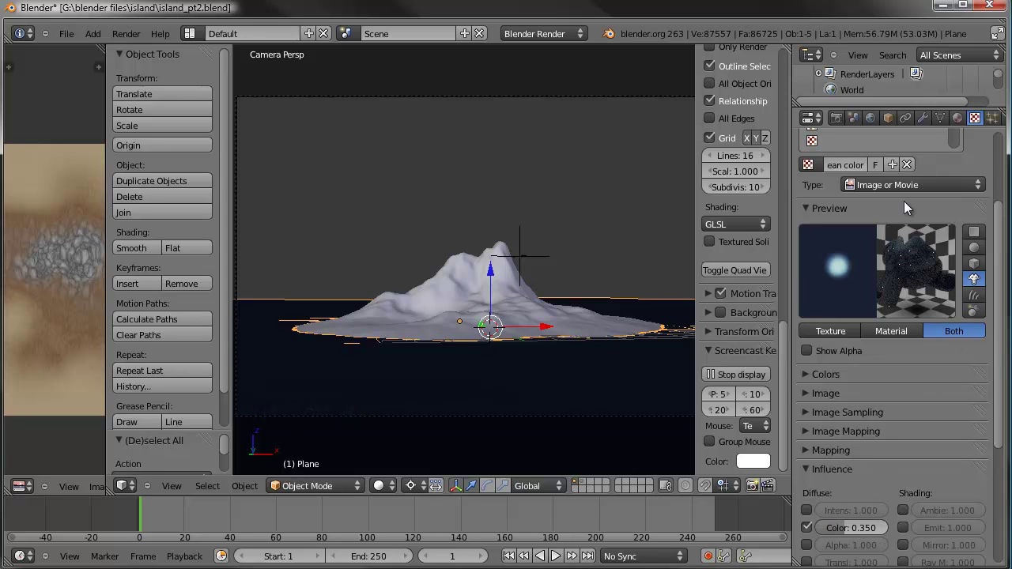
click(986, 264)
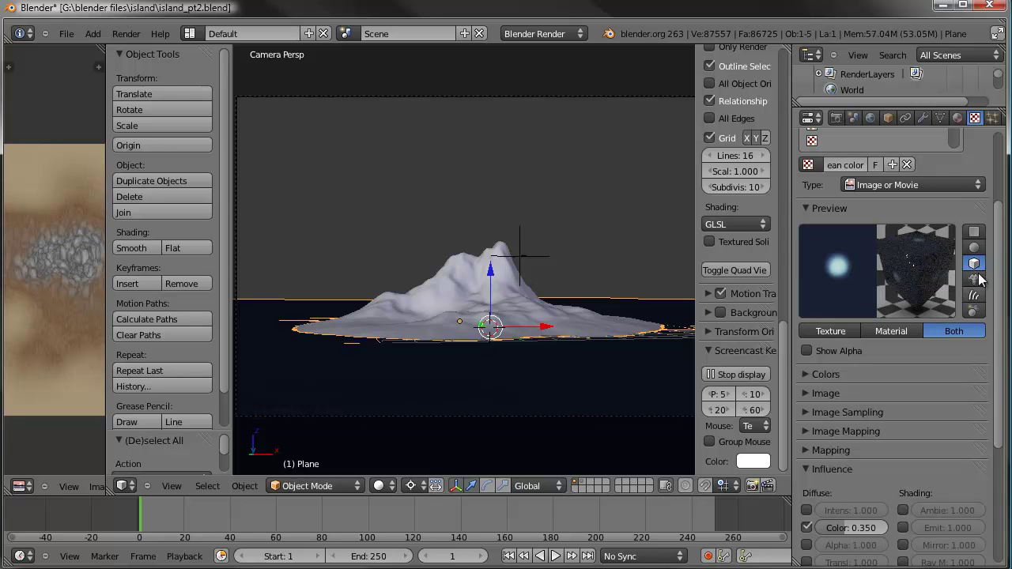
click(923, 527)
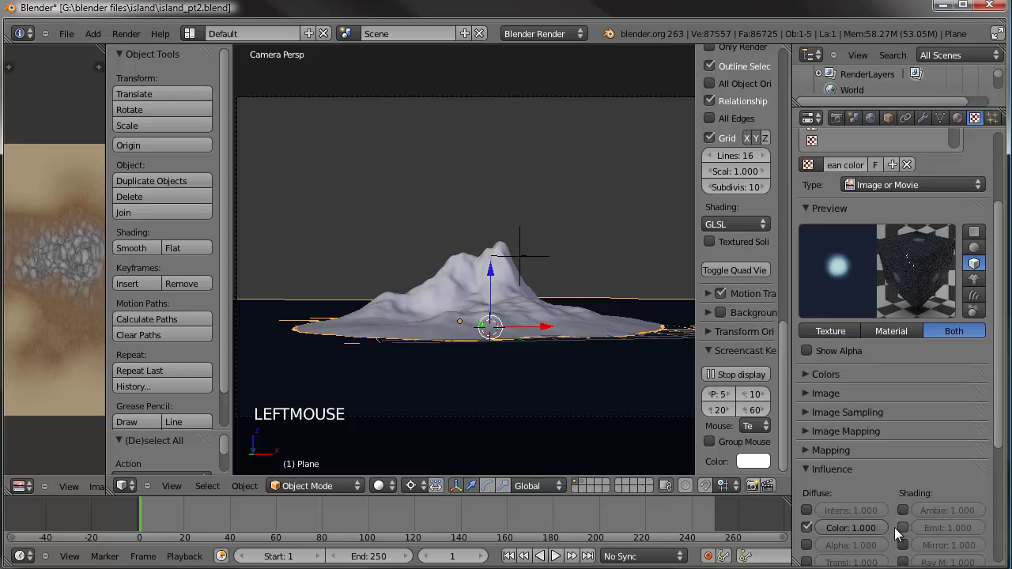
click(836, 540)
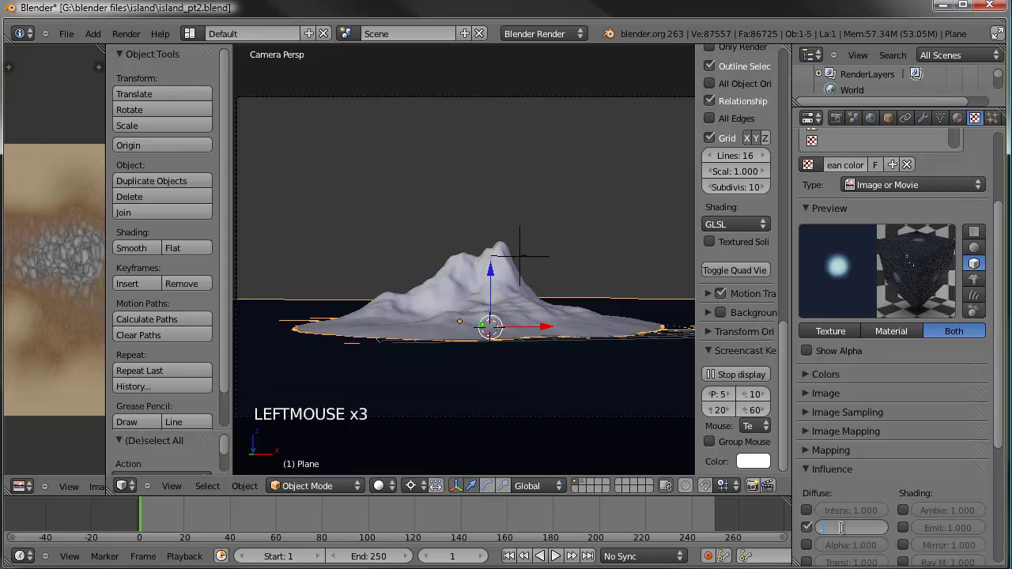
key(a)
middle_click(482, 220)
middle_click(439, 258)
middle_click(383, 263)
middle_click(441, 249)
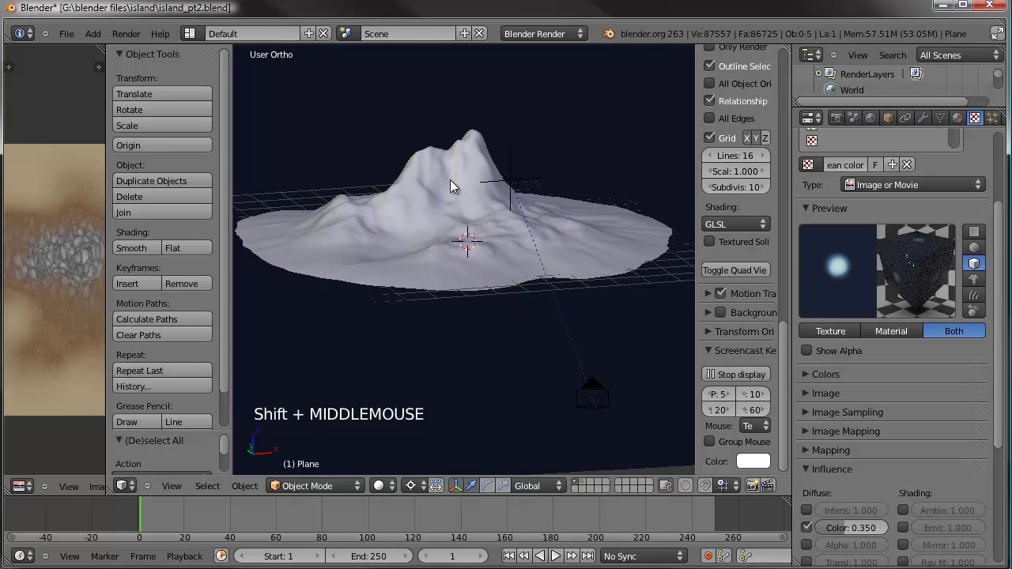
Select the Landscape and create a new Clouds texture in an empty texture slot
right_click(454, 185)
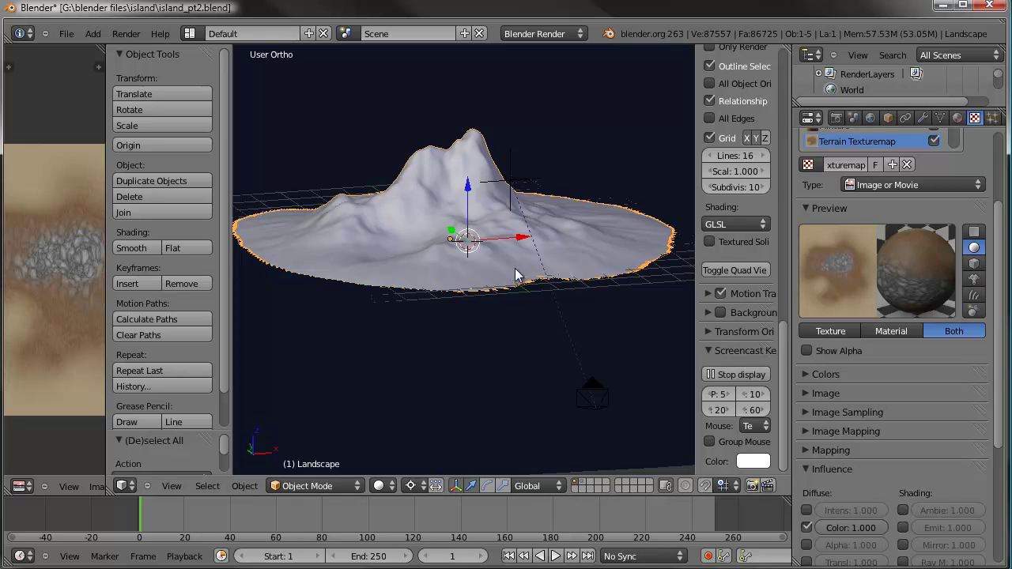
middle_click(664, 236)
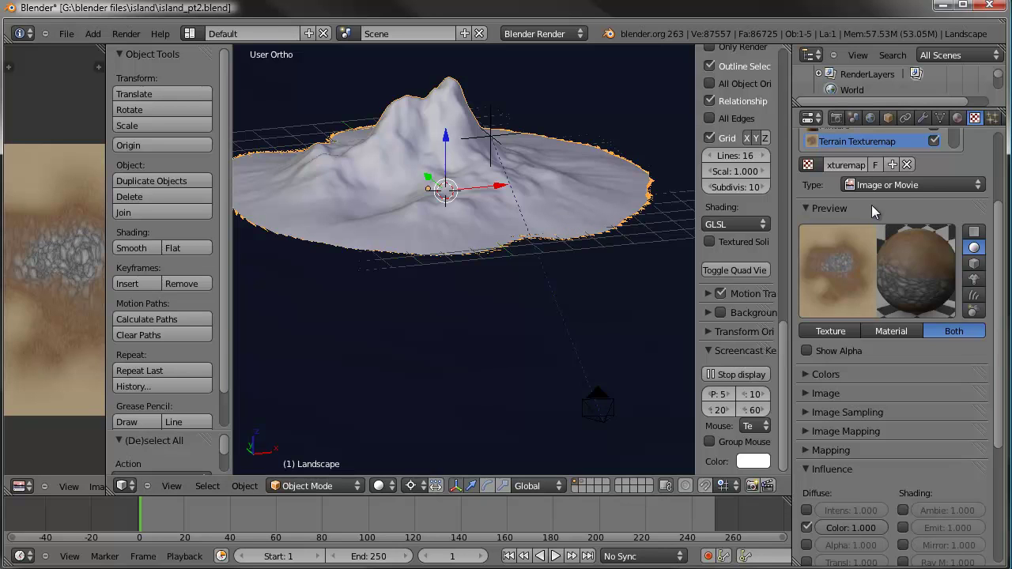
scroll(up, 3)
click(962, 189)
click(870, 240)
click(860, 262)
click(863, 263)
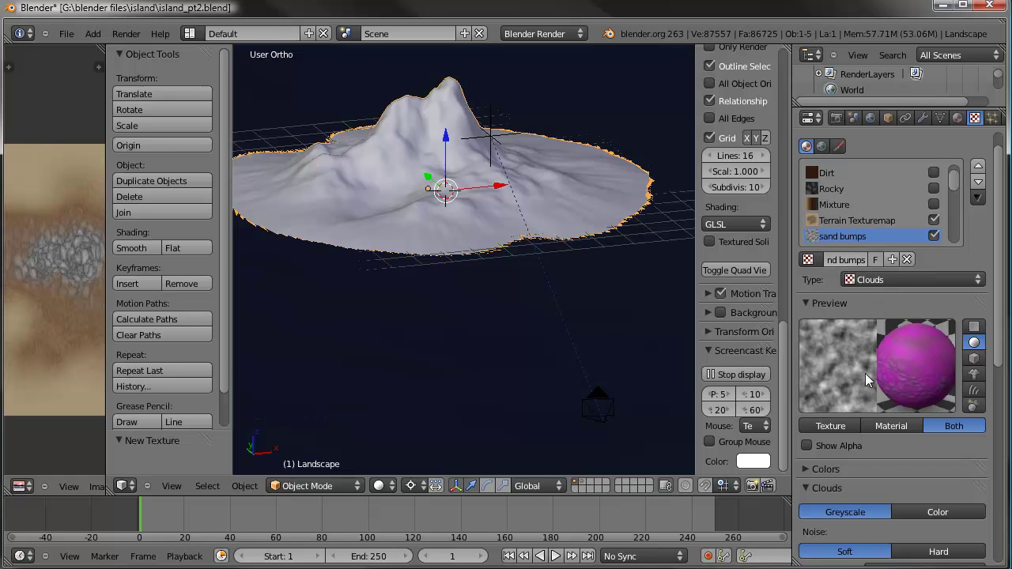
Set the sand bumps clouds to size 0.10, depth 6 and enable a colour ramp with a black dark end
scroll(down, 3)
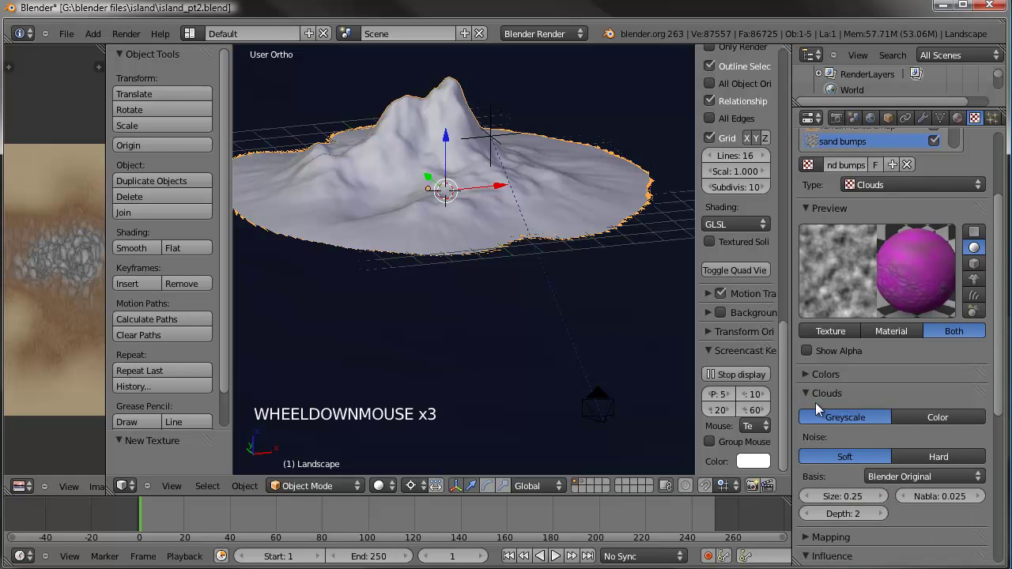
click(842, 501)
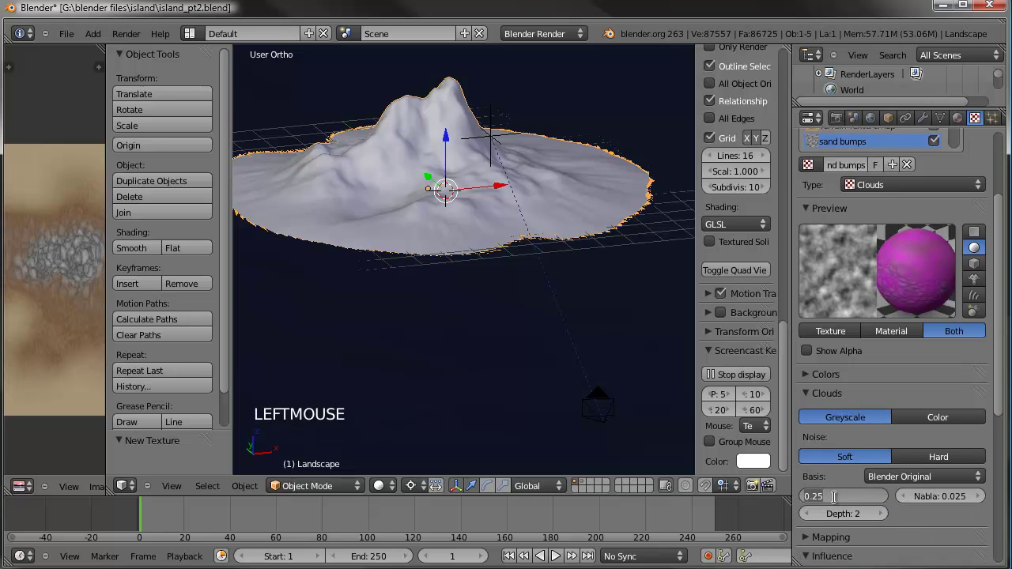
click(890, 512)
click(890, 512)
double_click(890, 512)
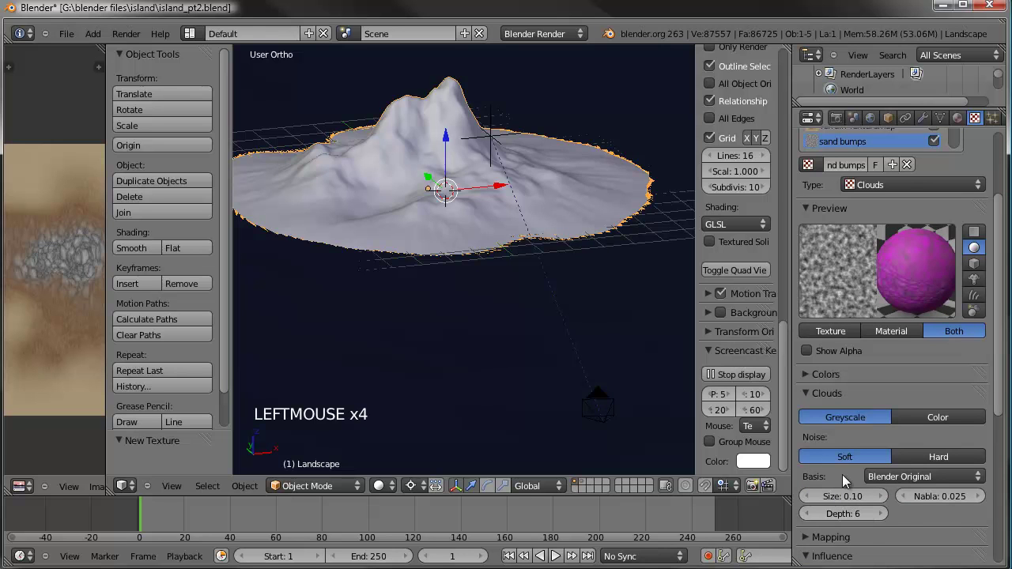
click(816, 381)
click(814, 434)
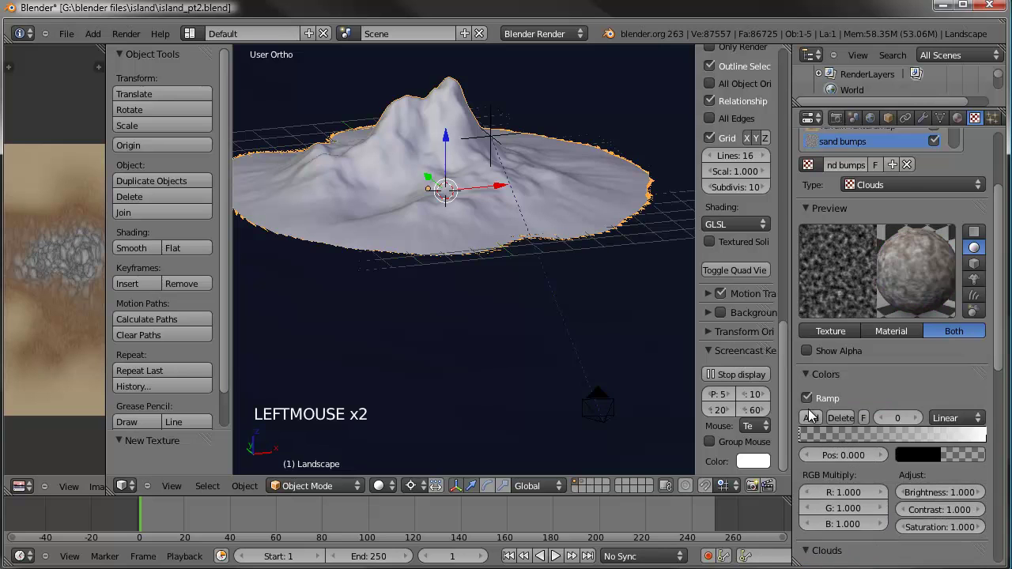
click(968, 451)
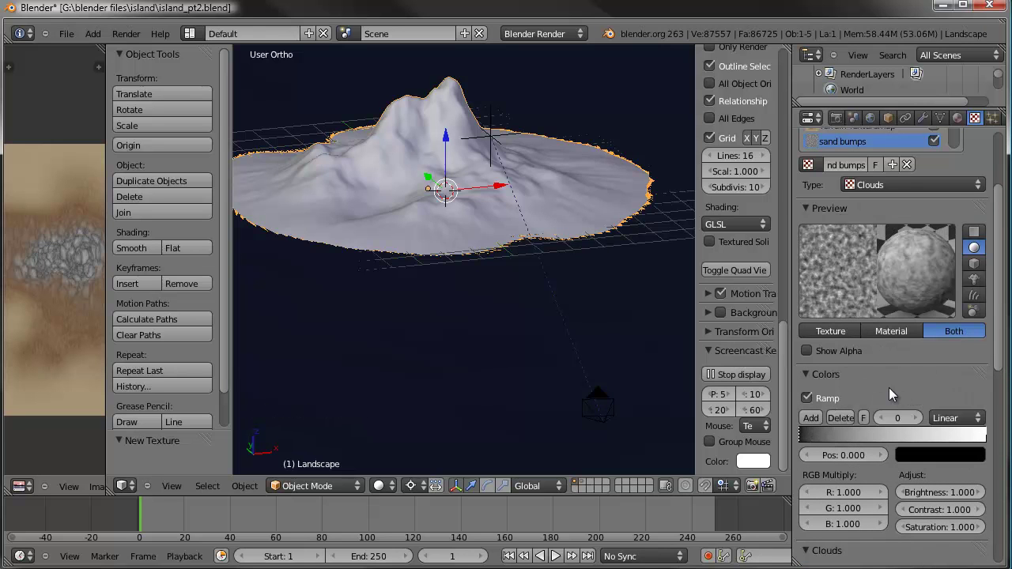
click(810, 376)
scroll(down, 3)
click(811, 453)
Make the texture influence only the terrain's Geometry Normal at 1.000, then view through the camera
click(891, 466)
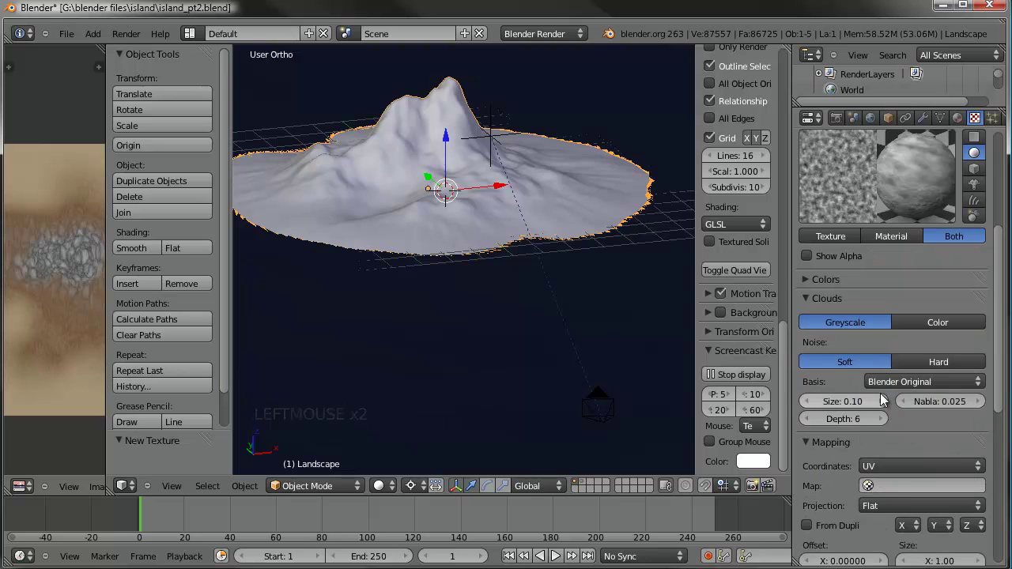
click(812, 305)
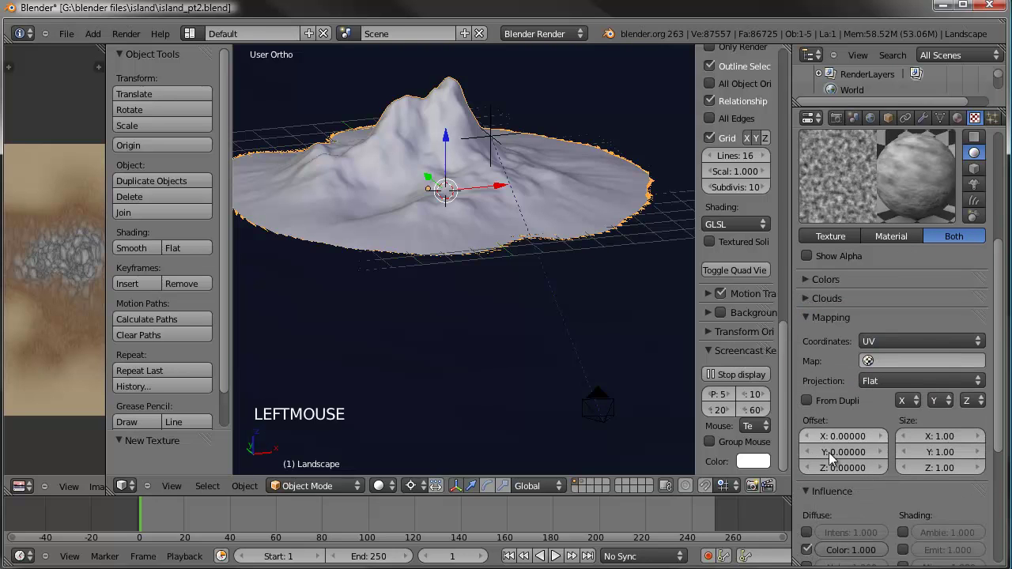
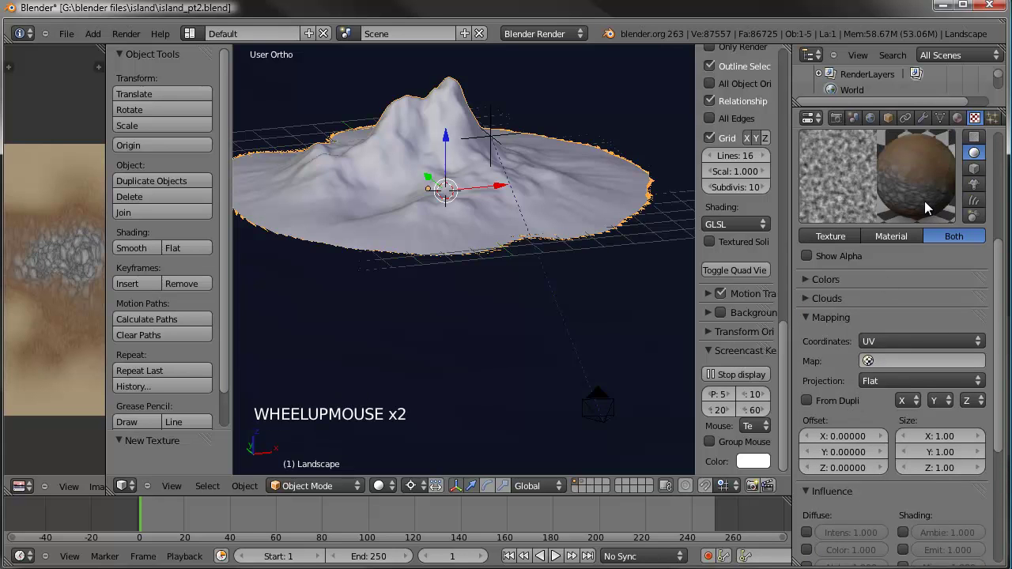
scroll(down, 3)
click(816, 252)
scroll(up, 3)
click(972, 473)
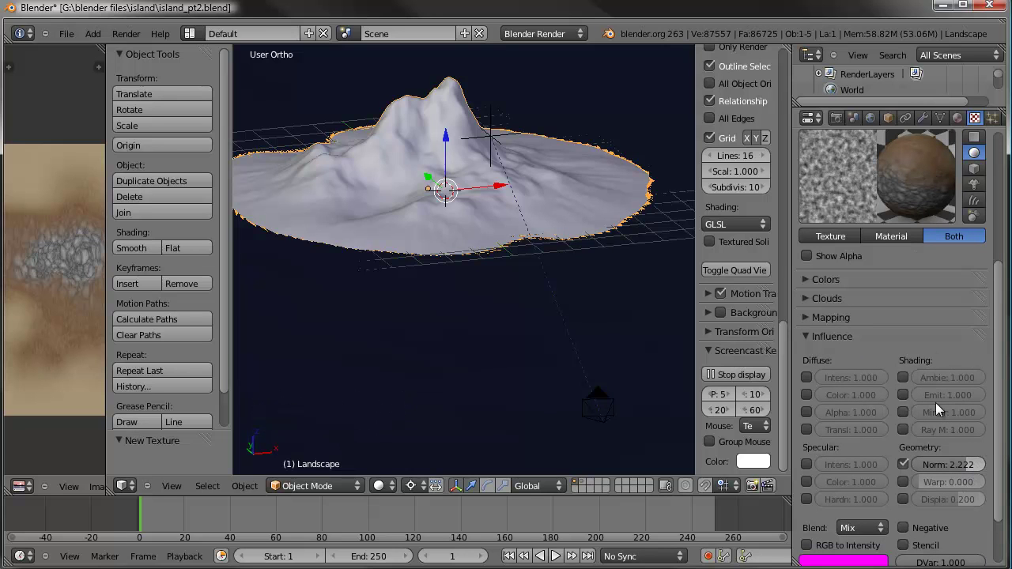
click(959, 469)
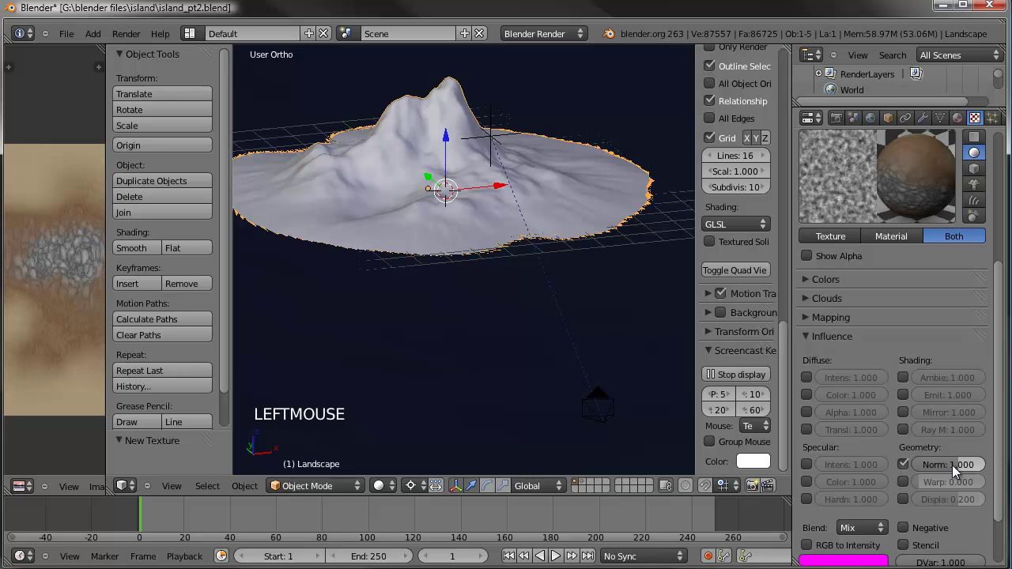
key(ctrl+s)
key(KP_0)
scroll(up, 3)
middle_click(549, 290)
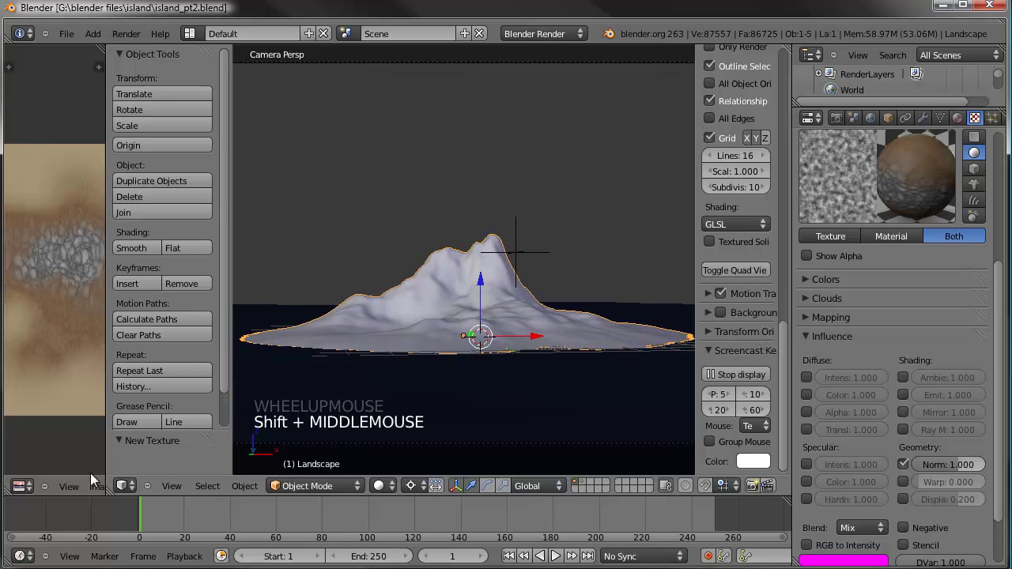
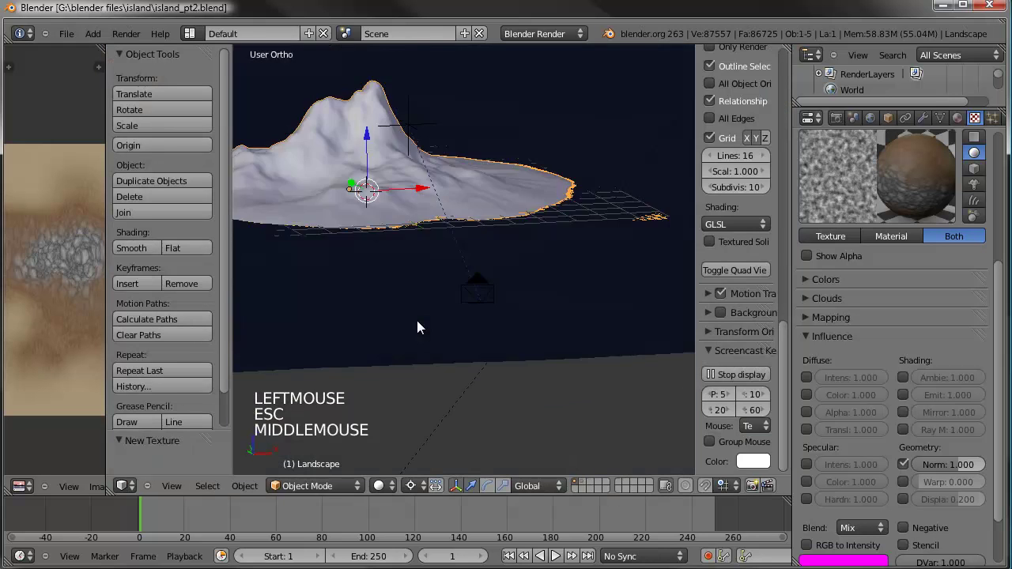
Zoom onto the island slope and bring up the Add menu with Shift+A
middle_click(463, 304)
scroll(up, 3)
middle_click(554, 370)
middle_click(483, 215)
key(shift+a)
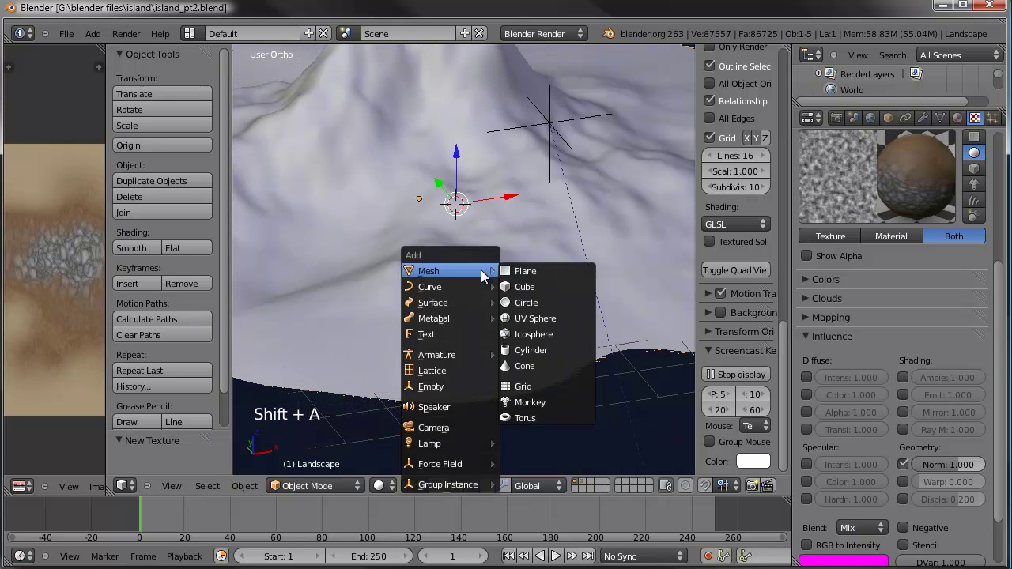
Add a cube and move and scale it into place on the island slope
scroll(down, 3)
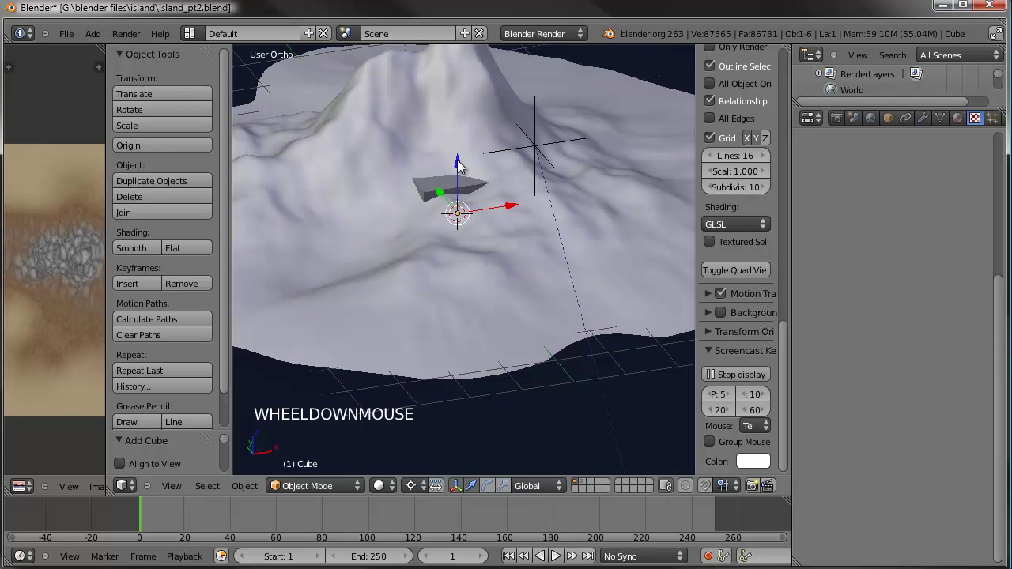
click(466, 160)
middle_click(474, 207)
key(KP_Decimal)
scroll(down, 3)
key(g)
click(610, 276)
middle_click(459, 302)
key(s)
right_click(359, 257)
key(ctrl+,)
key(g)
click(546, 229)
key(s)
click(494, 262)
Position the cube closer on the slope and enter Edit Mode on its mesh
middle_click(441, 263)
scroll(up, 3)
middle_click(471, 272)
scroll(up, 3)
middle_click(522, 269)
key(g)
click(599, 339)
scroll(up, 3)
middle_click(578, 303)
key(w)
key(Tab)
key(w)
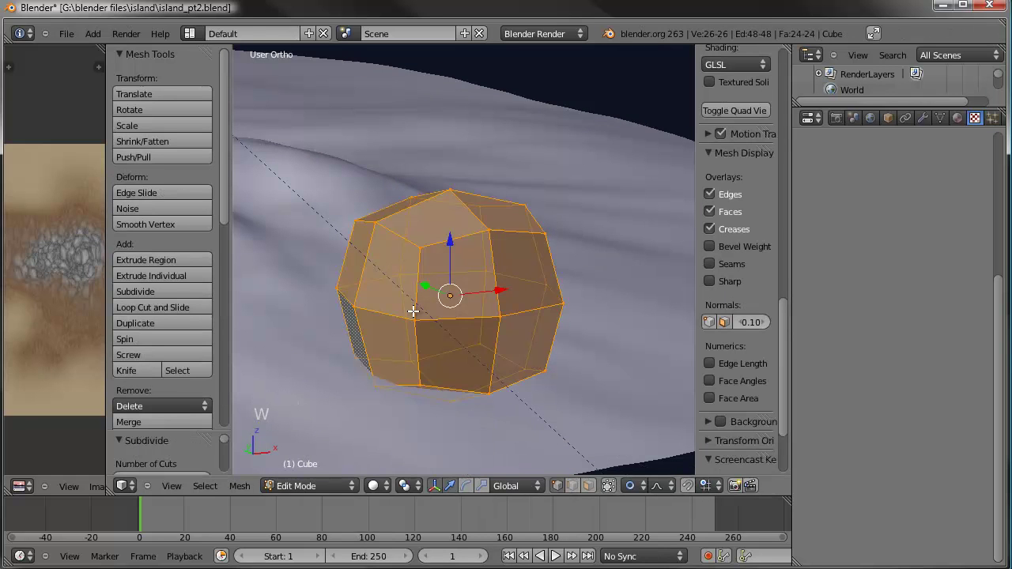
Subdivide the cube with 3 cuts at smoothness 1, shrink it to a small rock and add a Subdivision Surface modifier
scroll(down, 3)
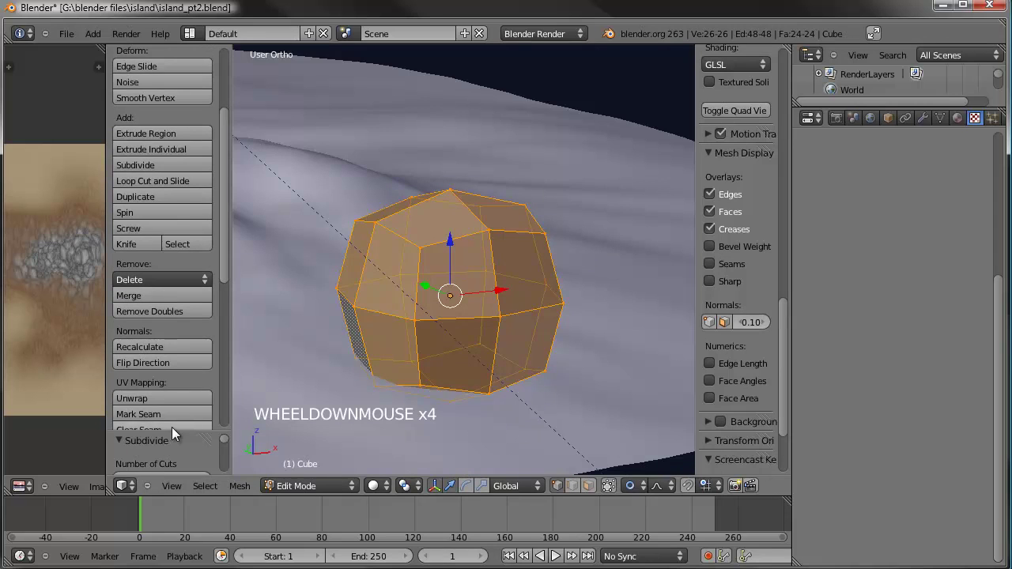
click(171, 423)
click(206, 359)
click(210, 359)
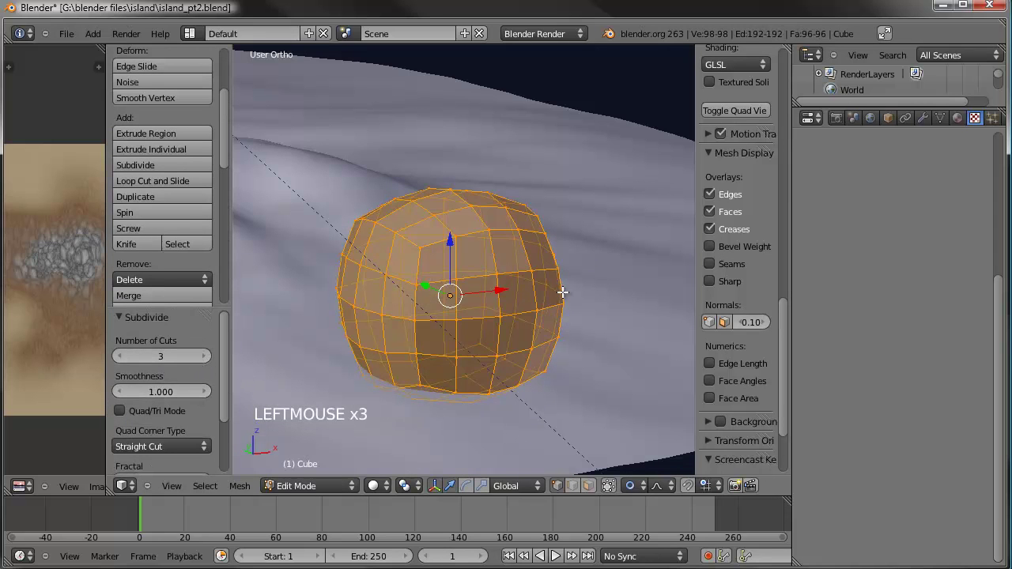
key(s)
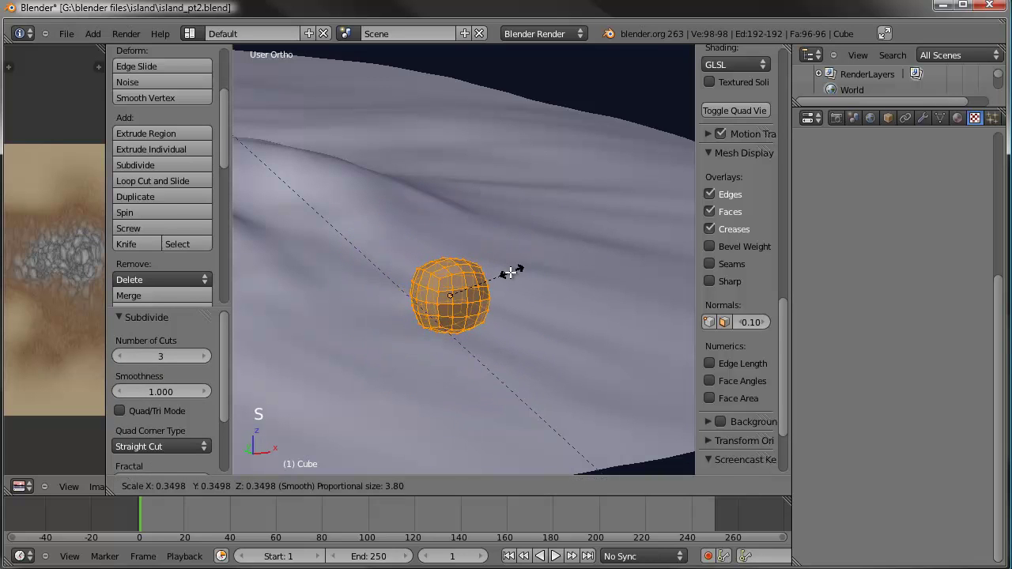
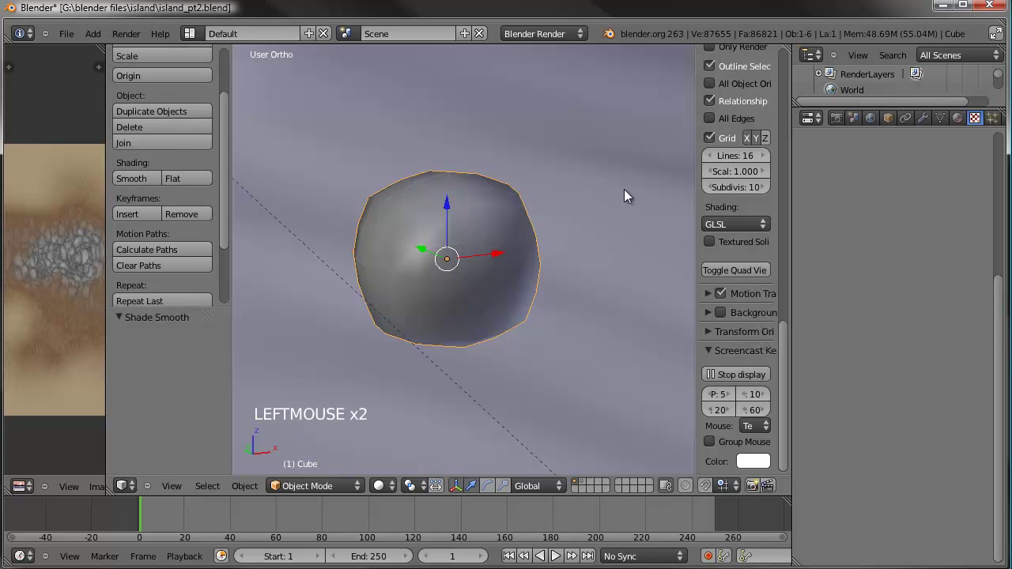
scroll(up, 3)
click(928, 124)
click(928, 123)
click(856, 176)
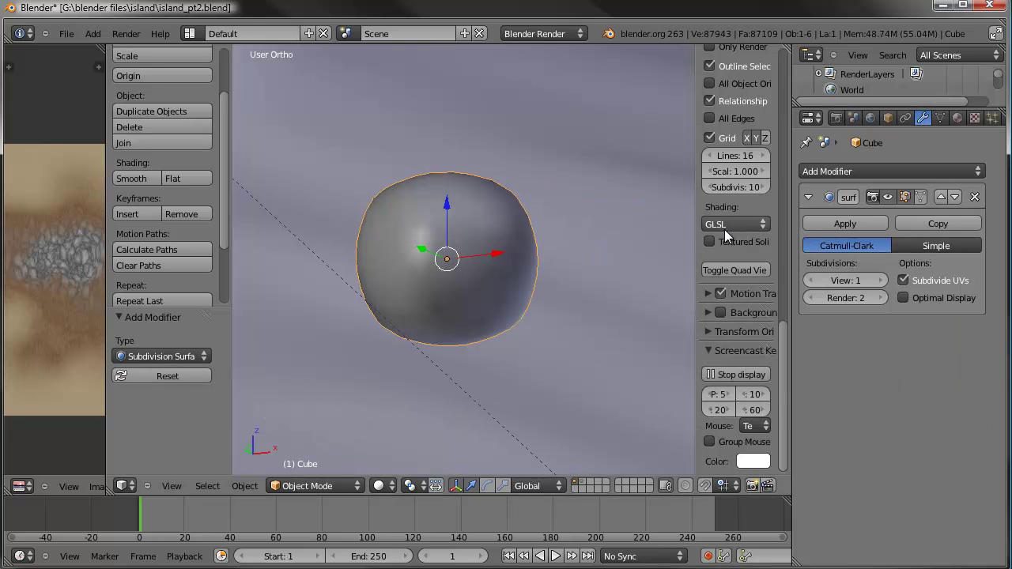
Set the Subdivision Surface View level to 3 and add a Displace modifier to the rock
click(885, 286)
click(885, 286)
click(874, 175)
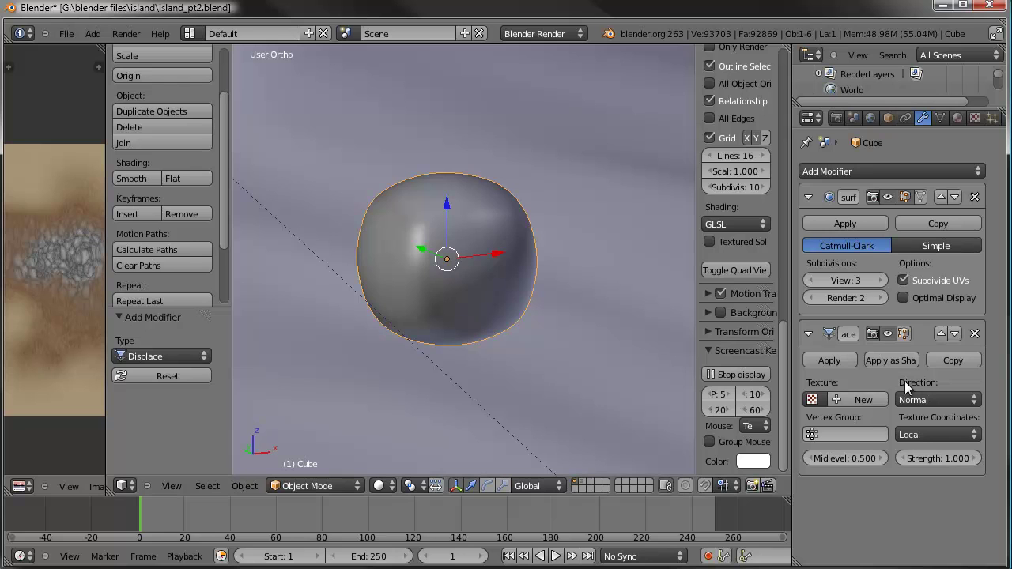
click(791, 307)
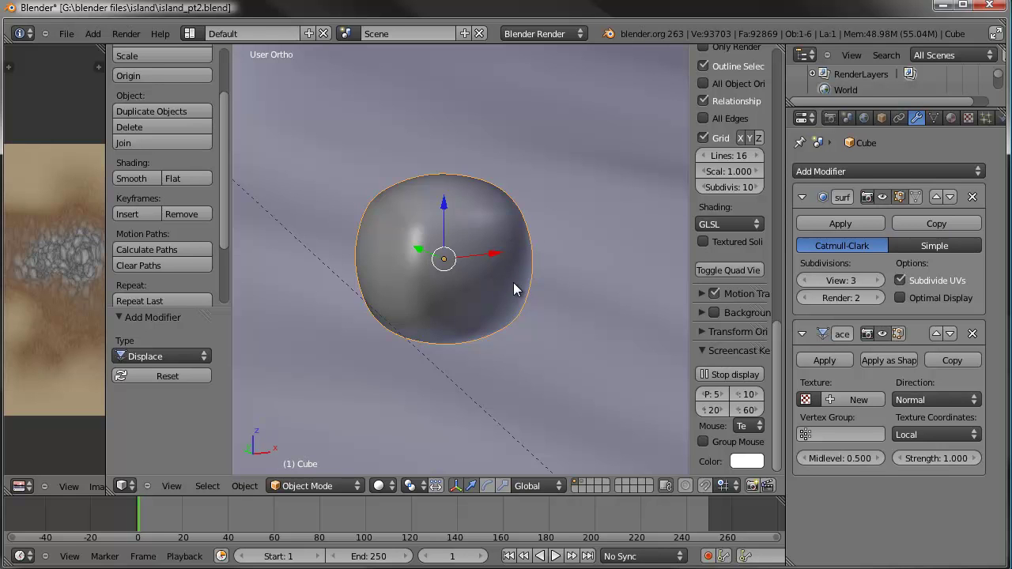
middle_click(546, 254)
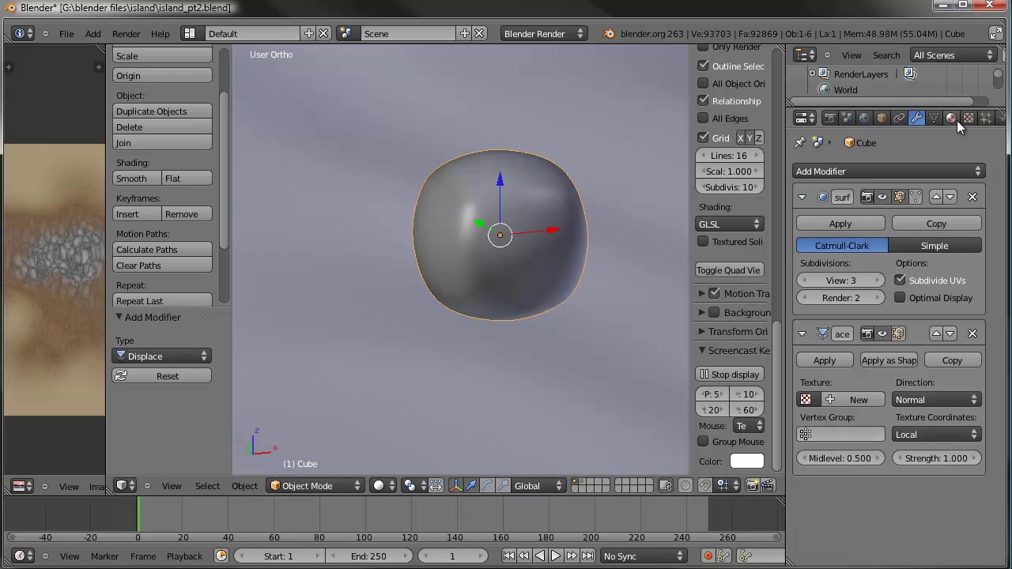
Set the Rocky clouds texture's basis to Voronoi F2 with hard noise
click(970, 121)
scroll(up, 3)
click(883, 192)
scroll(up, 3)
click(861, 202)
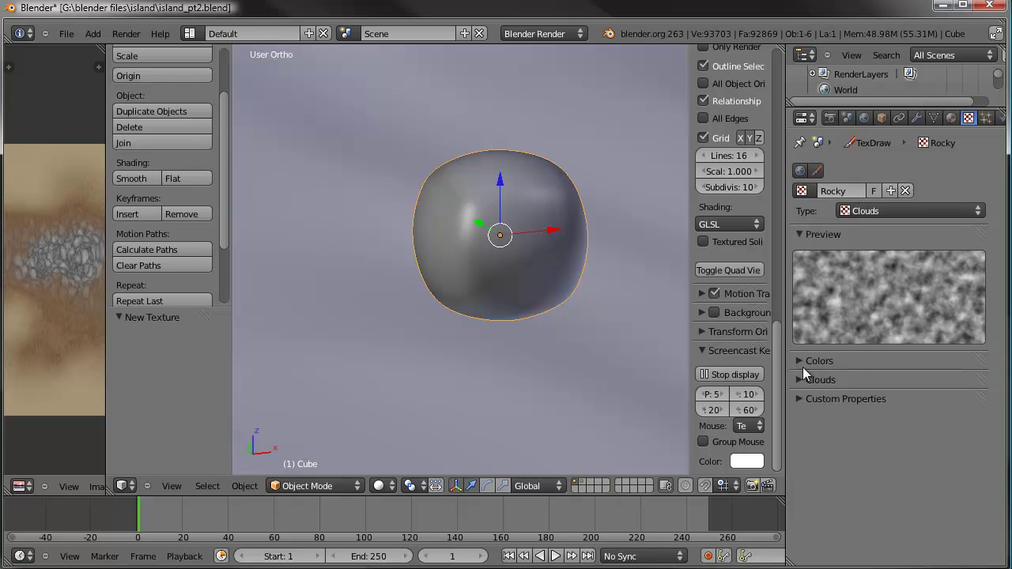
click(807, 384)
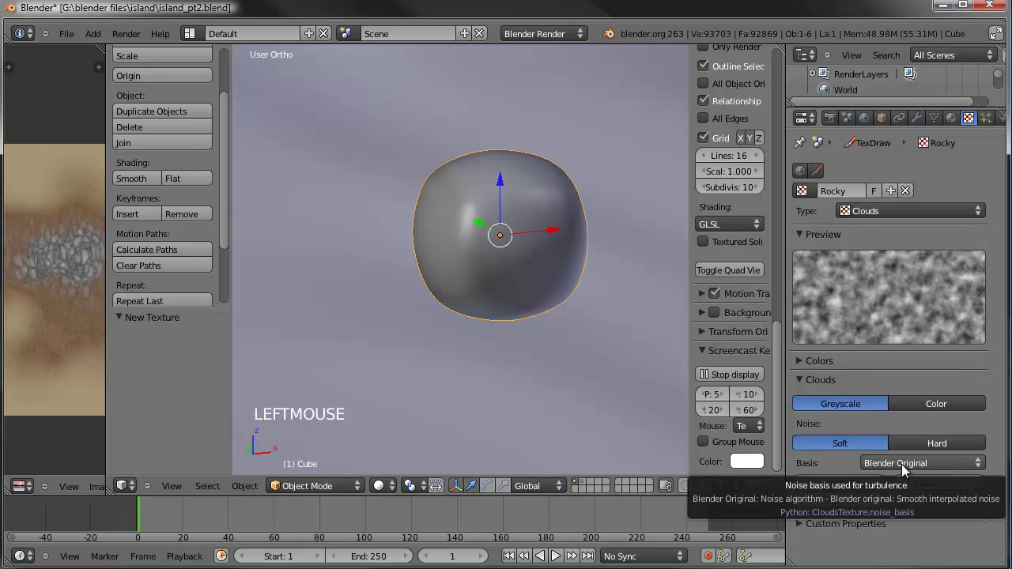
click(909, 468)
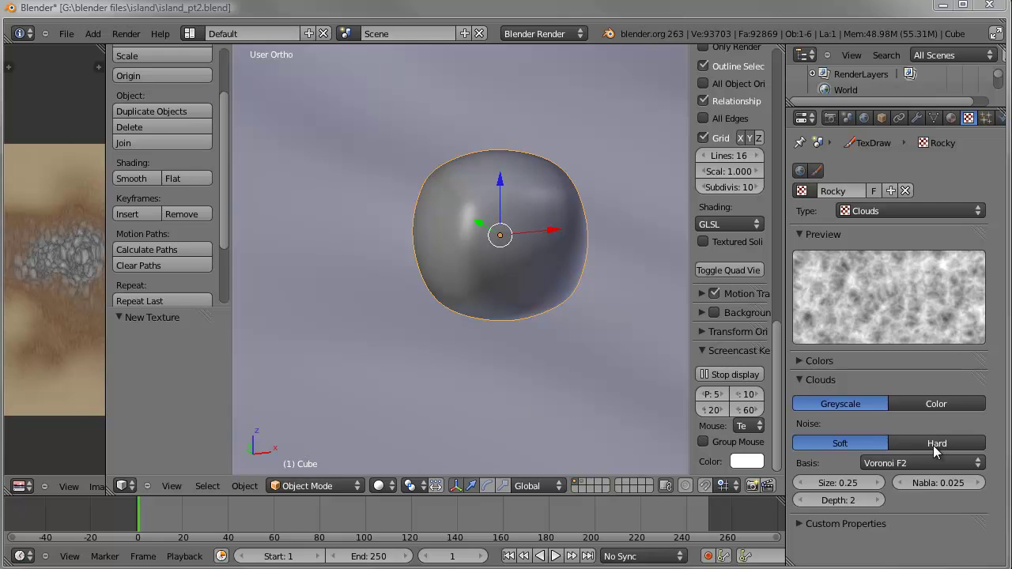
click(939, 442)
click(939, 452)
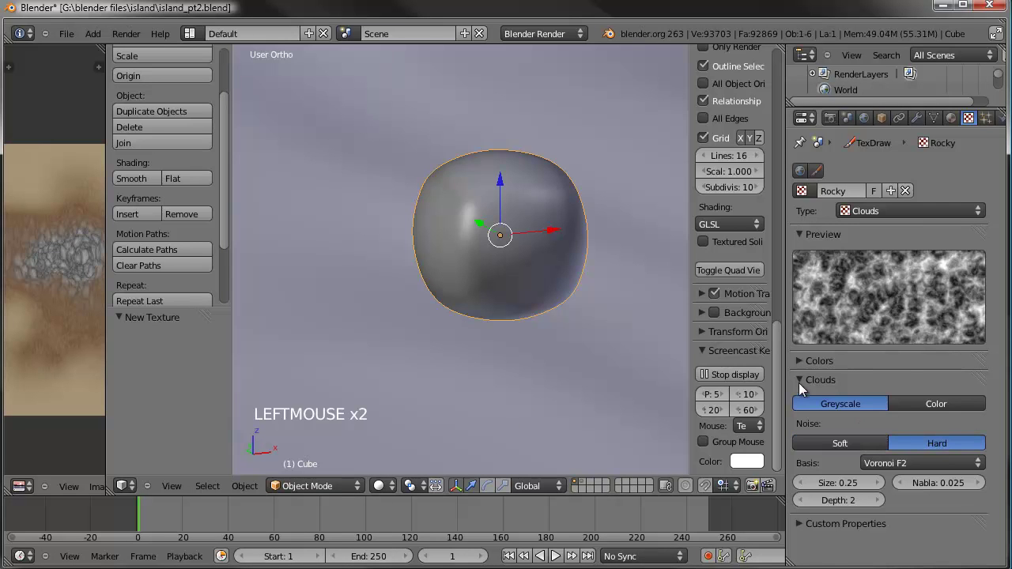
Enable the Rocky texture's colour ramp and enlarge its noise size to 1.39
click(804, 366)
click(809, 389)
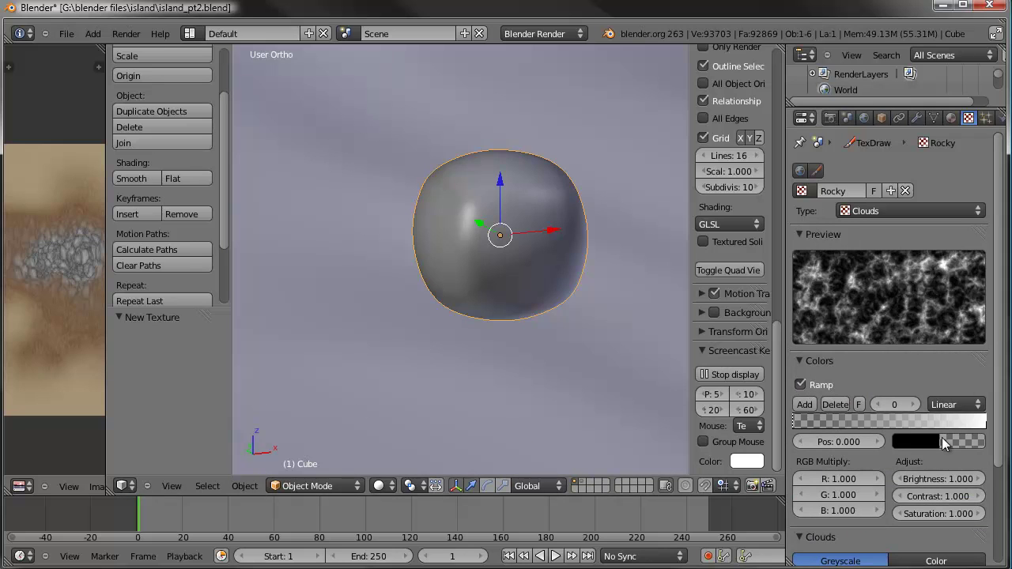
click(945, 441)
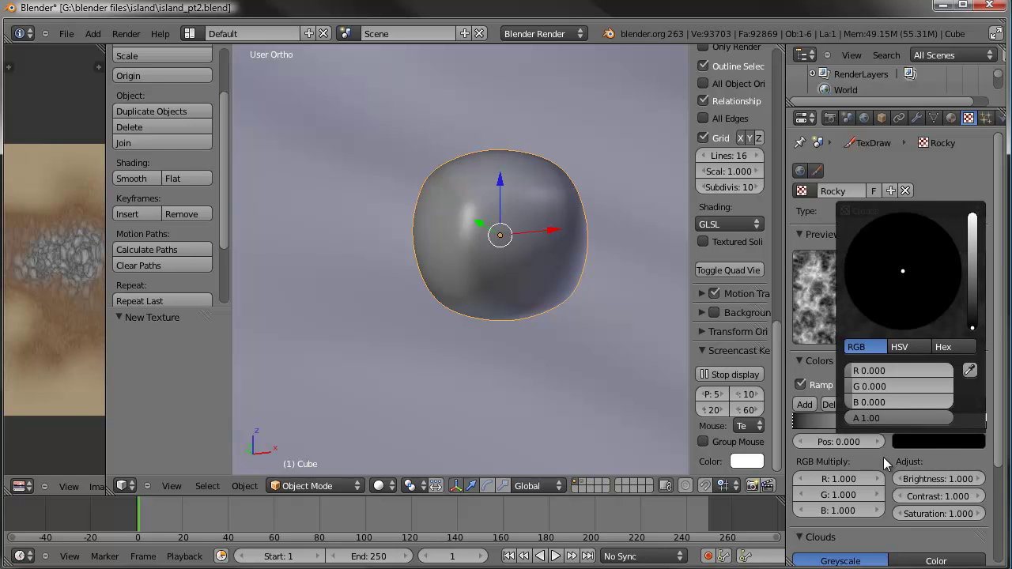
scroll(down, 3)
click(840, 522)
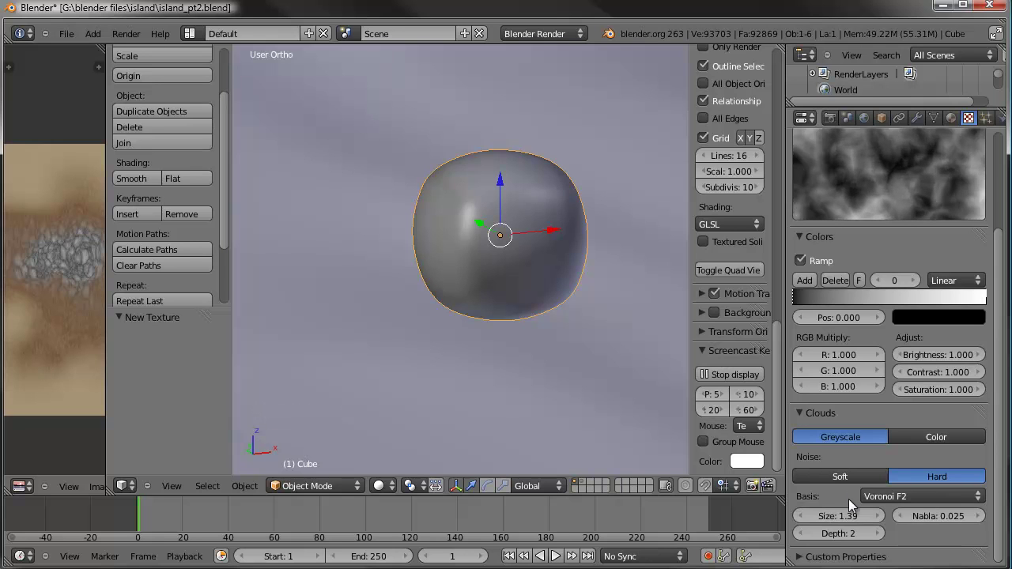
click(803, 541)
scroll(up, 3)
scroll(up, 3)
scroll(up, 3)
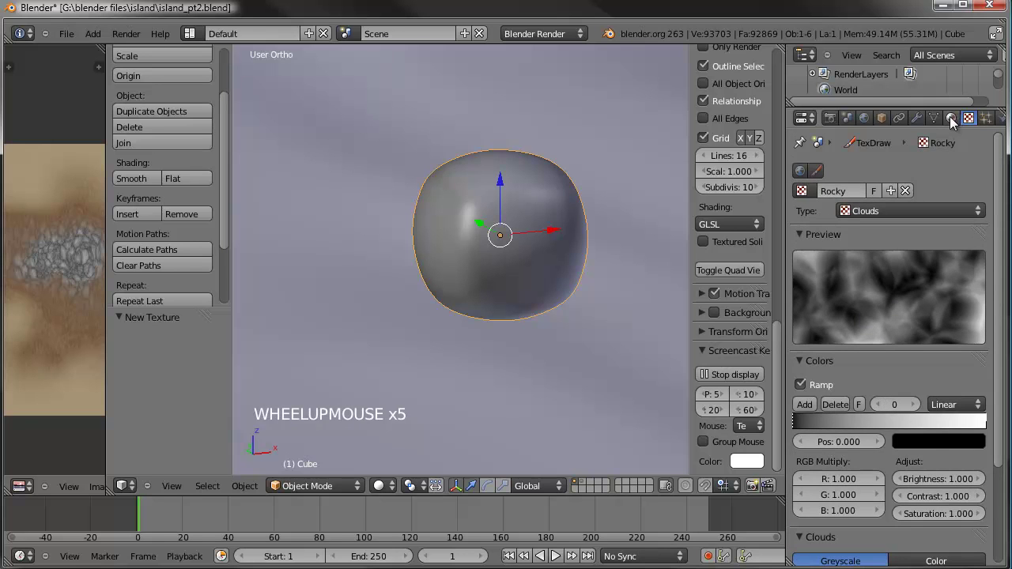
Assign the Rocky texture to the rock's Displace modifier and inspect the displaced shape
click(923, 119)
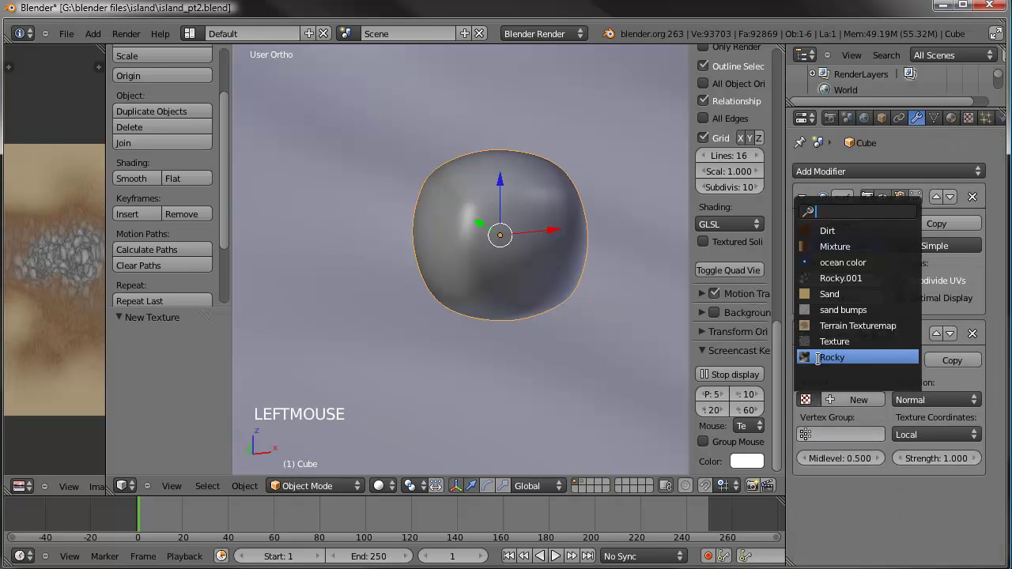
middle_click(466, 231)
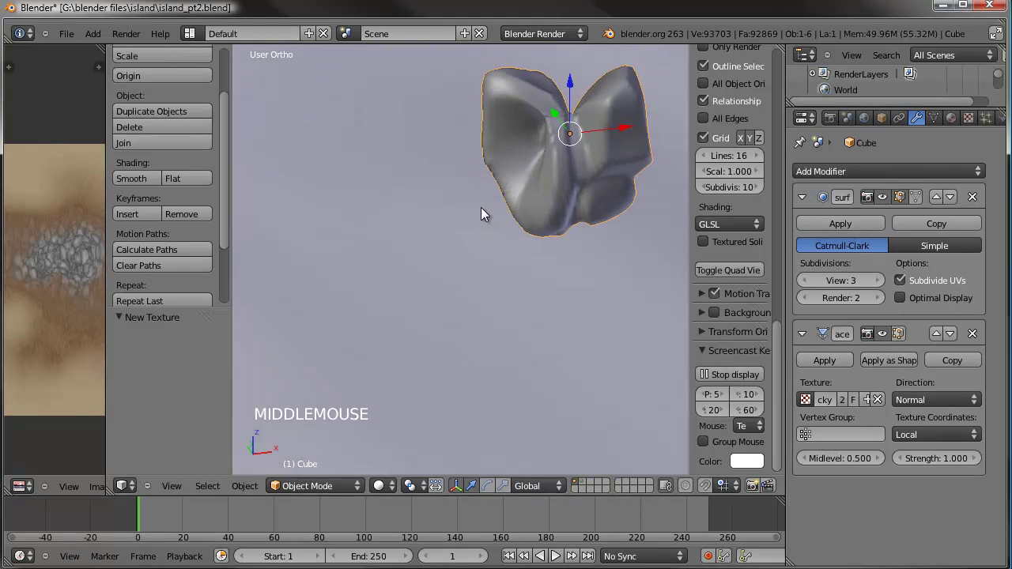
key(KP_Decimal)
scroll(down, 3)
middle_click(470, 221)
middle_click(506, 238)
middle_click(464, 249)
middle_click(422, 264)
middle_click(457, 251)
middle_click(549, 294)
middle_click(456, 311)
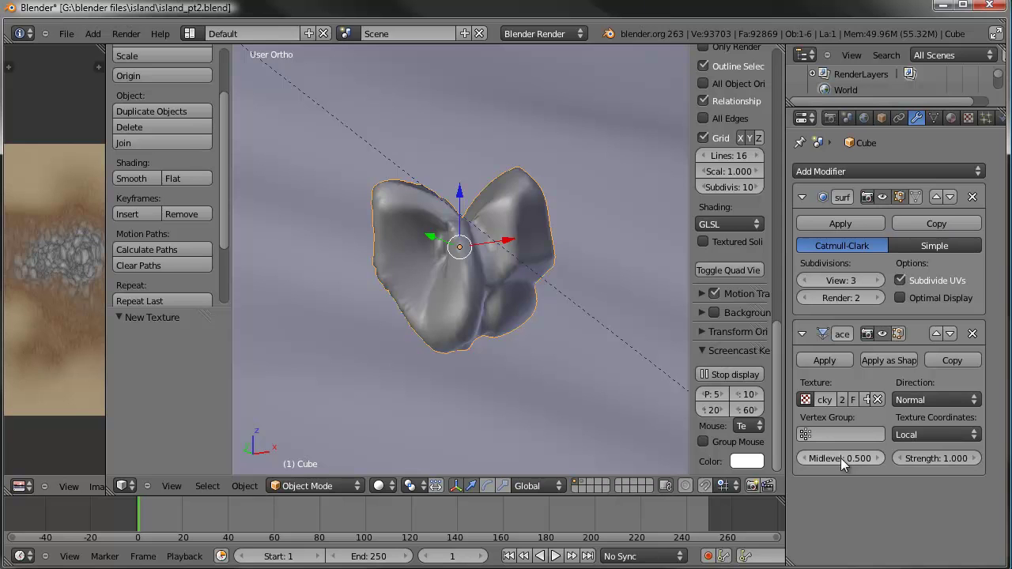
Set displacement Strength to about 0.5 and Midlevel to 0.472, checking the rock on the terrain
click(947, 459)
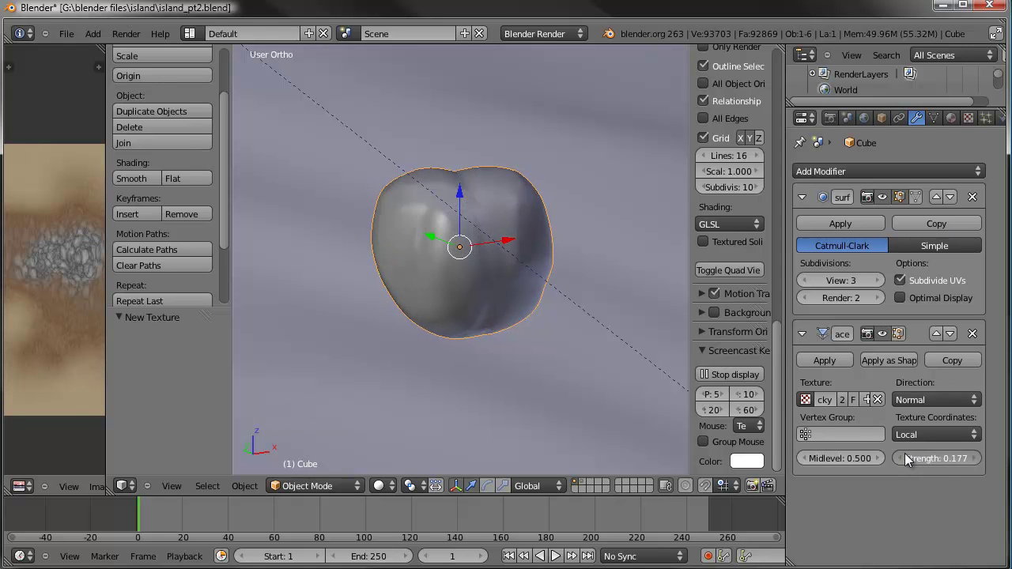
click(931, 455)
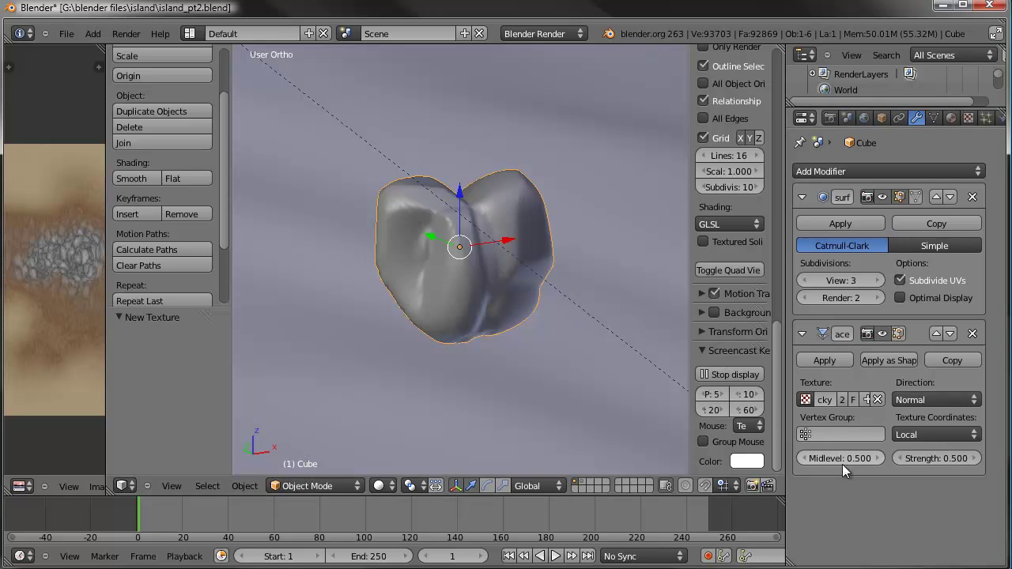
click(856, 463)
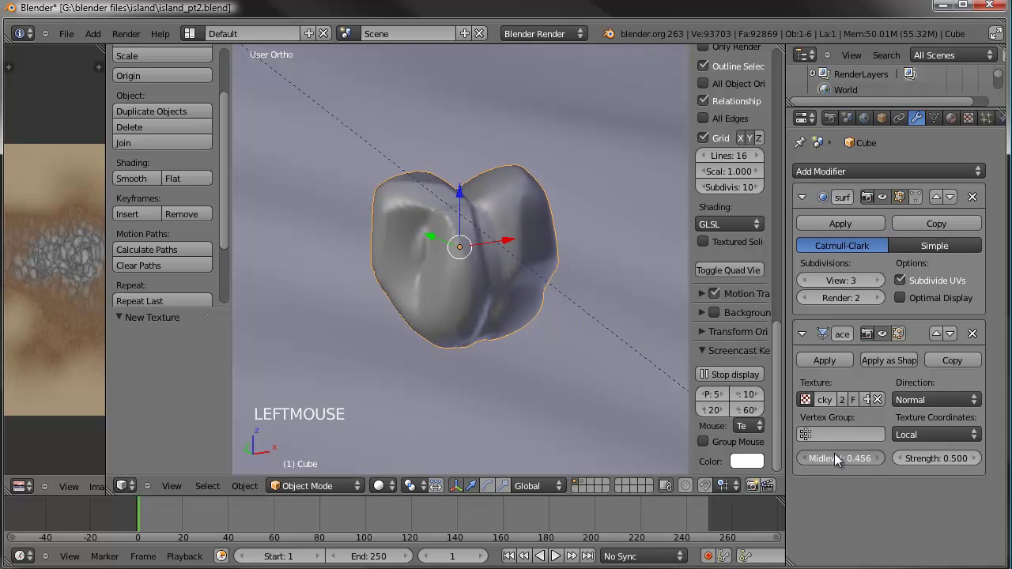
middle_click(486, 215)
middle_click(507, 215)
middle_click(524, 259)
middle_click(441, 258)
middle_click(610, 263)
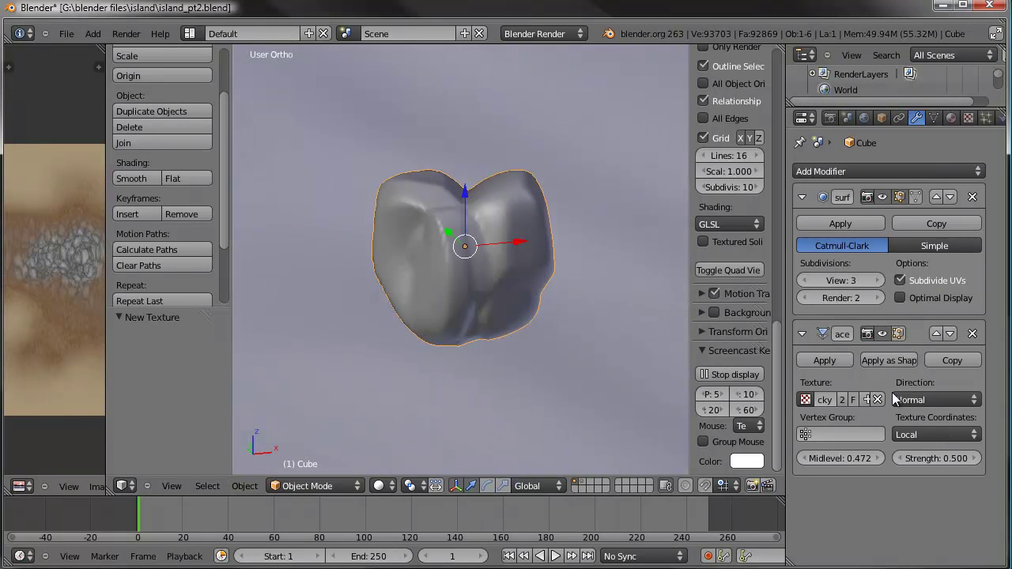
middle_click(512, 283)
middle_click(528, 296)
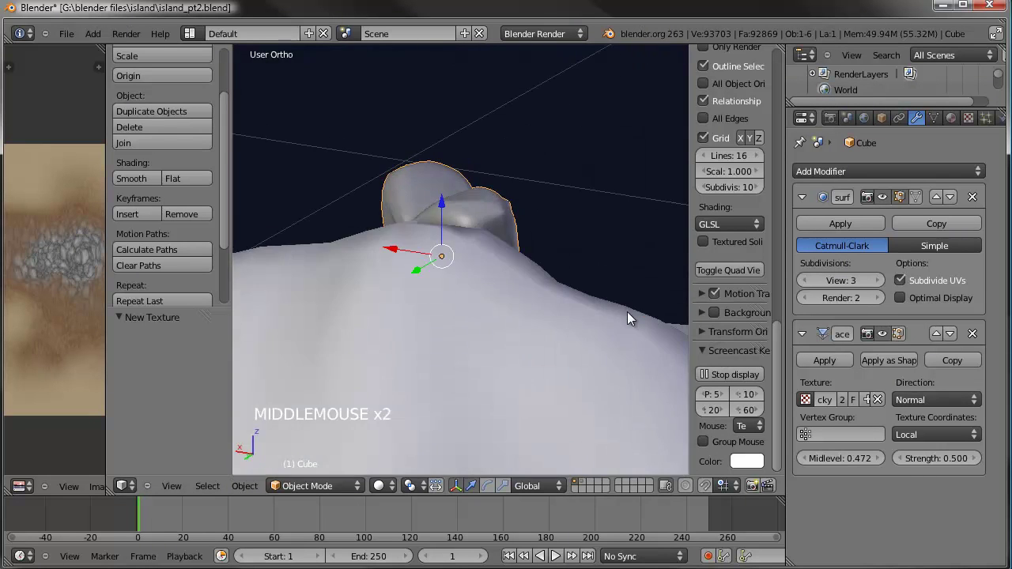
middle_click(542, 267)
middle_click(534, 290)
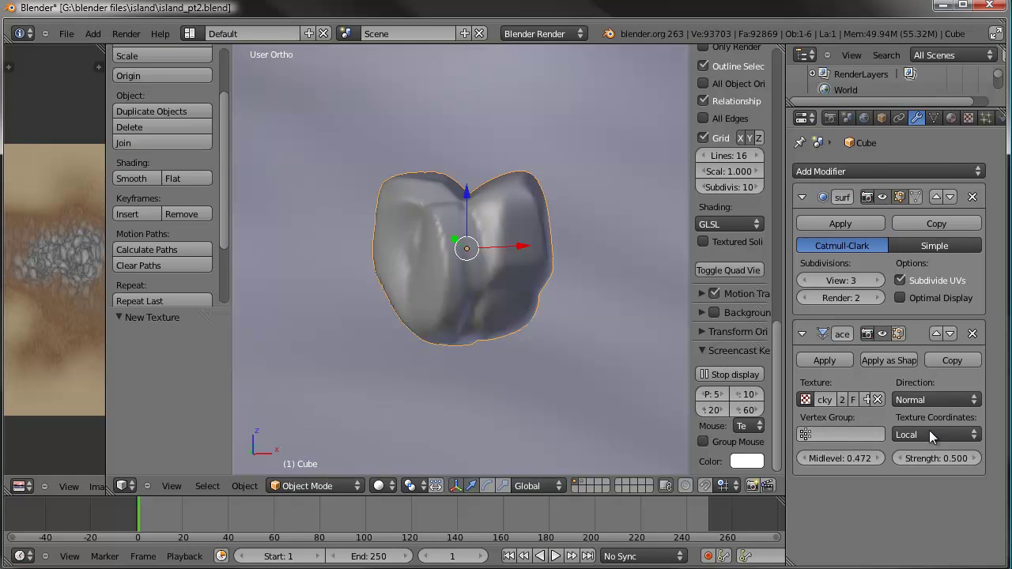
click(950, 466)
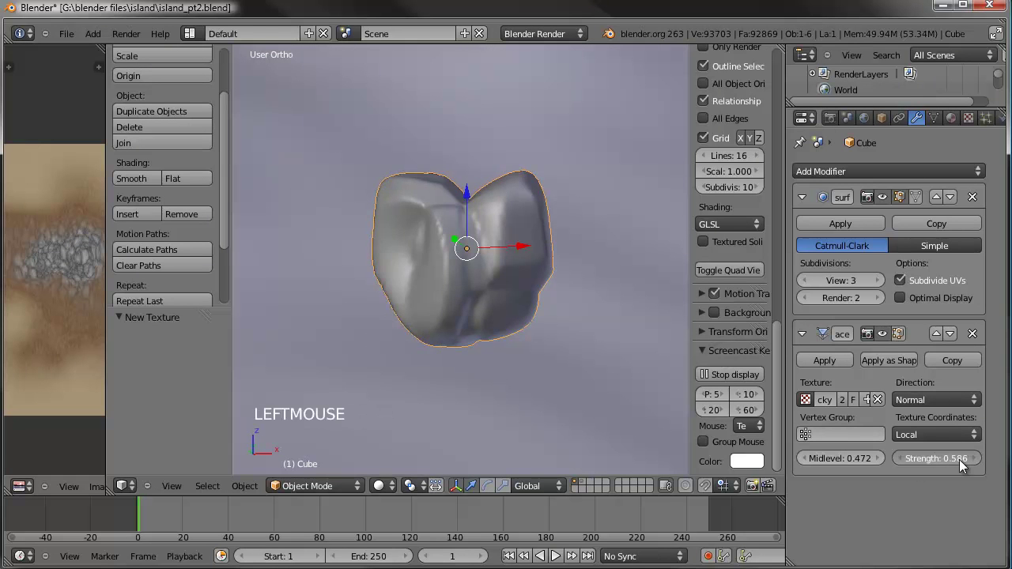
click(975, 120)
Adjust the Rocky texture's noise Depth to 1 and clouds size to about 1.20
scroll(down, 3)
click(842, 522)
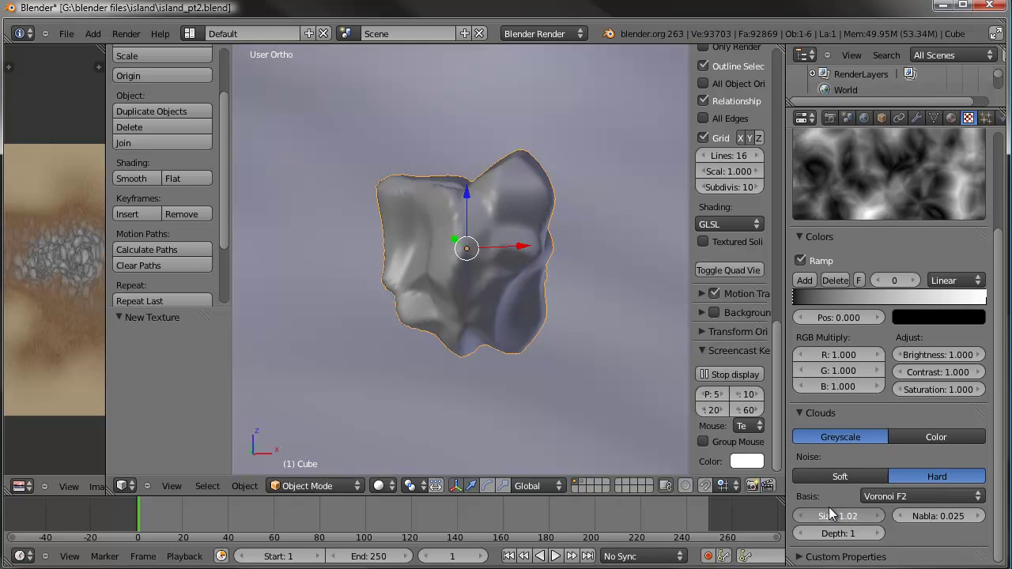
middle_click(509, 311)
middle_click(493, 272)
click(849, 529)
click(840, 524)
click(885, 527)
click(836, 520)
middle_click(505, 305)
middle_click(540, 293)
Enable 'Use modifier while in edit mode' on the Displace modifier so displacement shows when editing
key(Tab)
key(Tab)
click(929, 123)
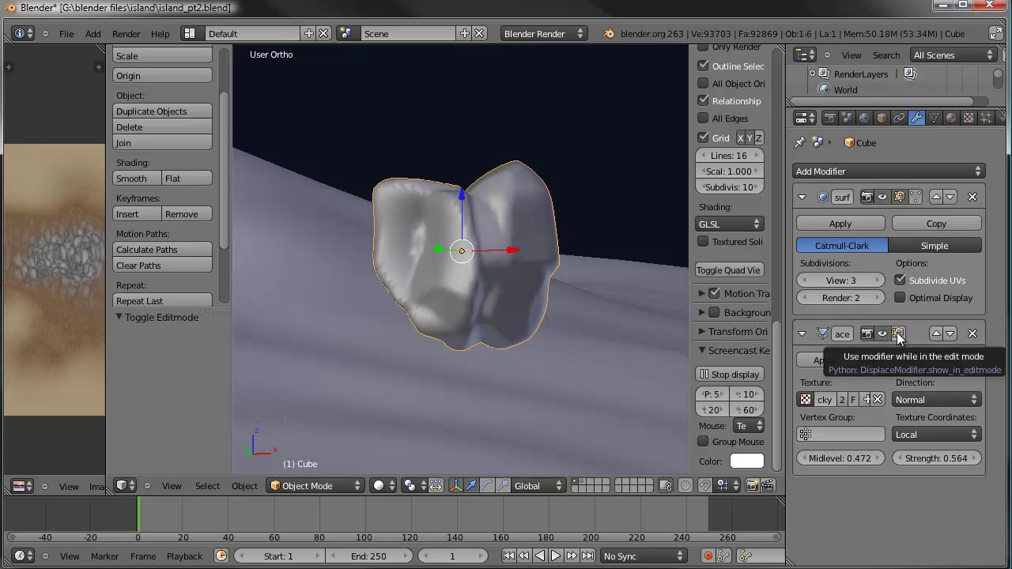
click(903, 335)
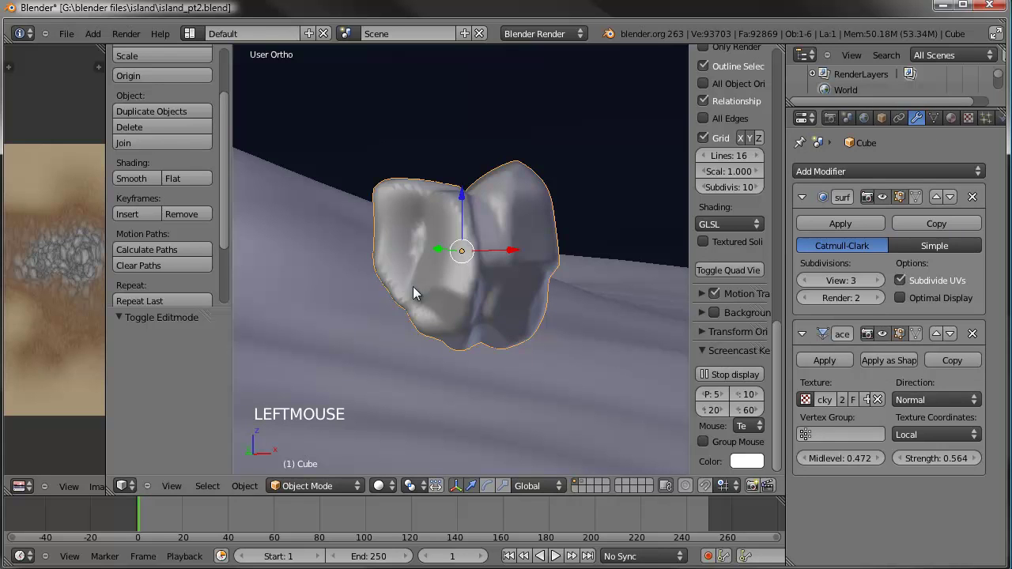
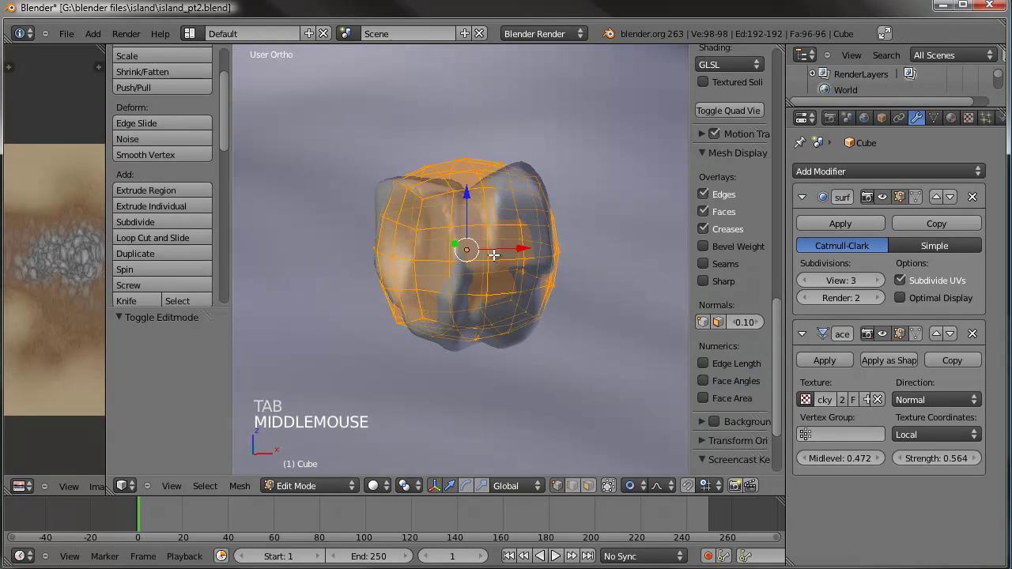
Circle-select part of the rock mesh, scale it to about 1.24, and return to Object Mode
key(a)
key(c)
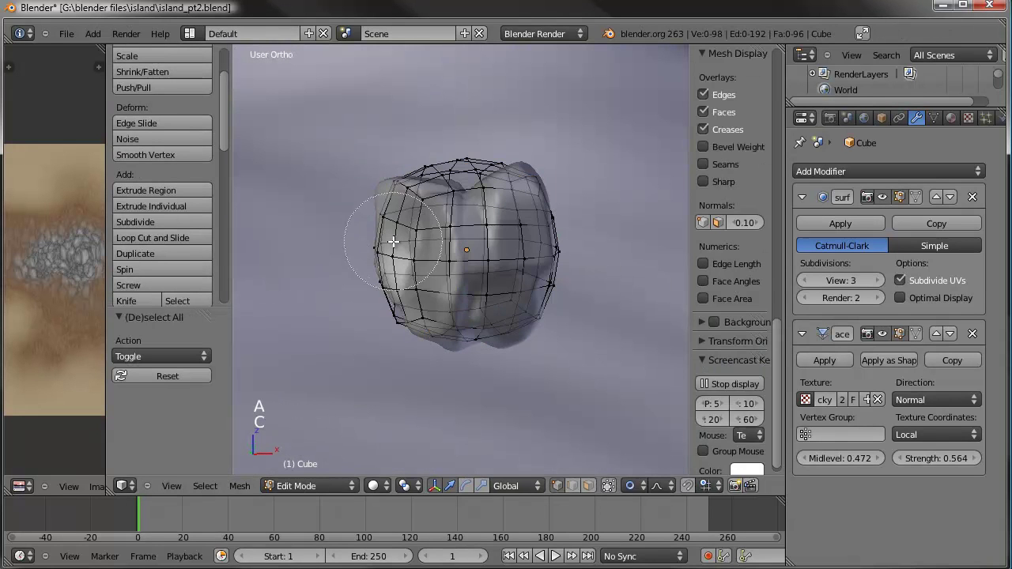
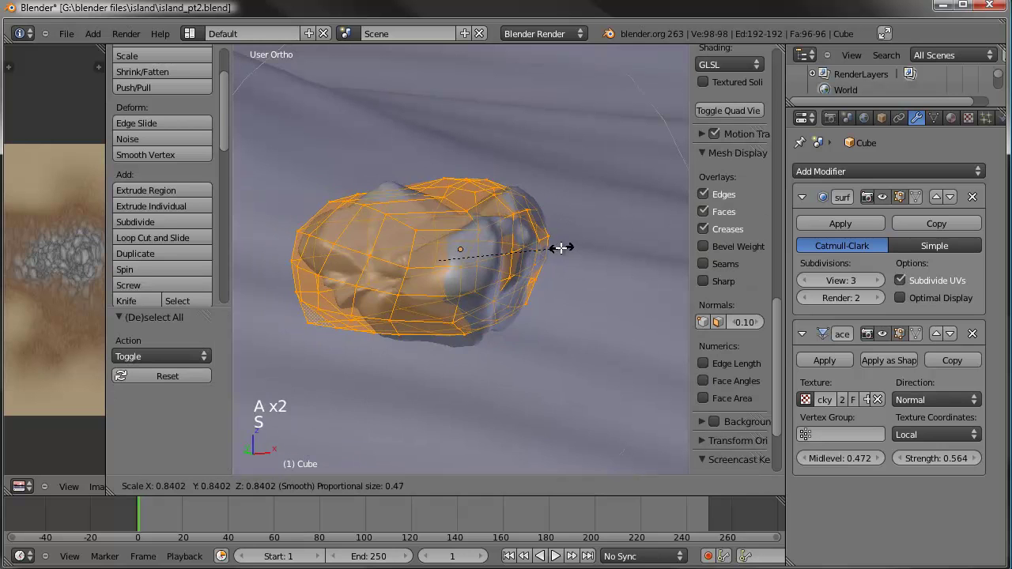
click(579, 247)
key(Tab)
middle_click(544, 266)
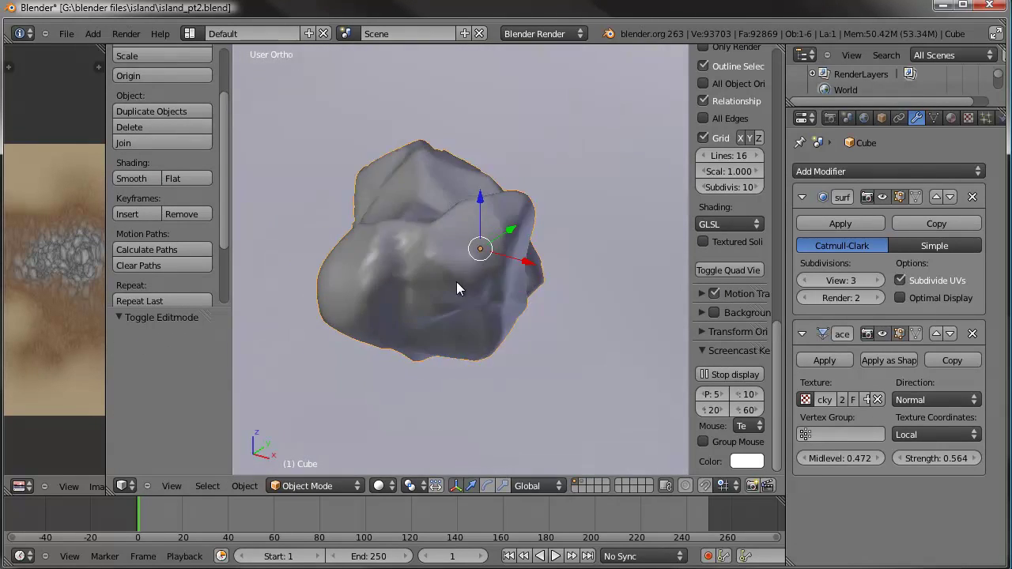
middle_click(568, 264)
scroll(down, 3)
middle_click(497, 300)
Switch to the rock's material settings to start a new rock material
click(961, 122)
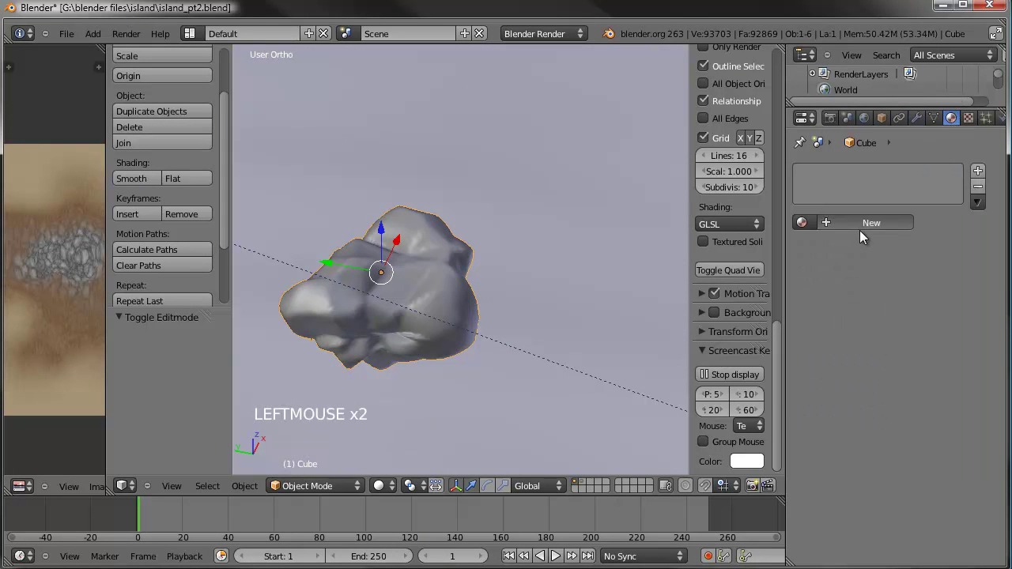
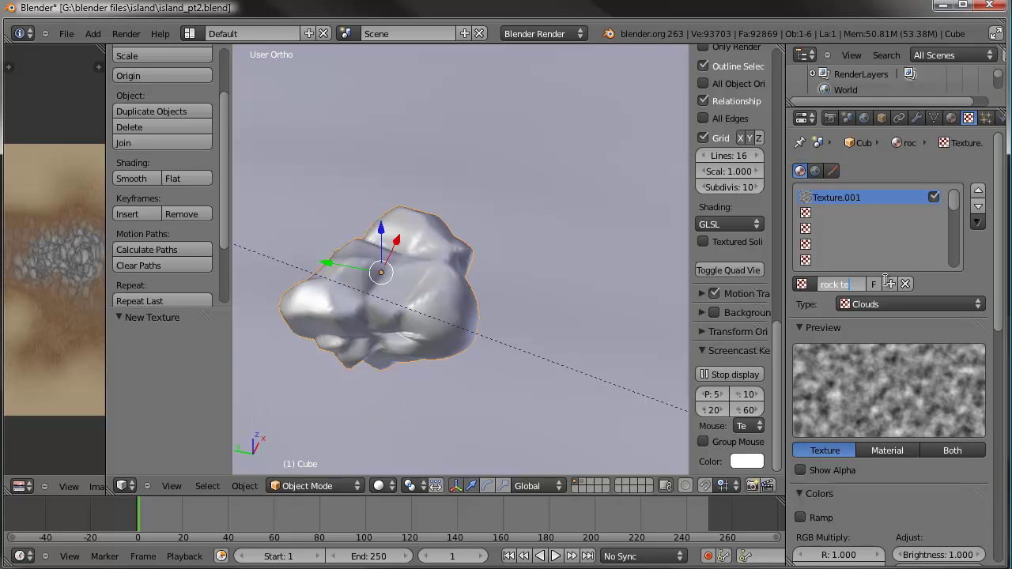
Make the rock texture hard Voronoi F2 clouds with adjusted size and depth
scroll(down, 3)
scroll(down, 3)
click(912, 513)
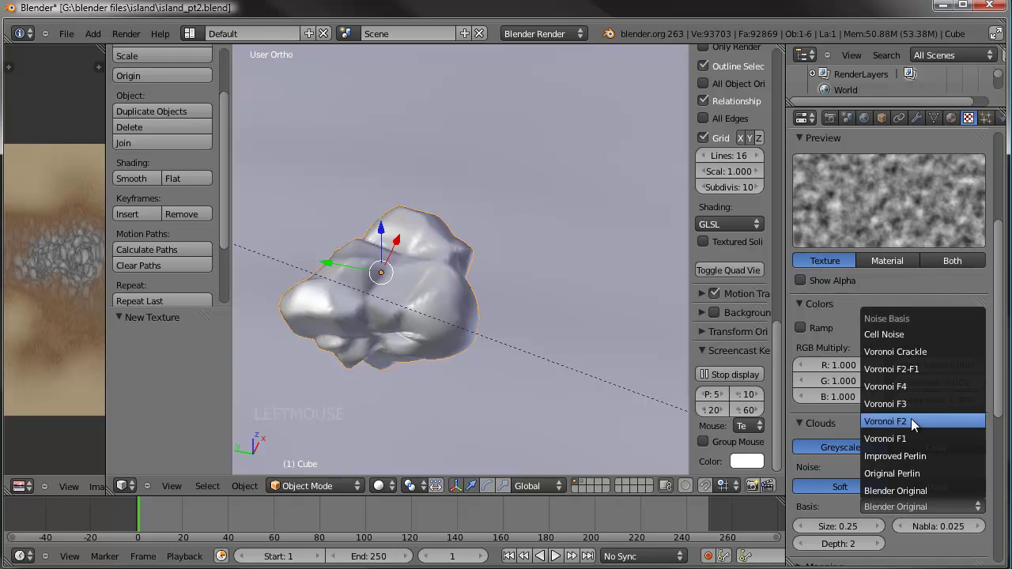
click(948, 475)
click(949, 491)
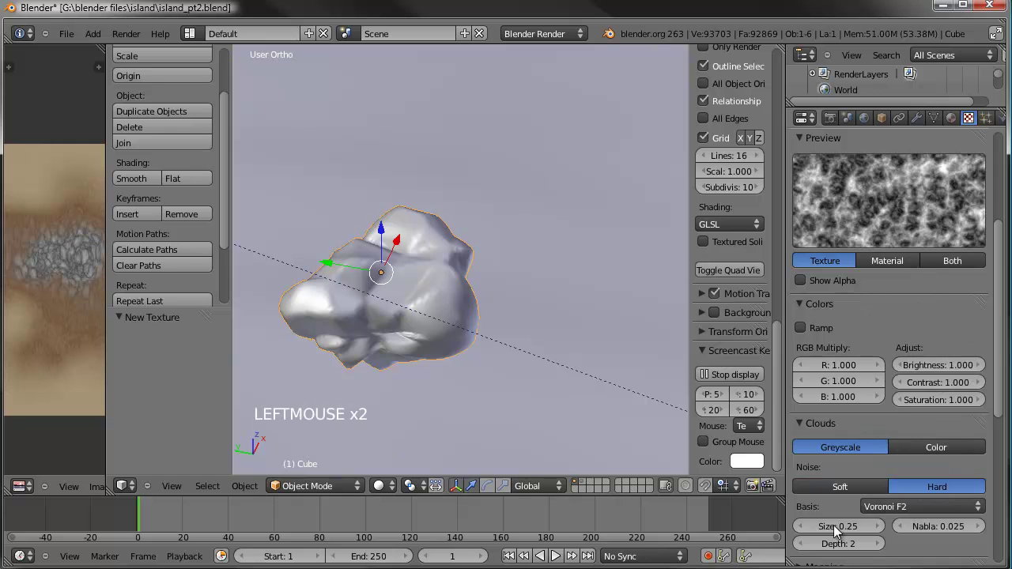
click(806, 551)
click(847, 534)
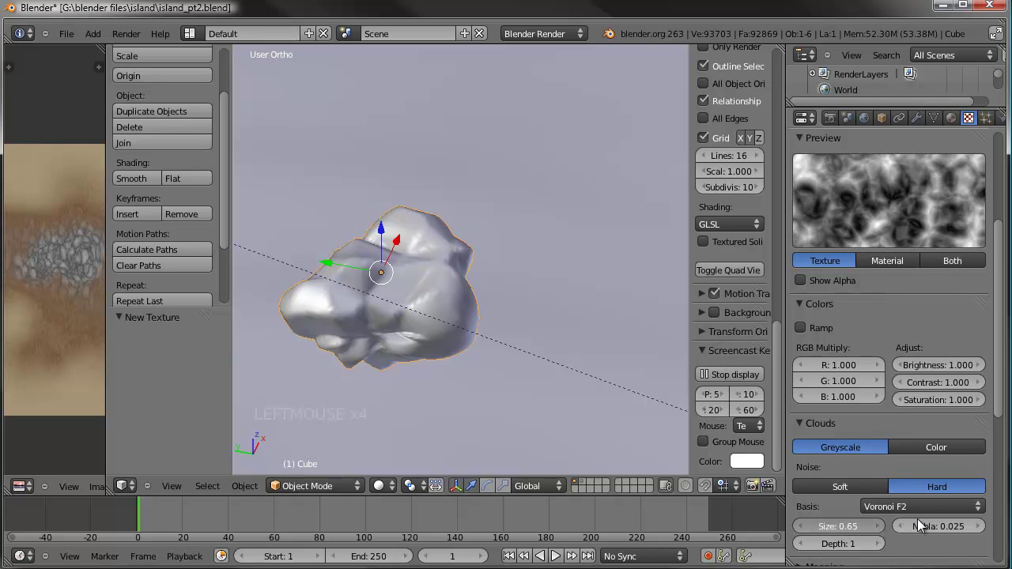
Enable a colour ramp on the texture with a dark grey first stop, previewing material and texture together
click(953, 260)
click(829, 374)
click(958, 388)
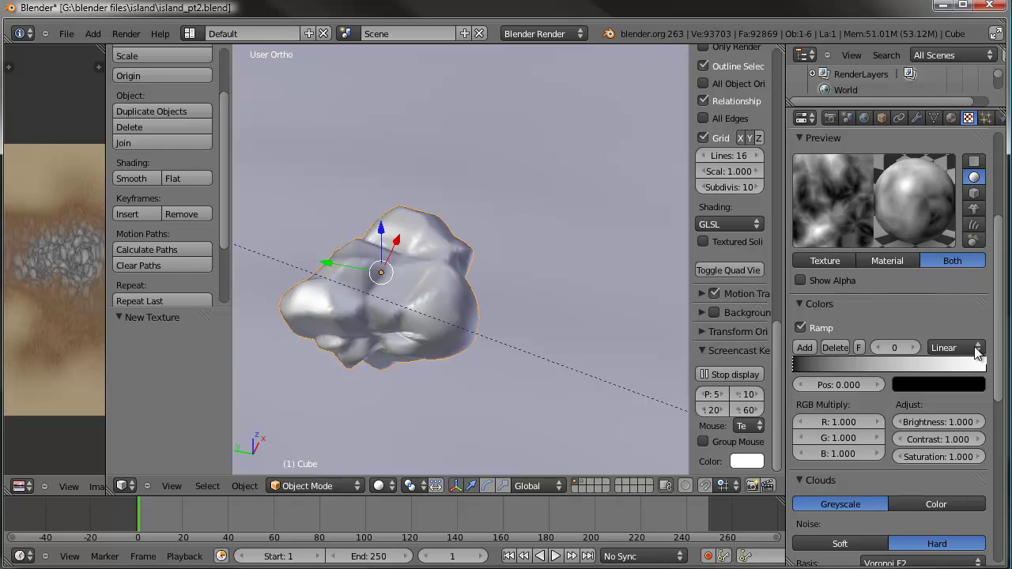
click(966, 389)
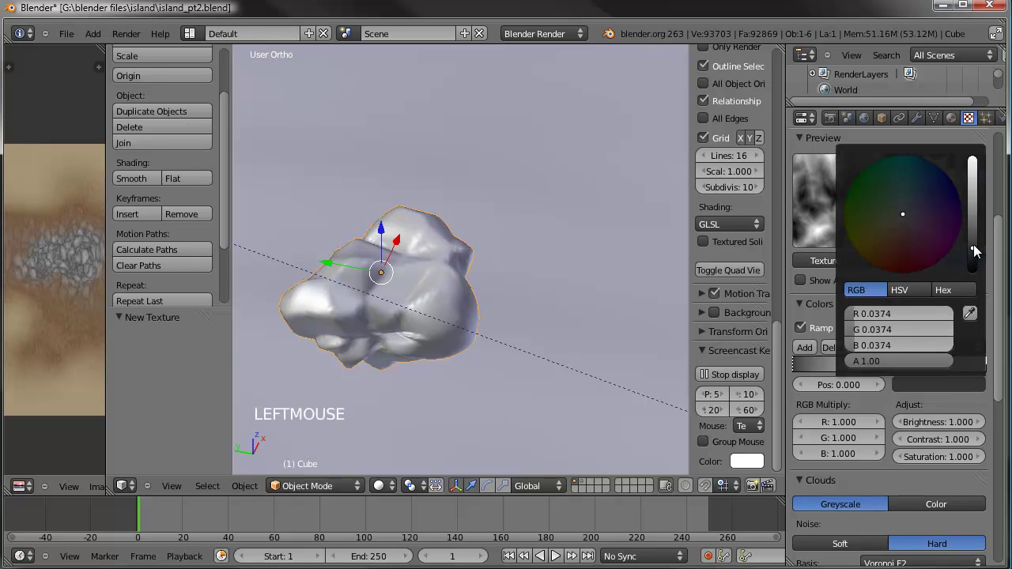
double_click(995, 366)
click(973, 394)
click(973, 384)
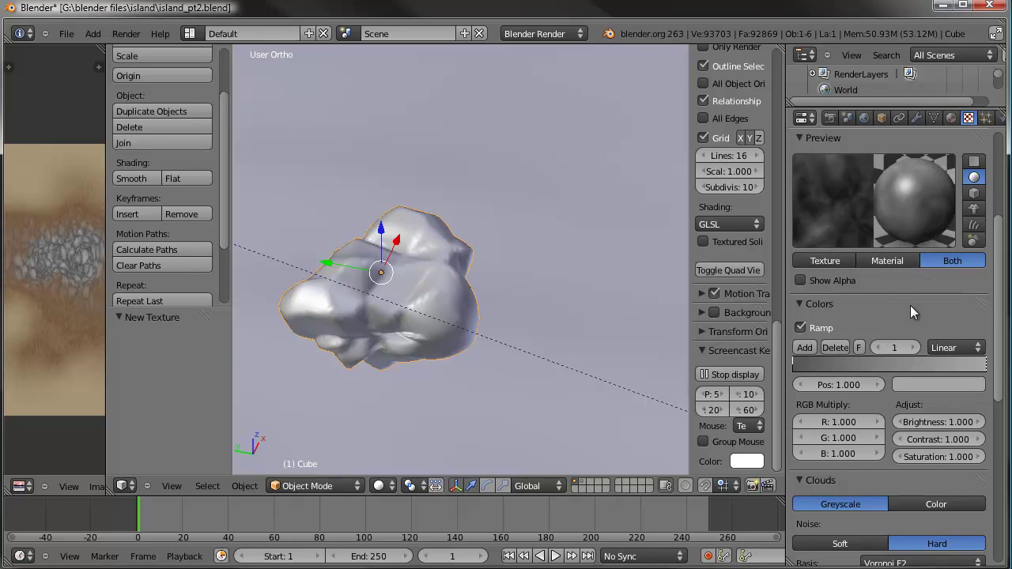
click(807, 309)
Tweak clouds size and depth, then make the texture influence Normals at 2.5, previewed on a monkey head
click(887, 447)
click(884, 446)
click(884, 445)
scroll(down, 3)
click(908, 494)
scroll(up, 3)
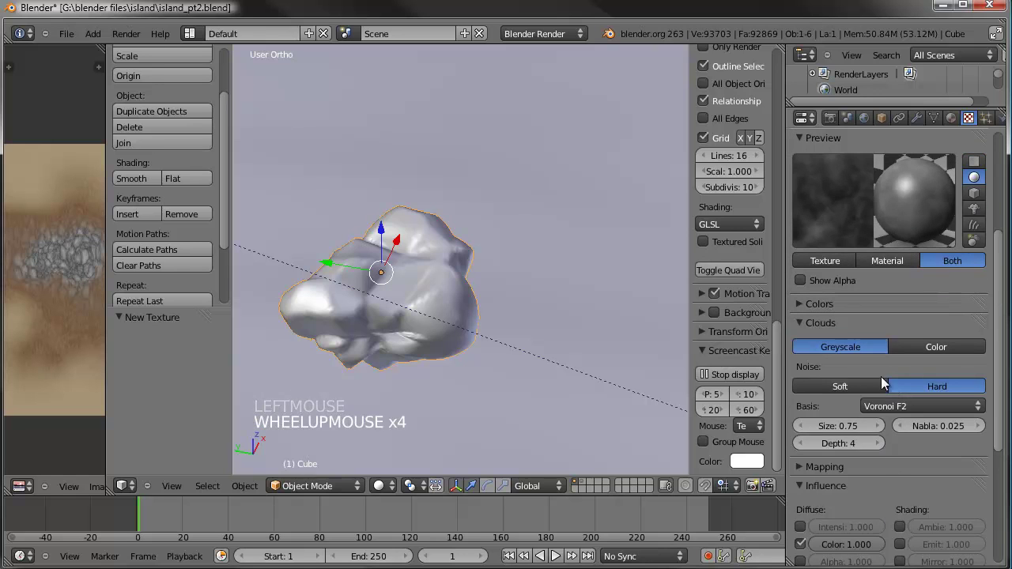
click(896, 393)
click(963, 499)
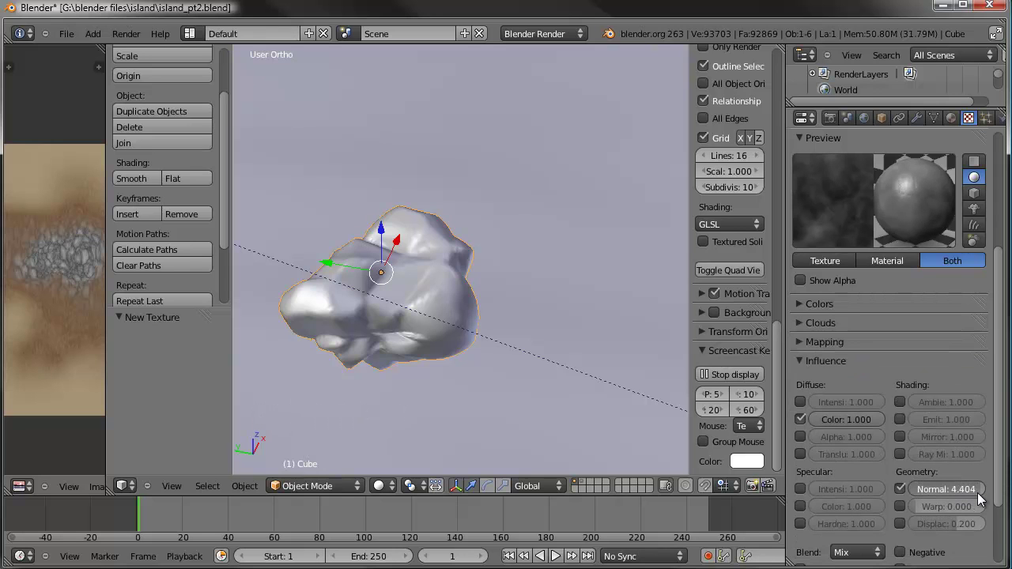
click(961, 492)
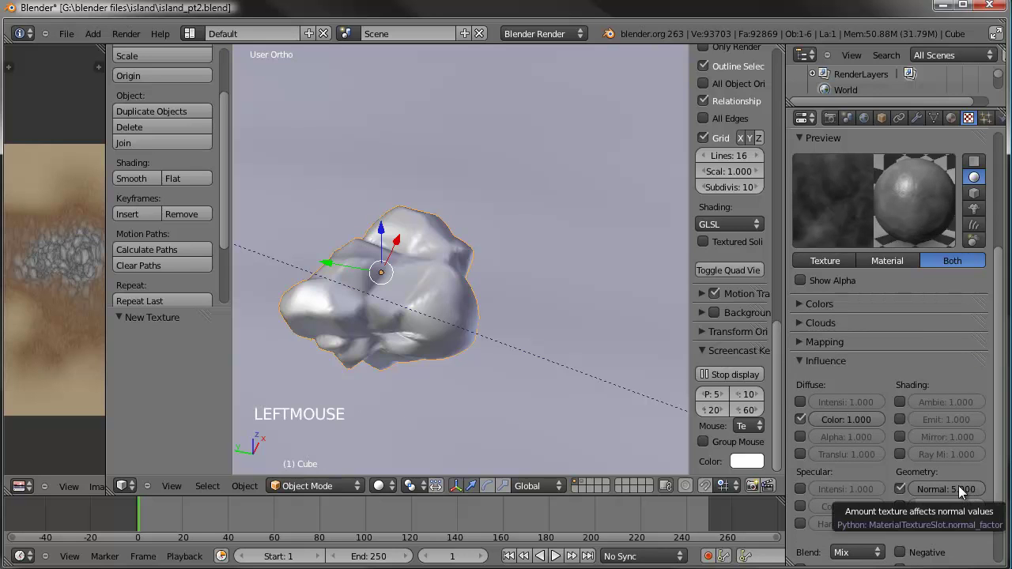
click(964, 495)
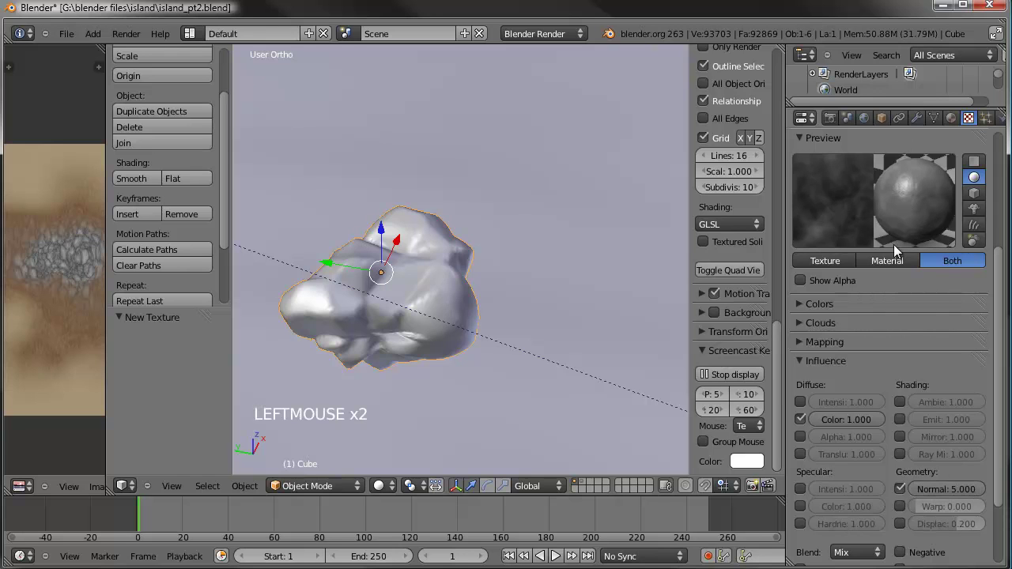
click(986, 214)
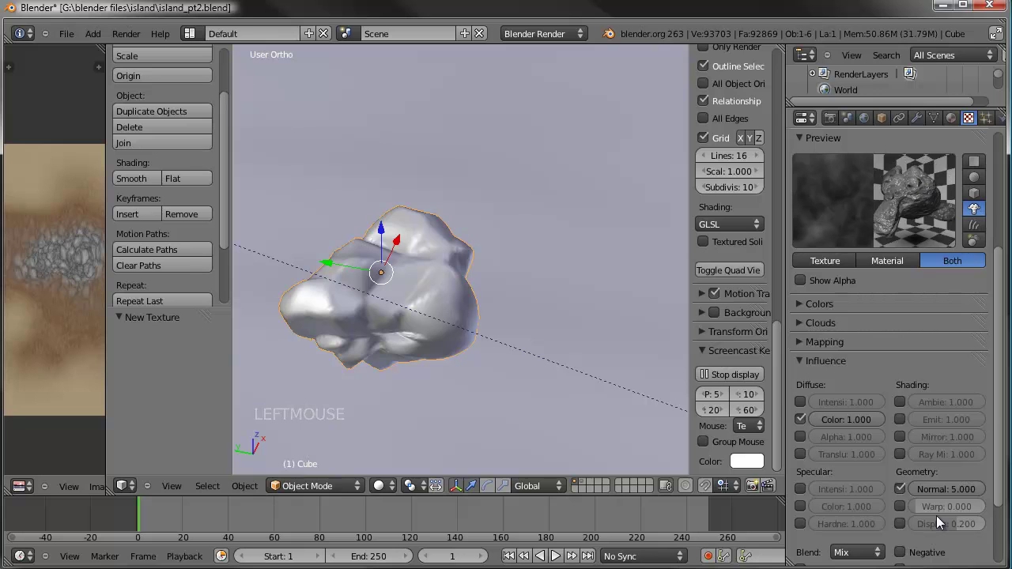
click(953, 499)
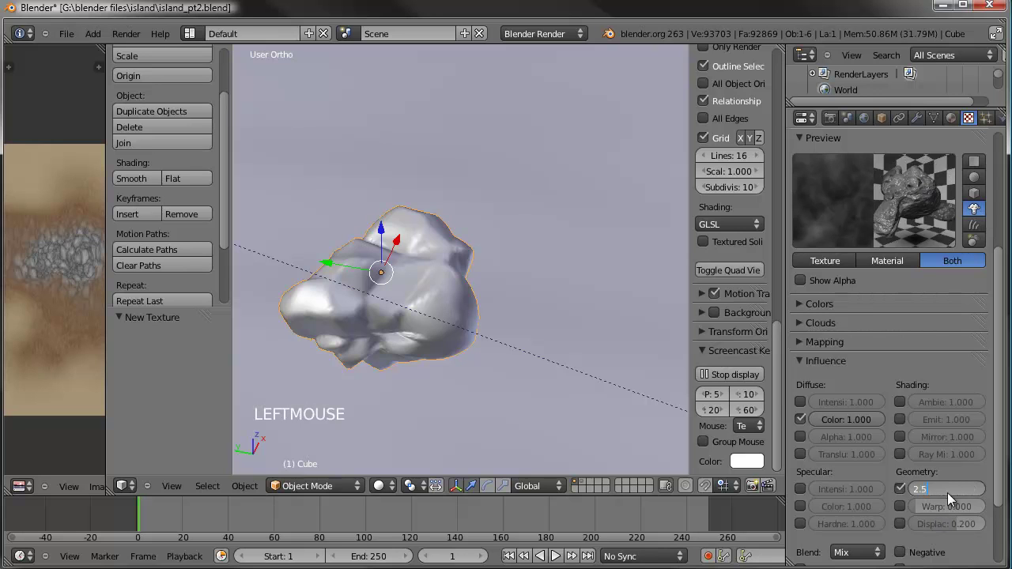
click(955, 120)
Lower the rock material's specular intensity and hardness
click(812, 474)
click(841, 509)
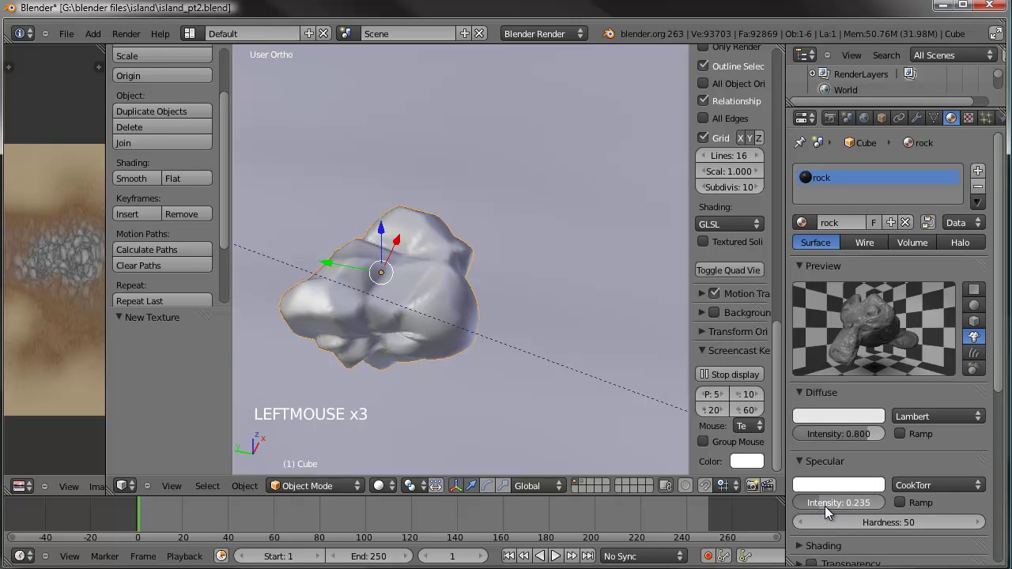
click(875, 524)
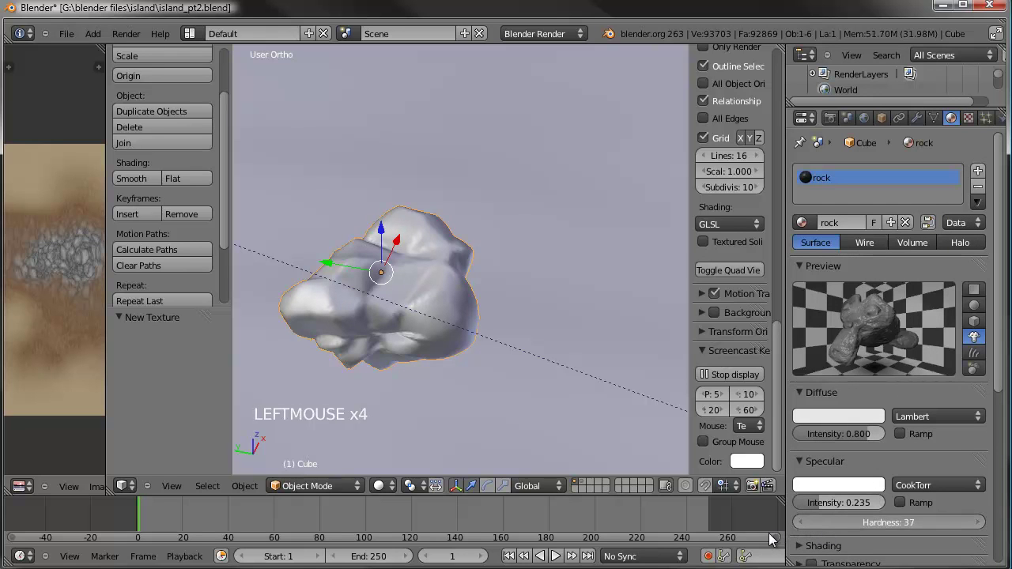
click(830, 508)
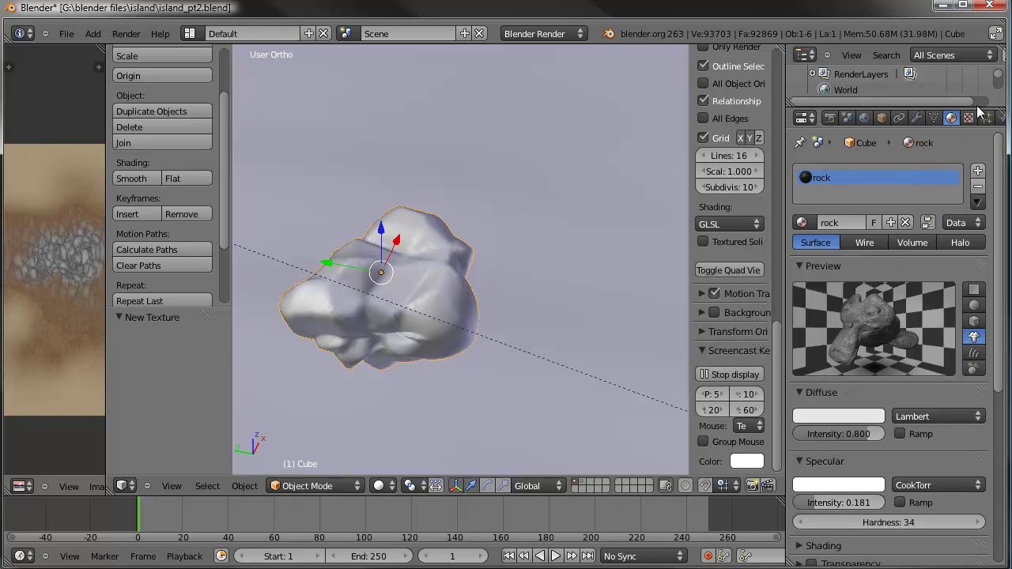
Back in the rock texture, set the colour ramp's end stop to a lighter grey
click(972, 132)
click(971, 119)
click(977, 124)
click(978, 120)
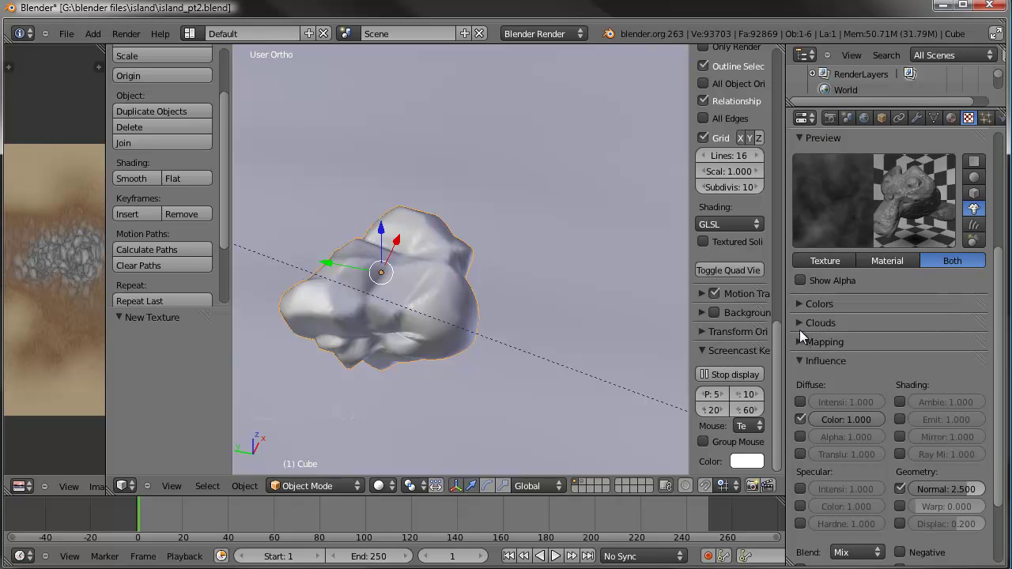
click(806, 331)
click(807, 331)
click(815, 313)
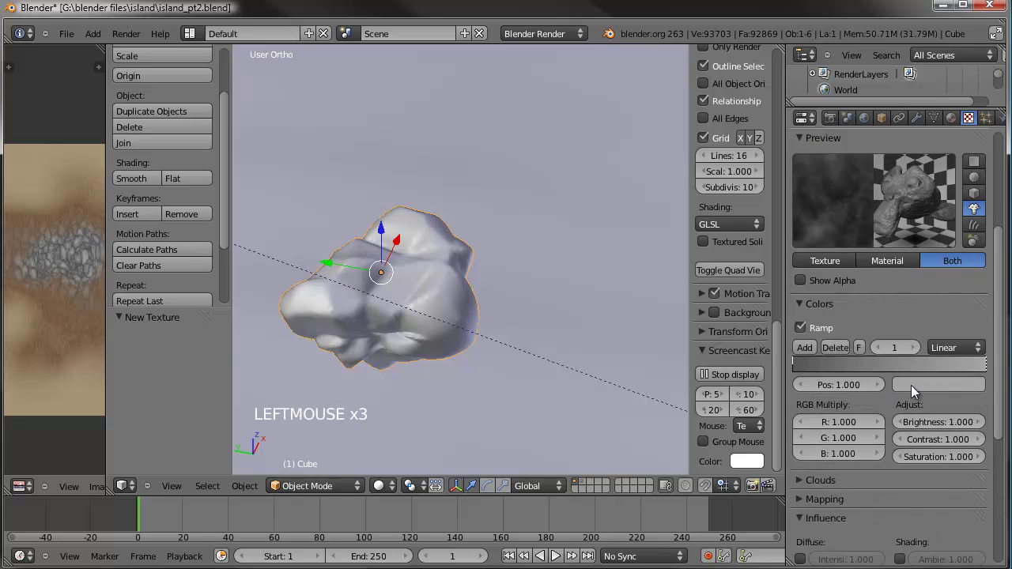
click(968, 388)
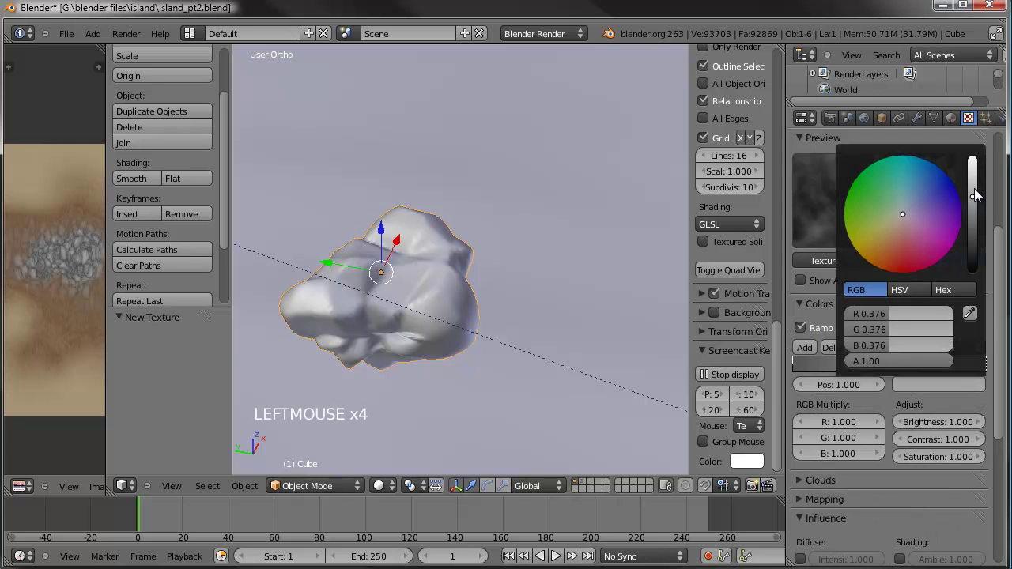
click(807, 370)
click(957, 384)
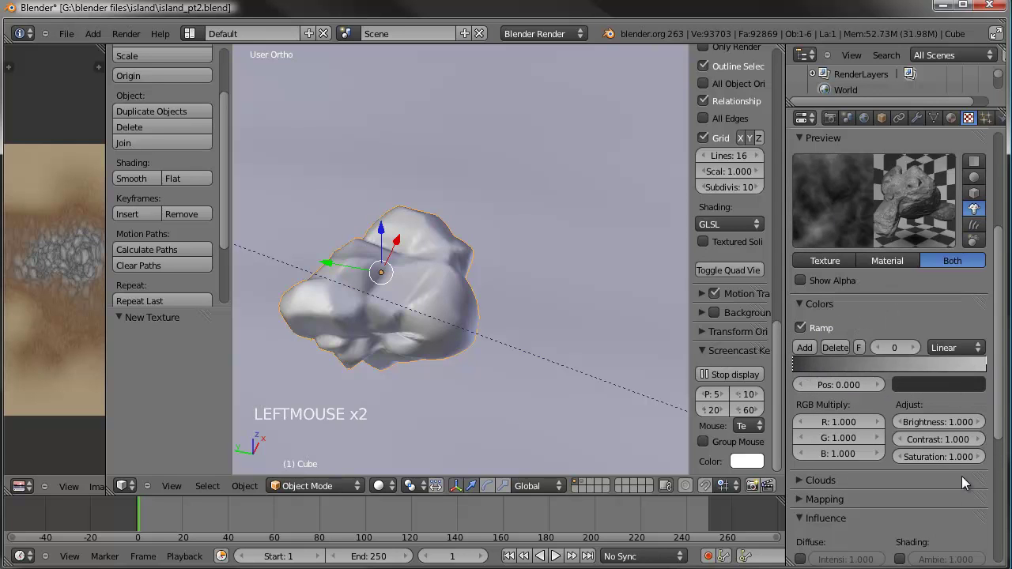
click(981, 179)
Switch to Top view and frame the area beside the rock for placing a copy
click(936, 185)
scroll(down, 3)
middle_click(380, 256)
scroll(down, 3)
key(KP_7)
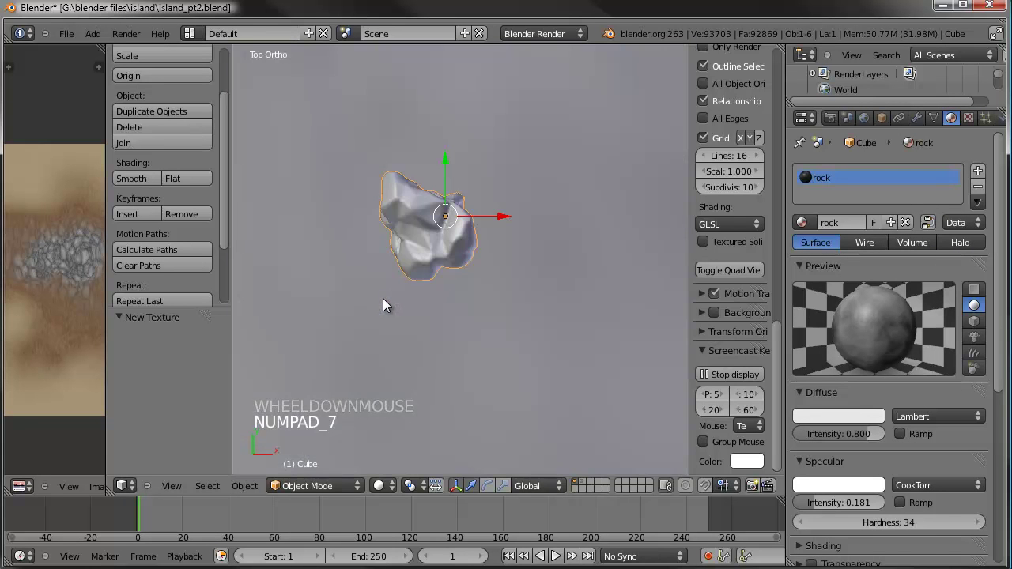
scroll(down, 3)
middle_click(513, 212)
scroll(up, 3)
scroll(down, 3)
scroll(up, 3)
scroll(up, 3)
middle_click(500, 296)
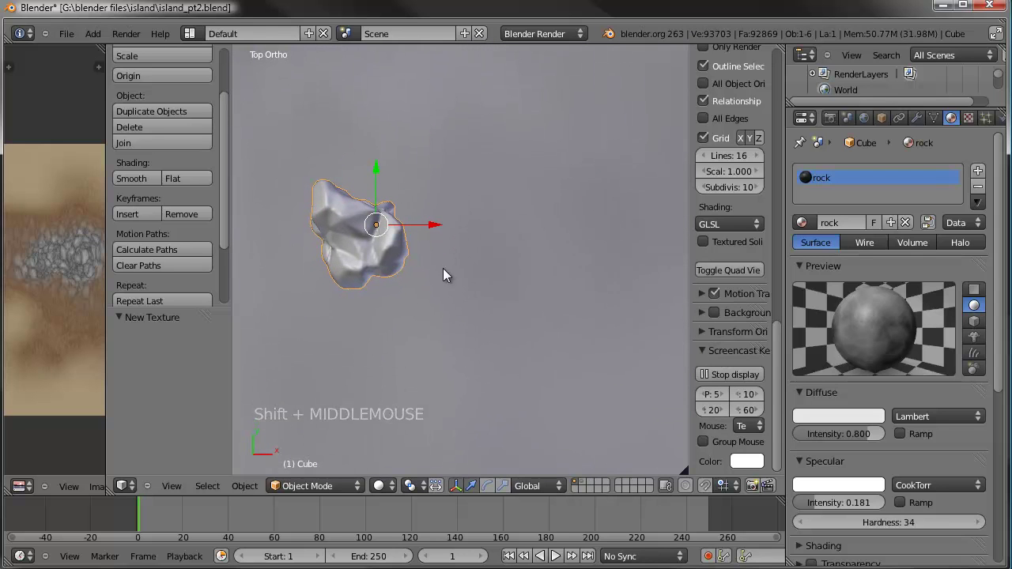
Duplicate the rock with Shift+D, place the copy beside it, and enter Edit Mode on the copy
key(shift+d)
click(495, 292)
middle_click(479, 260)
middle_click(485, 227)
key(KP_7)
key(Tab)
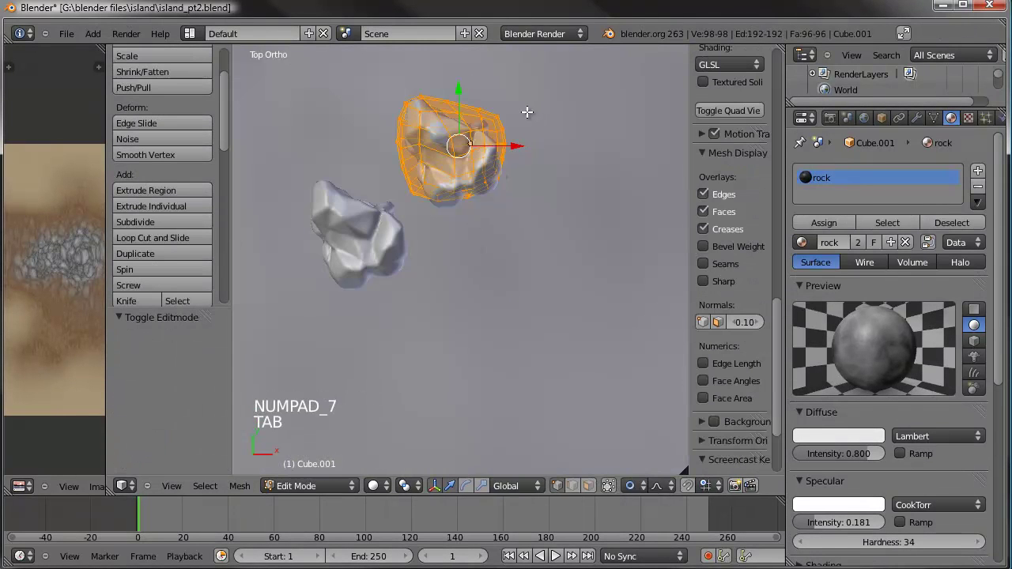
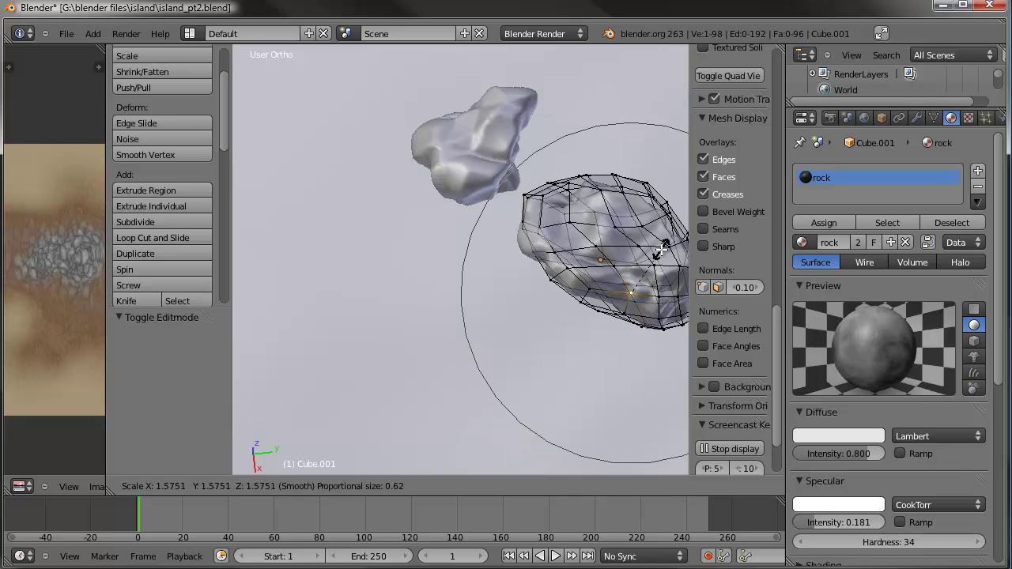
Confirm the second rock's reshaped vertices and leave Edit Mode to inspect it
click(592, 274)
key(Tab)
middle_click(531, 295)
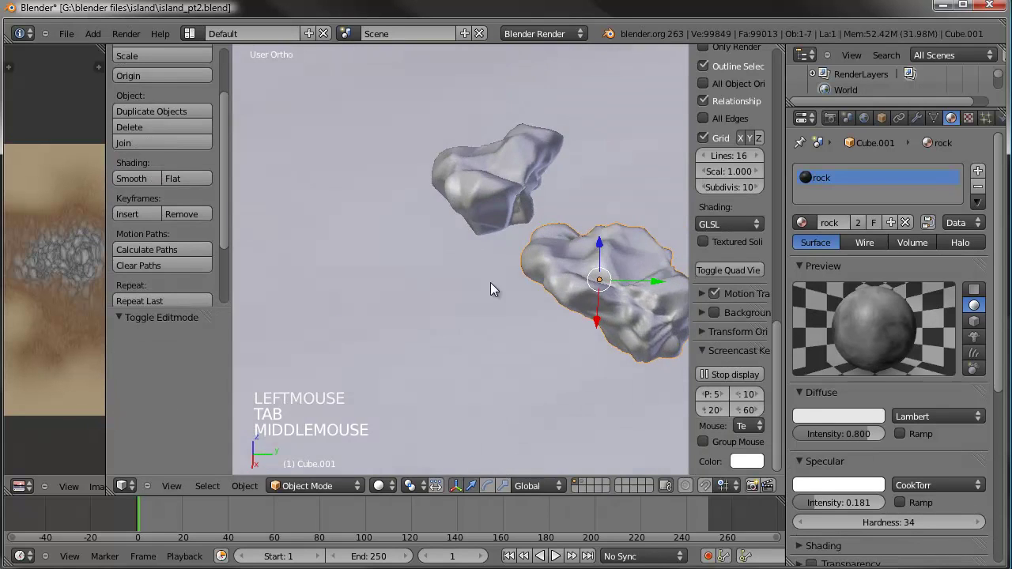
middle_click(450, 254)
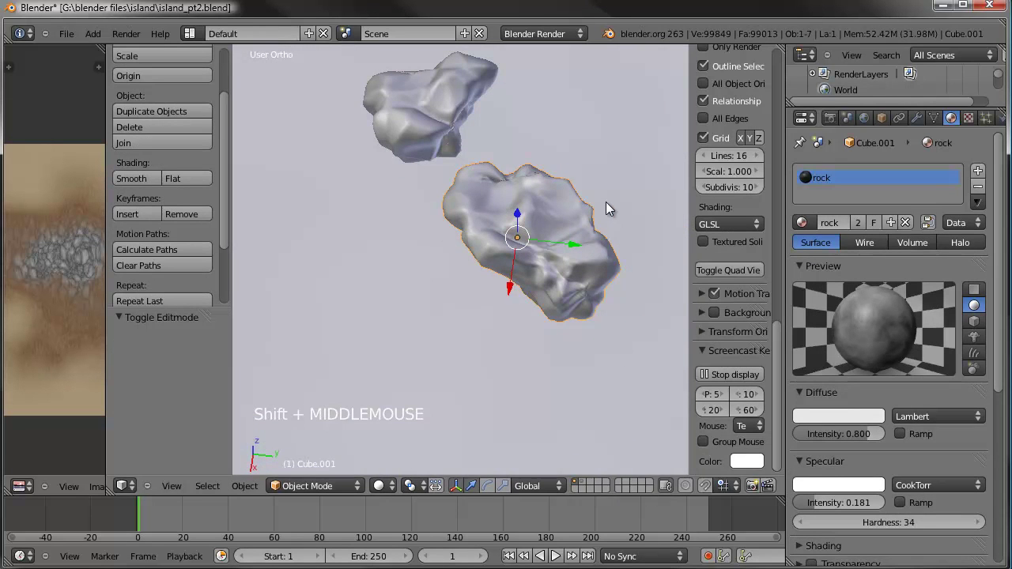
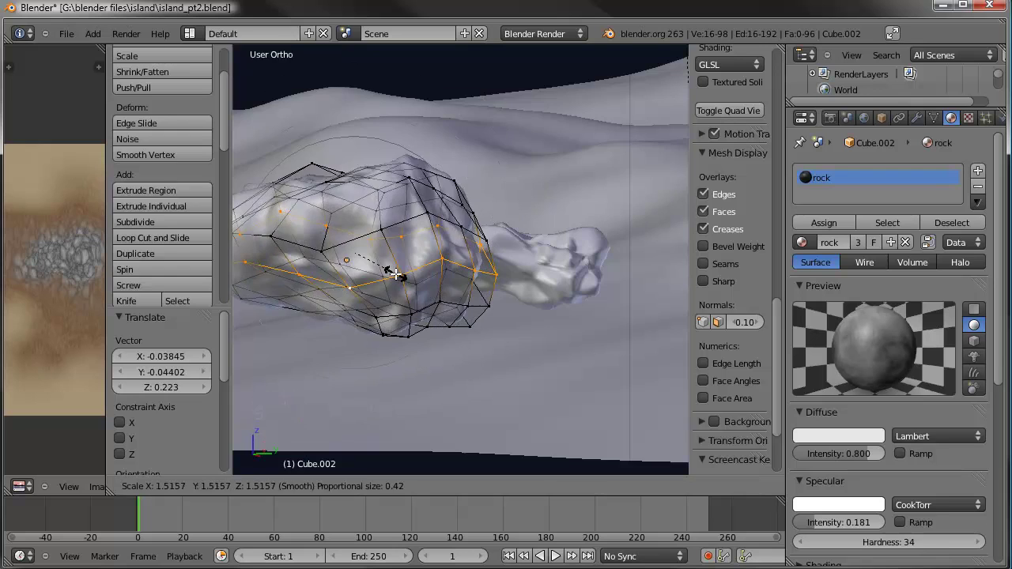
Move the third rock copy's vertices, then reselect its mesh and start scaling it
click(504, 273)
key(Tab)
scroll(down, 3)
middle_click(500, 295)
key(Tab)
key(a)
key(a)
key(s)
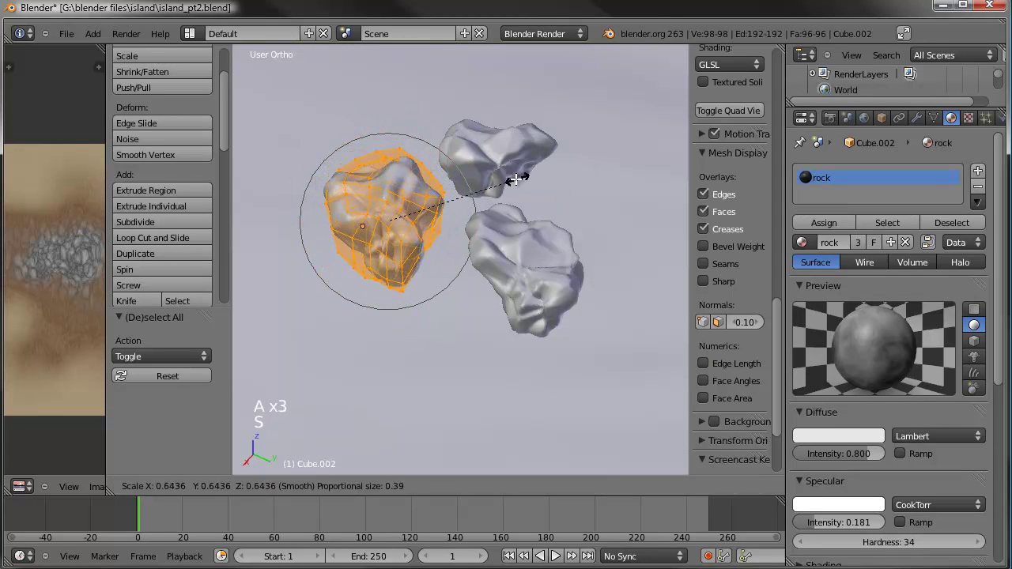
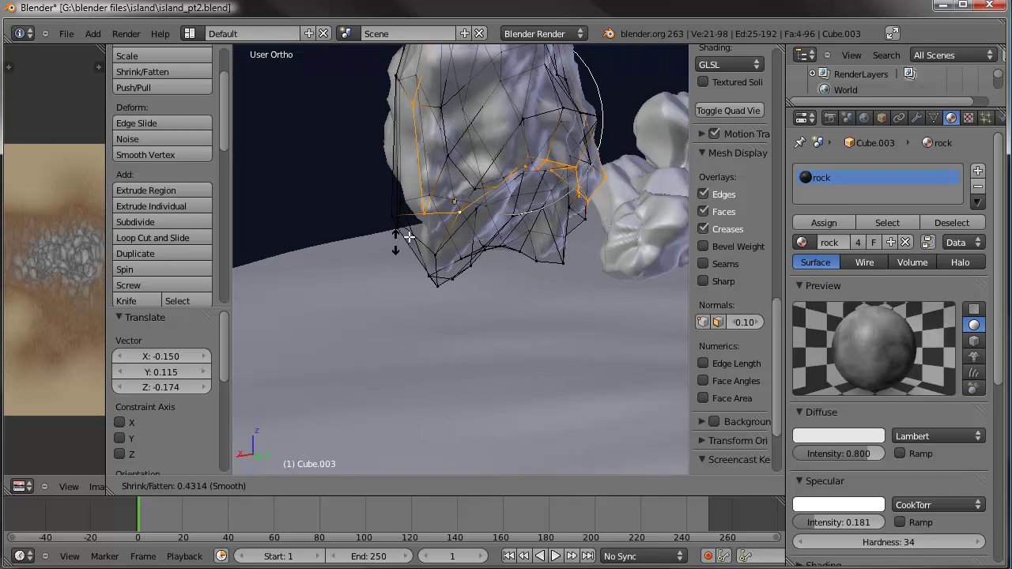
Confirm the fourth rock's vertex edits, exit Edit Mode and frame all four rocks
click(510, 246)
key(Tab)
middle_click(537, 211)
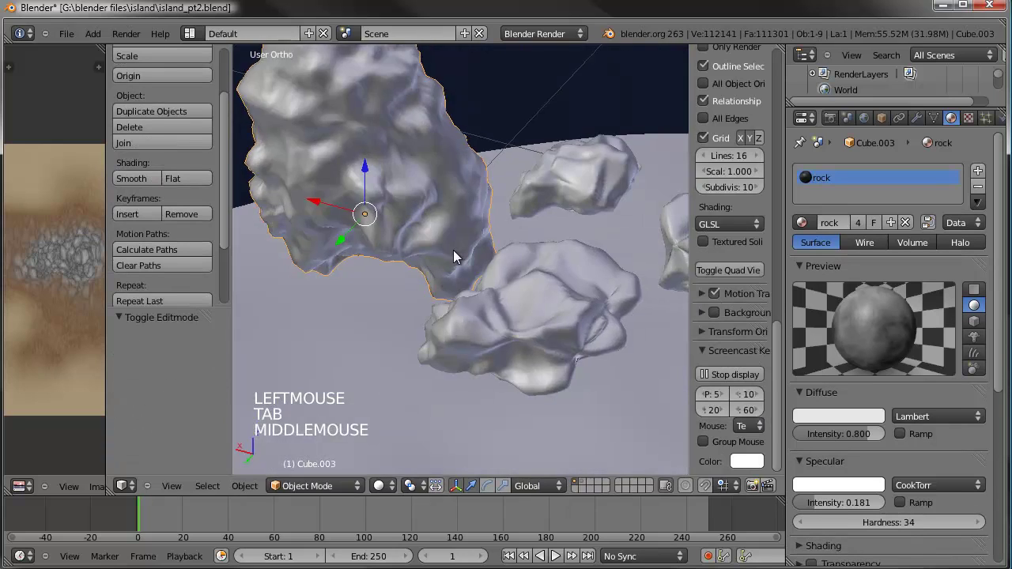
scroll(down, 3)
middle_click(427, 255)
middle_click(481, 284)
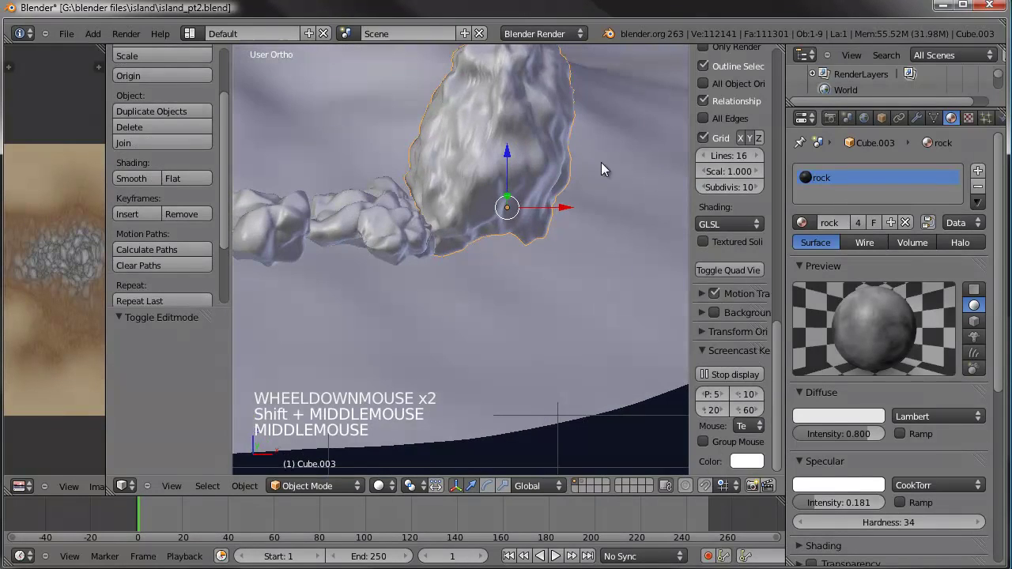
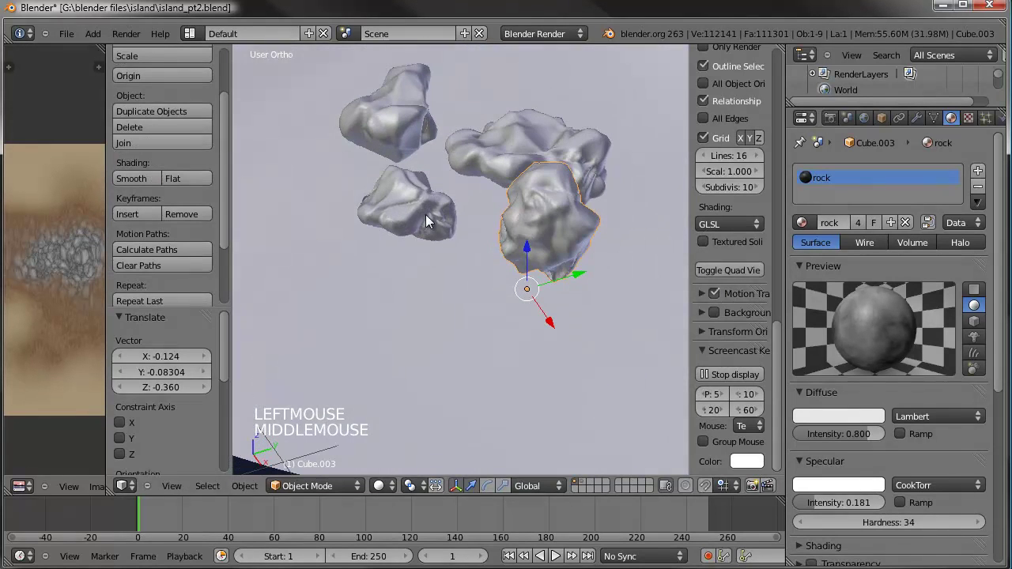
Shift-select all four rocks and group them with Ctrl+G as a new group named rocks
right_click(403, 130)
right_click(431, 133)
right_click(545, 151)
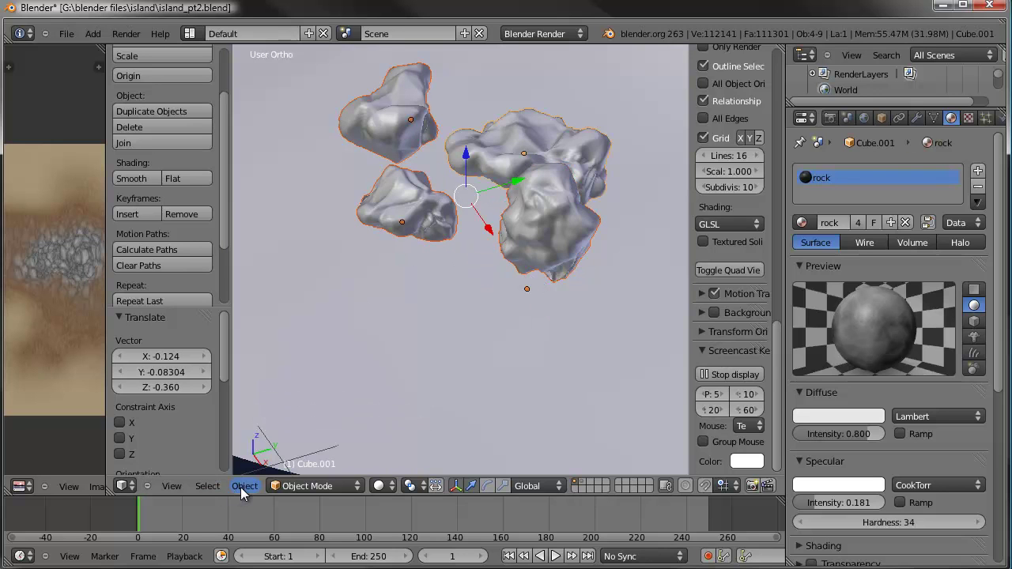
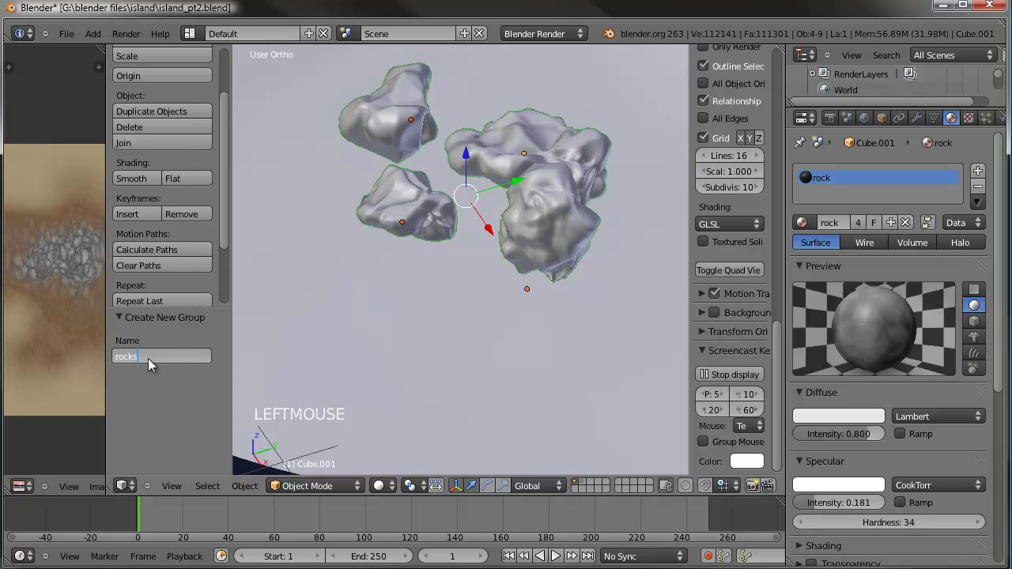
scroll(down, 3)
middle_click(458, 279)
middle_click(372, 282)
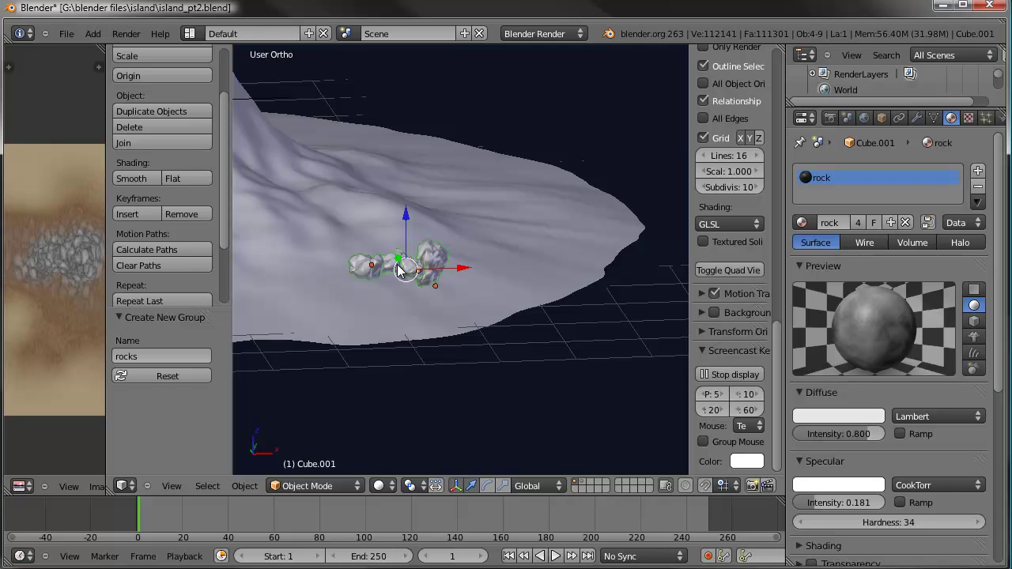
Move the selected rocks group onto a separate scene layer with M
key(m)
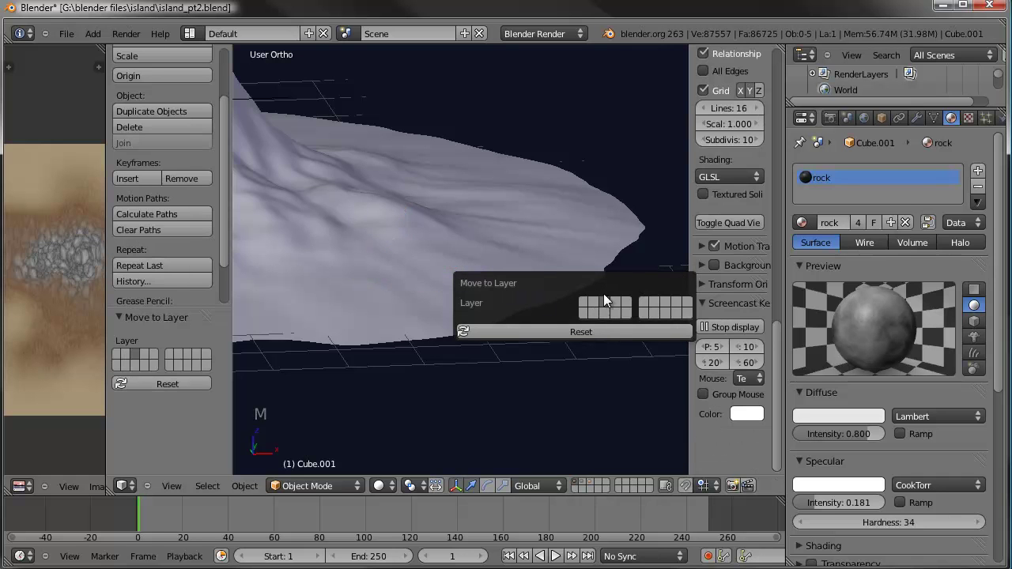
scroll(down, 3)
middle_click(446, 293)
middle_click(512, 297)
Select the island Landscape terrain and frame the whole island in view
right_click(452, 259)
scroll(down, 3)
middle_click(482, 301)
middle_click(469, 295)
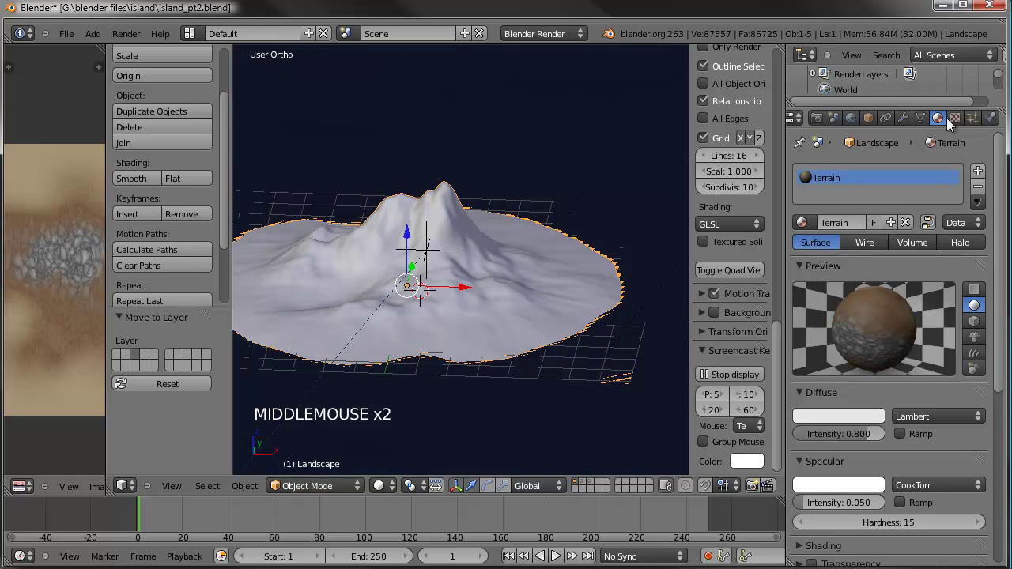
Add a hair particle system 'Rocks' to the terrain with 500 particles and Advanced enabled, scrolling to its Render panel
click(985, 119)
click(986, 171)
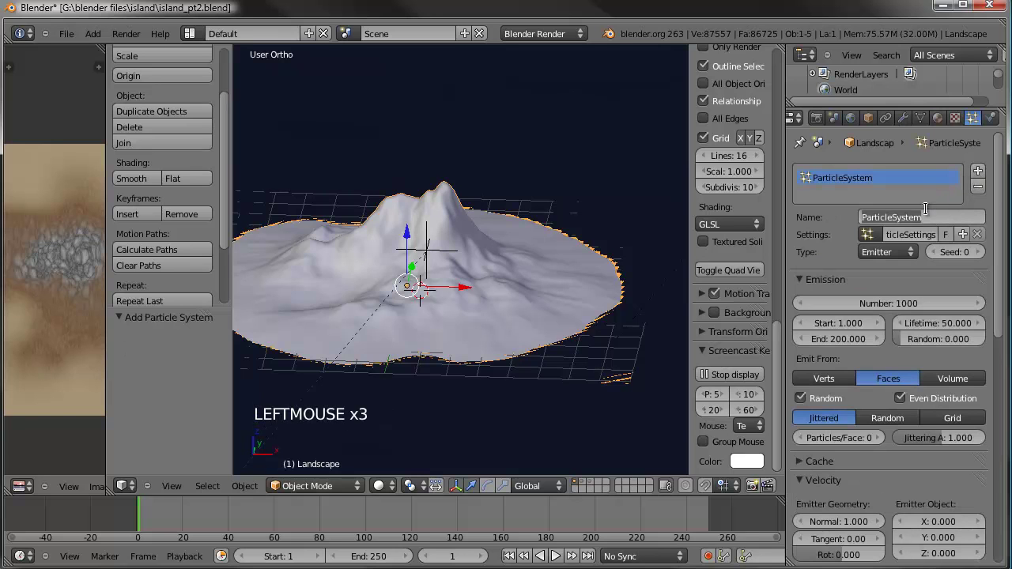
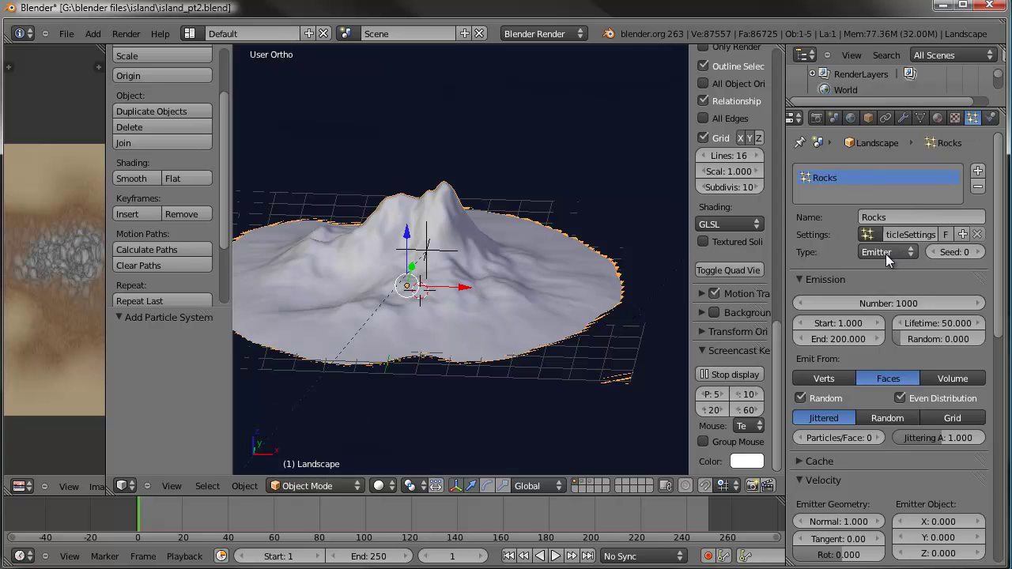
click(896, 255)
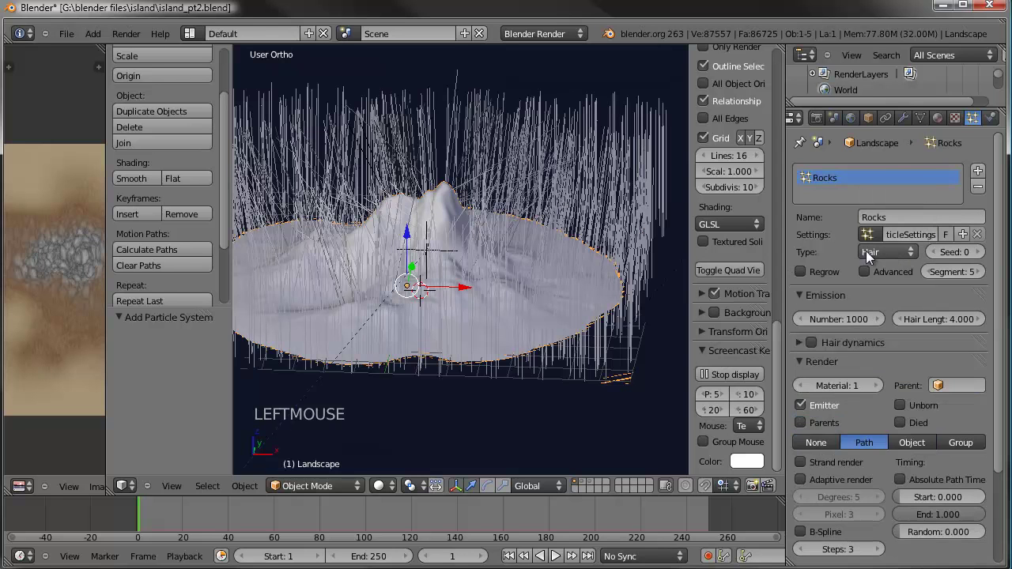
click(845, 317)
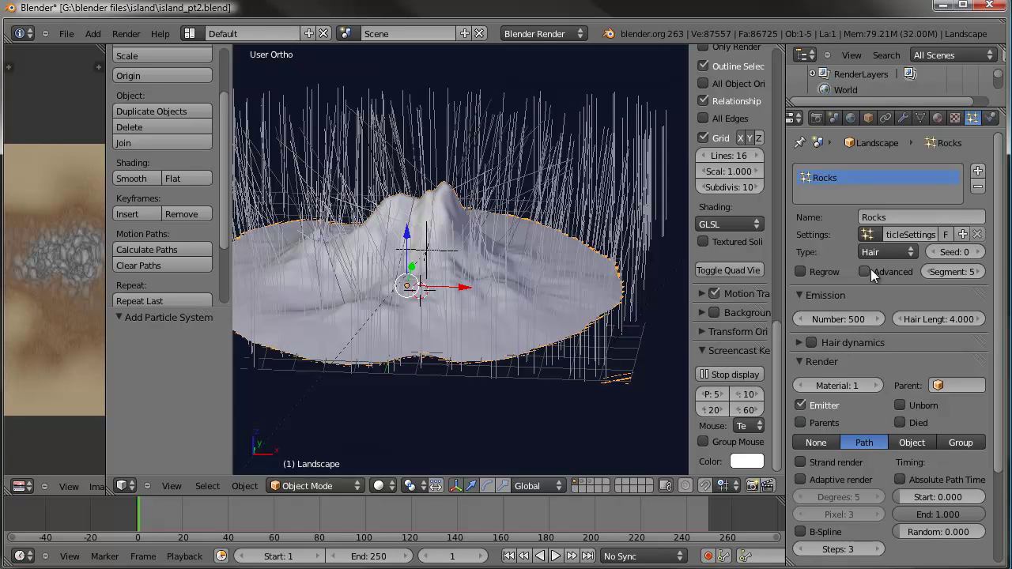
click(888, 282)
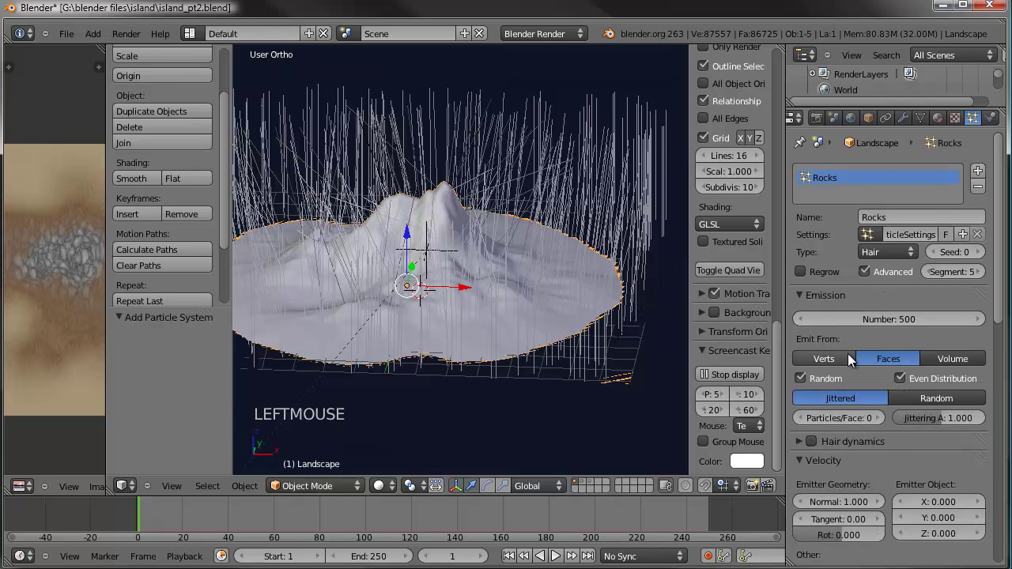
scroll(down, 3)
scroll(down, 3)
scroll(down, 3)
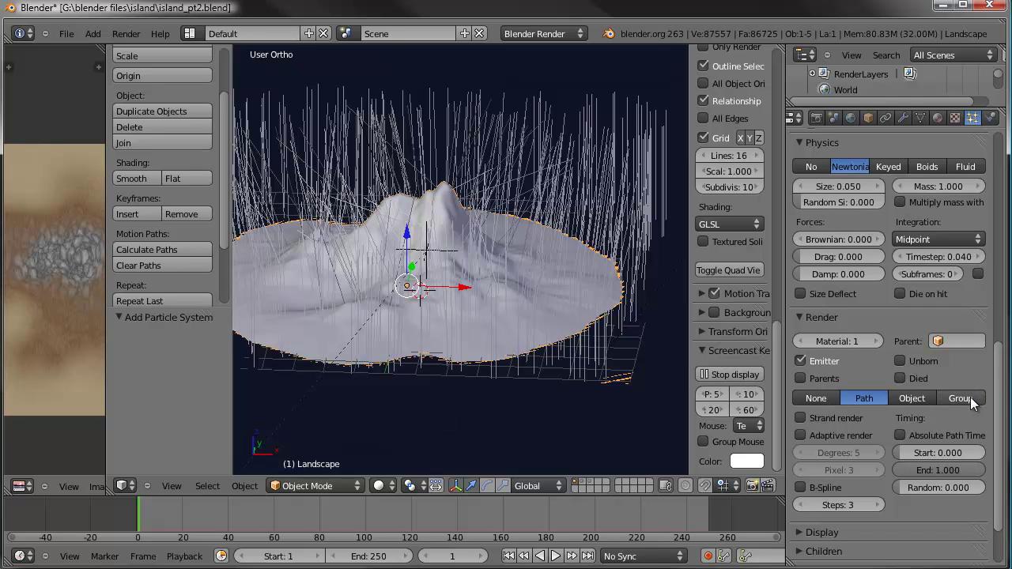
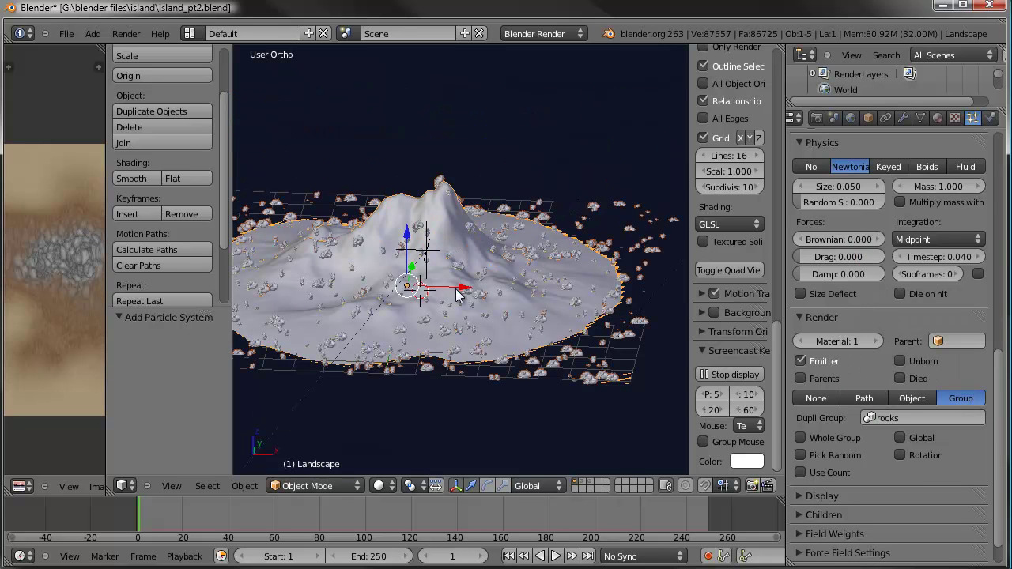
Enable Pick Random for the rocks group particles, trying Rotation and turning it back off
middle_click(476, 303)
scroll(up, 3)
scroll(up, 3)
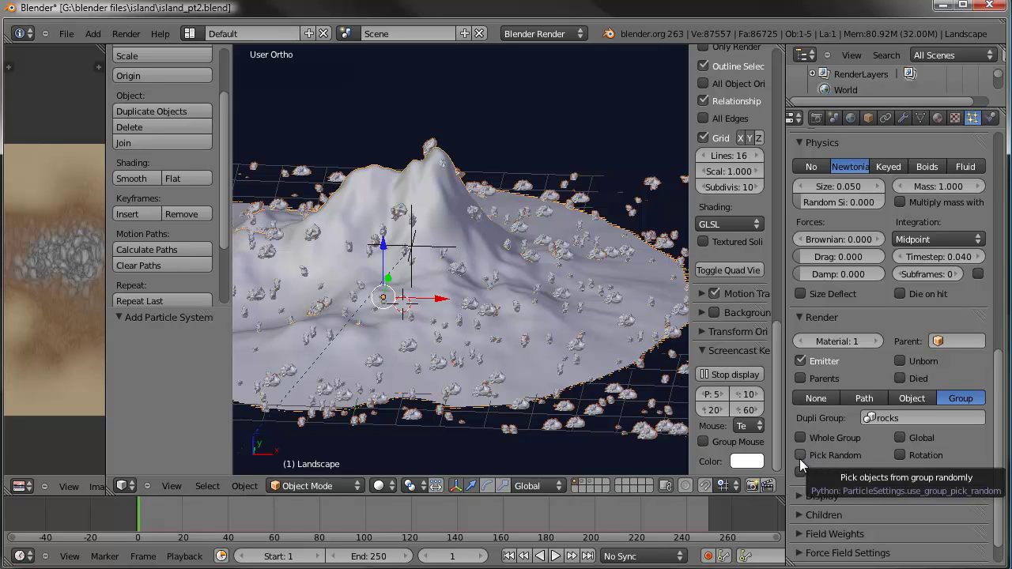
click(901, 503)
click(533, 366)
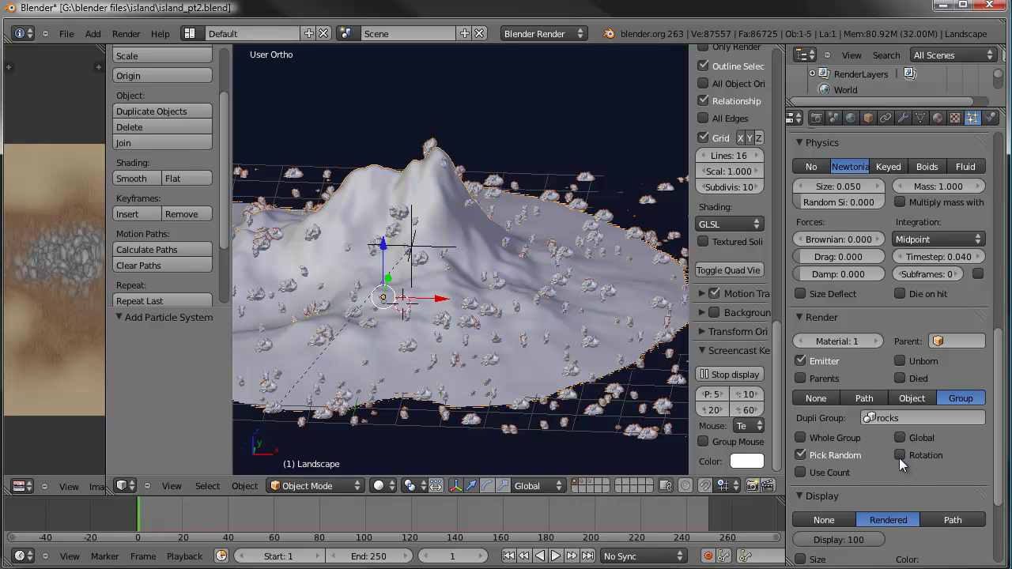
click(907, 477)
click(895, 471)
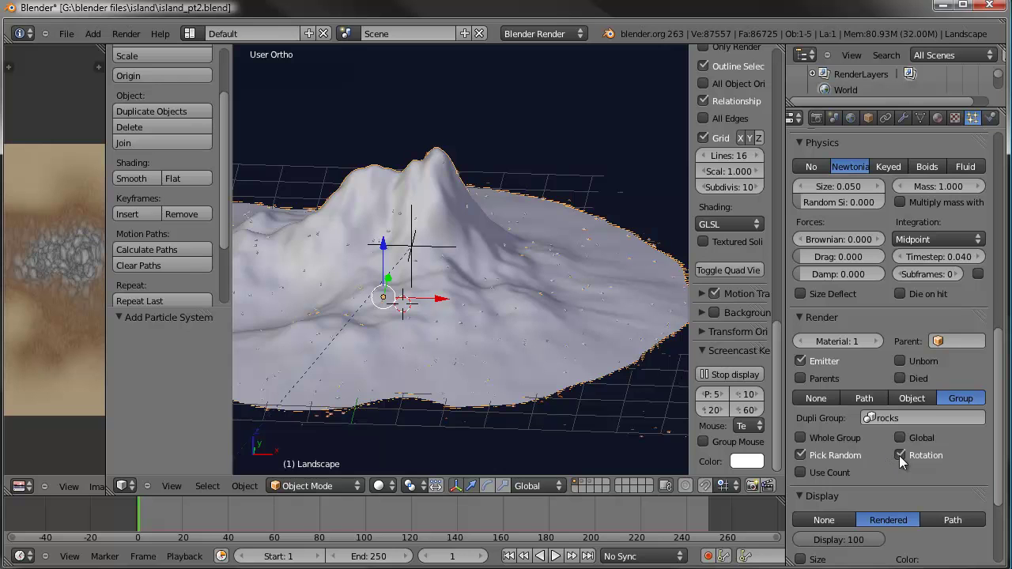
click(445, 367)
Inspect the scattered rocks, then show the original rocks' layer and select one rock
middle_click(454, 350)
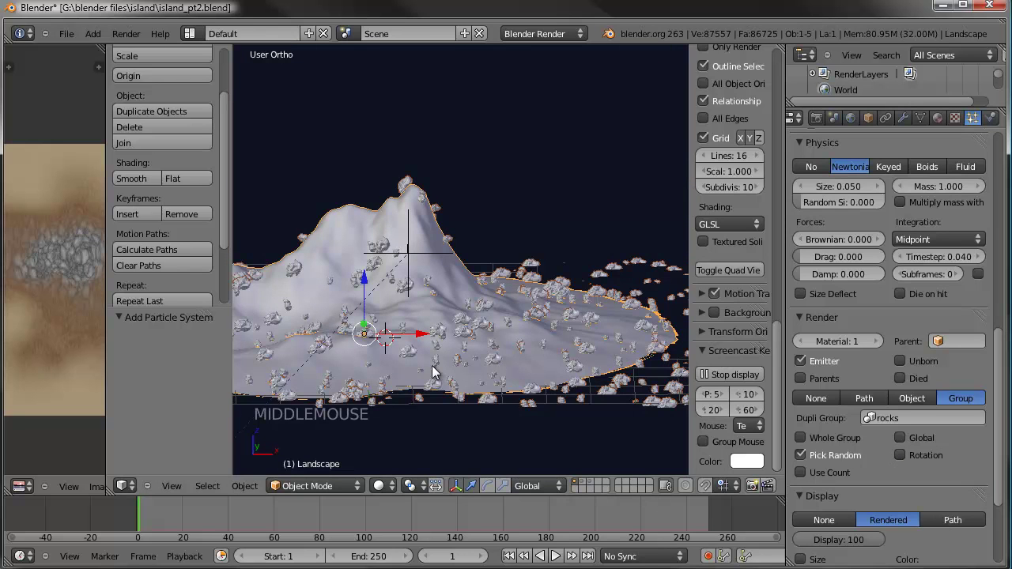
scroll(down, 3)
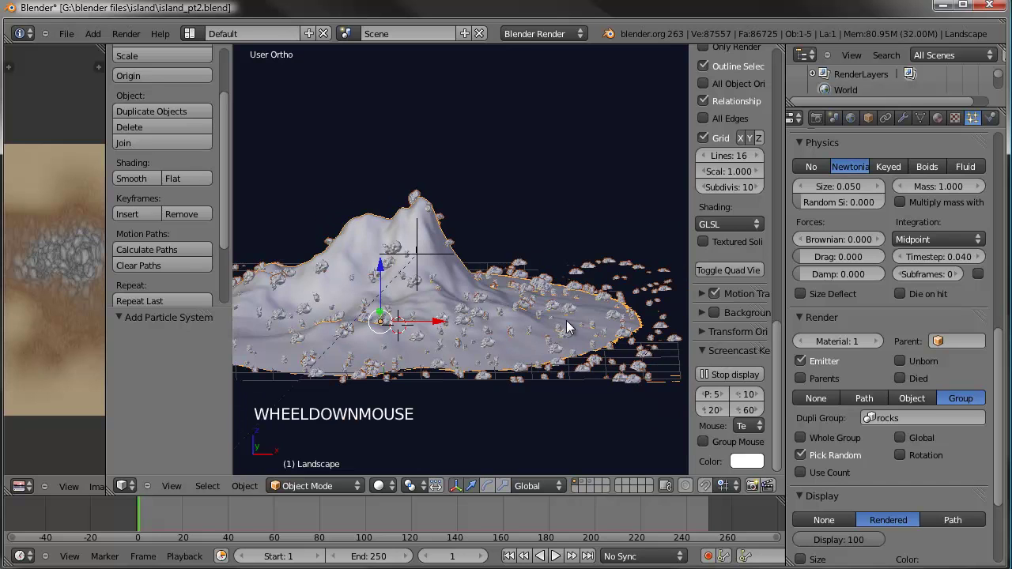
middle_click(506, 307)
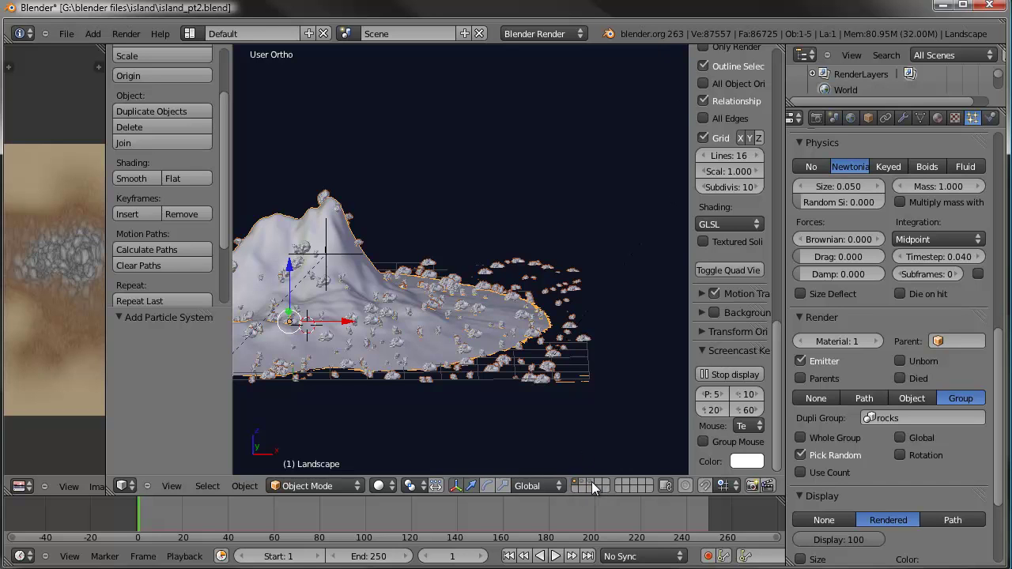
click(599, 487)
right_click(420, 337)
scroll(up, 3)
Adjust the Subsurf modifier levels on each of the four rock models, lowering viewport smoothing
middle_click(444, 319)
scroll(up, 3)
middle_click(505, 220)
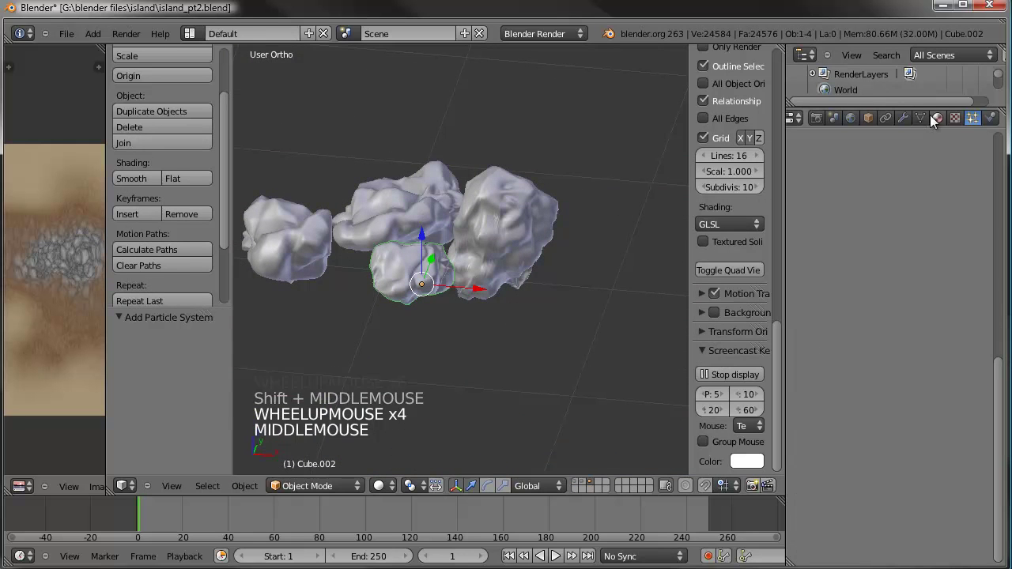
click(914, 126)
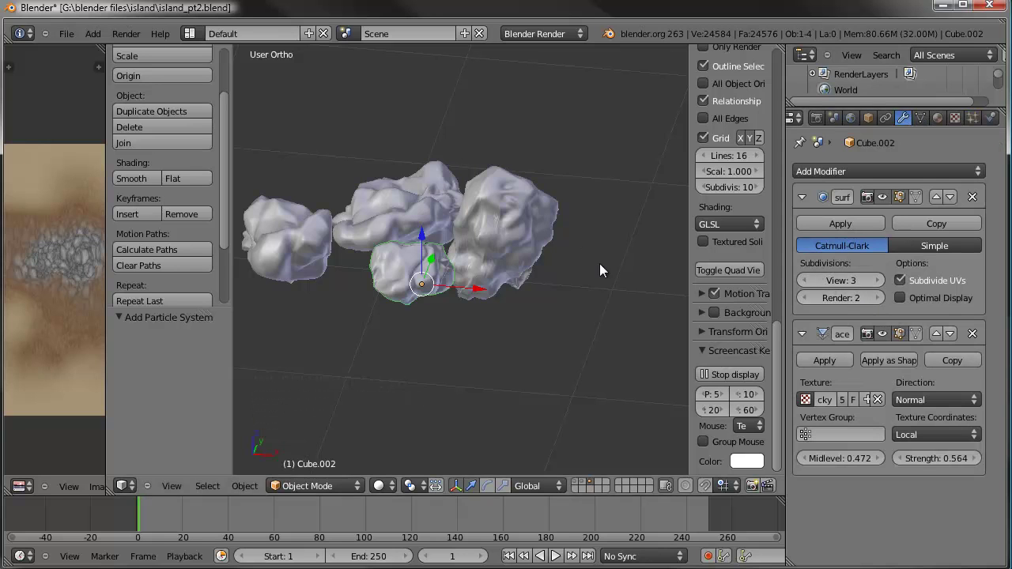
click(885, 299)
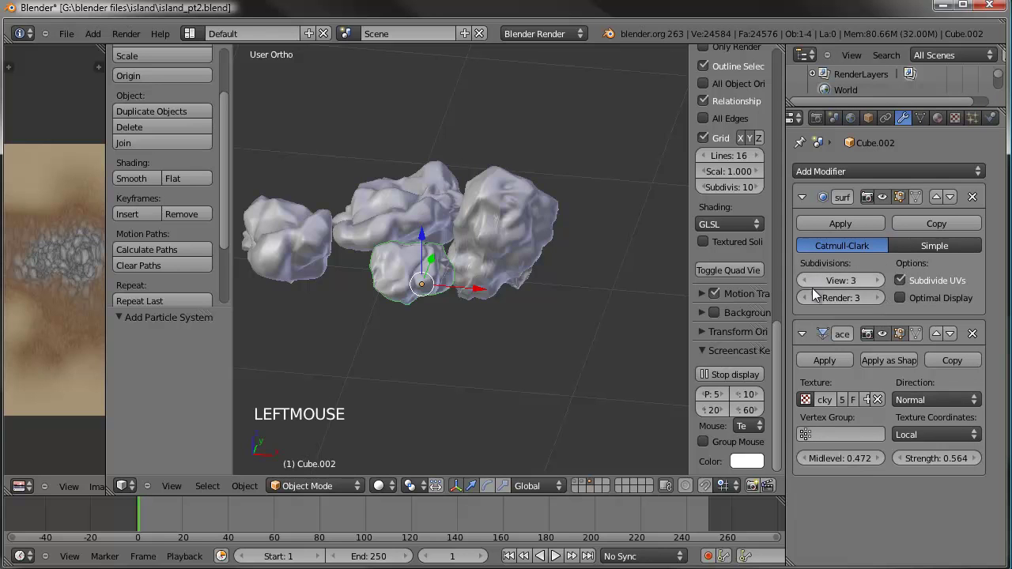
click(885, 195)
right_click(532, 222)
click(884, 299)
click(892, 198)
right_click(407, 200)
click(880, 300)
click(890, 193)
right_click(278, 245)
click(890, 305)
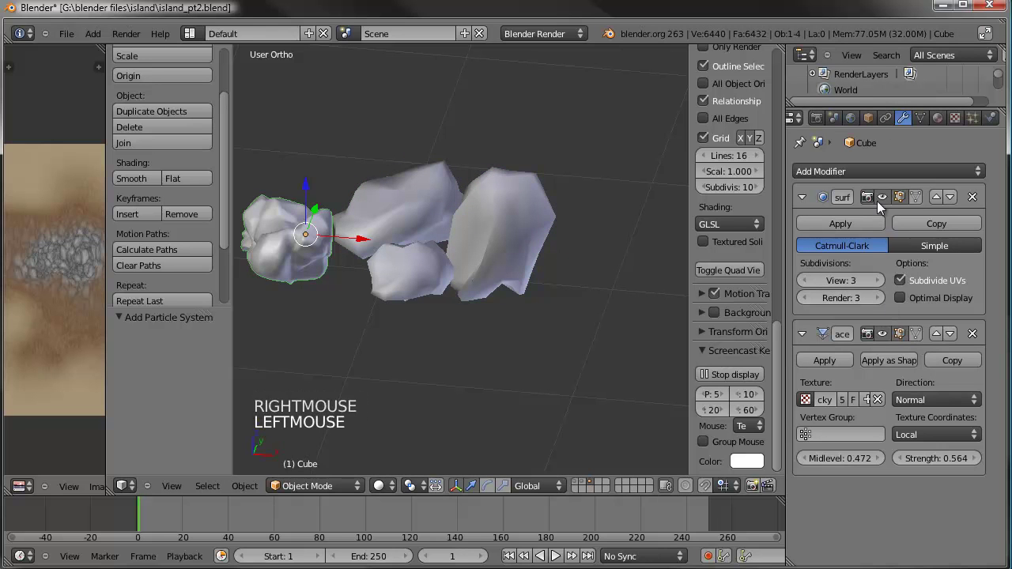
click(885, 195)
Switch back to the island terrain's layer and orbit/zoom to frame the rock-covered landscape
scroll(down, 3)
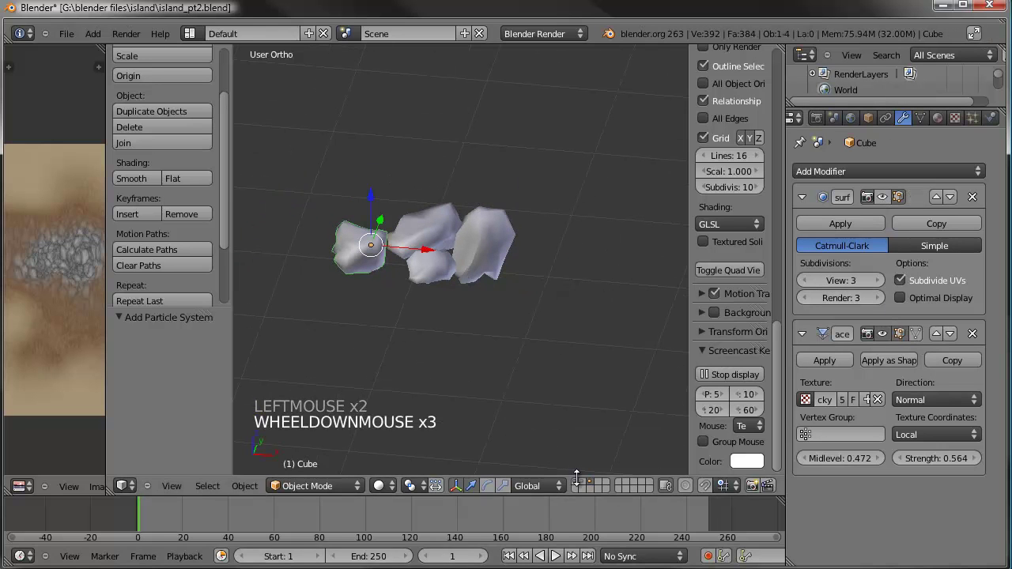
click(581, 485)
scroll(down, 3)
middle_click(494, 351)
middle_click(451, 401)
scroll(up, 3)
scroll(down, 3)
scroll(down, 3)
middle_click(458, 289)
scroll(up, 3)
middle_click(477, 374)
middle_click(427, 348)
scroll(down, 3)
middle_click(617, 258)
scroll(down, 3)
scroll(up, 3)
middle_click(524, 264)
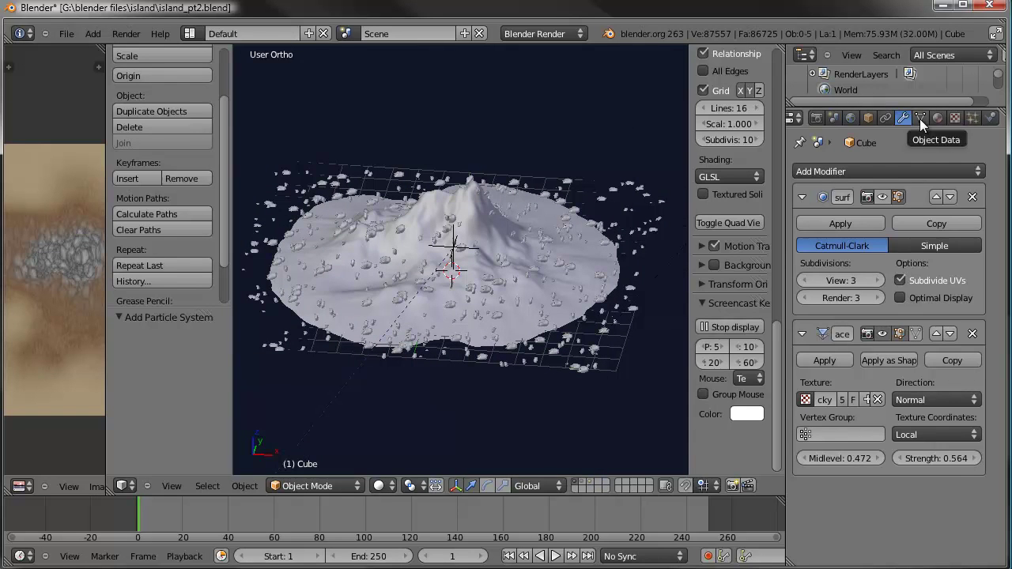
Open the object's mesh data properties and look straight down on the island in top view
click(926, 123)
click(982, 306)
click(912, 400)
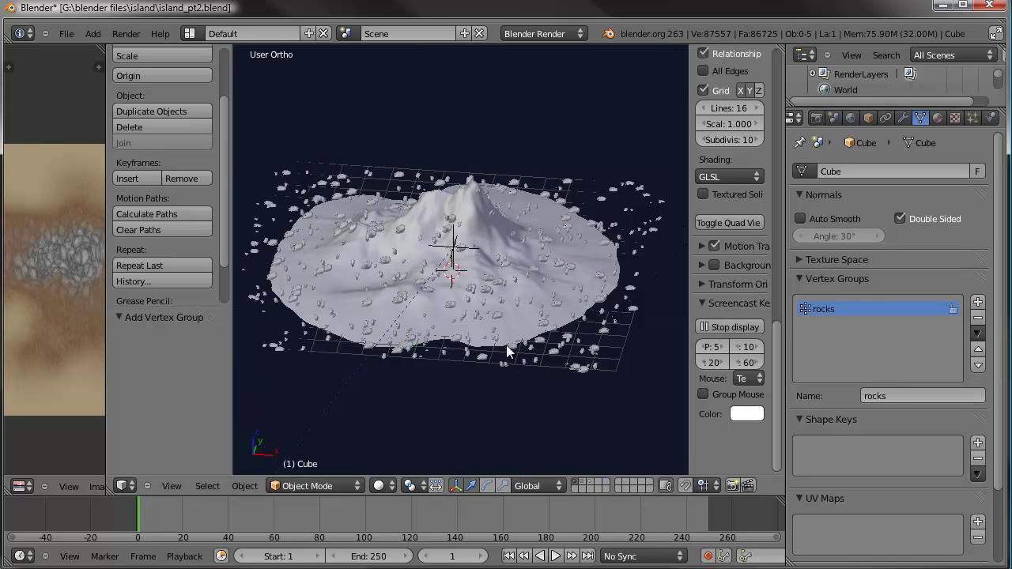
key(KP_7)
scroll(down, 3)
middle_click(494, 216)
Change options in the 3D view mode menu and tool shelf while viewing the island from above
click(336, 492)
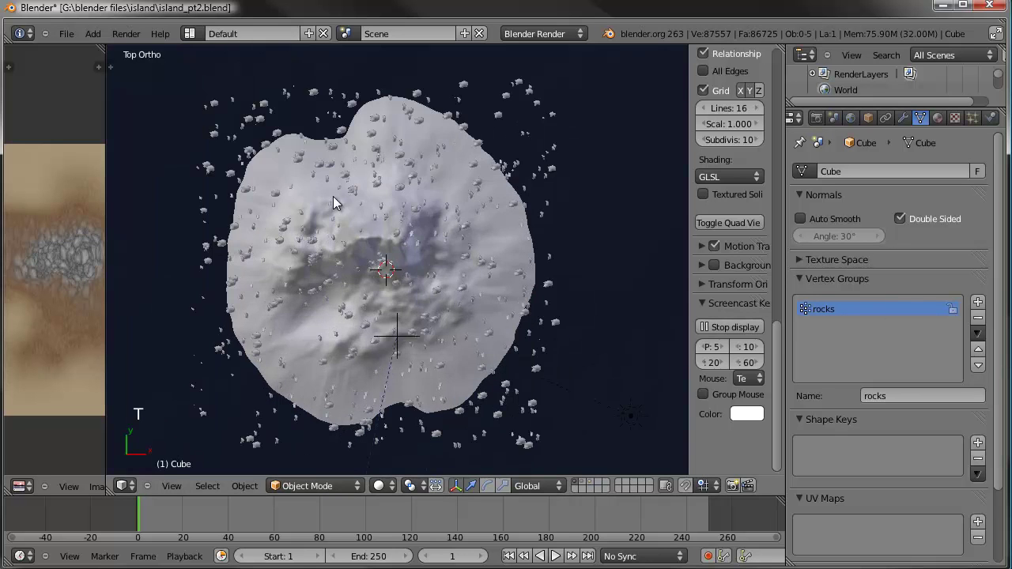
key(t)
click(229, 90)
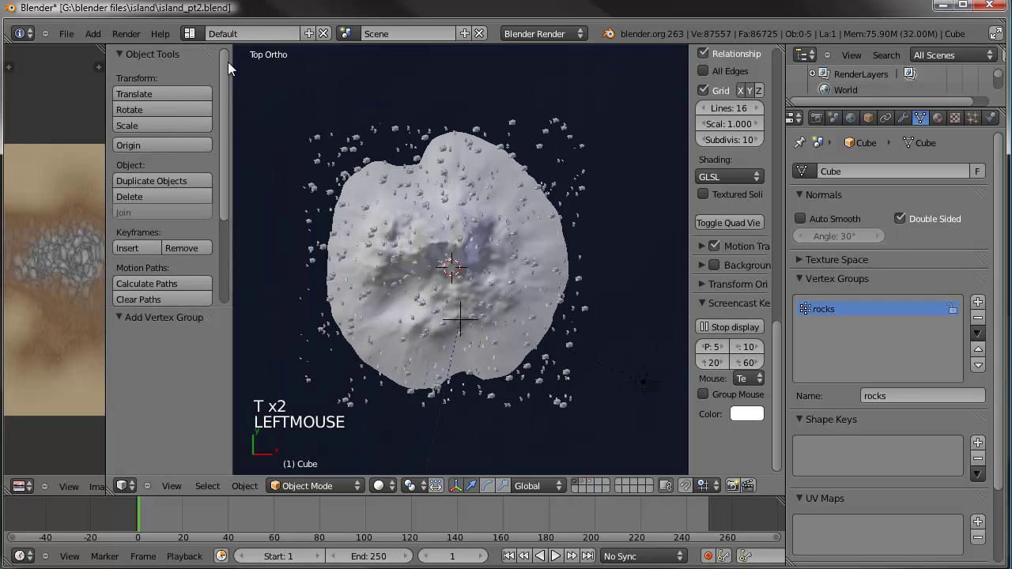
click(314, 487)
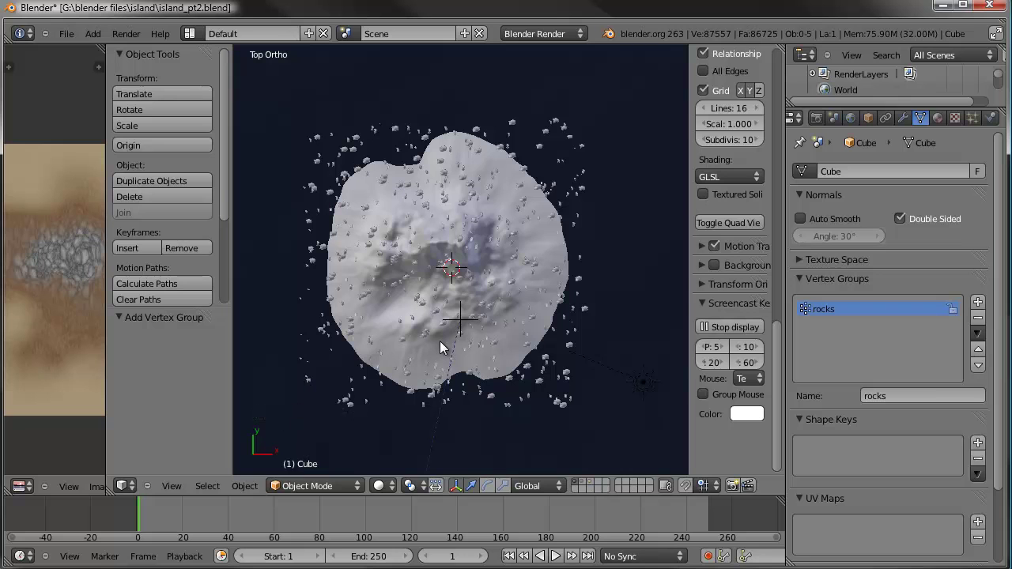
click(888, 415)
click(833, 303)
click(830, 310)
click(345, 489)
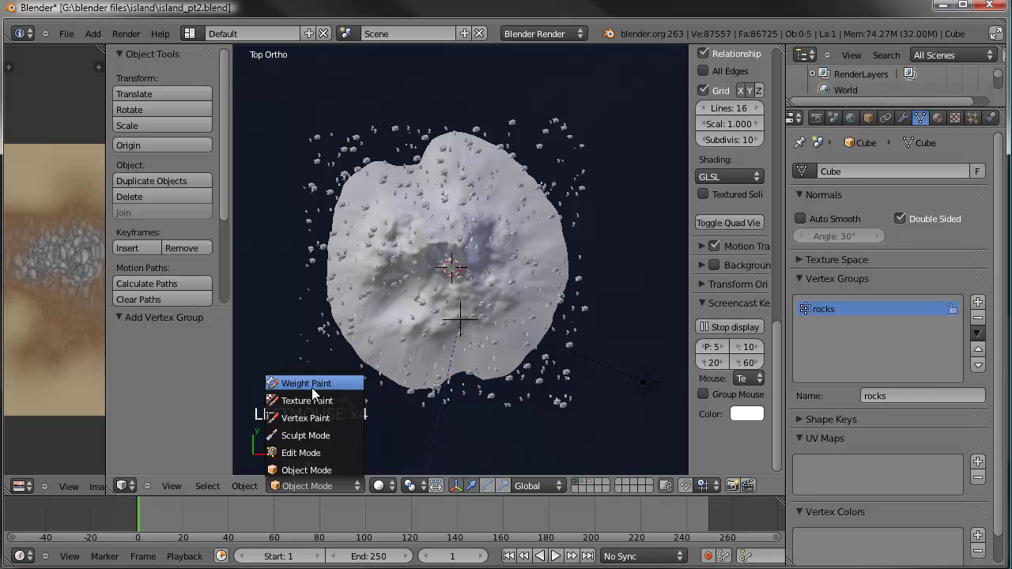
Briefly enter weight paint on the flat plane, return to Object Mode and select the Landscape terrain
right_click(407, 307)
click(343, 492)
click(312, 494)
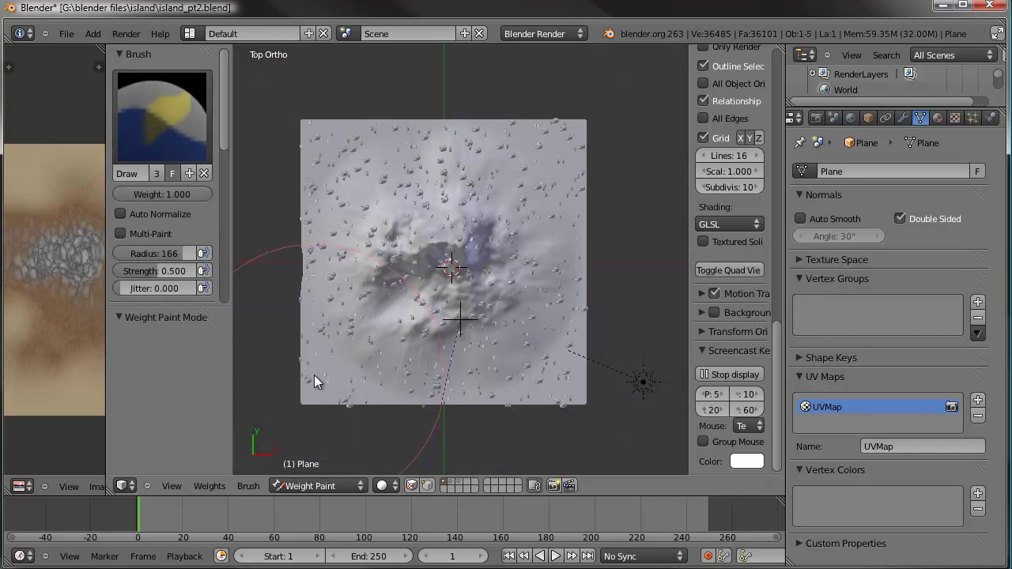
scroll(down, 3)
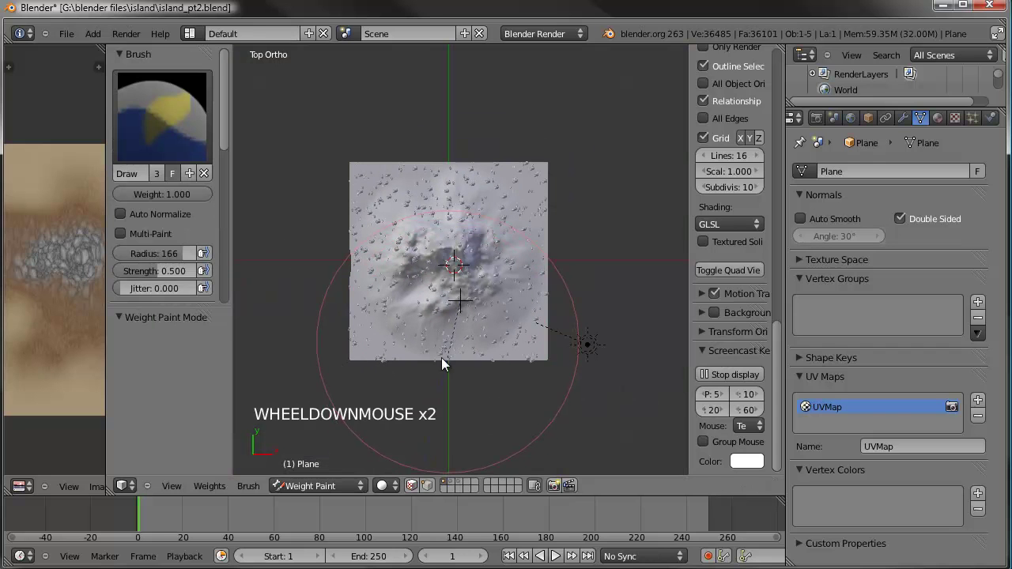
click(329, 495)
click(334, 480)
right_click(500, 259)
Enter Weight Paint mode on the Landscape and add a new vertex group named rocks
click(315, 487)
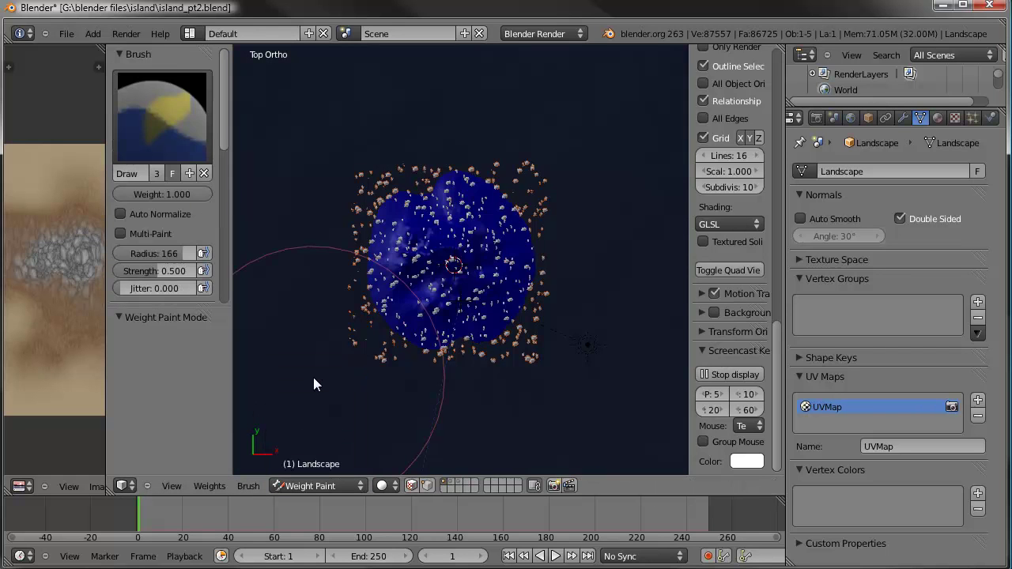
scroll(up, 3)
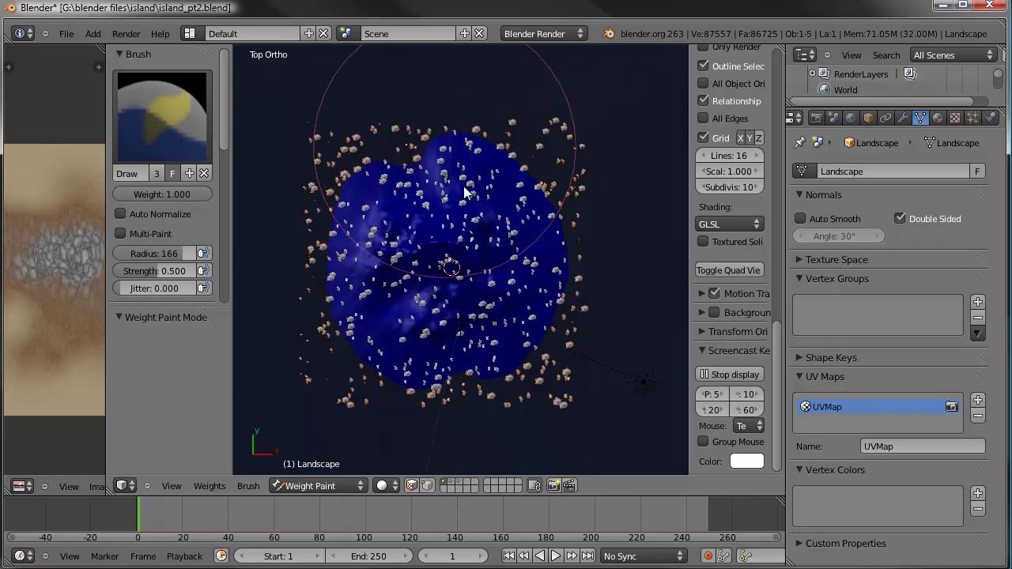
scroll(up, 3)
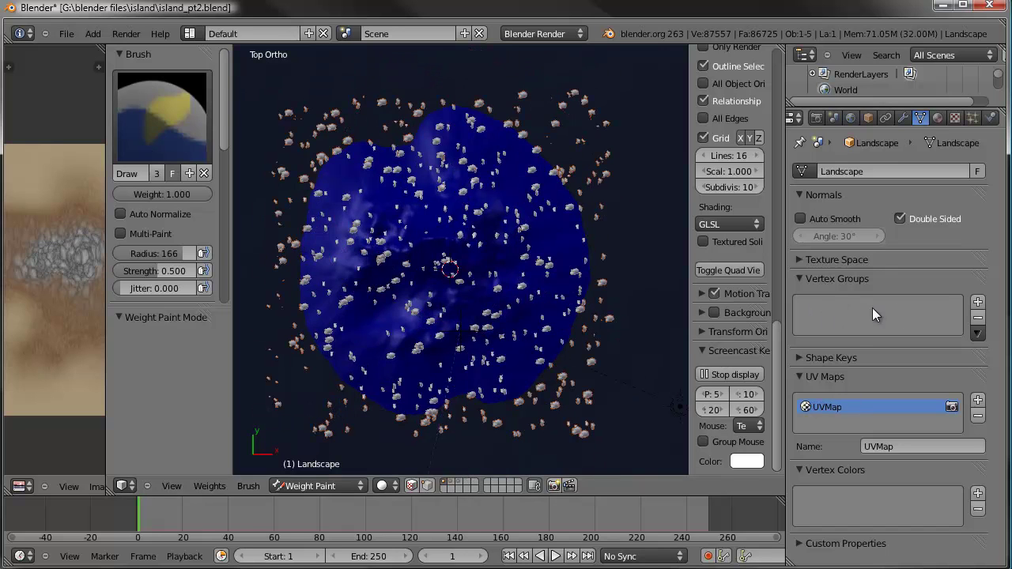
click(986, 308)
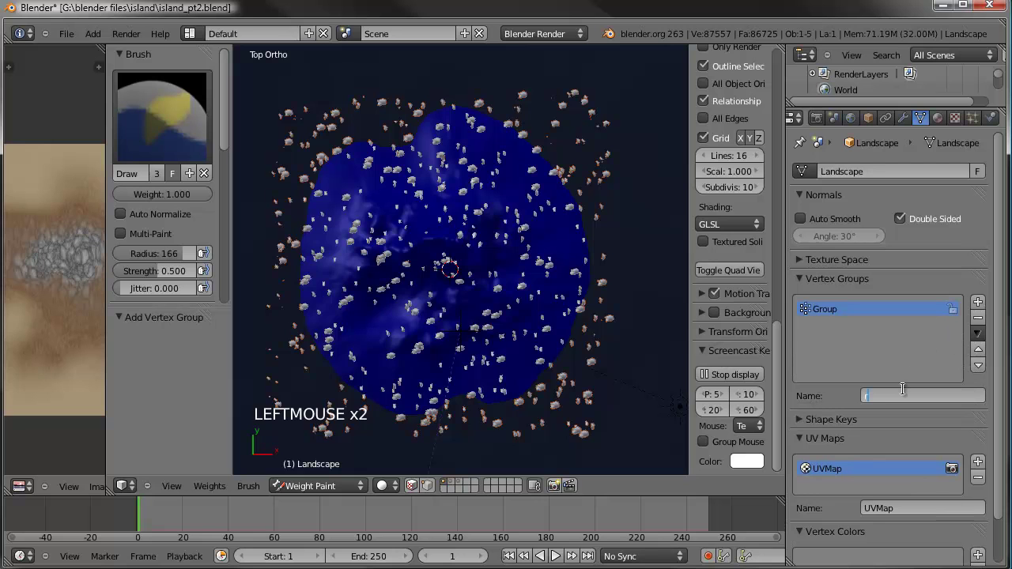
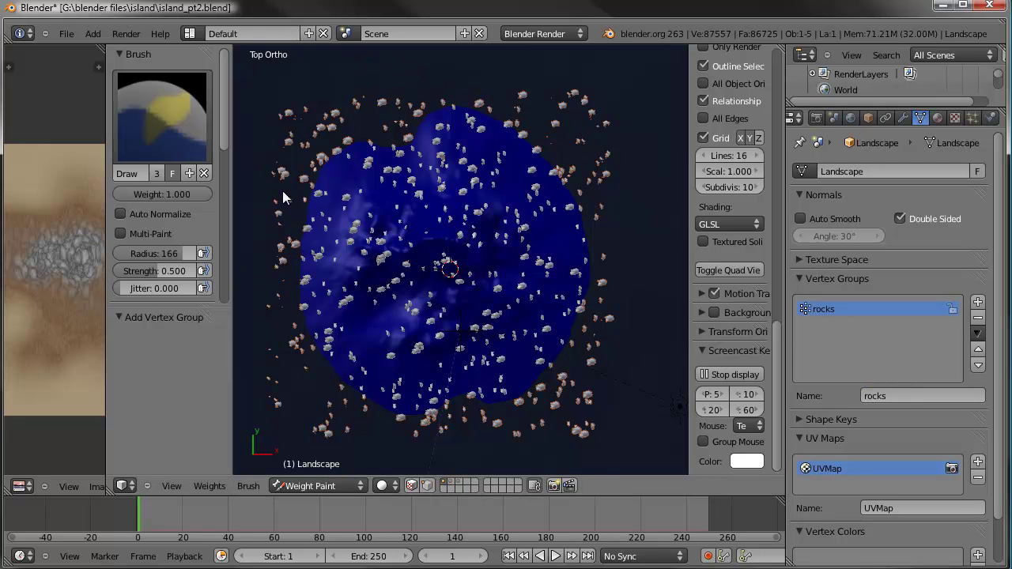
scroll(up, 3)
middle_click(433, 224)
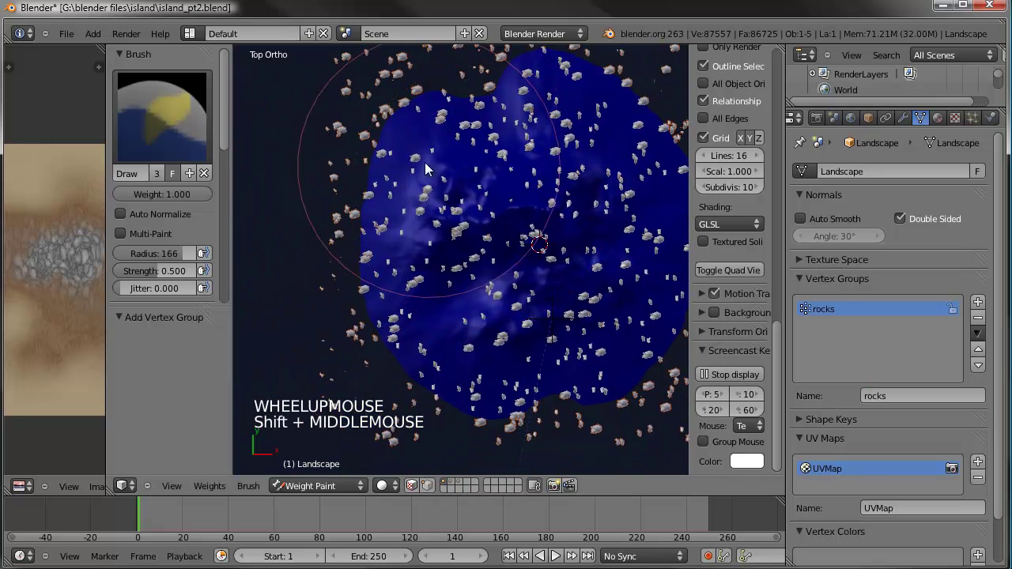
Paint the first rock weight strokes on the terrain and check its modifier settings
click(396, 271)
click(429, 333)
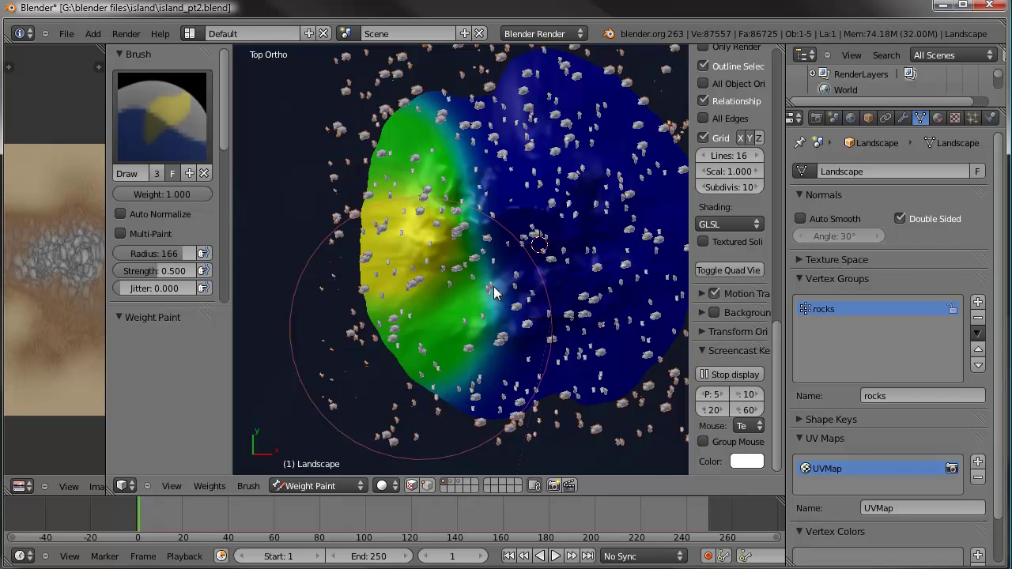
click(501, 292)
click(914, 120)
click(787, 420)
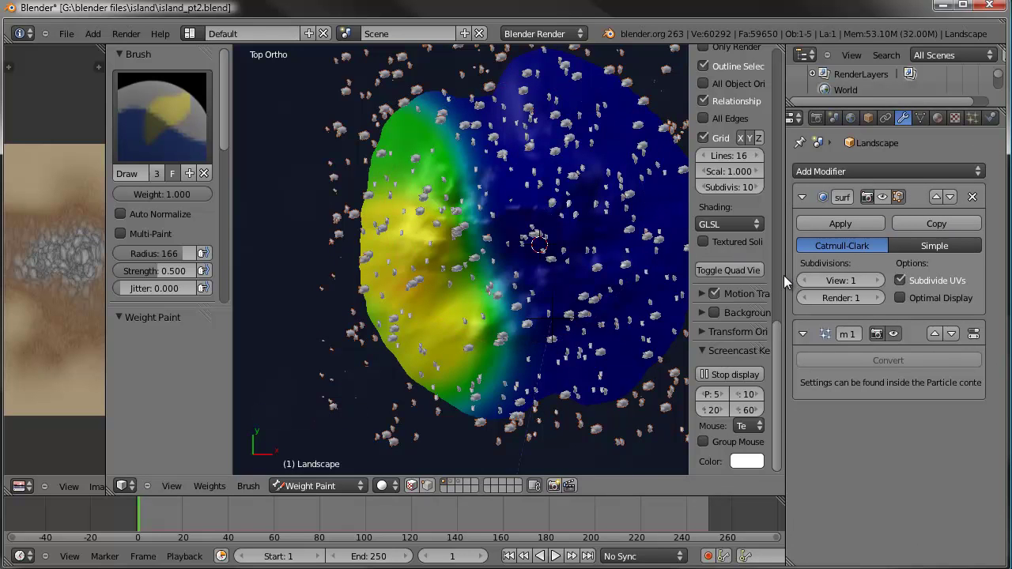
click(517, 136)
scroll(down, 3)
middle_click(388, 147)
scroll(up, 3)
middle_click(380, 246)
Paint rock weights with the Draw brush across the island's slopes and shoreline areas
click(464, 199)
click(498, 239)
click(169, 262)
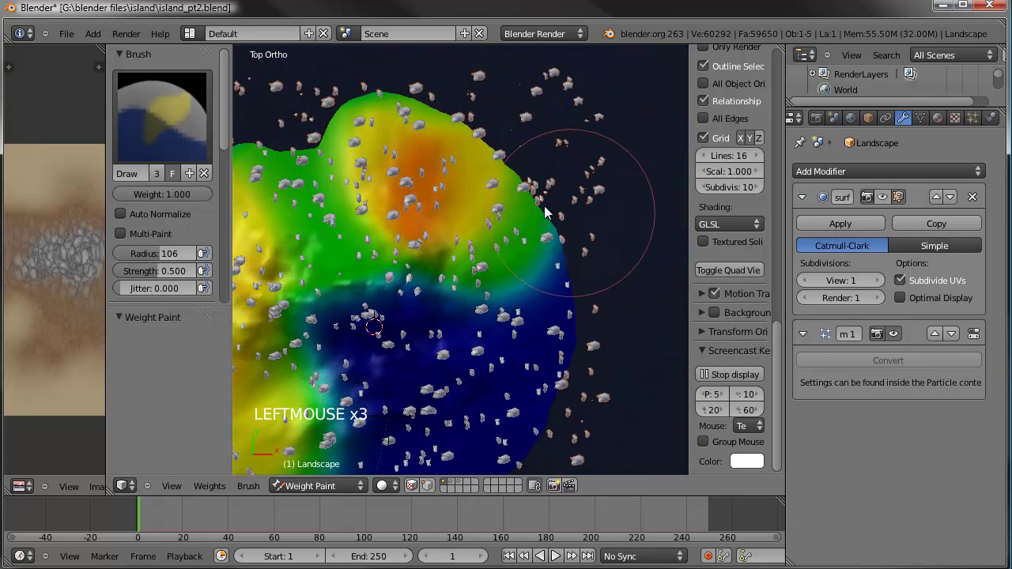
click(515, 276)
click(533, 349)
middle_click(549, 227)
click(532, 244)
click(507, 280)
click(487, 308)
click(450, 319)
click(358, 322)
middle_click(434, 314)
click(351, 287)
click(373, 238)
click(353, 148)
click(326, 123)
click(343, 102)
scroll(down, 3)
click(403, 104)
click(400, 110)
click(353, 215)
click(474, 309)
middle_click(514, 283)
middle_click(510, 238)
middle_click(510, 141)
Return the Landscape to Object Mode and save the island file
click(516, 306)
click(560, 269)
click(311, 488)
click(454, 418)
click(73, 38)
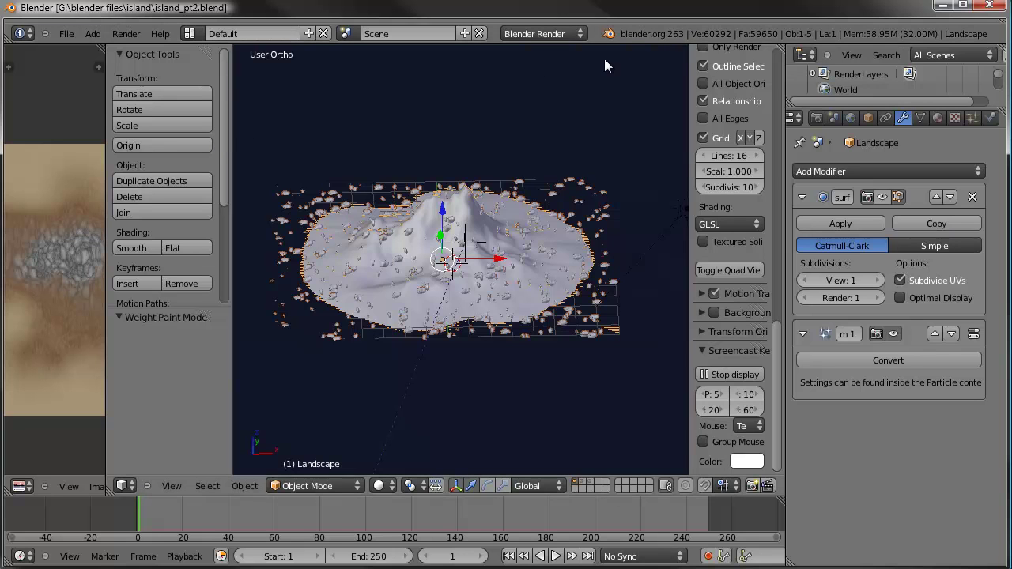
Set the rock particle system's Density vertex group to 'rocks' so rocks cluster in painted areas
middle_click(398, 323)
middle_click(414, 321)
scroll(up, 3)
middle_click(433, 334)
middle_click(427, 341)
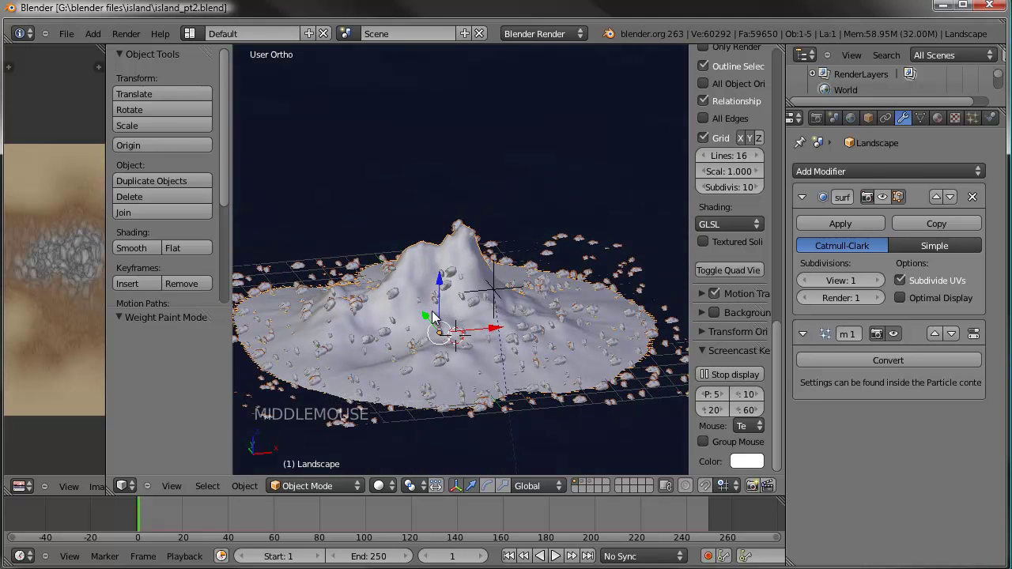
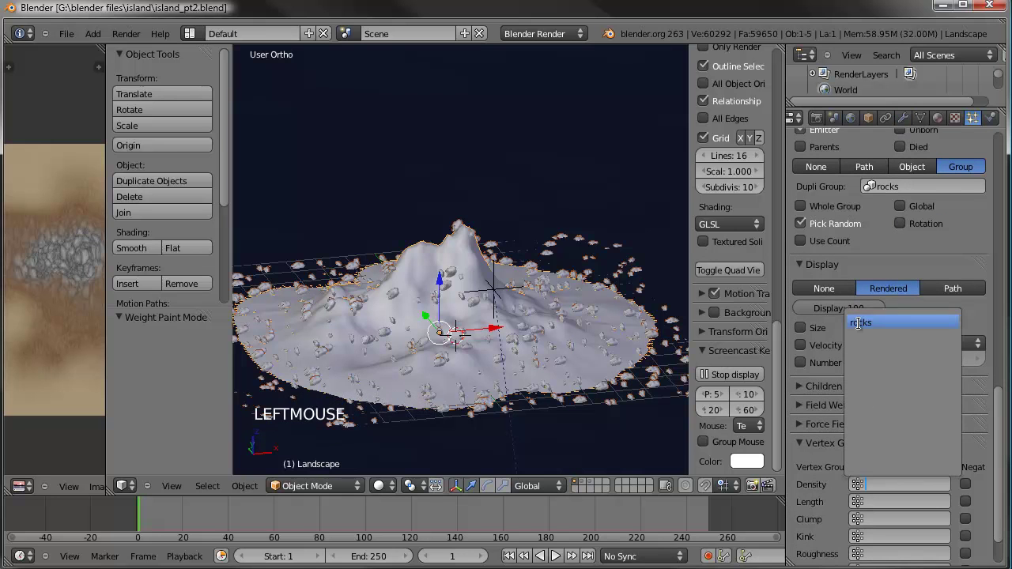
middle_click(534, 362)
scroll(down, 3)
scroll(up, 3)
click(256, 519)
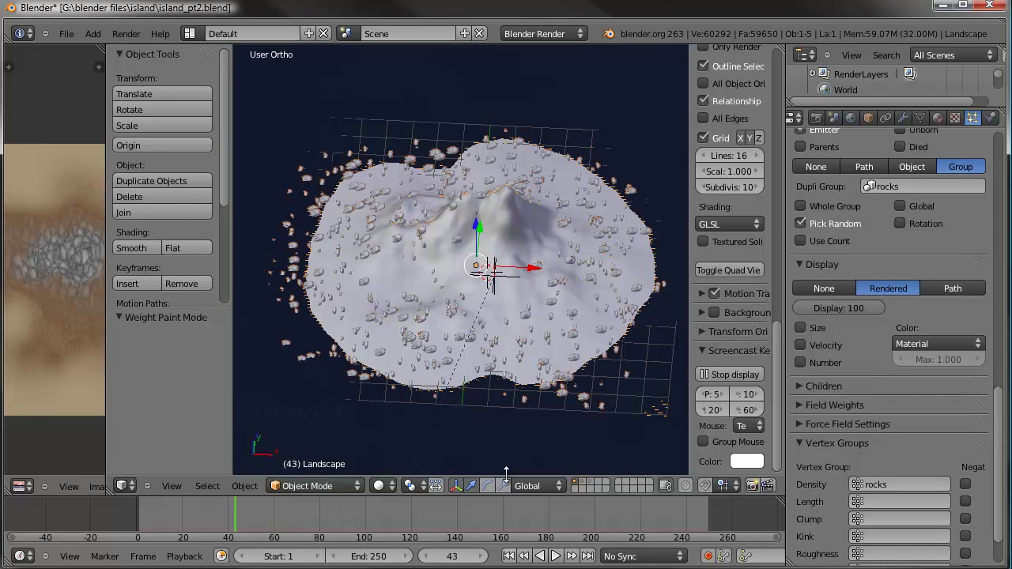
Check the rock placement from above, then go to the terrain's vertex group data
middle_click(484, 258)
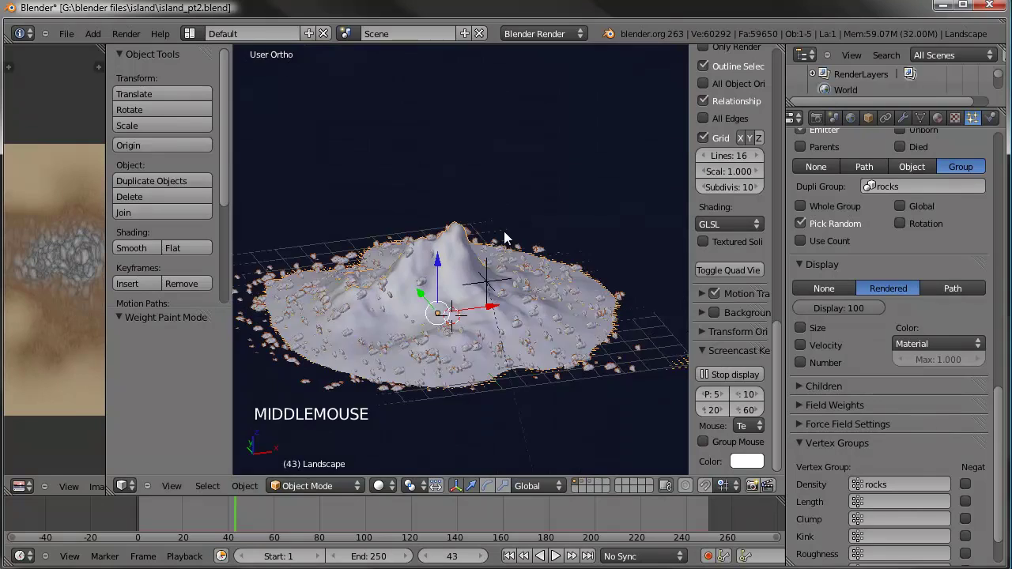
middle_click(385, 316)
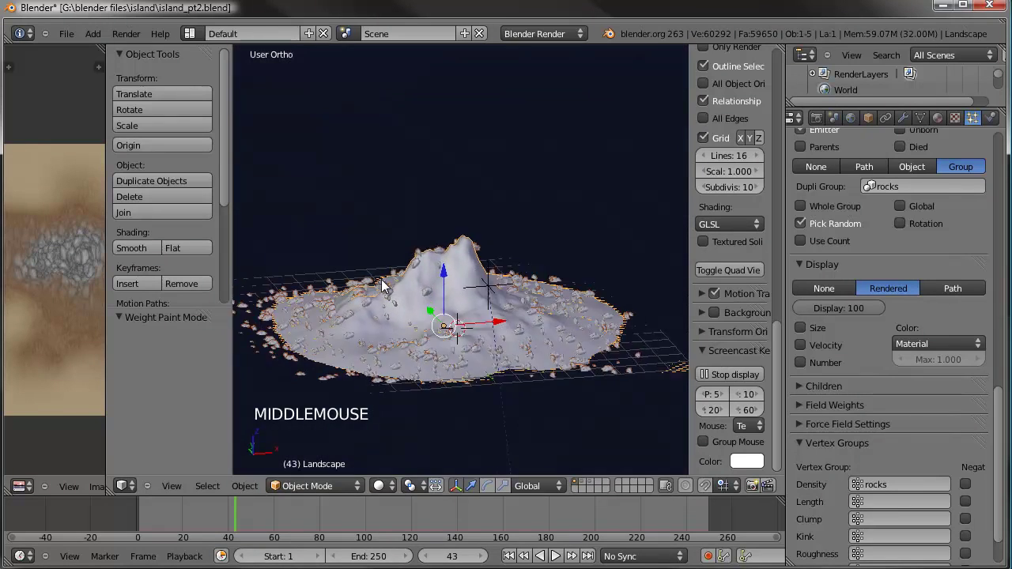
key(KP_7)
scroll(down, 3)
middle_click(447, 244)
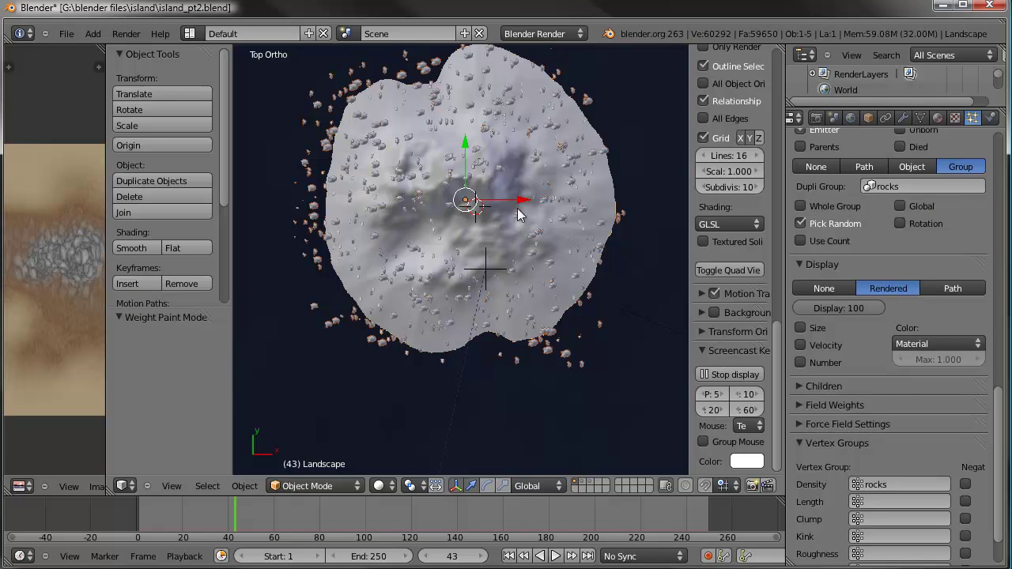
middle_click(531, 243)
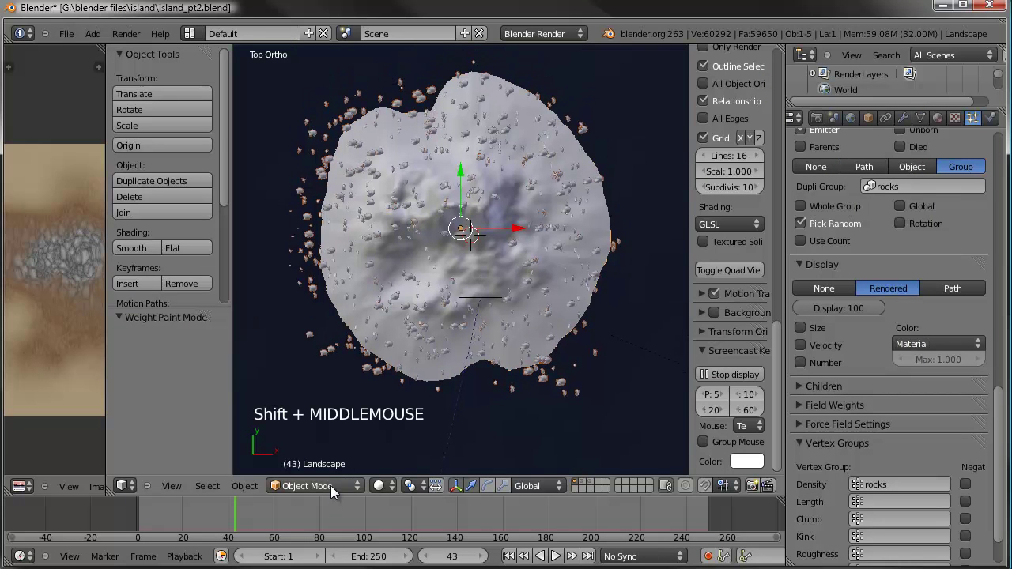
click(926, 119)
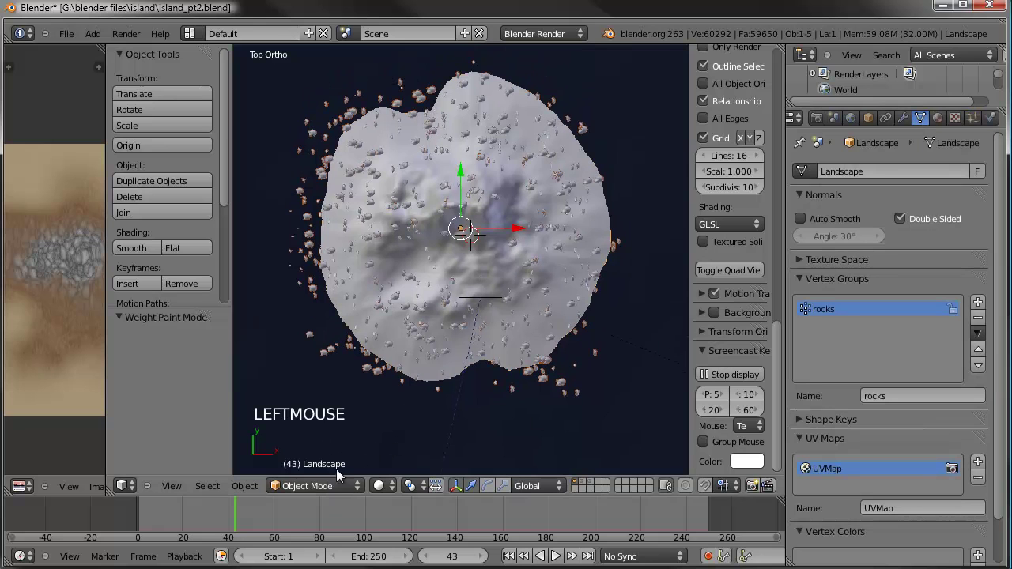
In Weight Paint with the Subtract brush, erase rock weight from the lower and central terrain
click(333, 484)
click(336, 486)
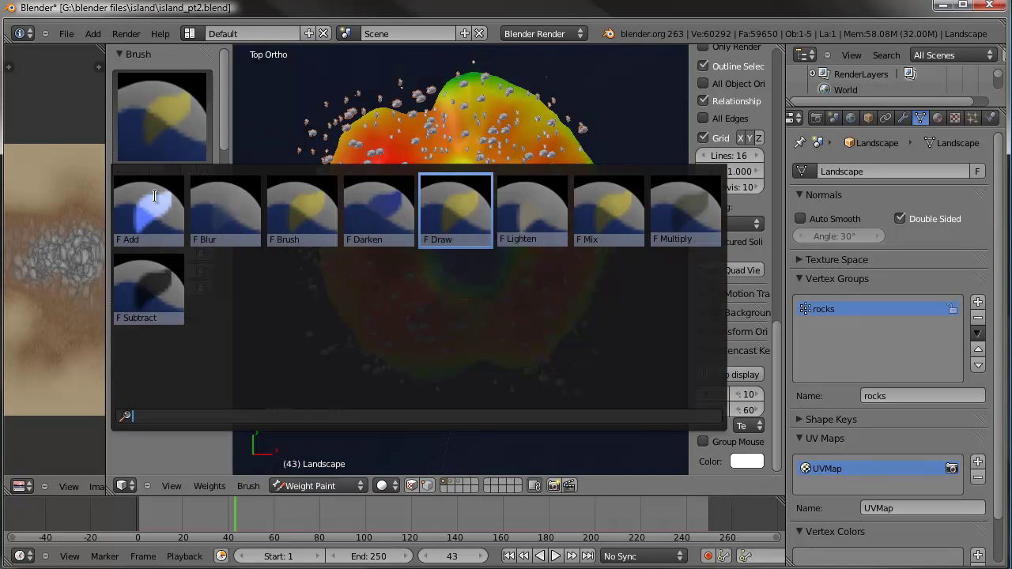
click(353, 368)
click(339, 383)
click(322, 347)
click(315, 312)
click(329, 314)
click(323, 276)
click(340, 332)
click(346, 353)
click(382, 381)
click(485, 405)
click(576, 378)
click(592, 357)
click(617, 327)
click(592, 364)
click(555, 384)
click(627, 210)
click(582, 96)
Continue subtracting rock weight along the upper edges and slopes of the island
middle_click(611, 165)
click(374, 115)
click(346, 151)
click(322, 205)
click(308, 245)
click(327, 172)
click(354, 131)
click(334, 154)
click(304, 285)
click(328, 338)
click(358, 374)
click(571, 97)
click(499, 100)
click(458, 104)
click(530, 96)
click(585, 129)
click(620, 203)
middle_click(546, 314)
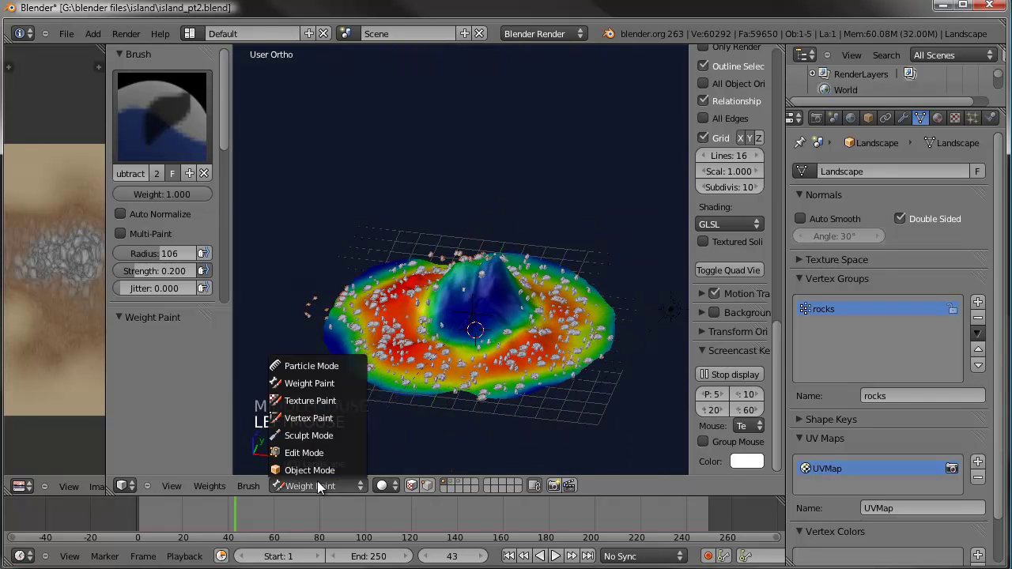
Leave weight painting, view the island through the camera and return to the Rocks particle physics settings
click(474, 331)
scroll(down, 3)
middle_click(471, 291)
key(KP_0)
scroll(up, 3)
scroll(down, 3)
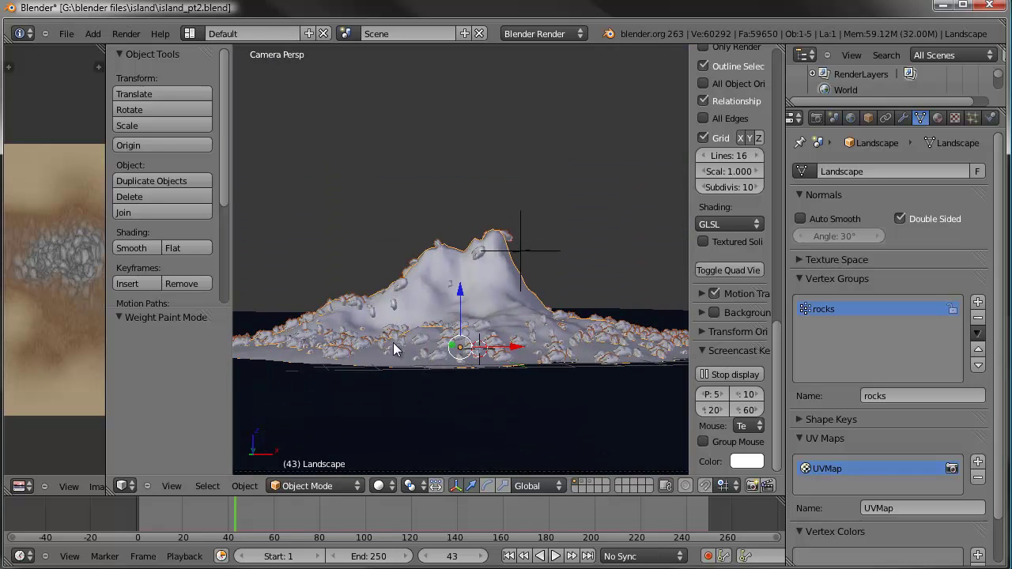
middle_click(412, 346)
middle_click(403, 334)
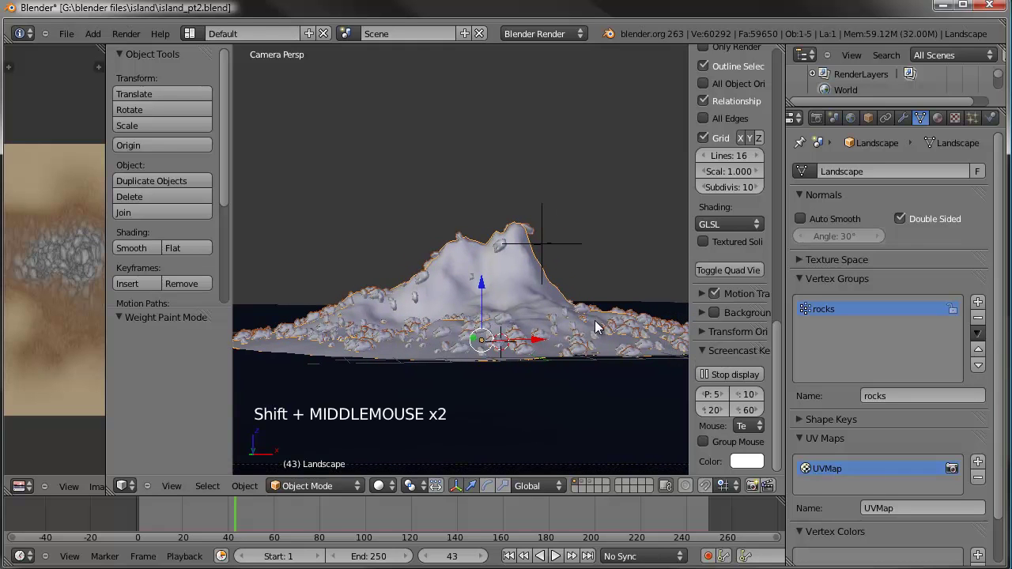
middle_click(602, 313)
middle_click(576, 313)
click(983, 127)
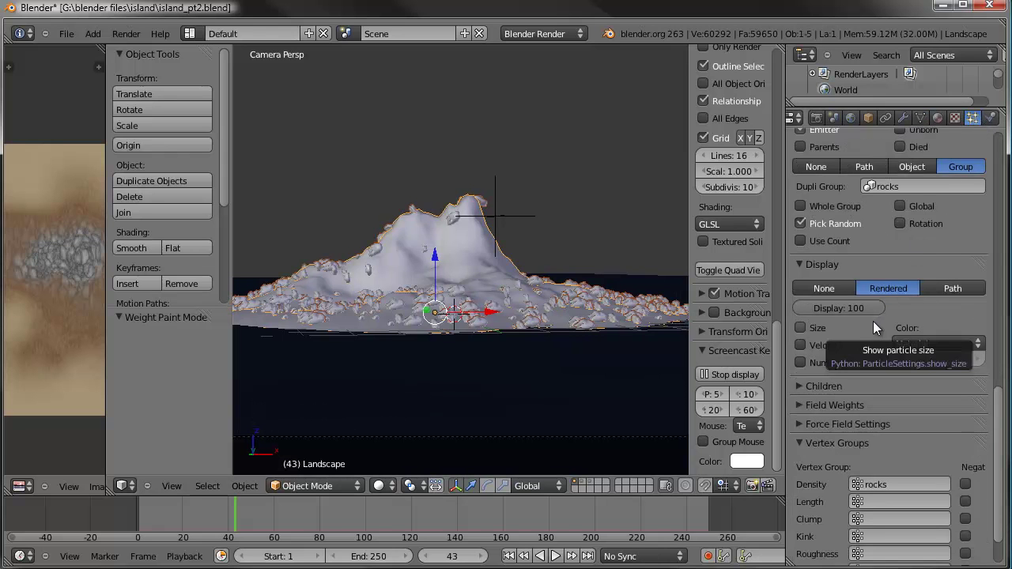
scroll(up, 3)
Start raising the Rocks particle size above 0.050
scroll(up, 3)
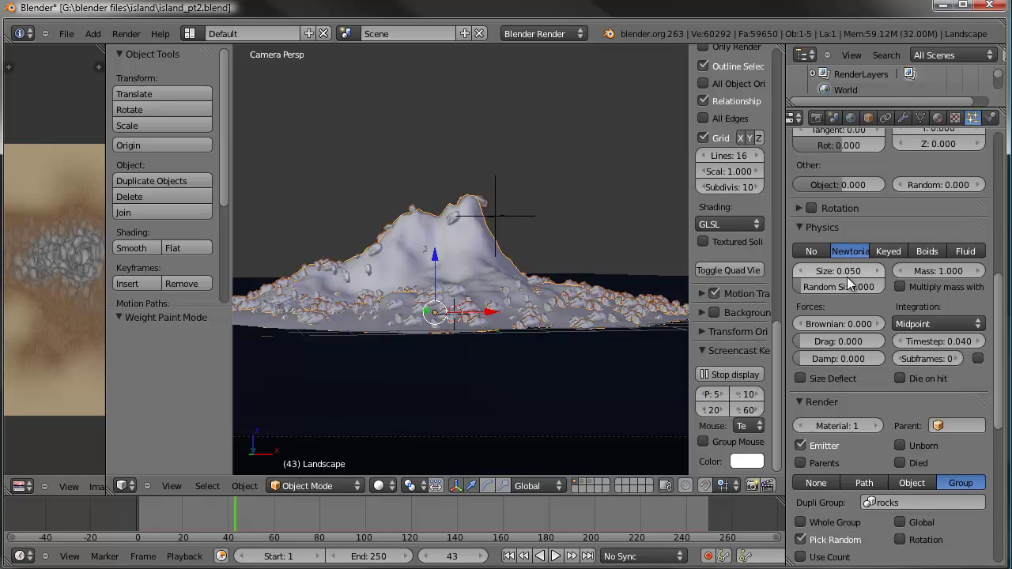
click(852, 277)
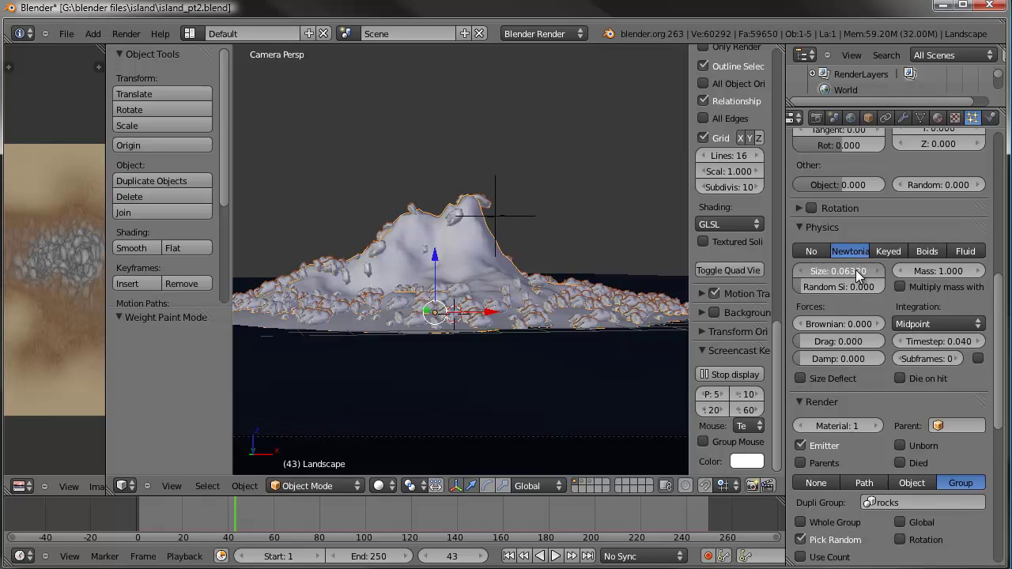
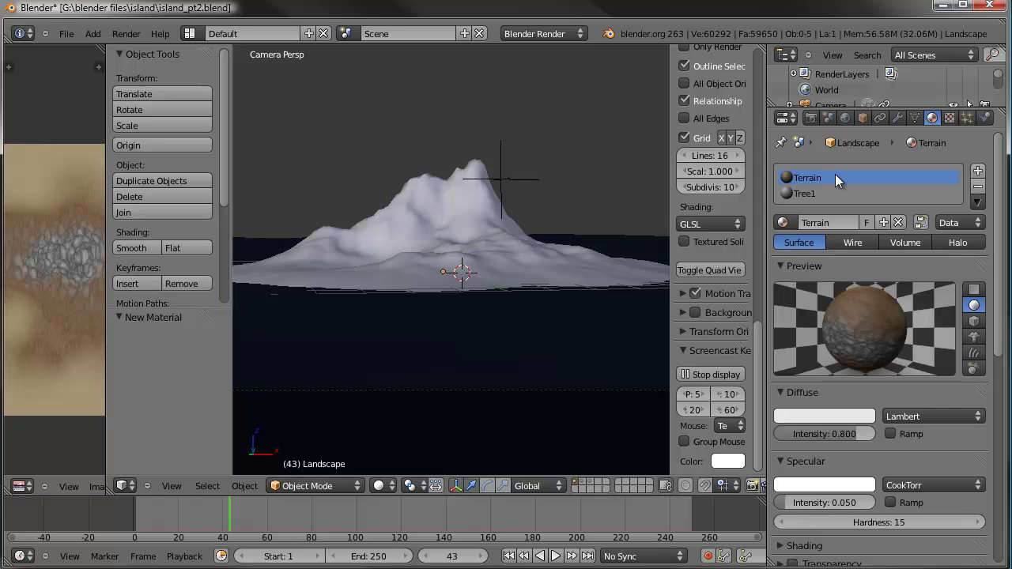
Select the Tree1 material slot and go to its textures
scroll(down, 3)
scroll(down, 3)
scroll(down, 3)
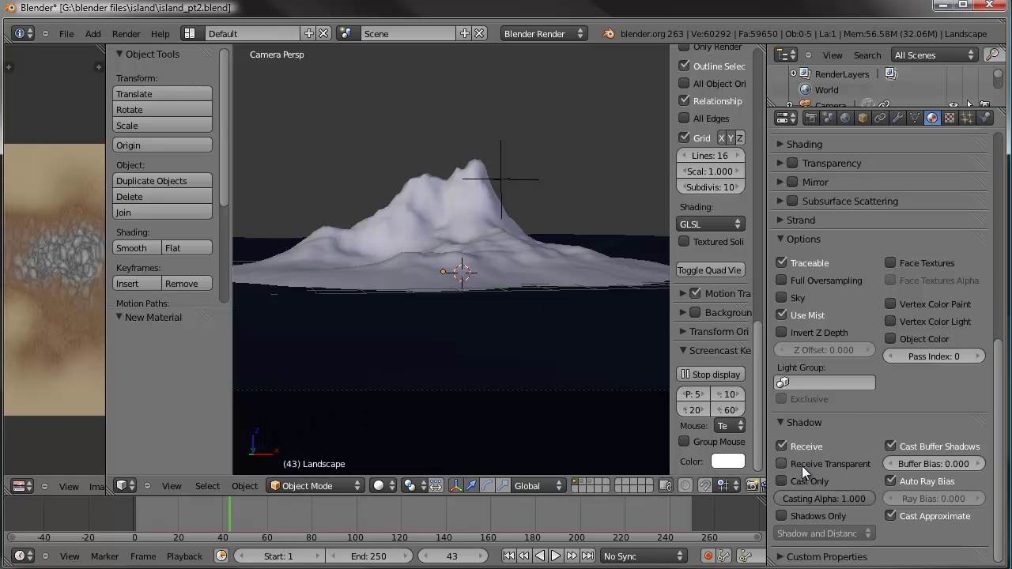
click(813, 472)
scroll(up, 3)
click(815, 191)
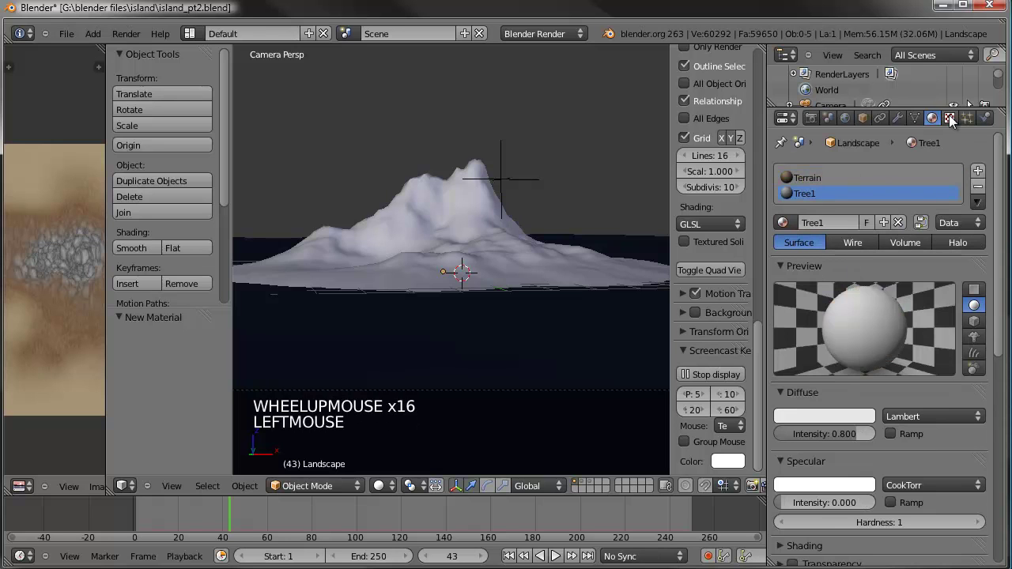
click(956, 121)
Add a new Image or Movie texture named tree1 and start browsing for its image file
scroll(up, 3)
click(867, 287)
click(865, 305)
click(843, 294)
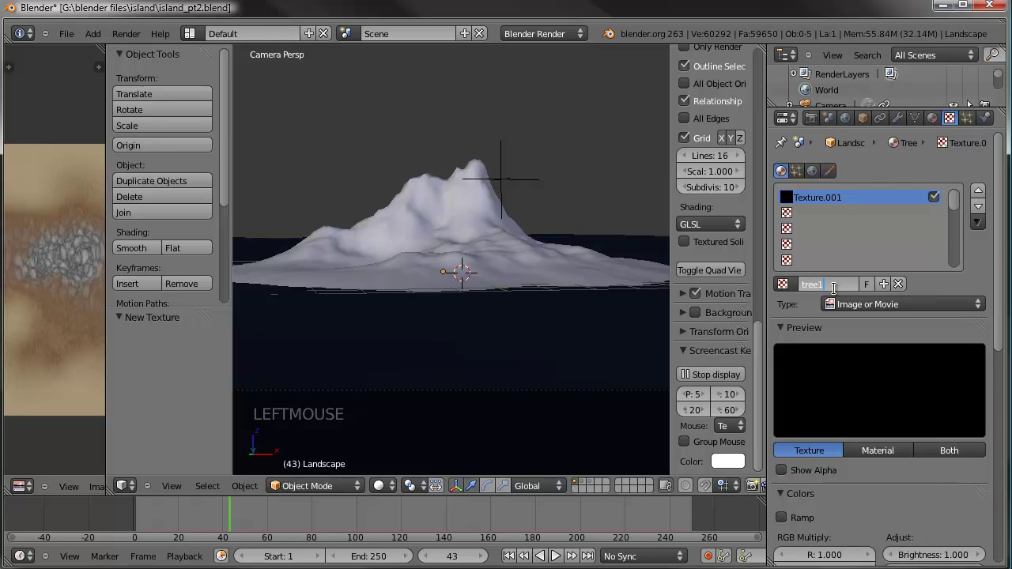
scroll(down, 3)
click(791, 342)
click(780, 363)
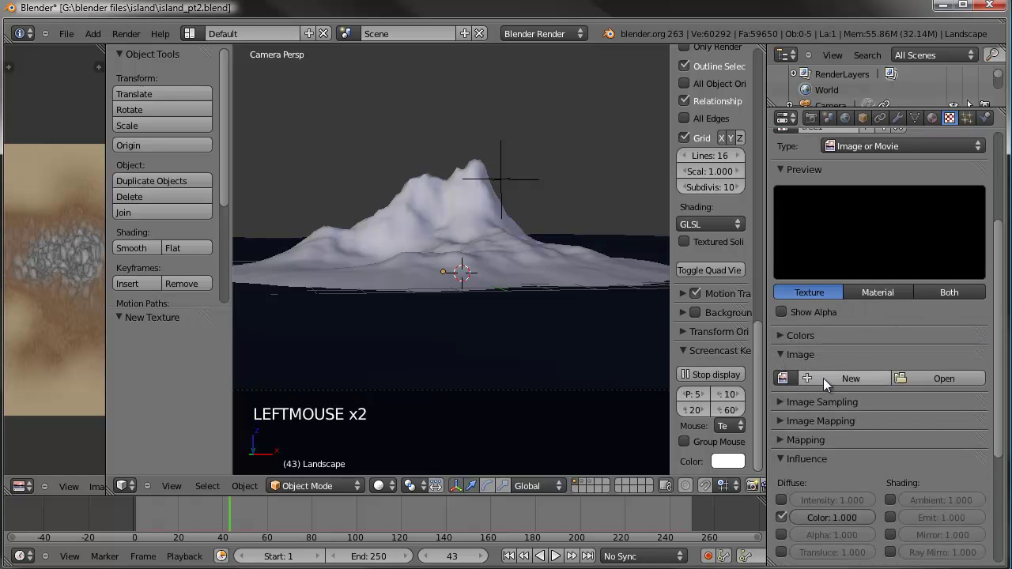
Load Trees0058_1_S.png into the tree1 texture and show its alpha in the preview
click(932, 378)
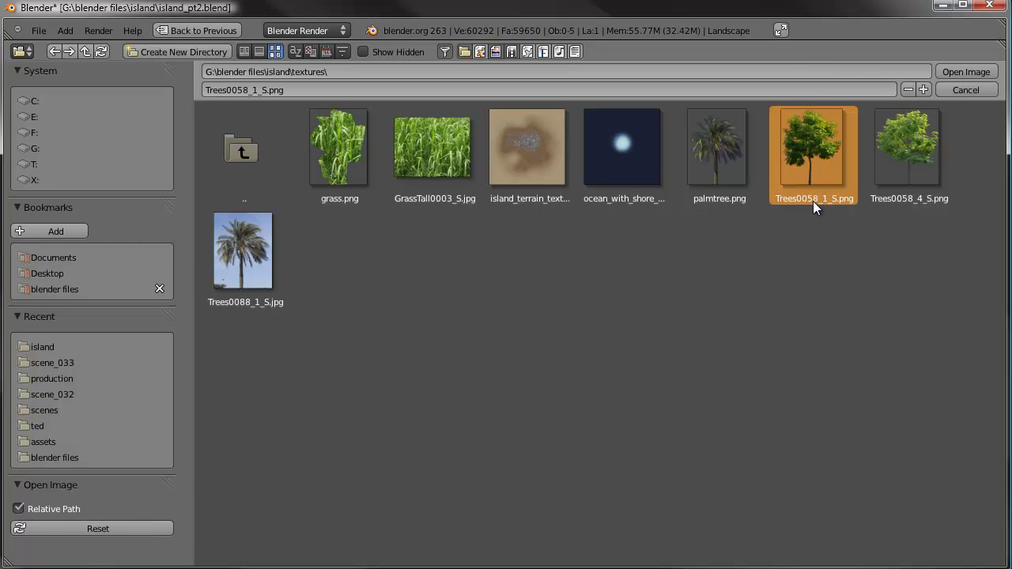
click(820, 205)
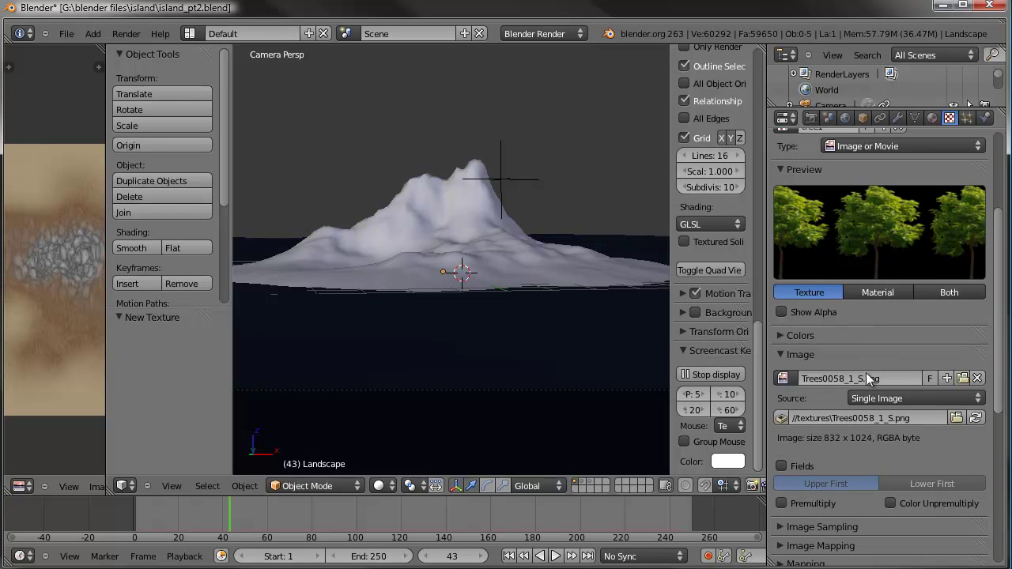
click(788, 509)
click(789, 357)
click(788, 378)
click(784, 374)
click(791, 315)
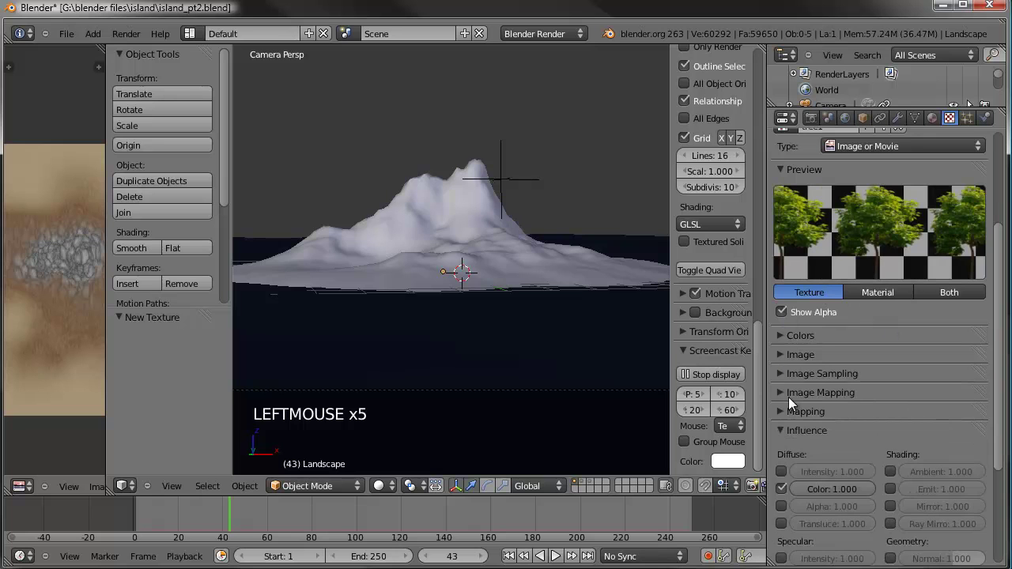
Adjust the texture's image options and let it influence the material's alpha
click(783, 412)
click(889, 439)
click(789, 417)
scroll(down, 3)
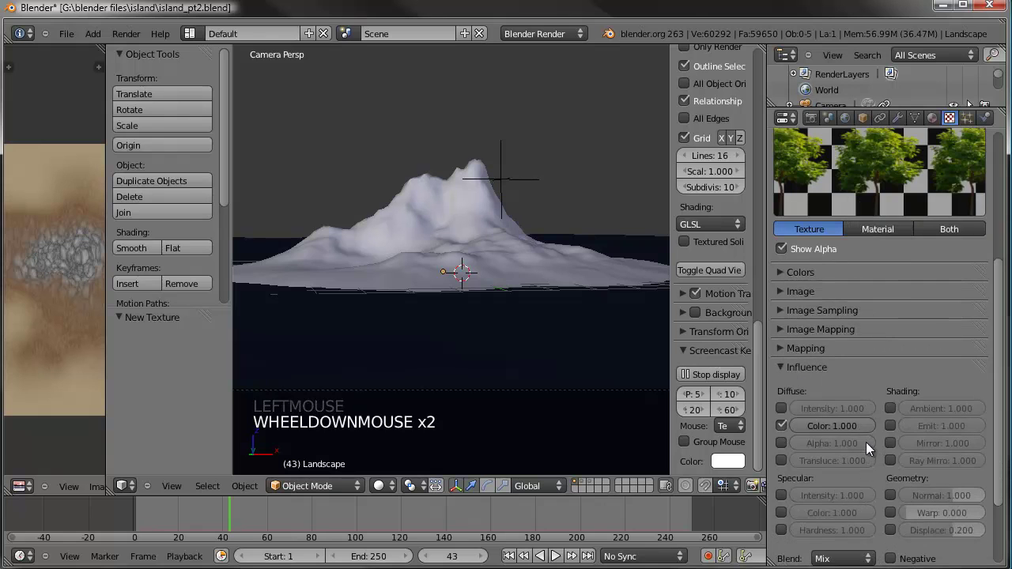
click(784, 450)
scroll(up, 3)
click(945, 124)
scroll(down, 3)
Make the Tree1 material Z-transparent with Alpha 0 and preview it on a cube
click(798, 382)
click(787, 380)
click(815, 421)
scroll(up, 3)
click(976, 243)
click(982, 198)
click(982, 209)
click(984, 233)
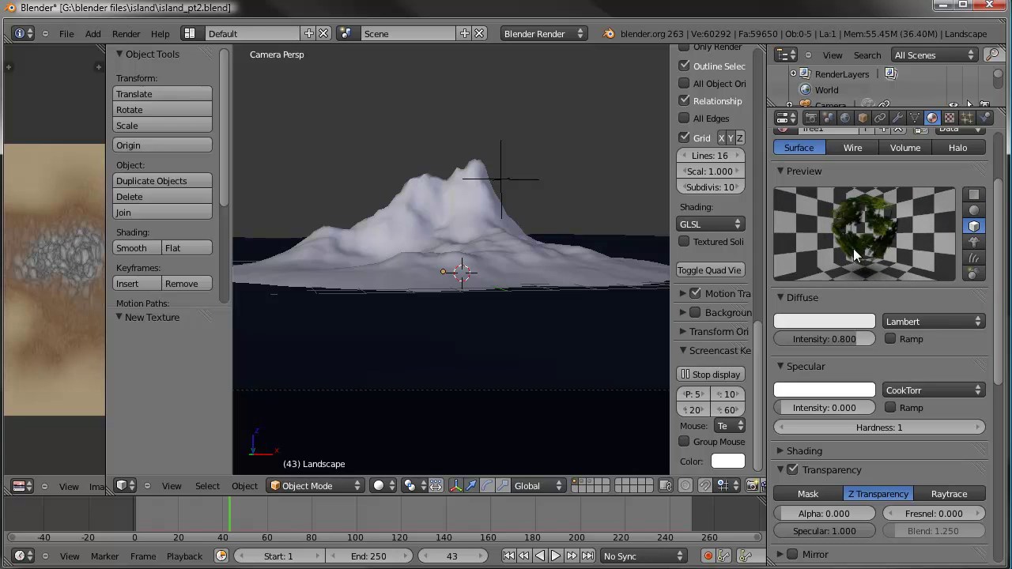
scroll(up, 3)
scroll(up, 3)
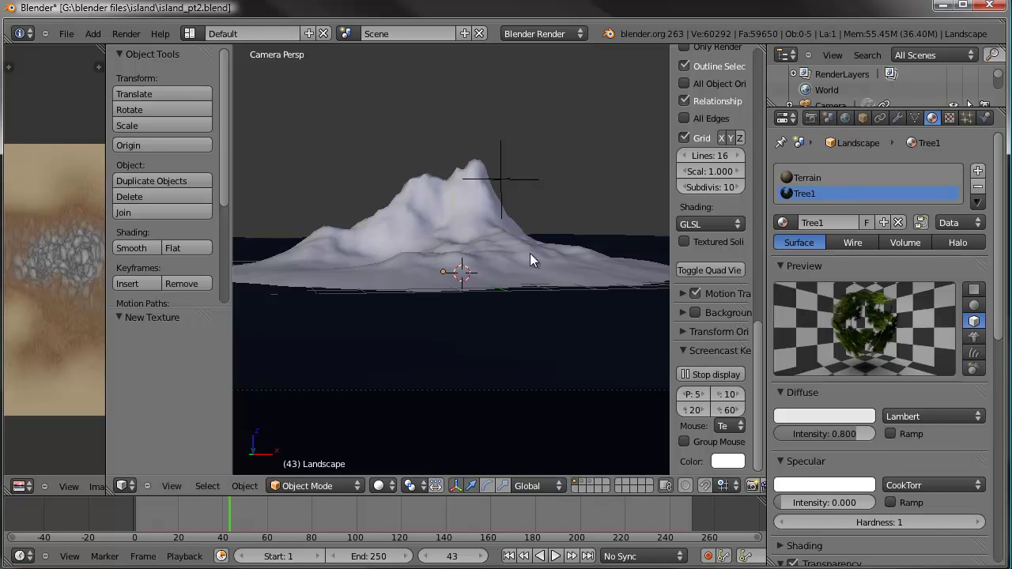
Look straight down on the island and select the Landscape terrain
middle_click(468, 246)
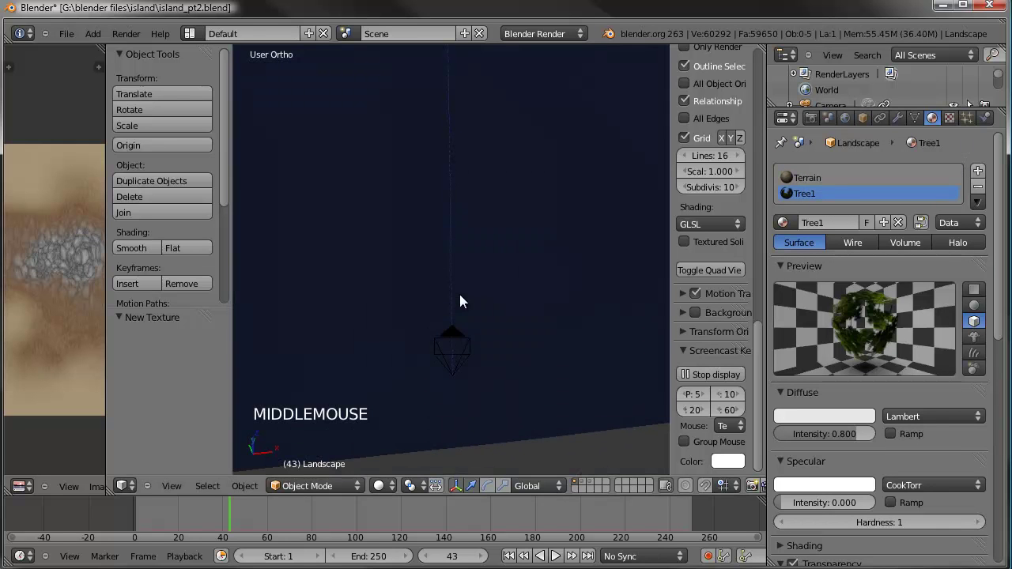
key(KP_7)
scroll(down, 3)
middle_click(410, 173)
middle_click(387, 303)
scroll(up, 3)
right_click(474, 211)
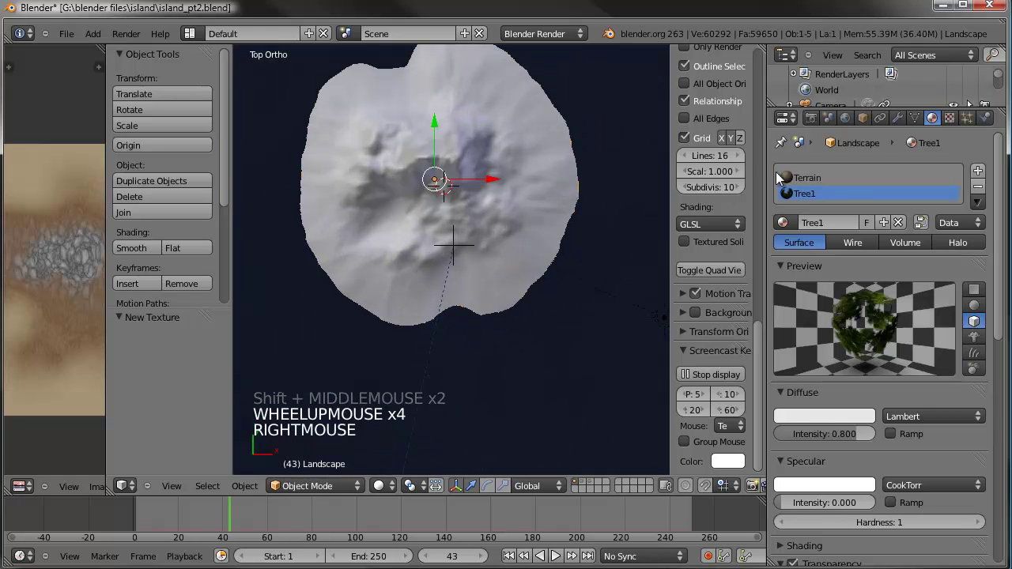
Add a new vertex group to the Landscape mesh and rename it trees1
click(924, 127)
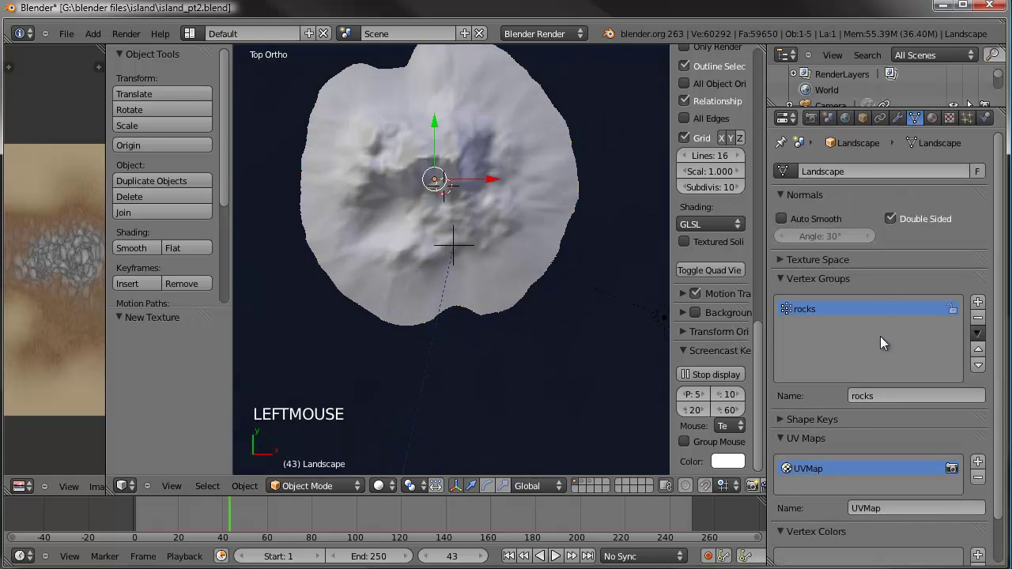
click(982, 302)
click(915, 397)
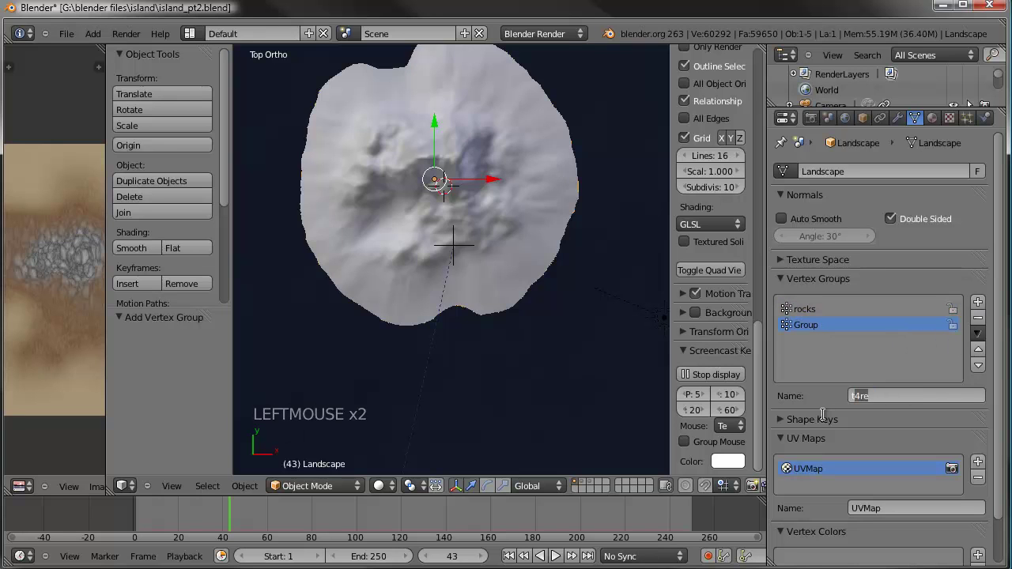
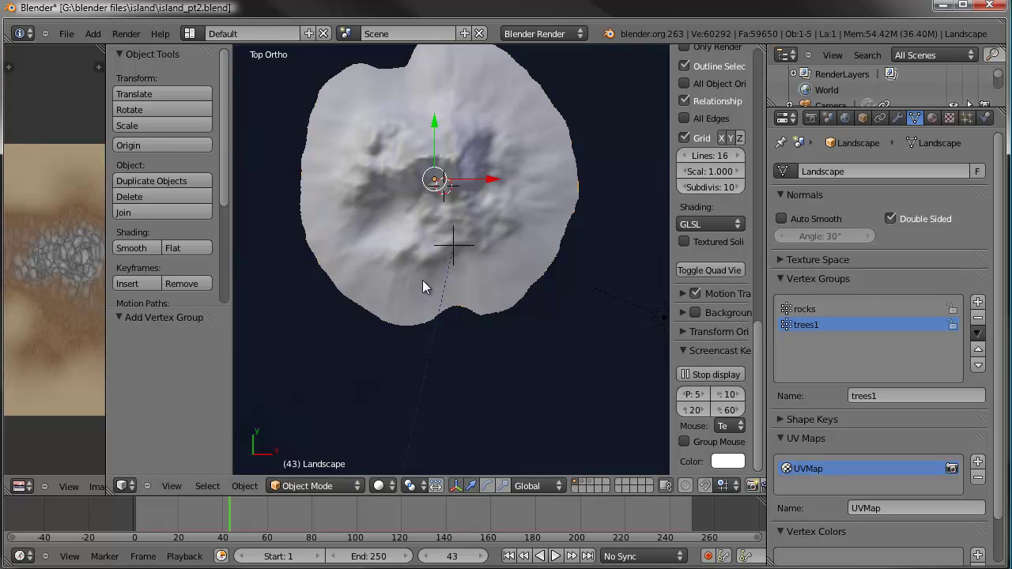
In Weight Paint mode, brush trees1 weight across the island terrain from several angles
click(340, 494)
click(332, 390)
middle_click(415, 202)
scroll(up, 3)
click(326, 235)
double_click(302, 249)
middle_click(378, 224)
click(310, 285)
double_click(391, 320)
double_click(422, 339)
click(484, 336)
click(451, 356)
click(508, 343)
middle_click(494, 329)
click(497, 420)
double_click(511, 318)
click(518, 256)
click(492, 203)
click(340, 180)
click(332, 170)
click(389, 247)
click(455, 304)
middle_click(465, 259)
click(436, 270)
double_click(425, 285)
click(421, 296)
click(353, 346)
middle_click(398, 260)
click(370, 296)
double_click(474, 287)
click(523, 293)
middle_click(530, 268)
click(474, 346)
click(527, 335)
middle_click(535, 282)
click(541, 309)
double_click(595, 249)
double_click(599, 224)
middle_click(586, 261)
middle_click(421, 331)
click(338, 235)
click(353, 215)
middle_click(436, 287)
click(563, 283)
click(573, 336)
click(589, 211)
click(533, 148)
click(519, 142)
middle_click(524, 186)
middle_click(489, 185)
click(505, 156)
click(467, 167)
double_click(305, 195)
middle_click(457, 245)
click(430, 150)
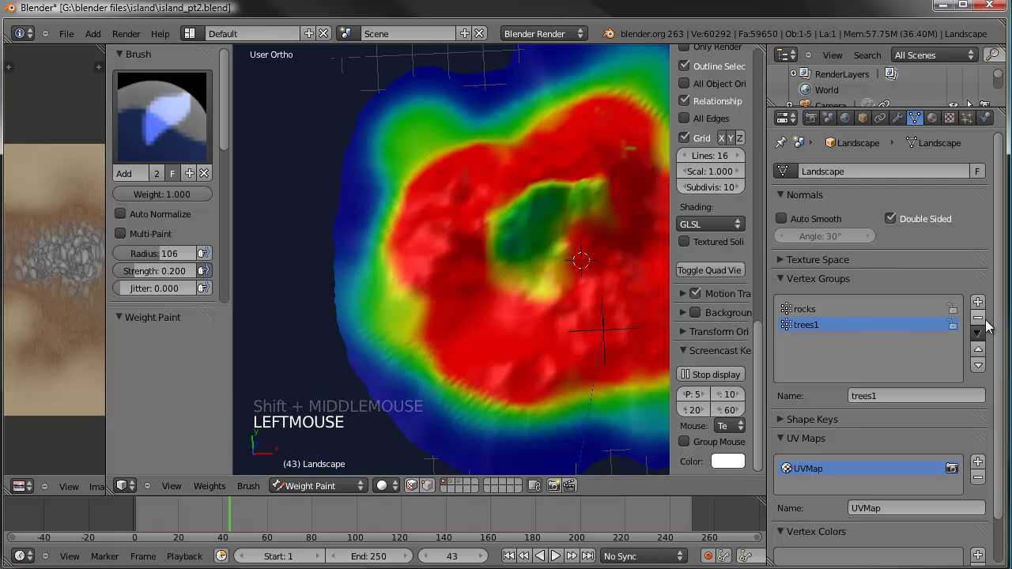
Add a new vertex group to the Landscape and name it trees2
click(988, 308)
click(920, 407)
click(920, 400)
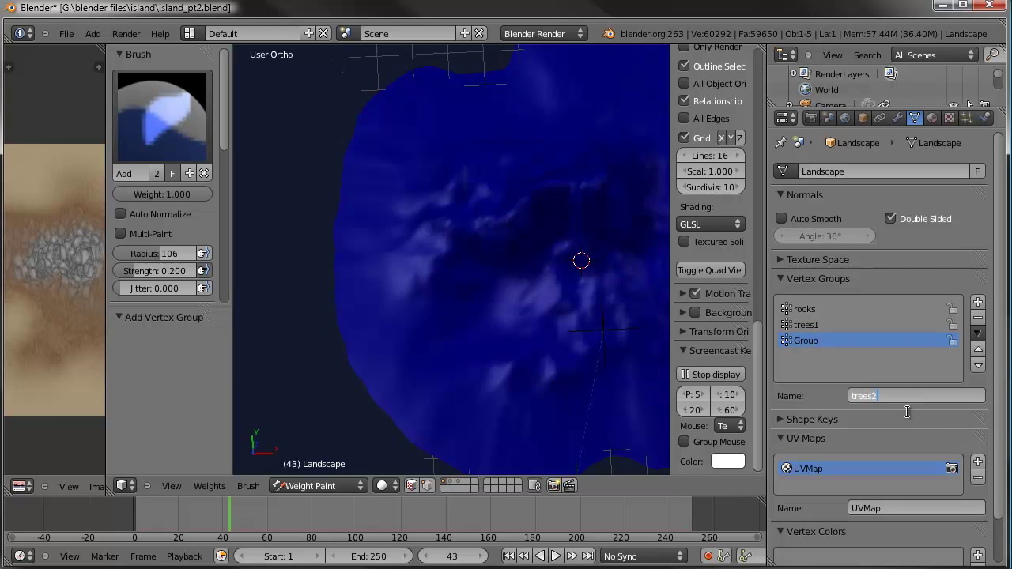
Paint trees2 weight across much of the island terrain
scroll(down, 3)
middle_click(499, 281)
click(362, 310)
click(482, 370)
click(548, 238)
click(573, 270)
click(468, 160)
click(414, 143)
click(342, 183)
click(376, 379)
click(387, 402)
click(622, 261)
click(502, 197)
click(341, 211)
click(530, 215)
click(535, 225)
click(542, 302)
click(371, 320)
click(418, 390)
click(515, 400)
click(563, 418)
click(327, 360)
click(271, 333)
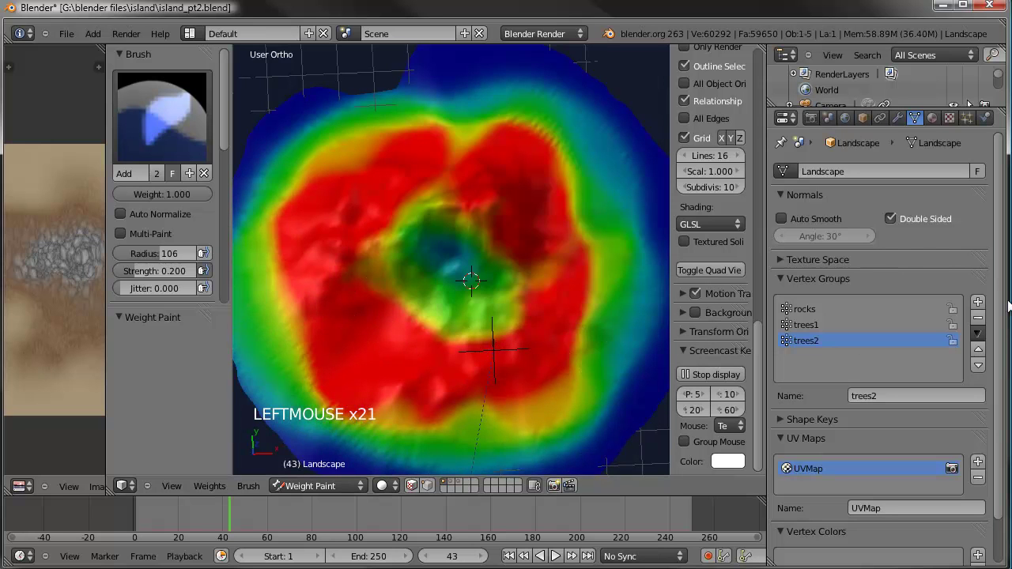
Add another vertex group to the Landscape and name it palm trees
click(978, 309)
double_click(905, 390)
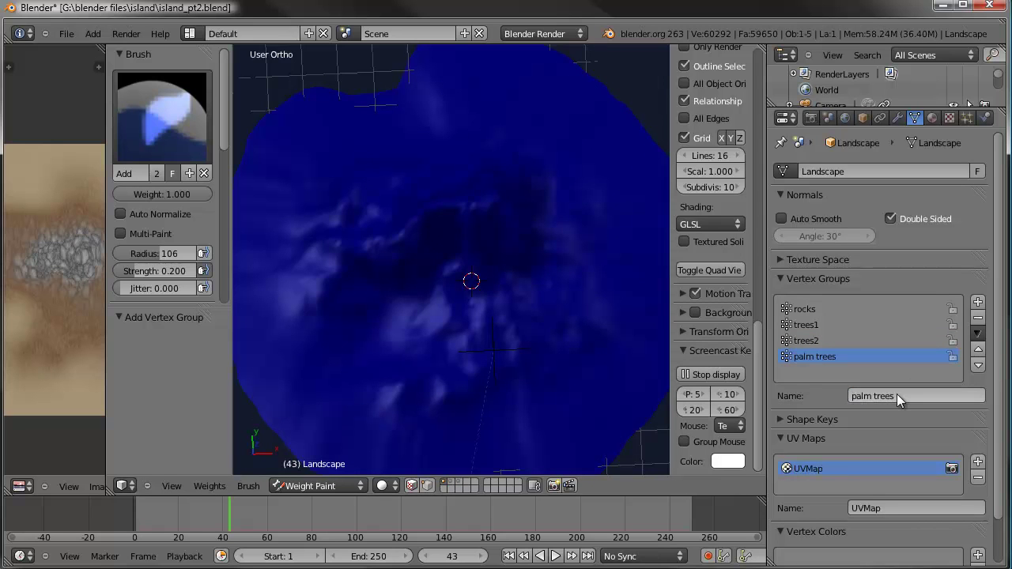
click(327, 276)
Paint palm trees weight around the island's shoreline and slopes
scroll(down, 3)
middle_click(374, 238)
double_click(359, 225)
click(364, 202)
click(361, 222)
click(368, 215)
click(357, 239)
click(361, 308)
click(373, 344)
click(362, 364)
click(388, 387)
click(412, 403)
click(413, 394)
click(447, 417)
click(455, 399)
click(523, 379)
click(553, 356)
click(561, 343)
click(592, 296)
click(589, 278)
click(598, 230)
click(587, 247)
click(568, 223)
click(584, 230)
click(533, 177)
click(463, 183)
click(420, 204)
click(460, 215)
click(455, 239)
double_click(471, 320)
click(494, 317)
middle_click(496, 279)
scroll(up, 3)
click(507, 301)
click(496, 237)
middle_click(578, 253)
click(411, 296)
click(446, 296)
click(469, 289)
middle_click(614, 336)
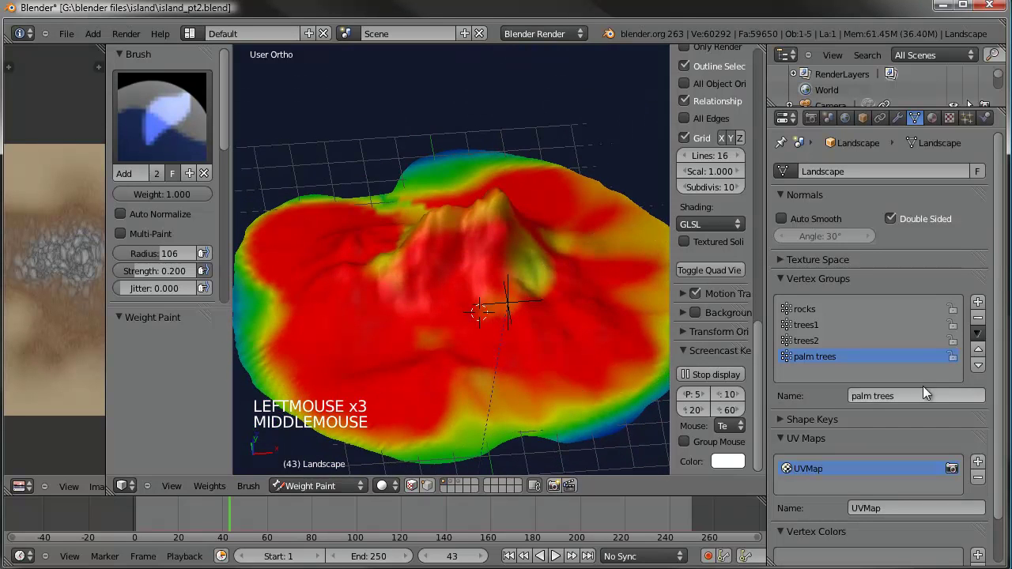
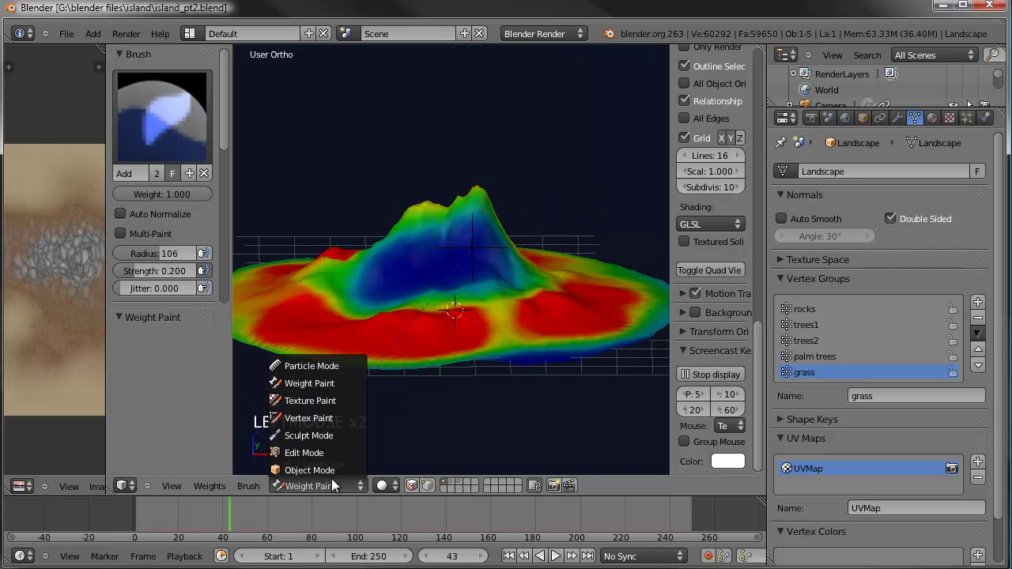
scroll(down, 3)
middle_click(543, 213)
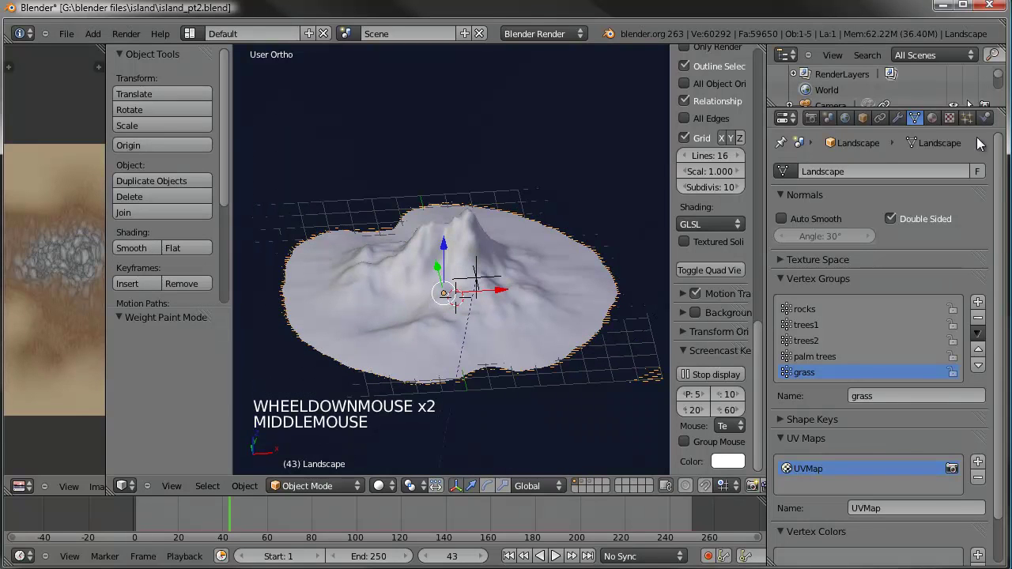
Show the Landscape's particle systems and scroll through the trees1 settings toward Render
click(968, 120)
scroll(up, 3)
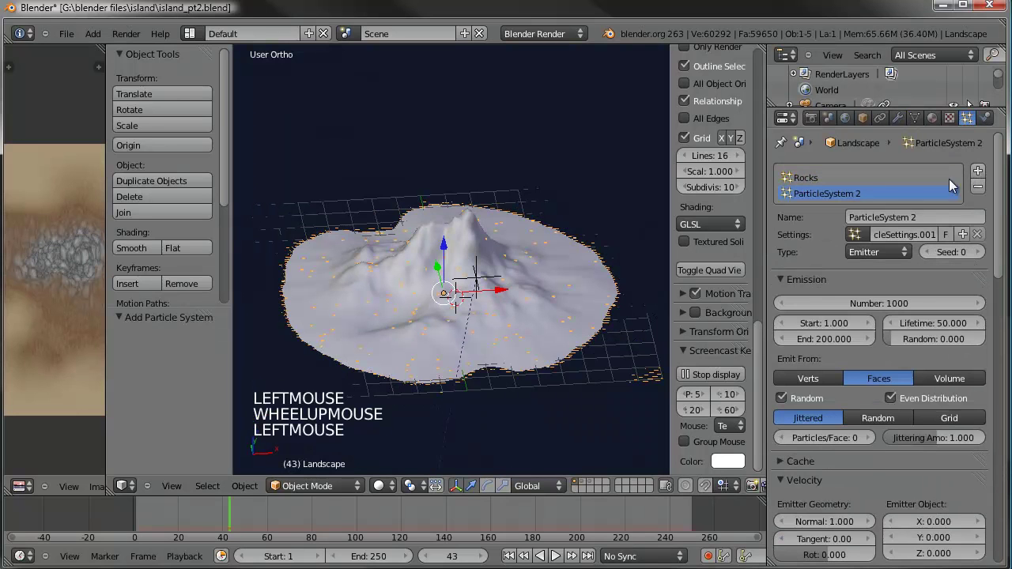
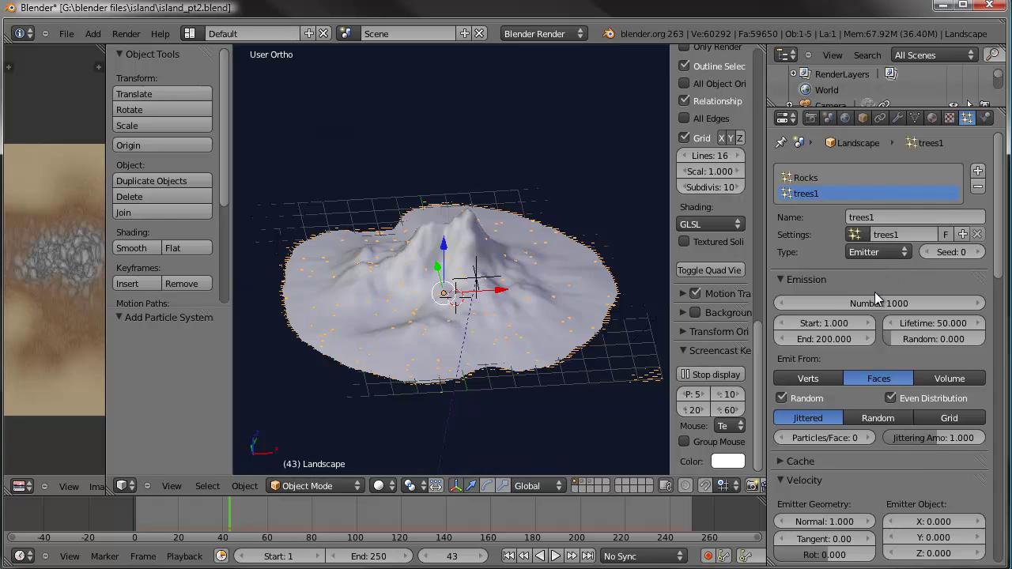
scroll(down, 3)
scroll(down, 3)
scroll(down, 3)
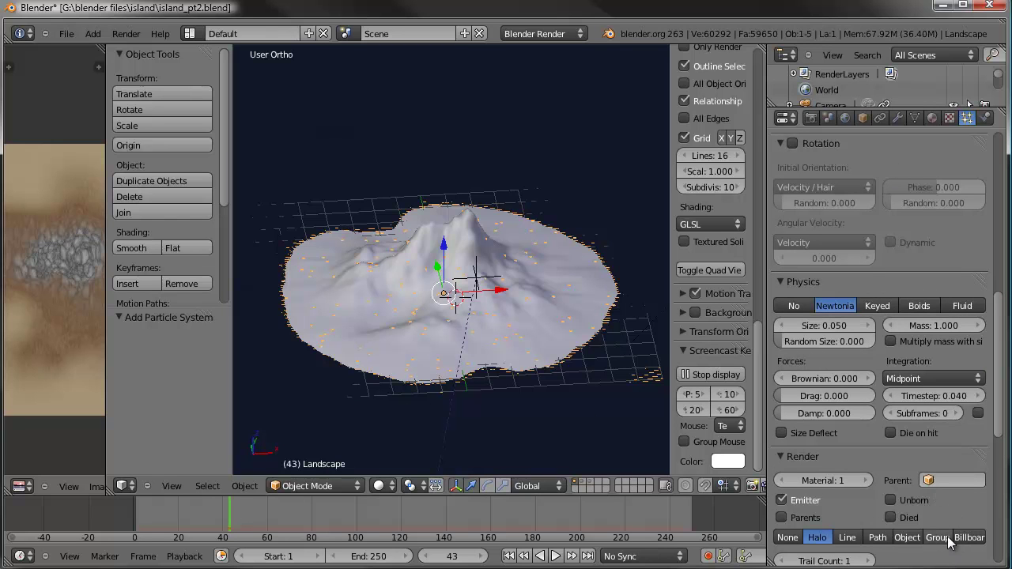
Render trees1 particles as billboards with no billboard object and material 2
click(977, 545)
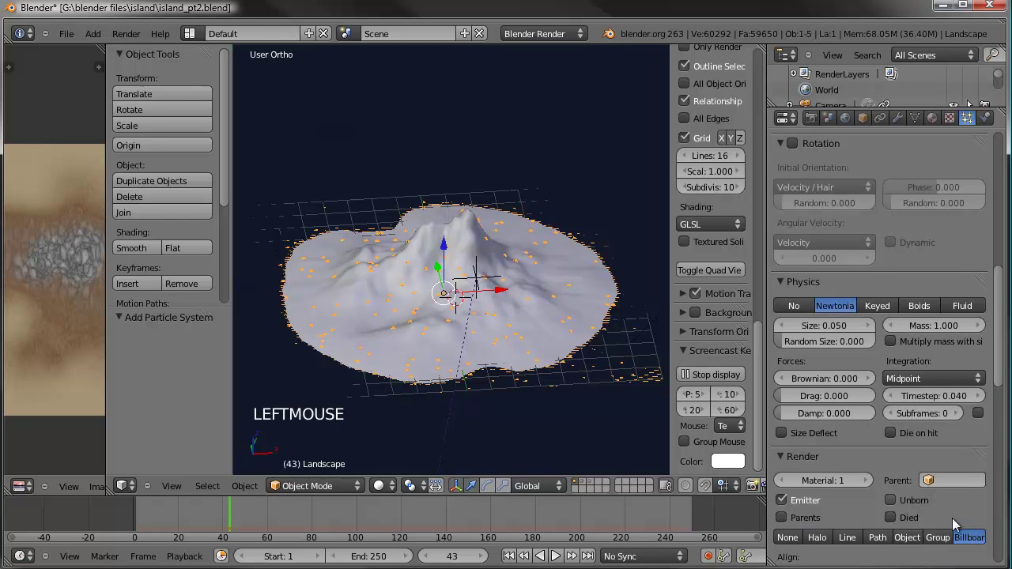
scroll(up, 3)
scroll(down, 3)
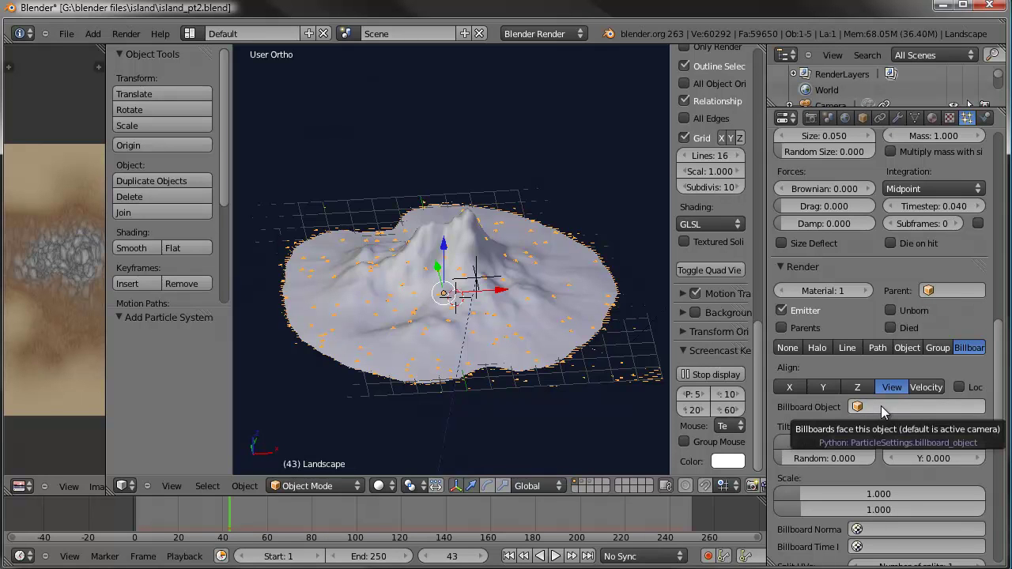
click(883, 415)
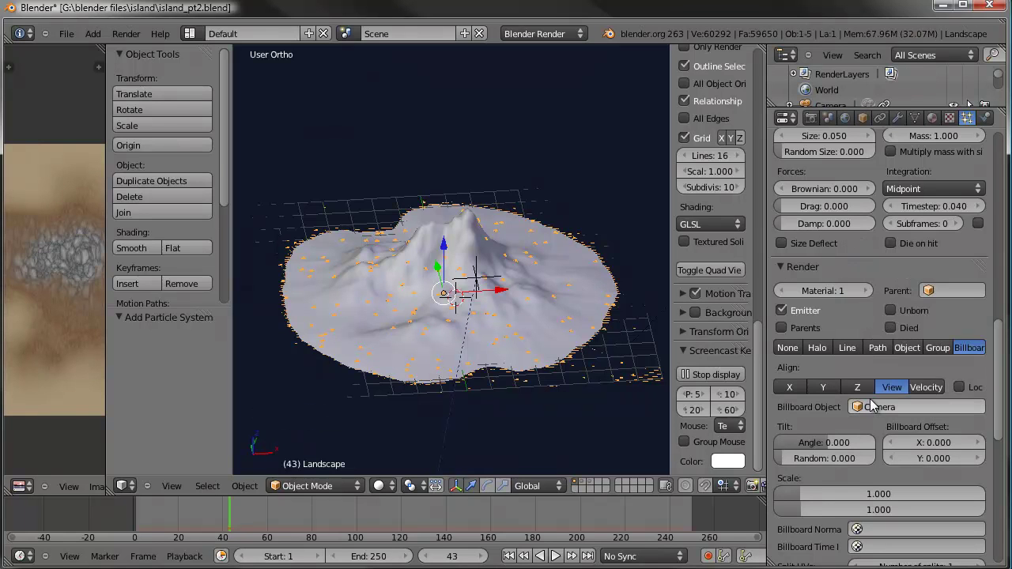
click(883, 406)
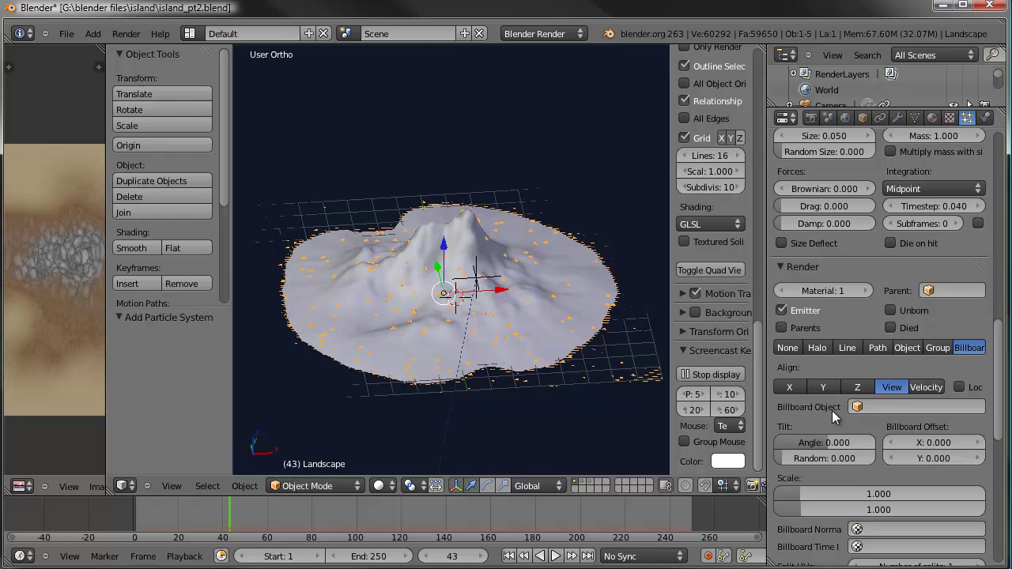
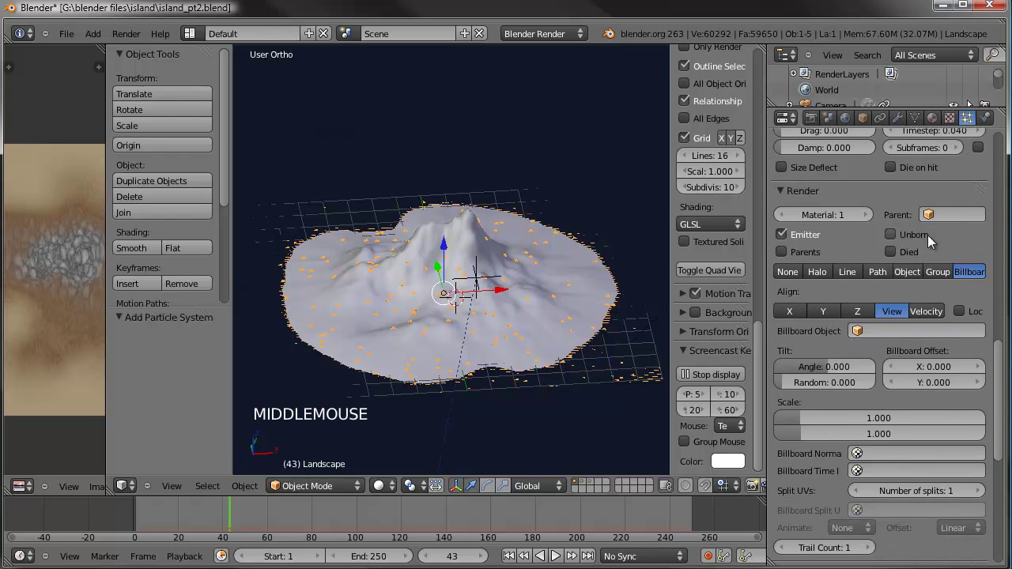
scroll(up, 3)
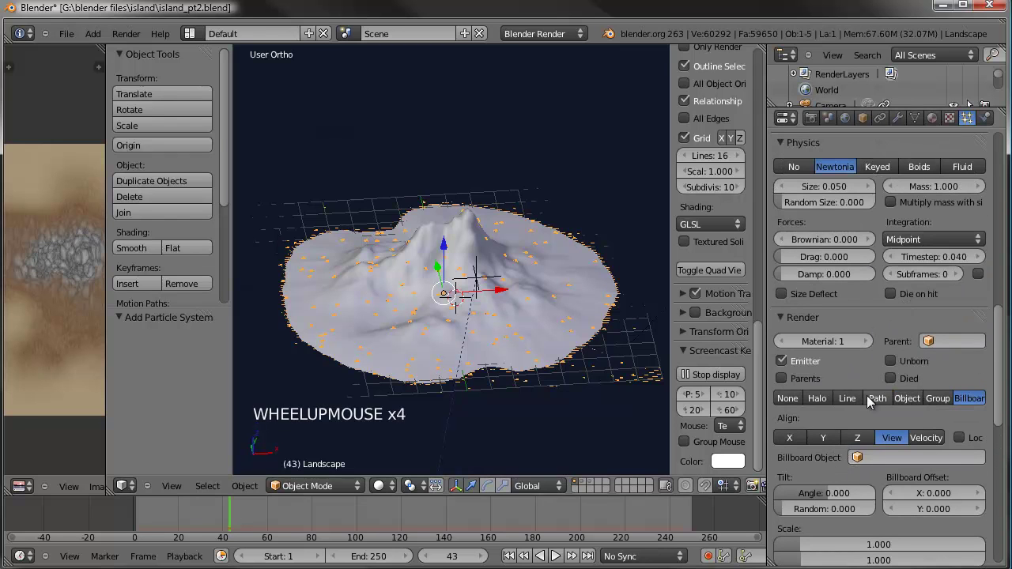
click(872, 344)
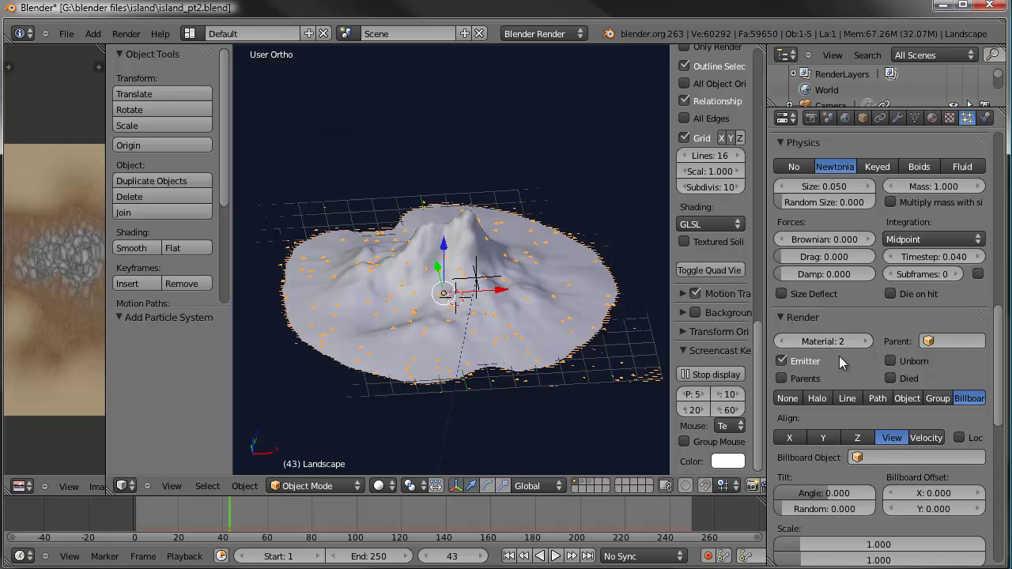
Limit the tree particle density to the trees1 vertex group
scroll(down, 3)
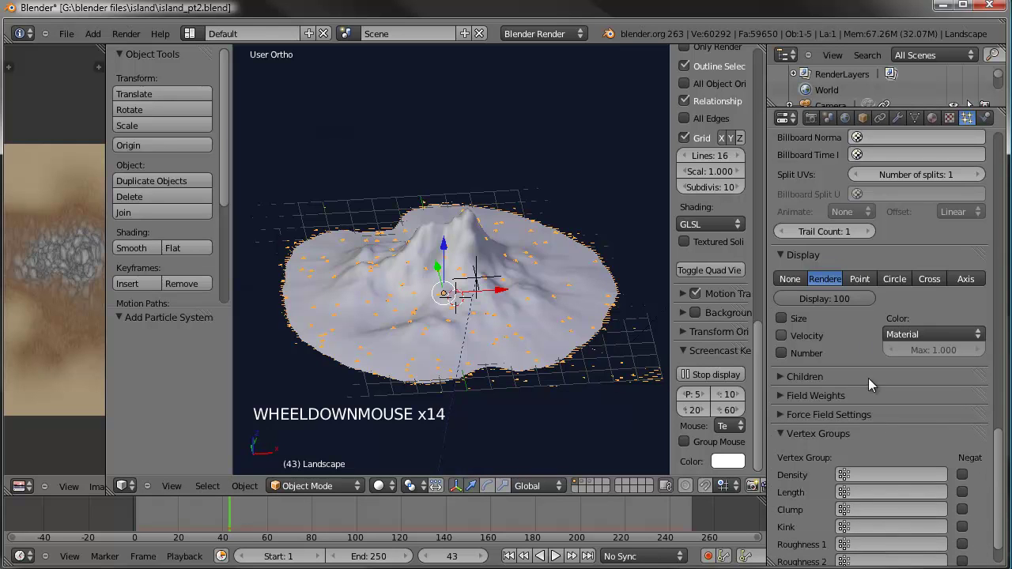
click(870, 477)
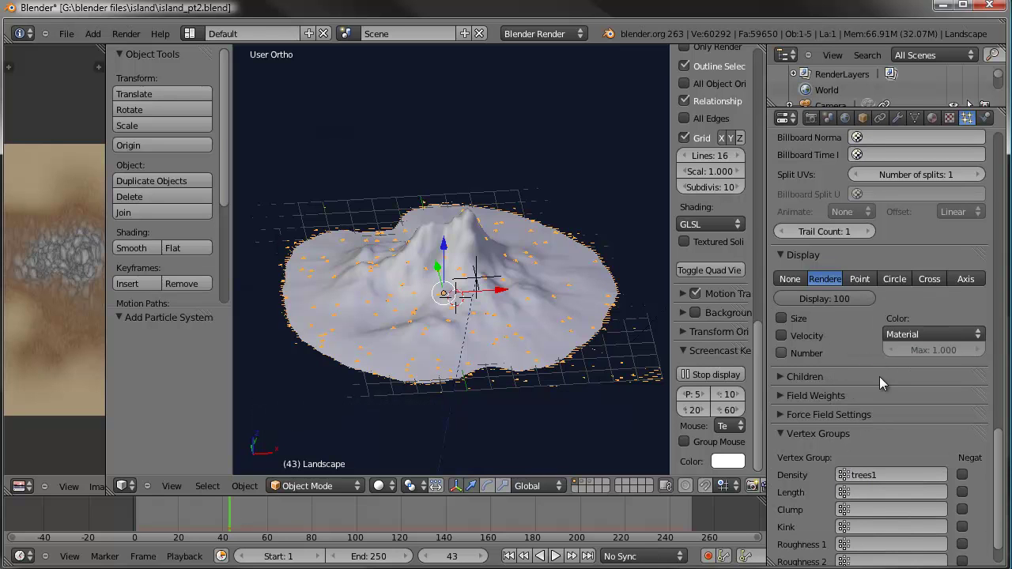
scroll(up, 3)
scroll(up, 3)
scroll(up, 3)
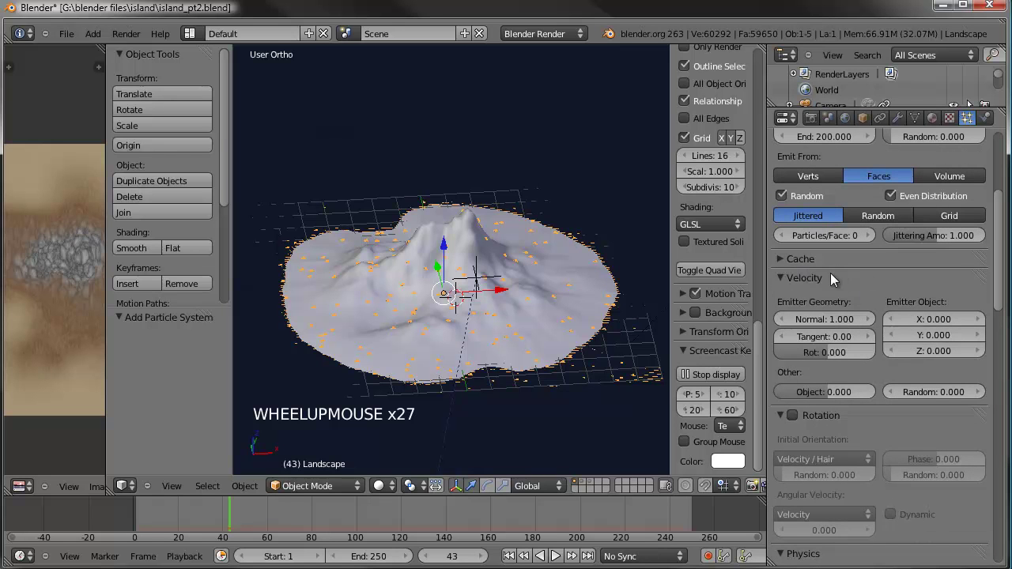
scroll(up, 3)
scroll(up, 3)
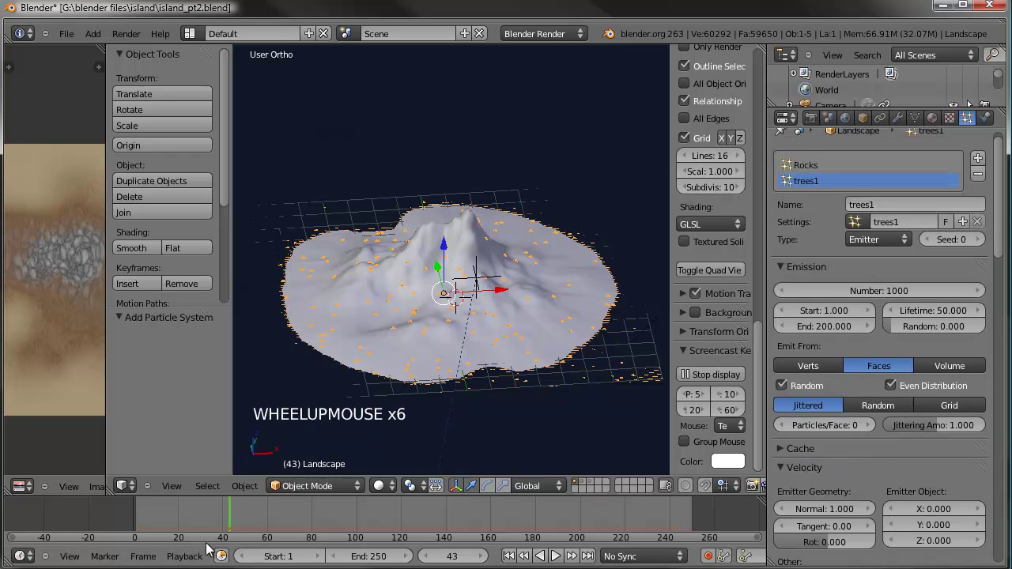
Scrub through several frames to watch trees spawn across the island, then rewind to frame 1
click(230, 524)
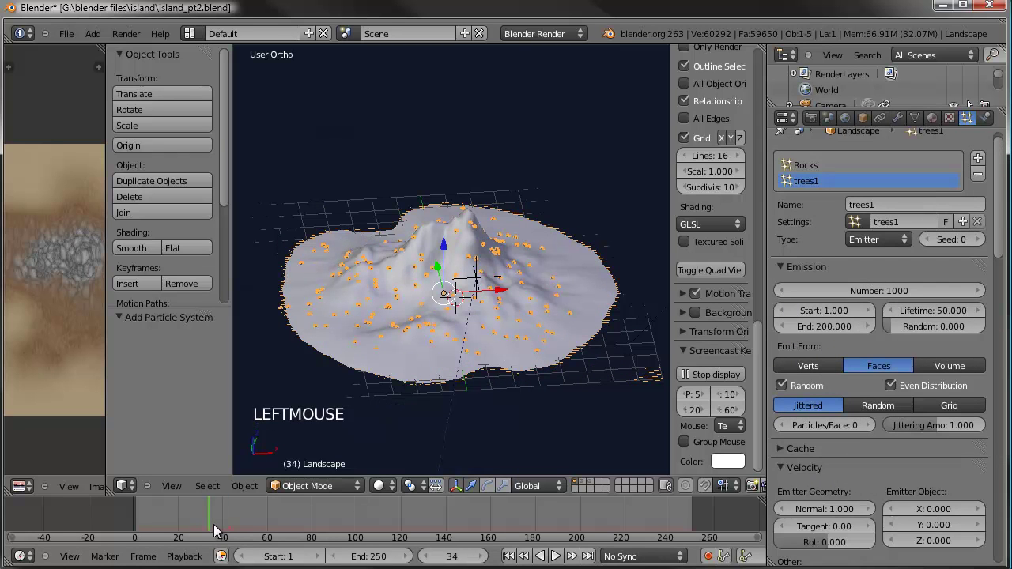
middle_click(475, 322)
scroll(up, 3)
middle_click(520, 346)
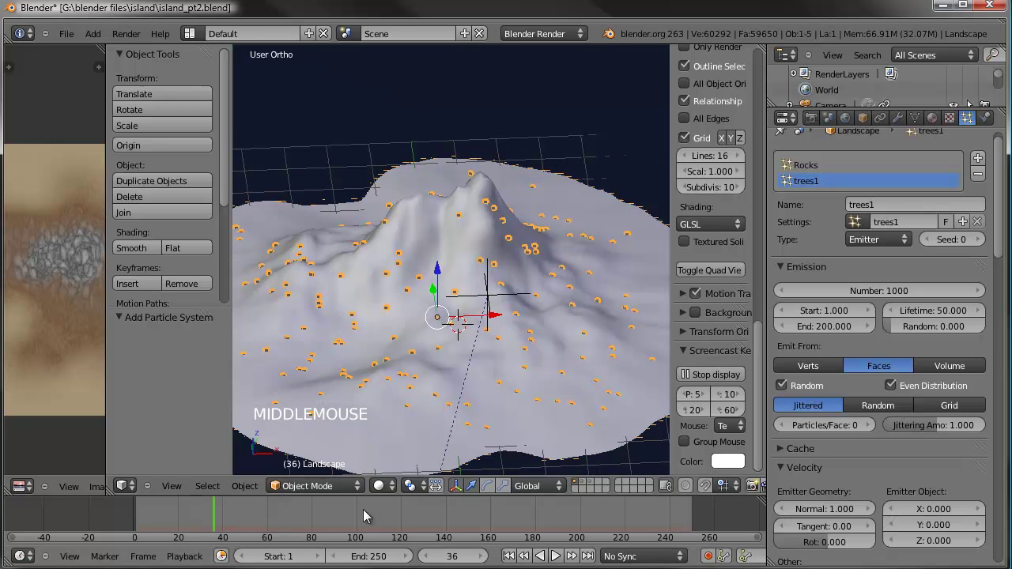
click(243, 523)
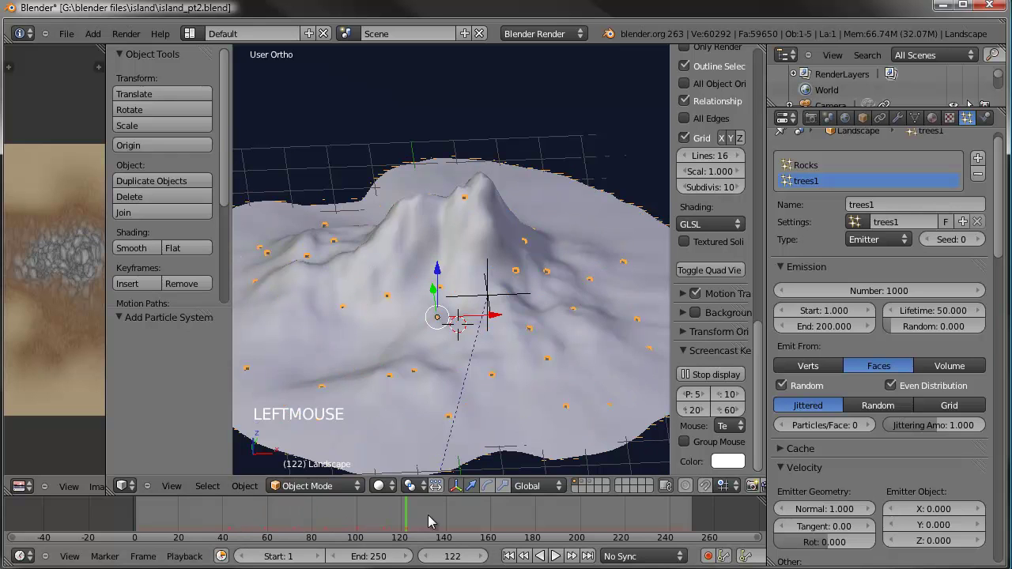
click(212, 520)
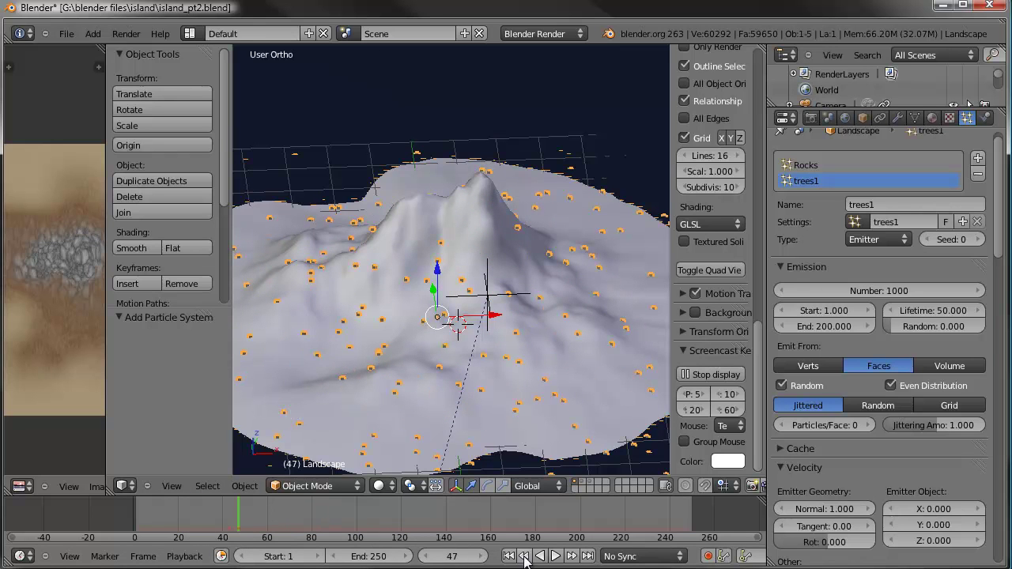
click(517, 561)
scroll(down, 3)
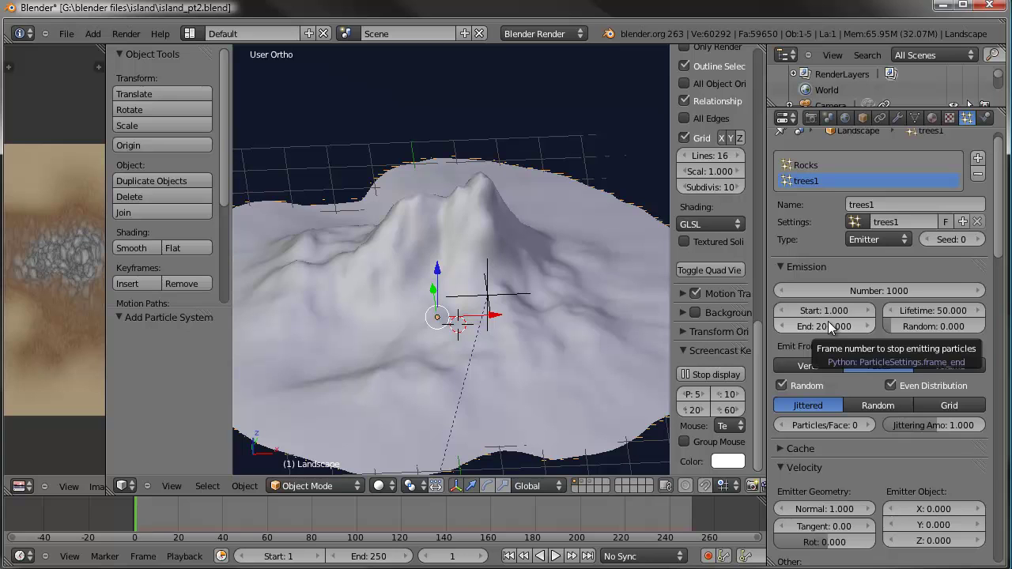
Set the trees1 emission Start and End both to frame 5000
click(840, 317)
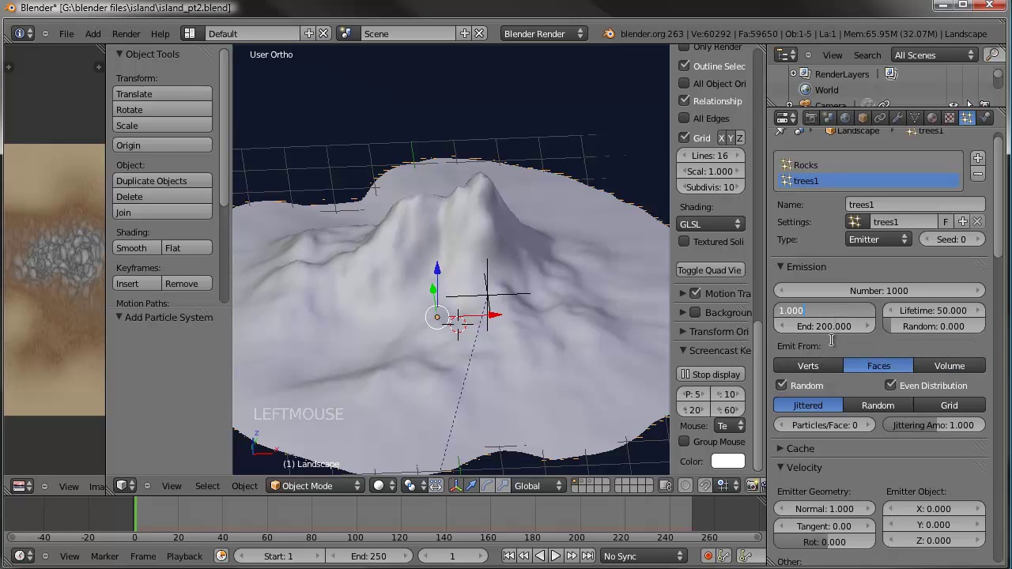
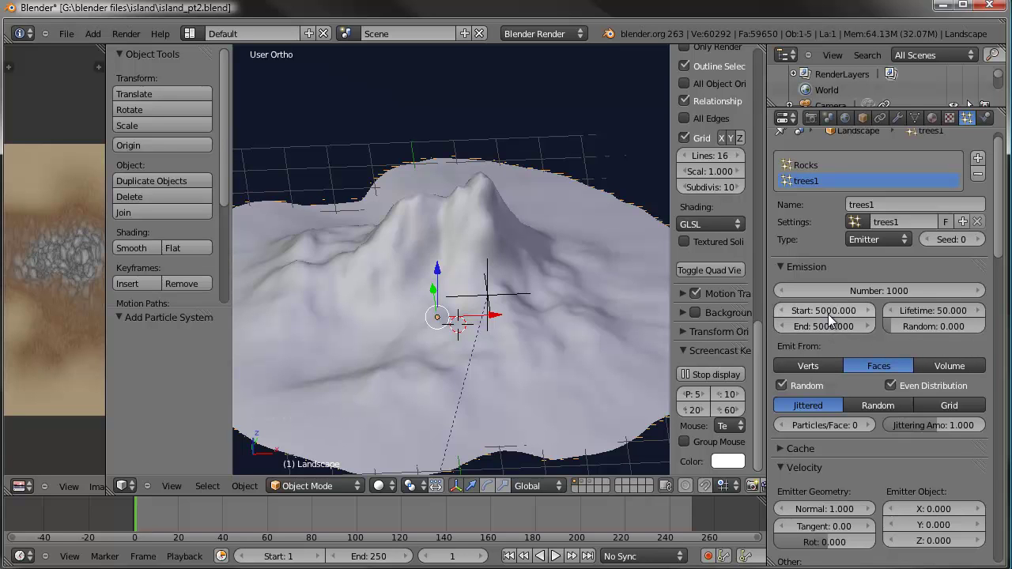
scroll(down, 3)
middle_click(511, 336)
click(257, 516)
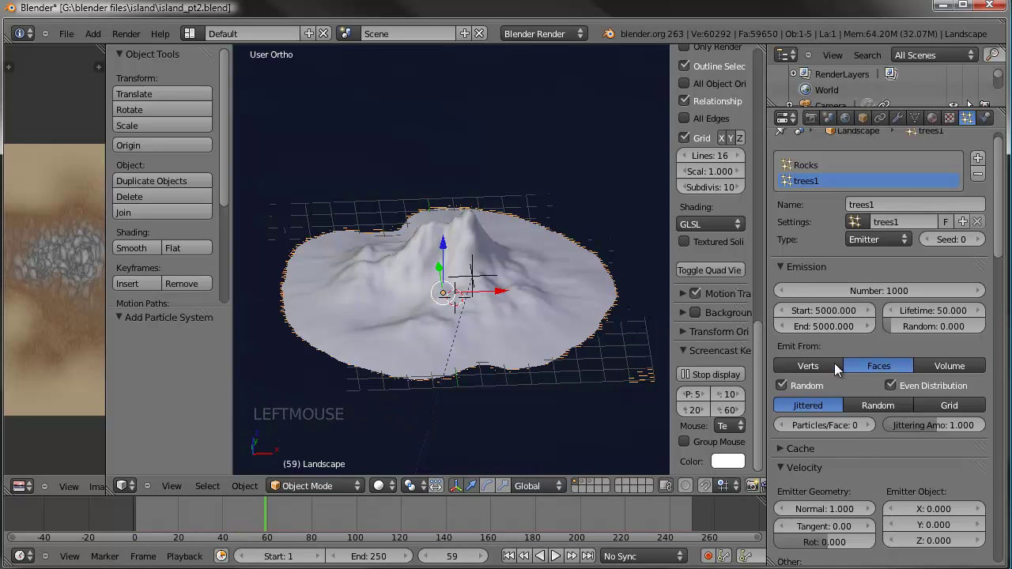
scroll(down, 3)
Enable Unborn so tree billboards appear, and scrub frames to refresh them
scroll(down, 3)
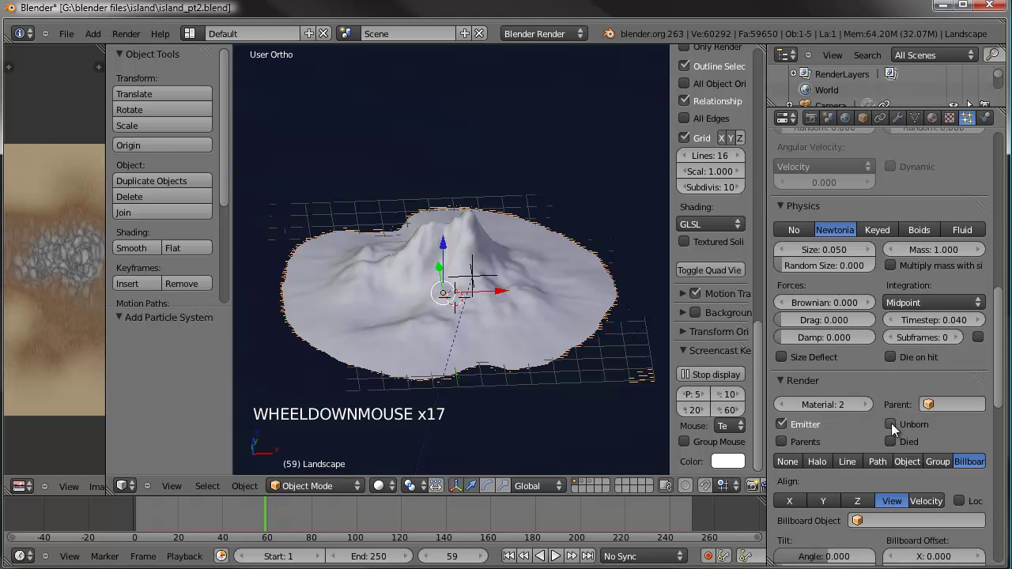
click(898, 427)
scroll(up, 3)
middle_click(536, 325)
click(203, 527)
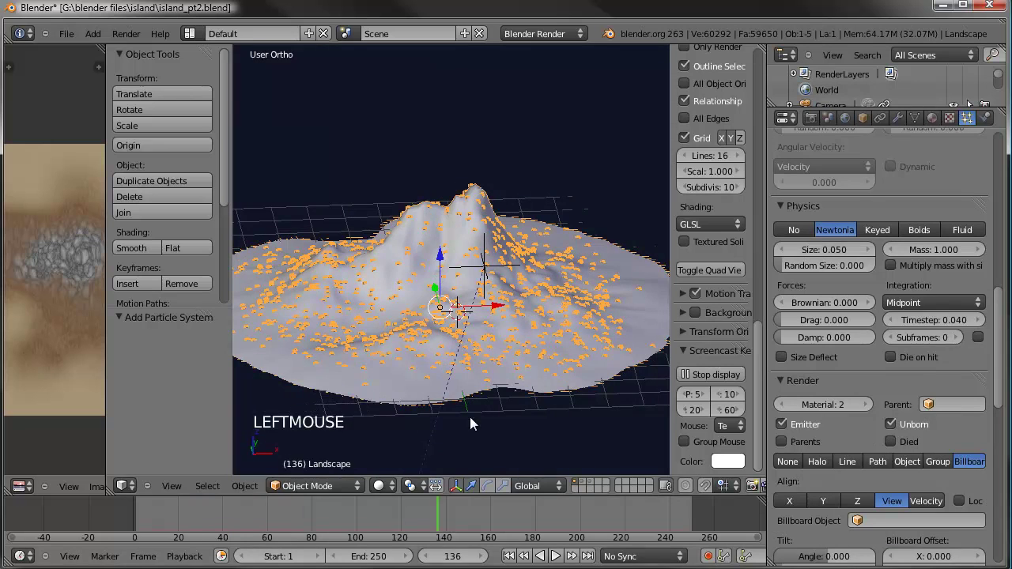
middle_click(492, 347)
click(451, 520)
click(571, 518)
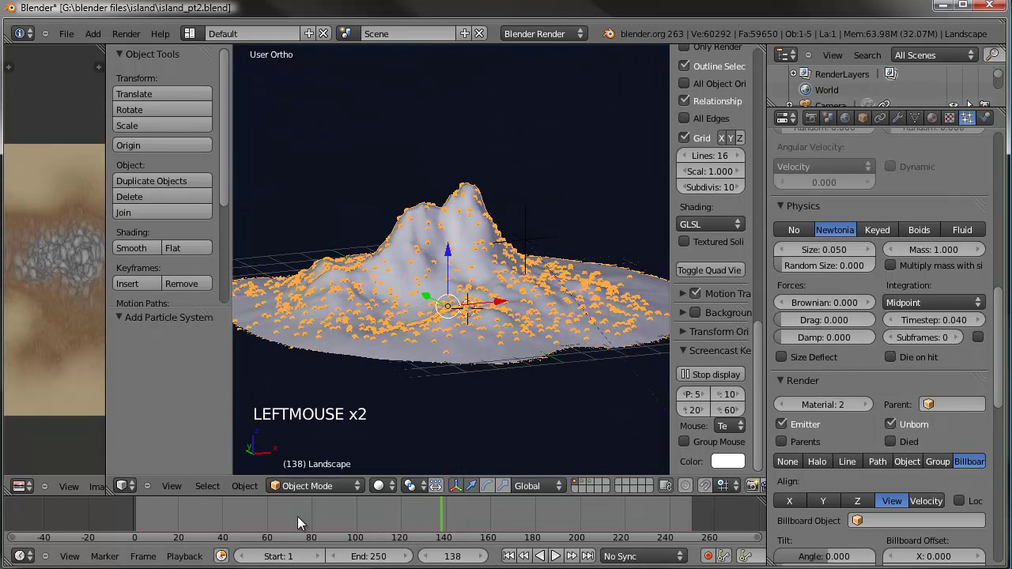
Orbit around the mountain to inspect the tree billboards up close and from ground level
middle_click(498, 310)
scroll(up, 3)
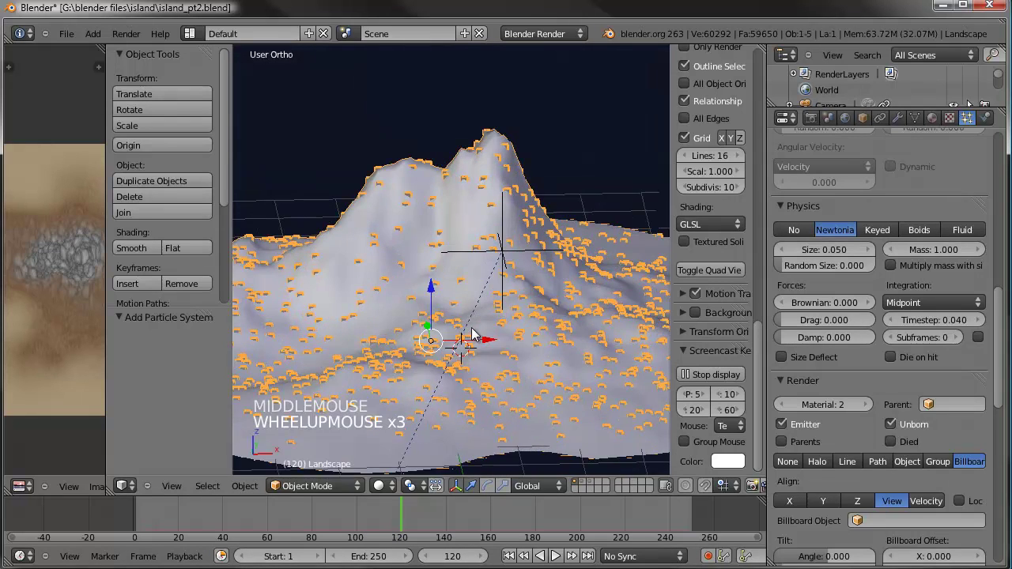
middle_click(502, 325)
middle_click(451, 322)
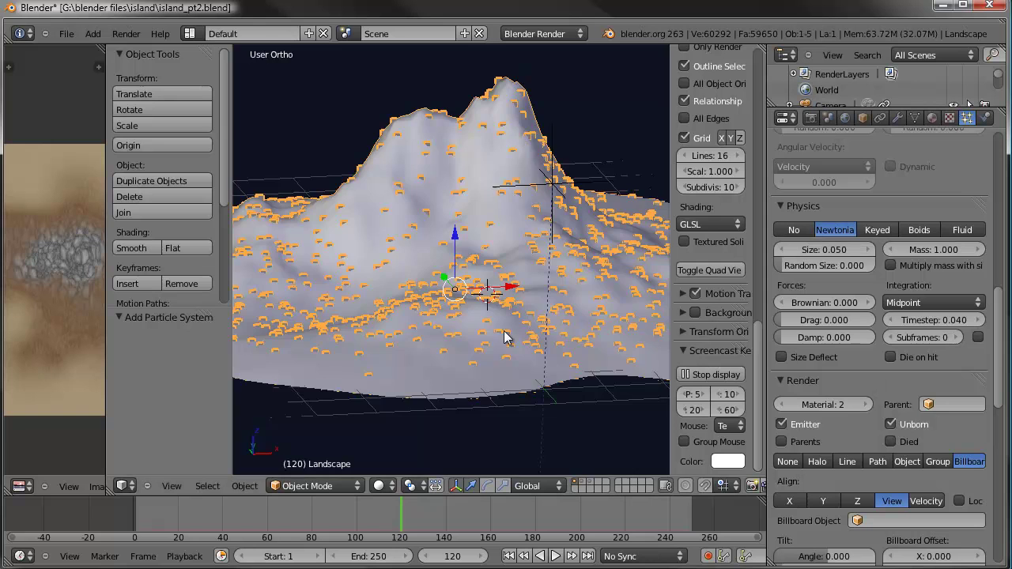
middle_click(459, 329)
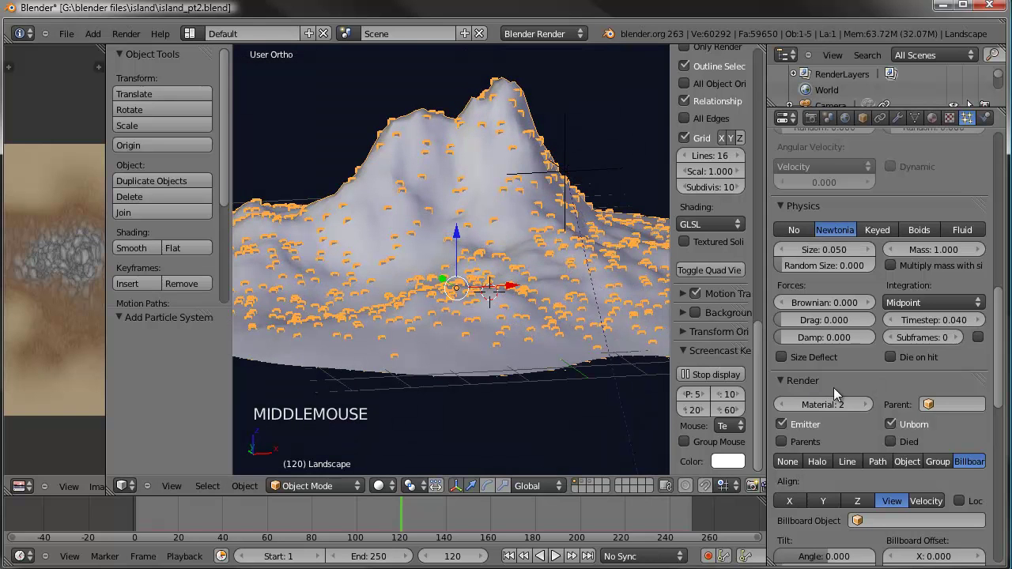
scroll(down, 3)
scroll(up, 3)
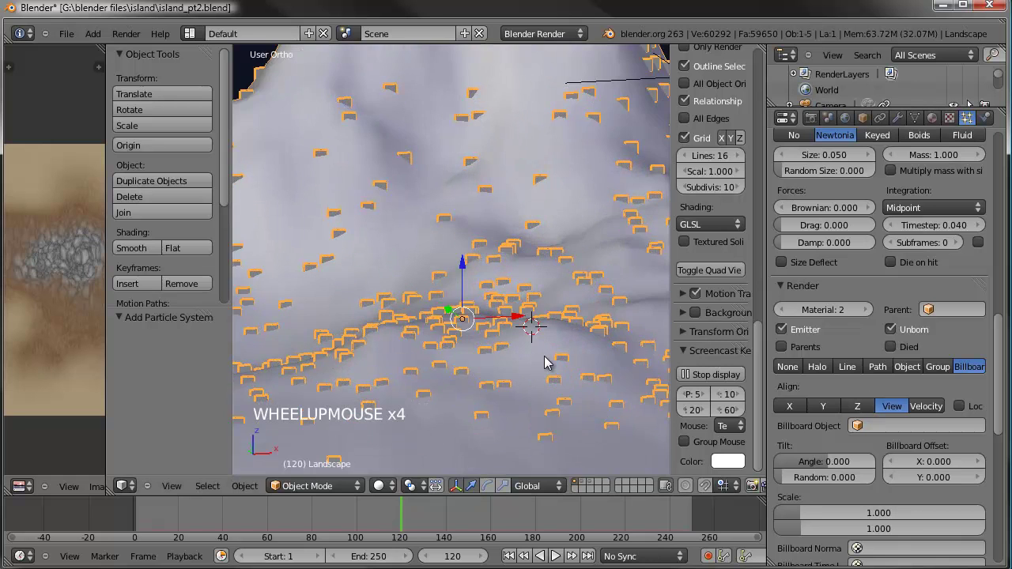
scroll(up, 3)
middle_click(509, 303)
scroll(up, 3)
middle_click(478, 248)
middle_click(473, 354)
middle_click(521, 379)
middle_click(484, 173)
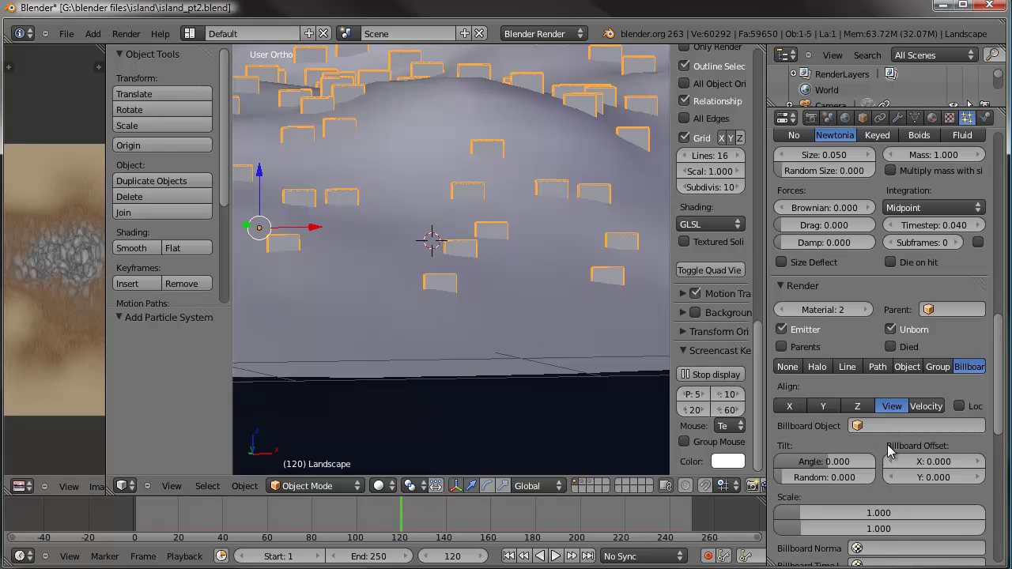
Raise the tree billboards with a vertical Billboard Offset of 0.850
click(939, 482)
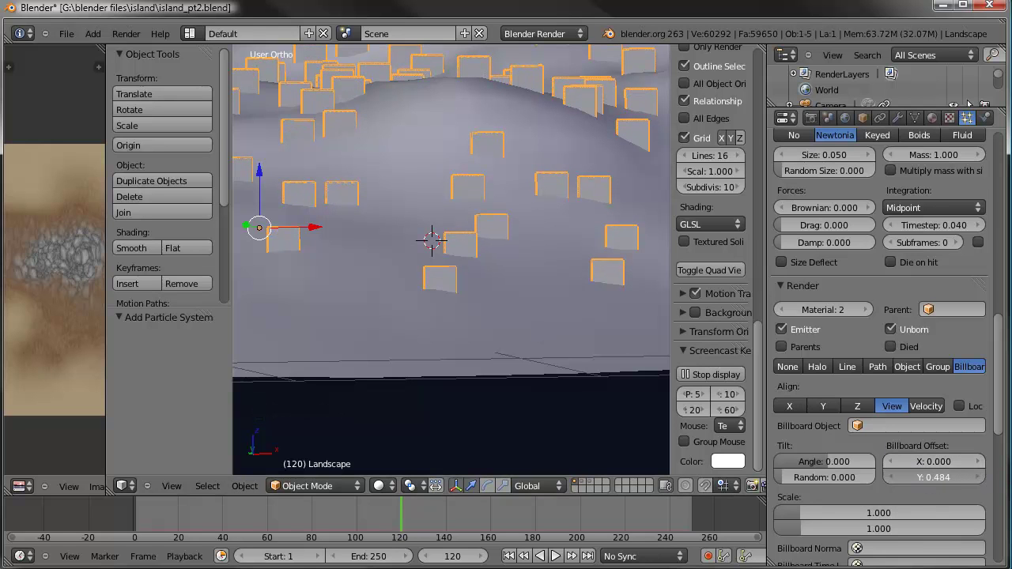
click(955, 482)
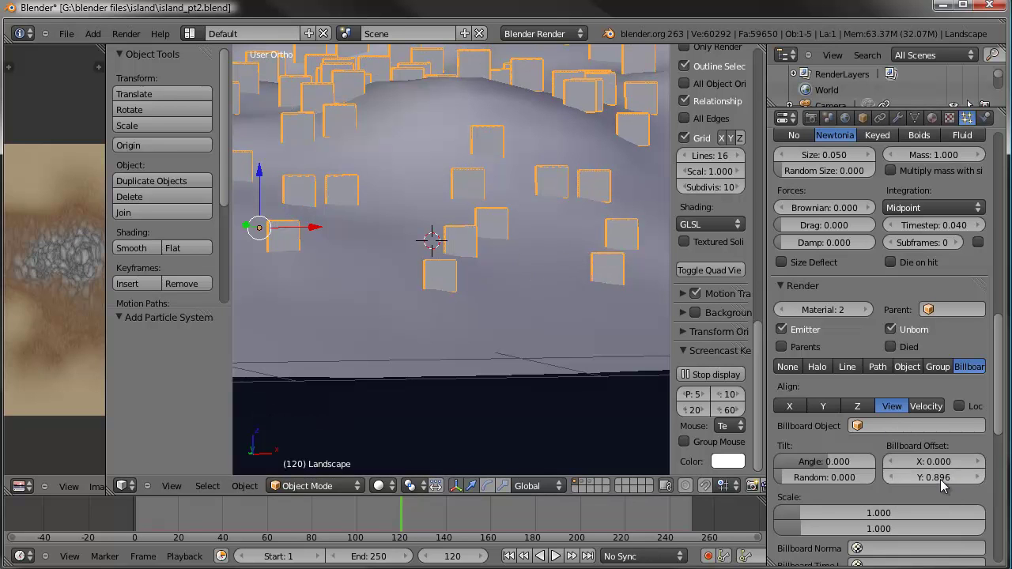
click(942, 485)
click(942, 485)
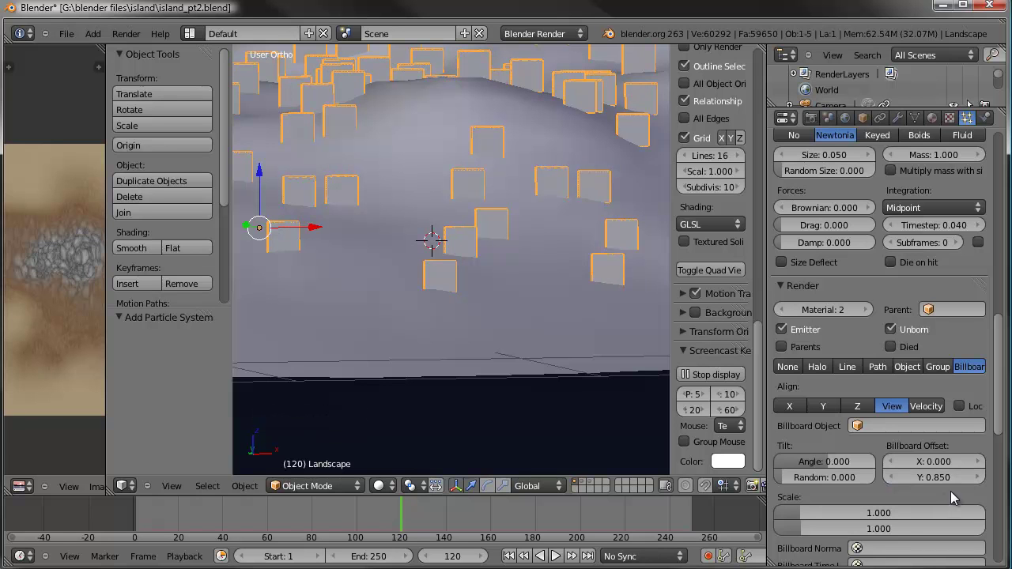
scroll(up, 3)
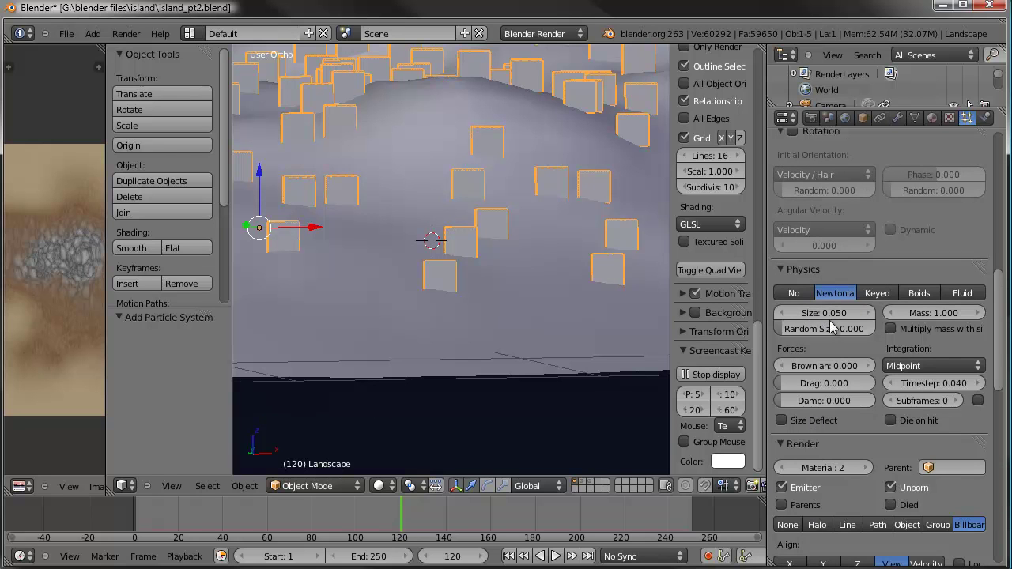
Set tree particle Size to 0.140 and Random Size to 0.392, checking in camera view
click(836, 317)
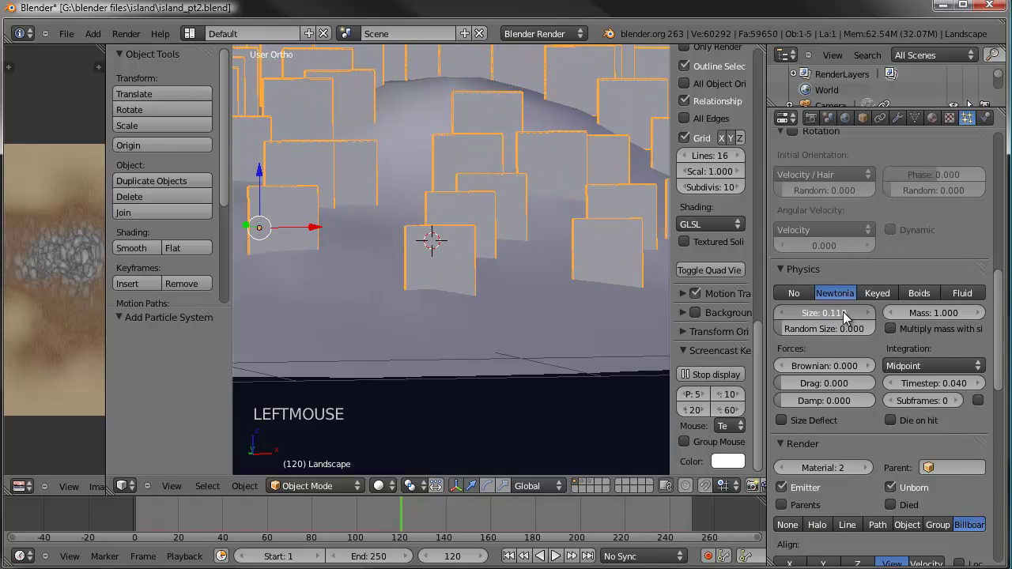
click(798, 335)
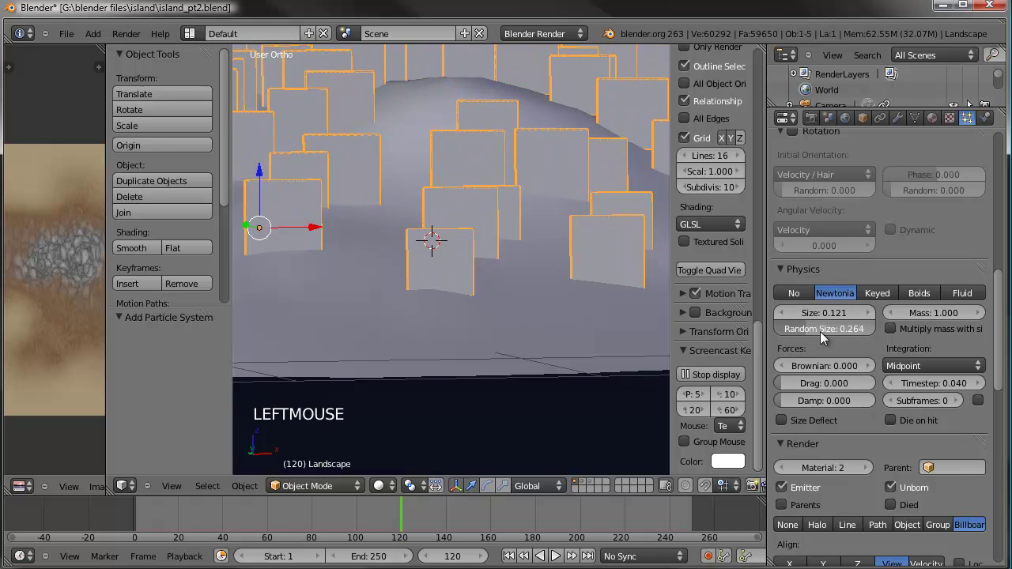
scroll(down, 3)
scroll(down, 3)
key(KP_0)
scroll(up, 3)
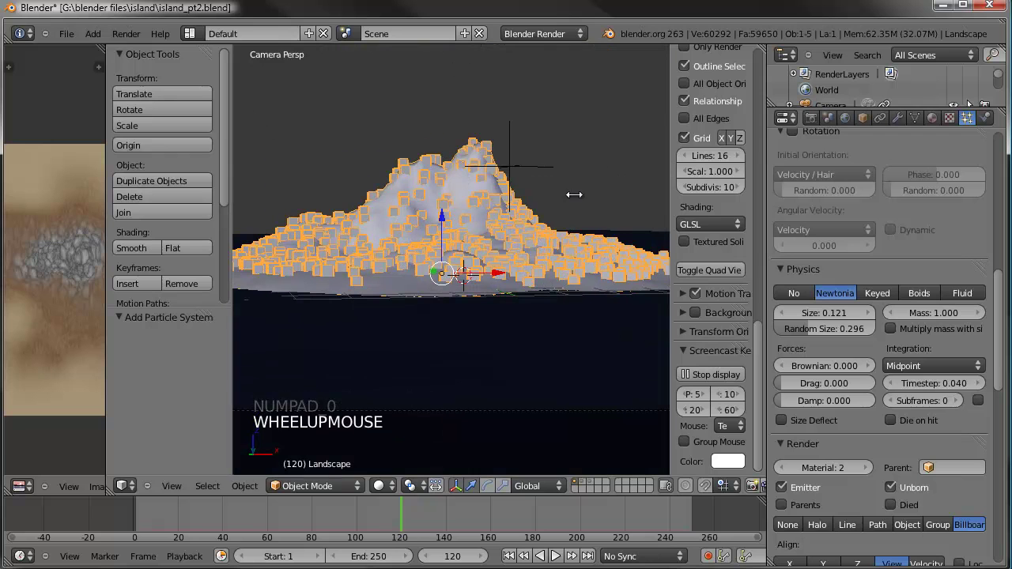
click(822, 333)
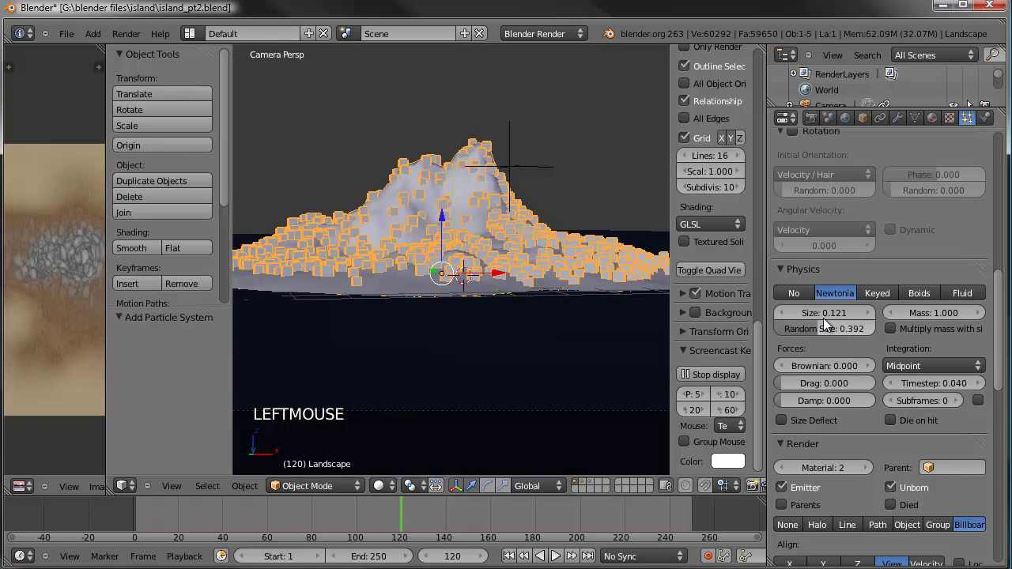
click(833, 318)
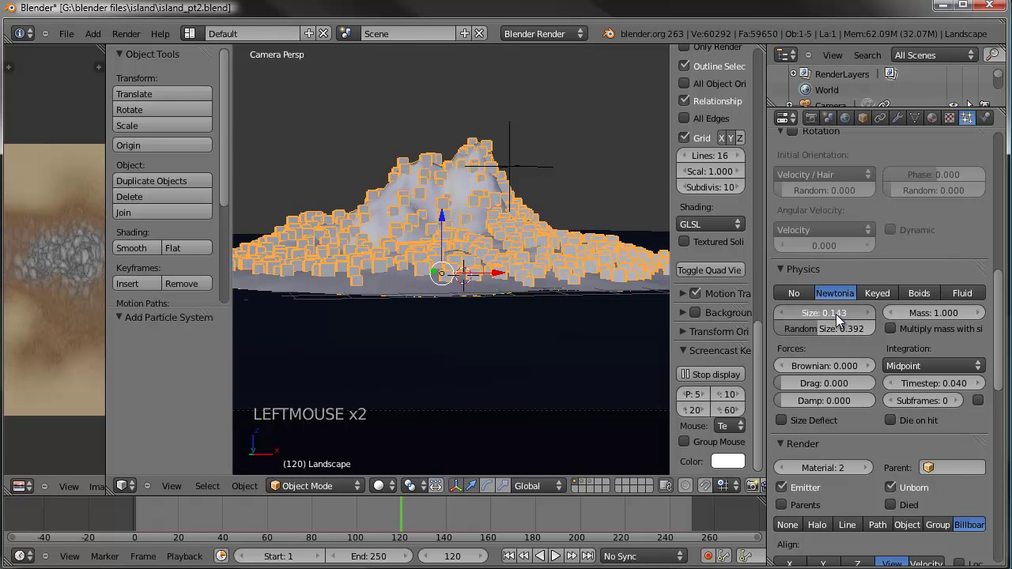
scroll(down, 3)
middle_click(466, 252)
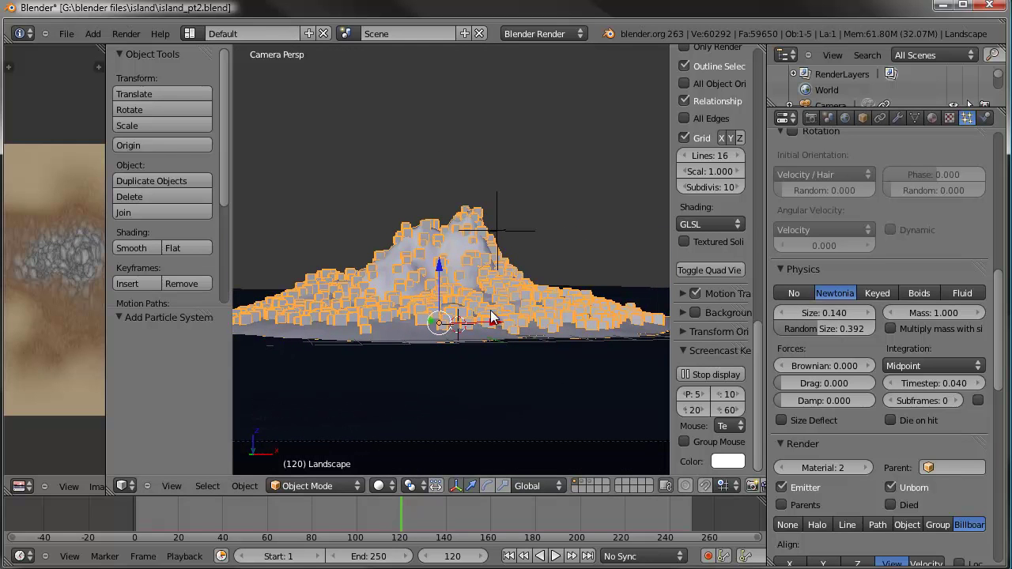
Render a test image of the island with the enlarged tree billboards
key(ctrl+s)
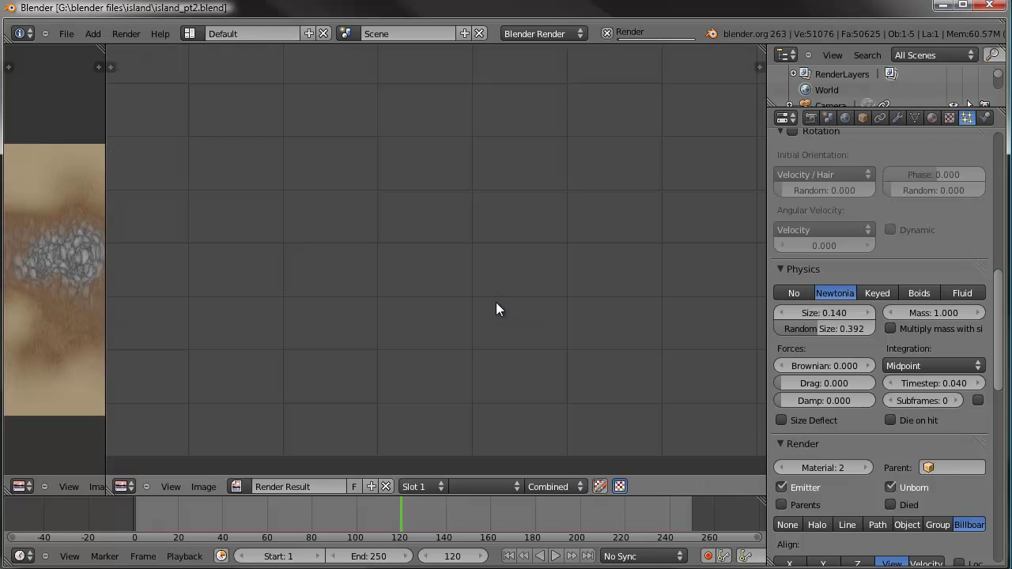
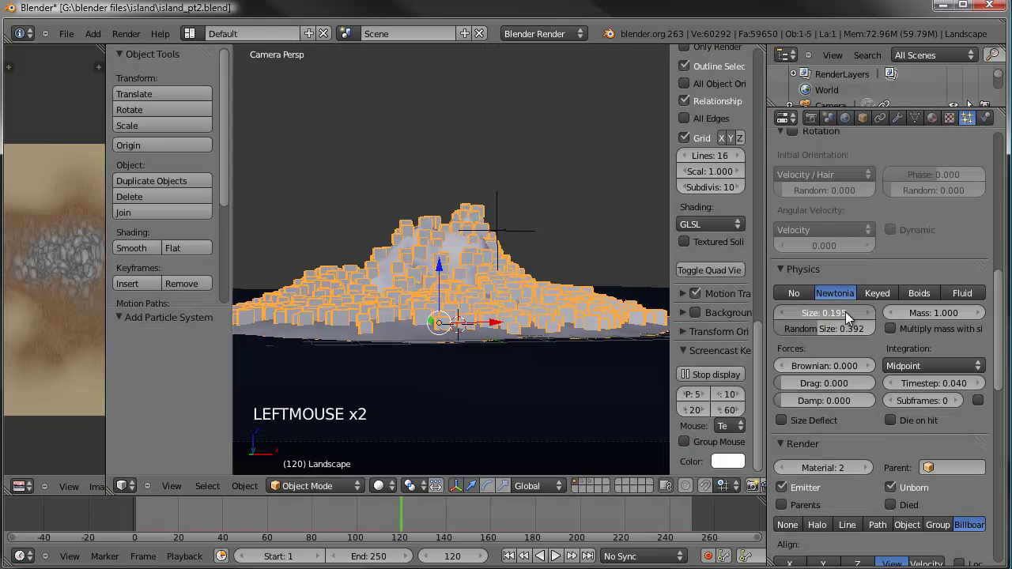
Enlarge the tree particles to size 0.250 then 0.300, with random size 0.550
click(854, 315)
click(842, 319)
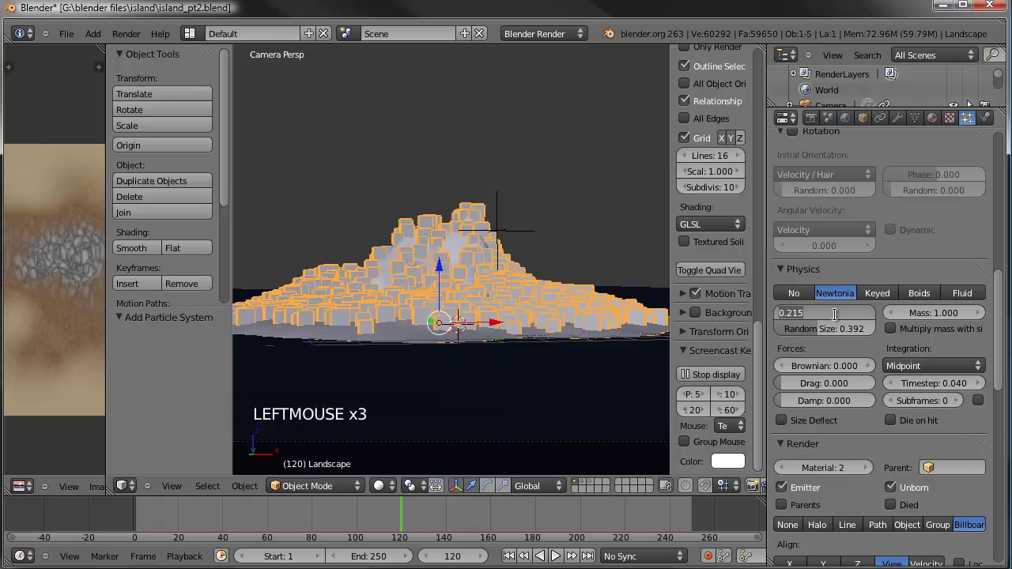
click(823, 338)
click(837, 335)
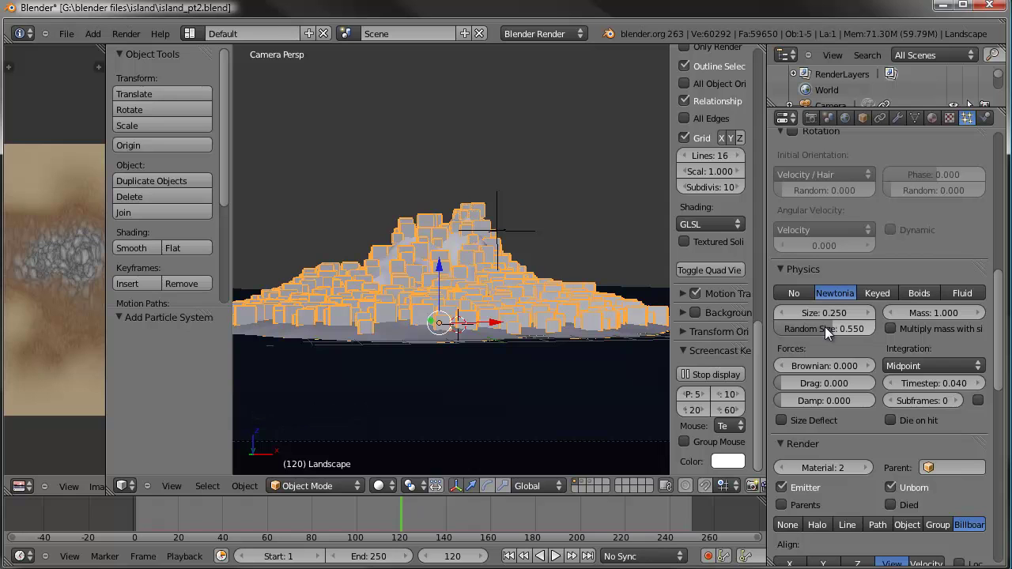
key(ctrl+s)
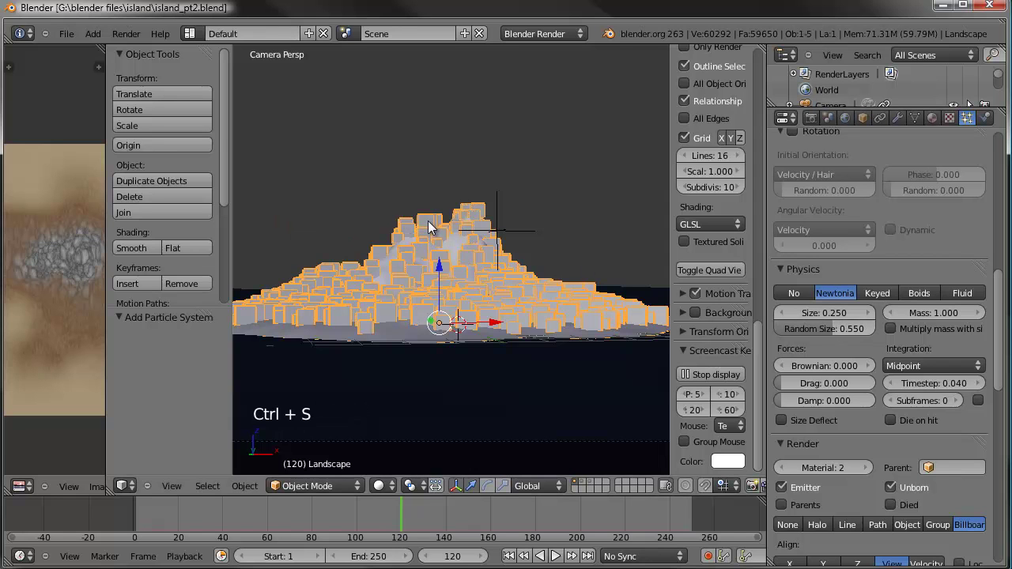
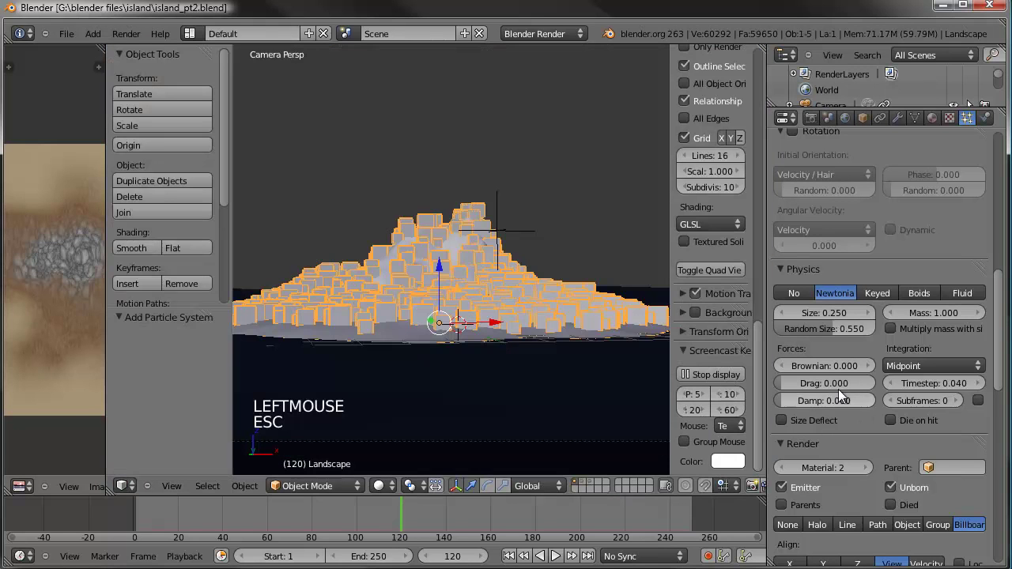
click(831, 314)
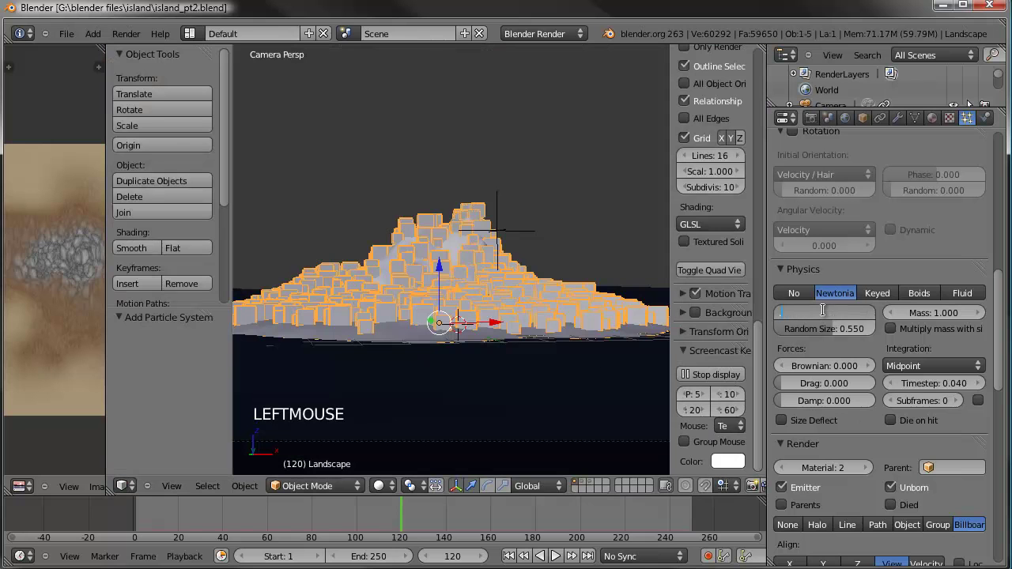
key(ctrl+s)
scroll(up, 3)
scroll(up, 3)
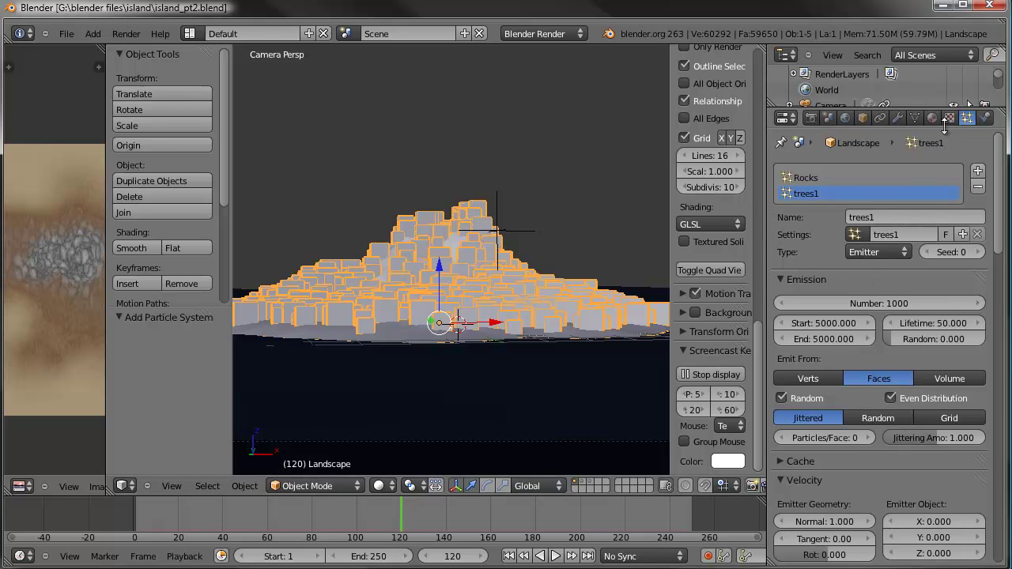
Add a material slot holding a single-user copy of Tree1 named Tree2
click(936, 121)
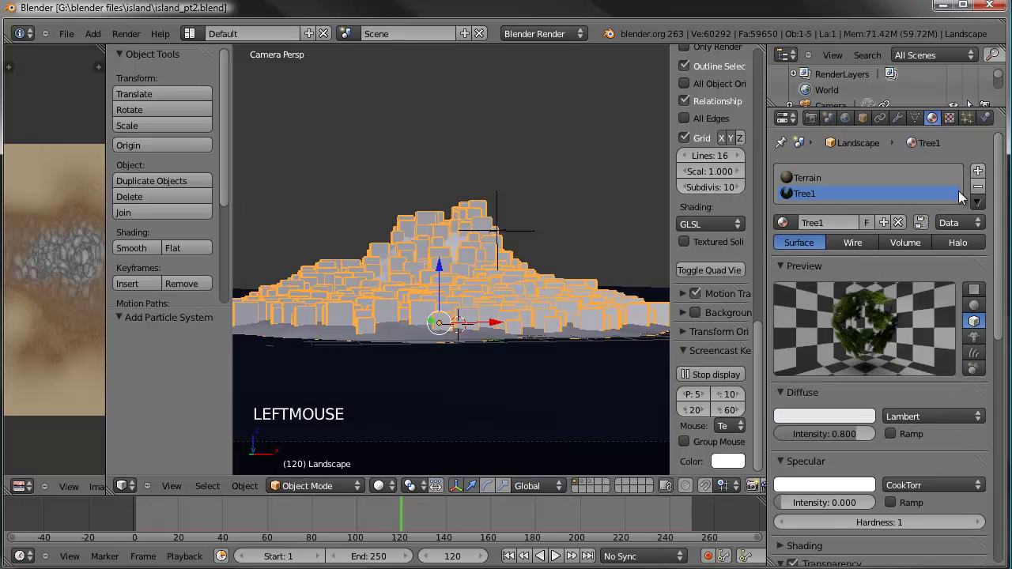
click(984, 175)
click(797, 240)
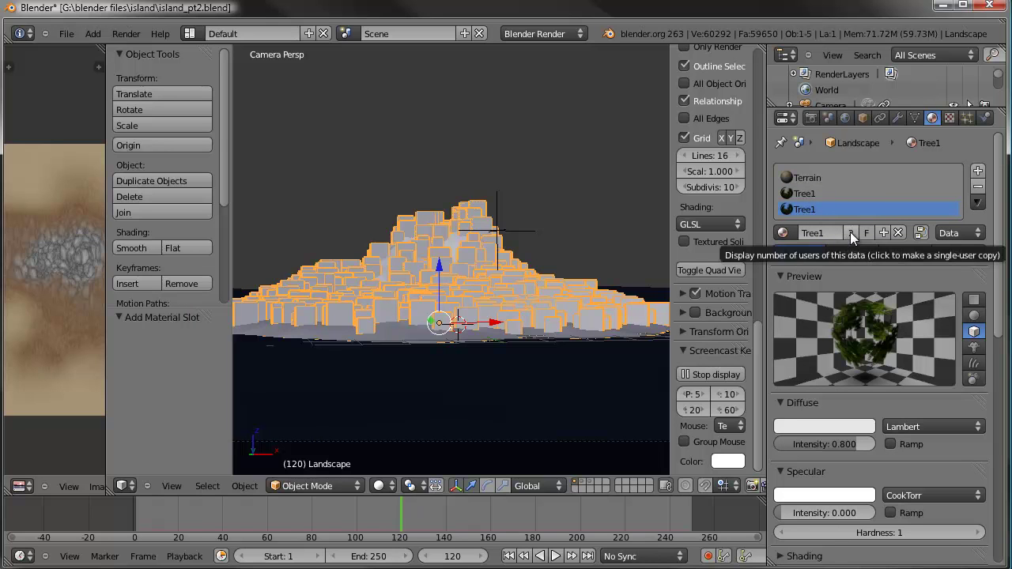
click(858, 238)
click(836, 238)
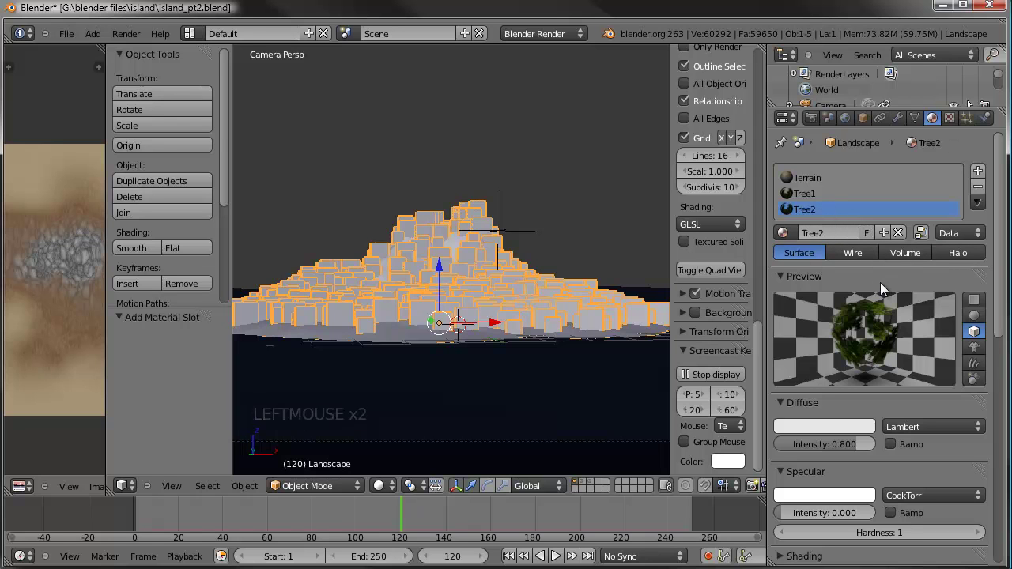
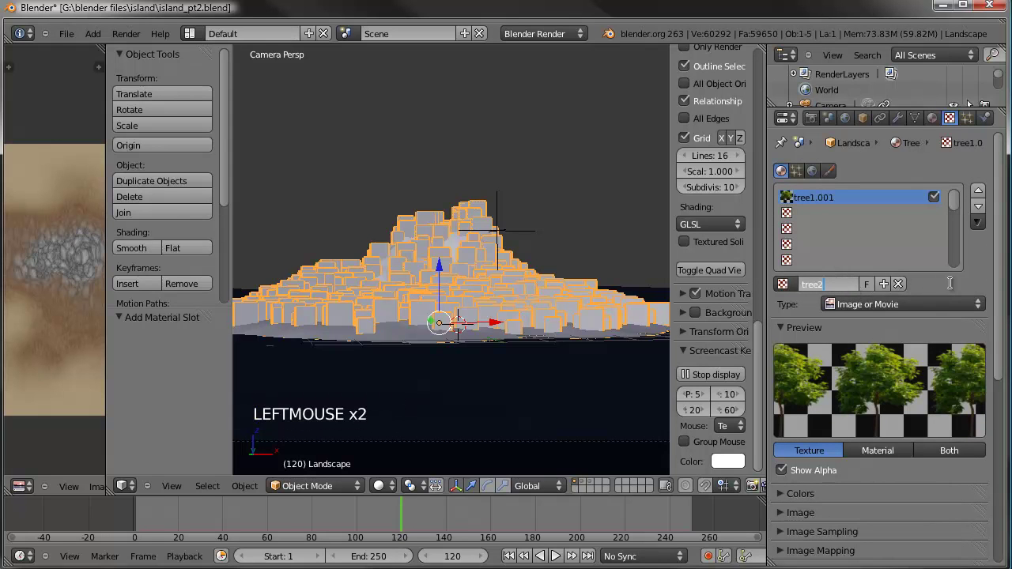
Give the tree2 texture its own image copy and browse for a different image file
scroll(down, 3)
click(785, 270)
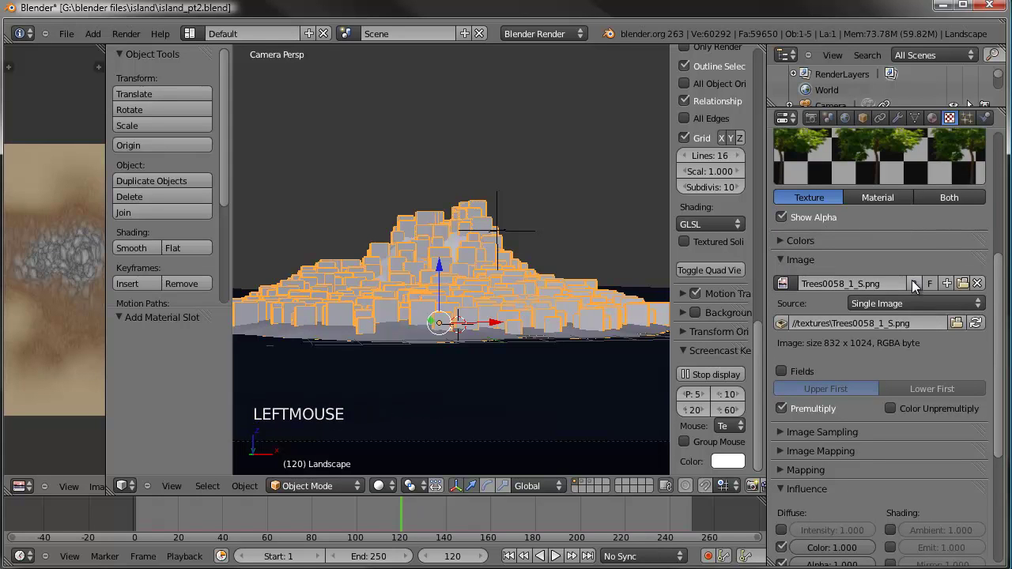
double_click(872, 283)
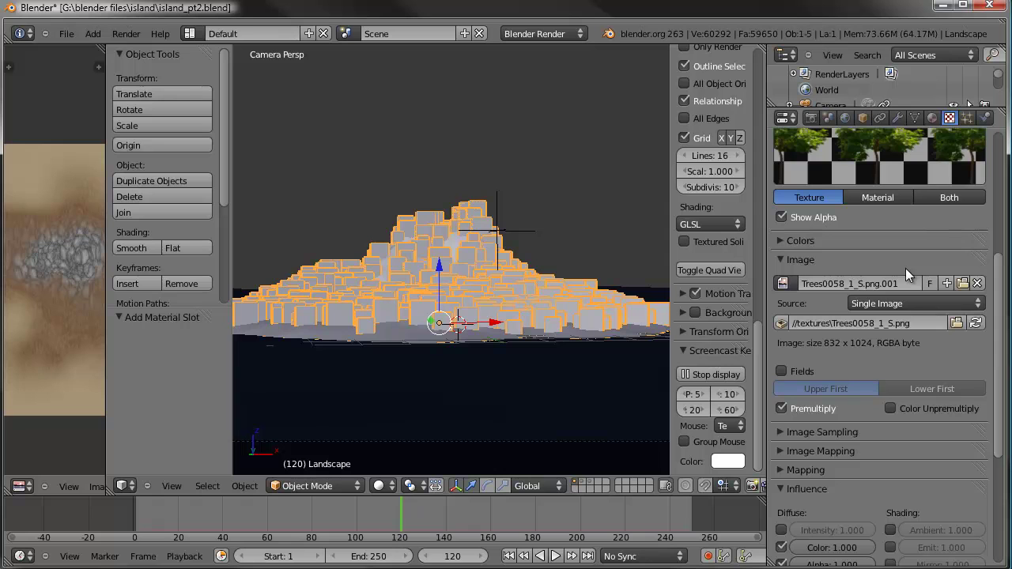
scroll(up, 3)
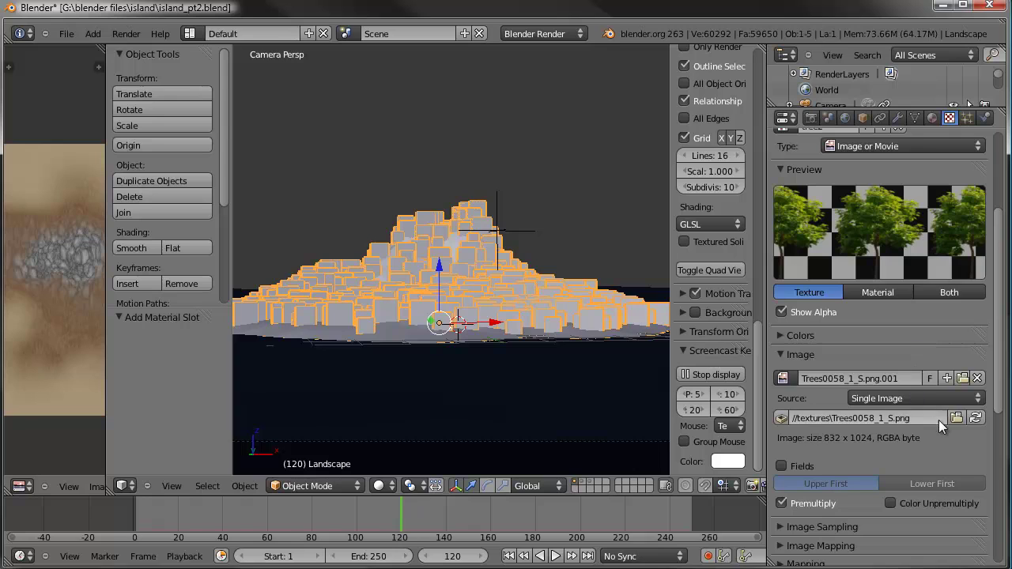
click(965, 418)
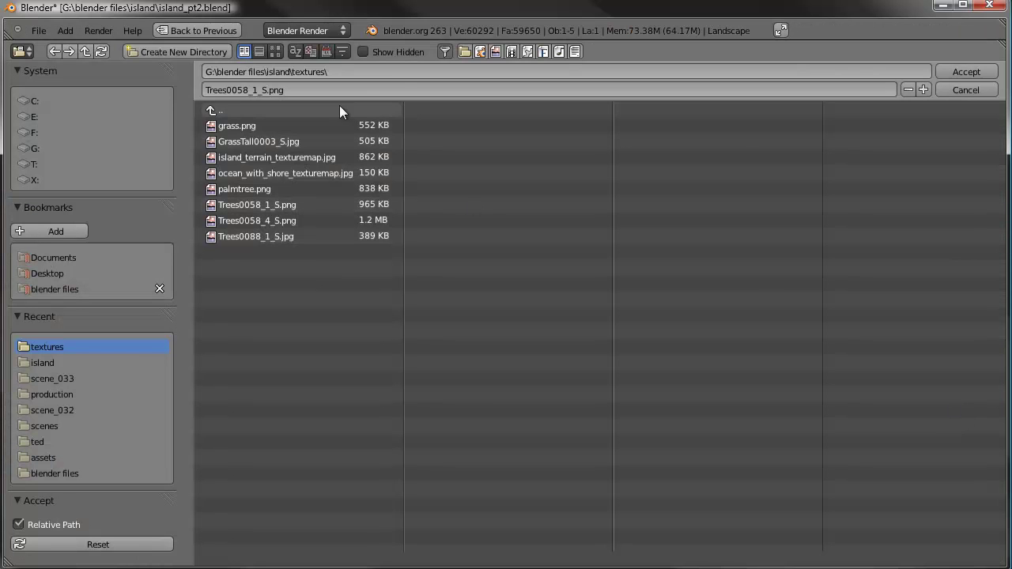
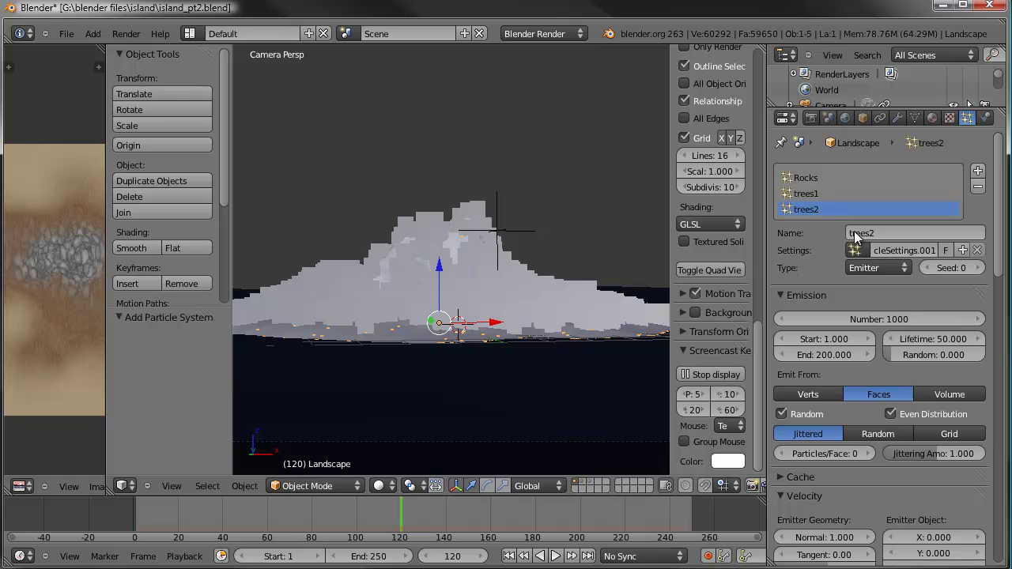
Give trees2 a single-user copy of the trees1 settings and render the trees2 group
click(862, 258)
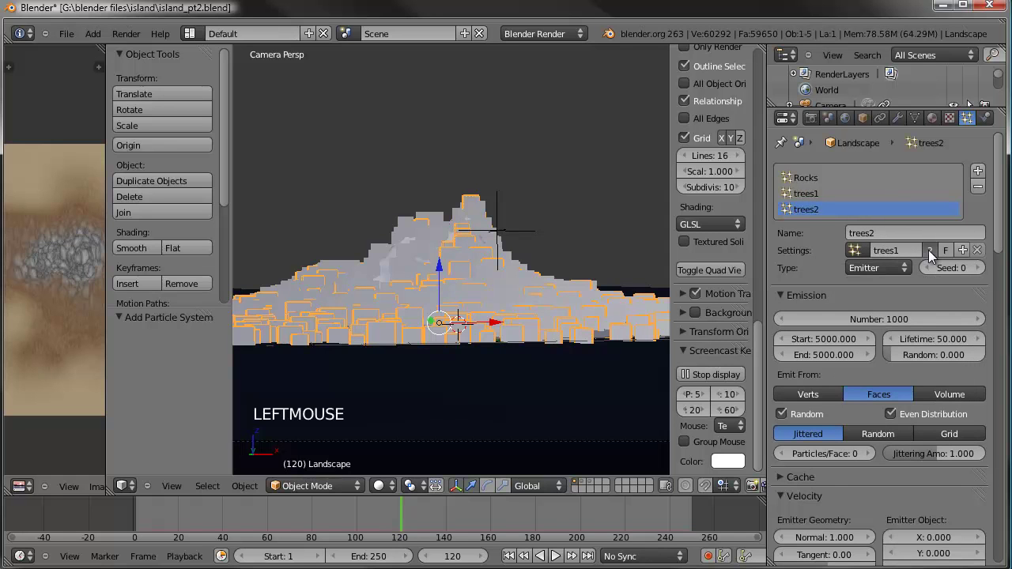
click(910, 253)
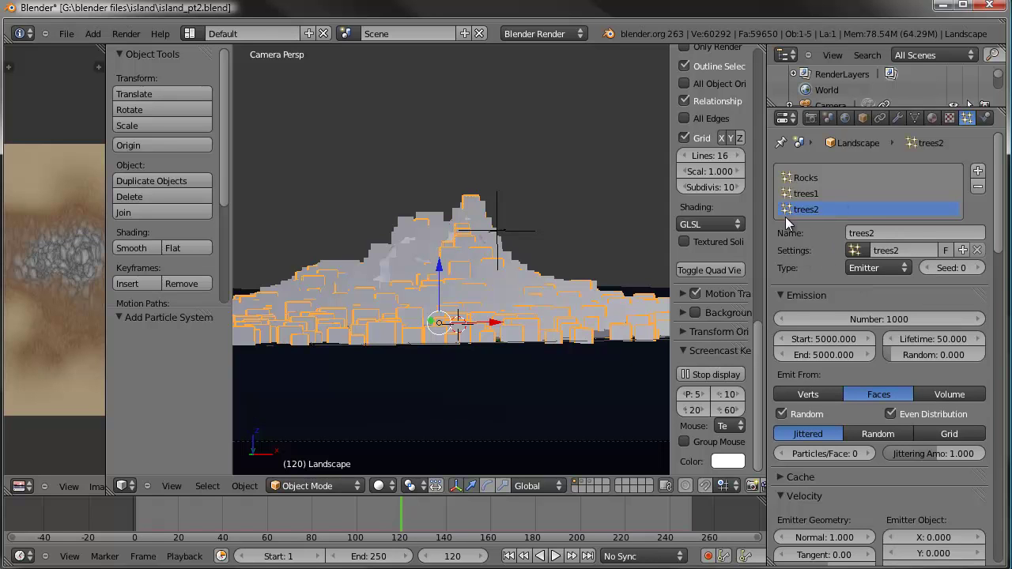
scroll(down, 3)
scroll(down, 3)
scroll(down, 3)
click(887, 472)
scroll(down, 3)
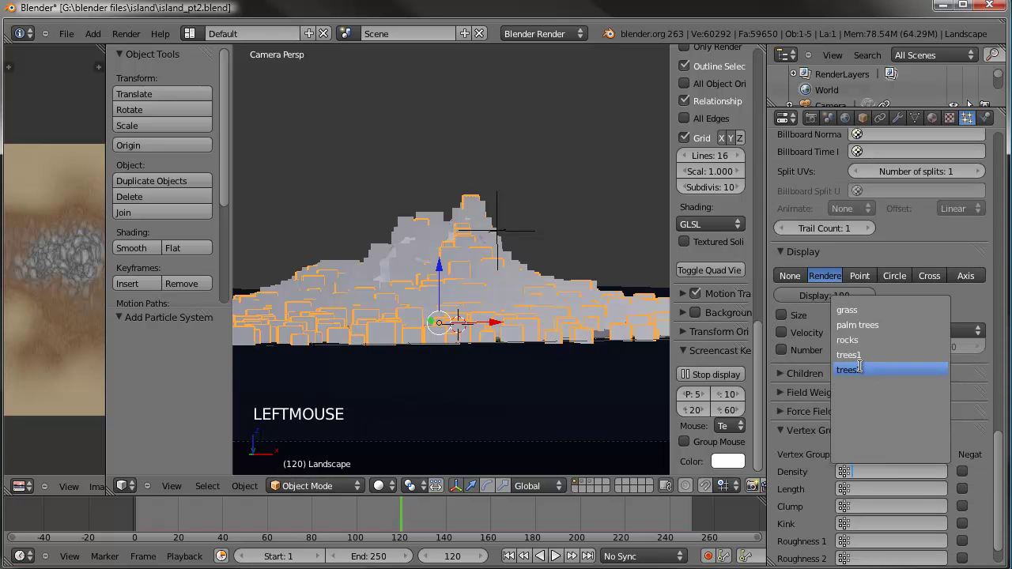
scroll(up, 3)
scroll(up, 3)
scroll(up, 3)
scroll(up, 3)
scroll(up, 3)
click(987, 271)
Set the trees2 seed to 6 and scrub to frame 39 to refresh the particles
click(987, 271)
double_click(987, 271)
click(987, 271)
click(987, 271)
click(340, 516)
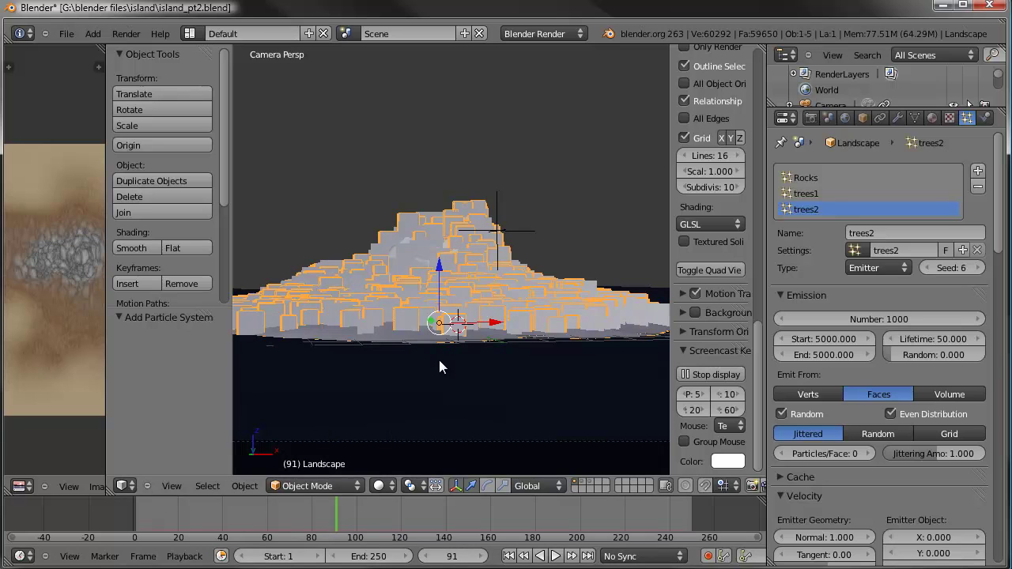
click(286, 521)
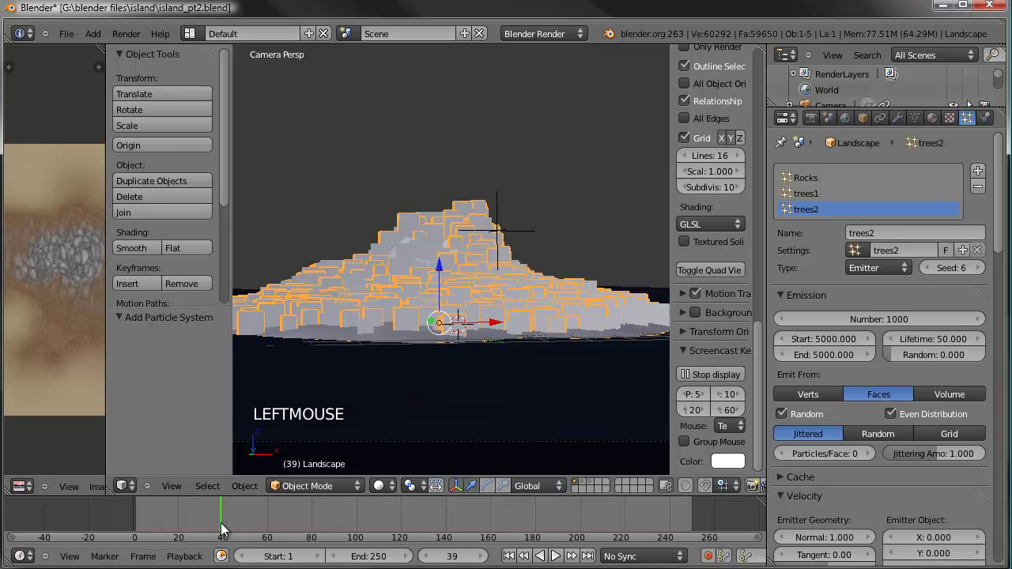
scroll(down, 3)
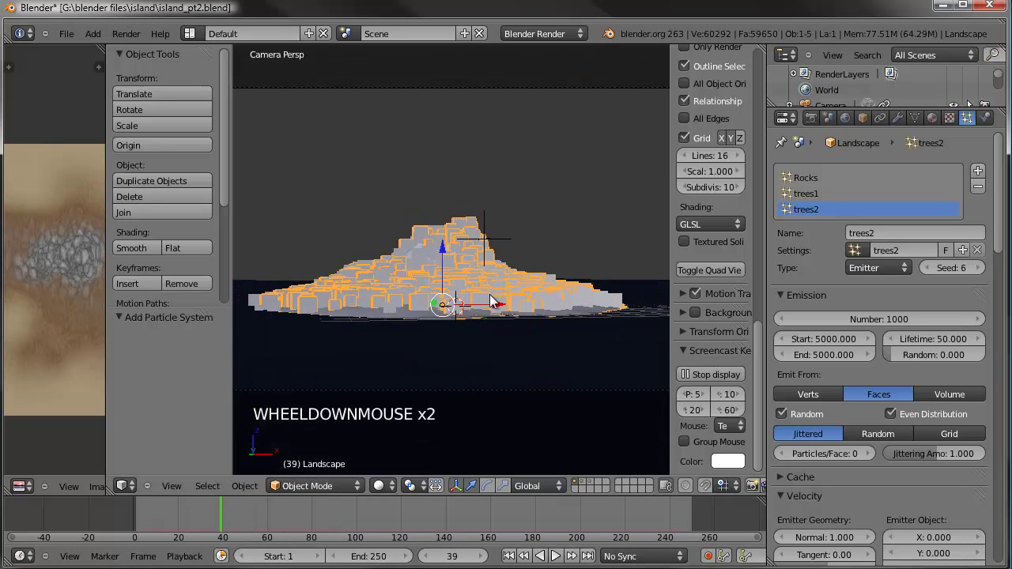
Set the trees2 particle size to 0.300 with random size about 0.65
middle_click(471, 280)
key(KP_Decimal)
middle_click(486, 280)
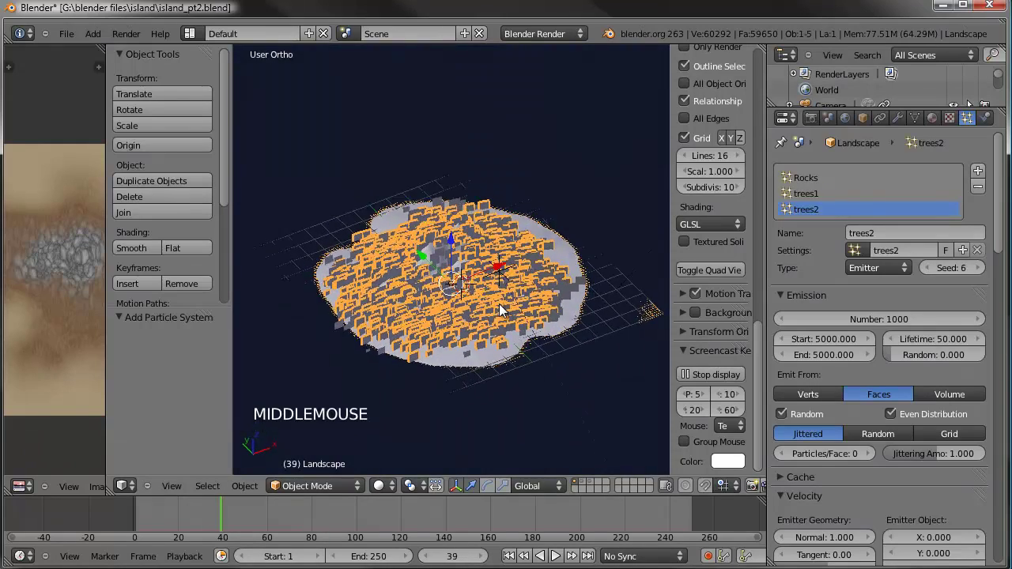
scroll(up, 3)
middle_click(524, 283)
scroll(down, 3)
scroll(down, 3)
click(837, 430)
scroll(down, 3)
click(842, 429)
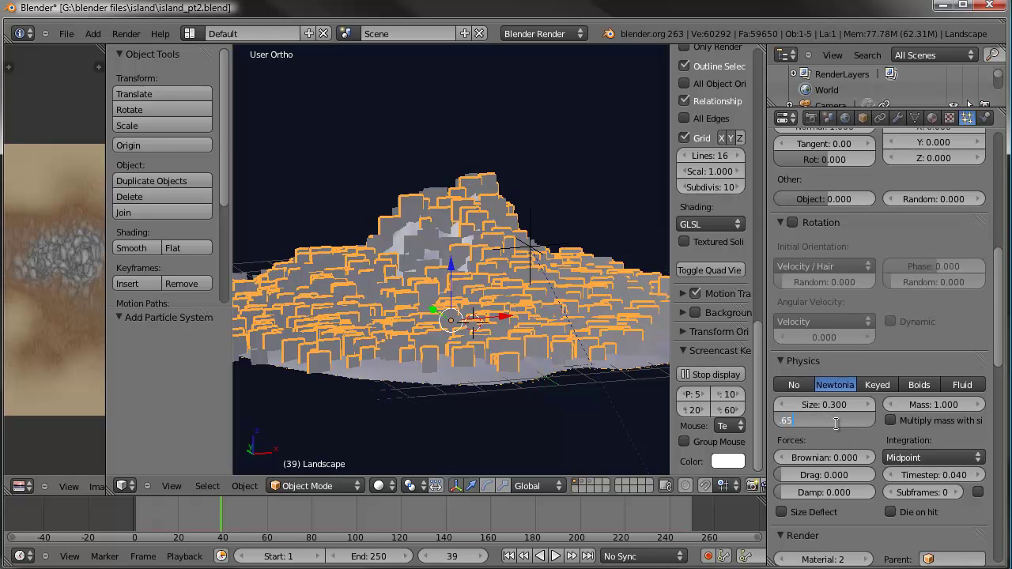
scroll(up, 3)
Raise the trees2 emission count to 1200 and inspect the trees over the island
click(883, 293)
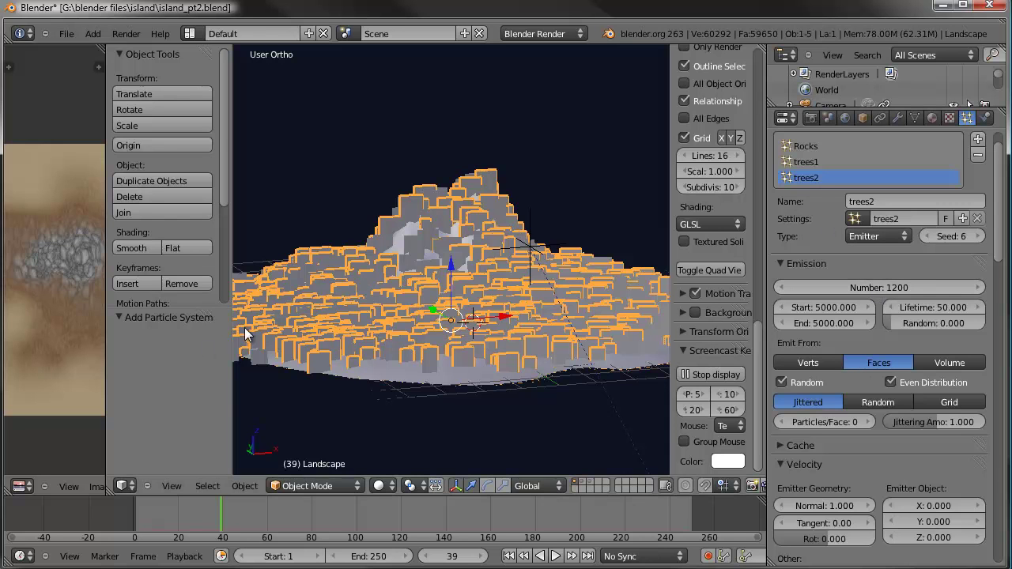
click(229, 527)
middle_click(447, 348)
scroll(down, 3)
middle_click(466, 353)
scroll(up, 3)
scroll(up, 3)
middle_click(441, 365)
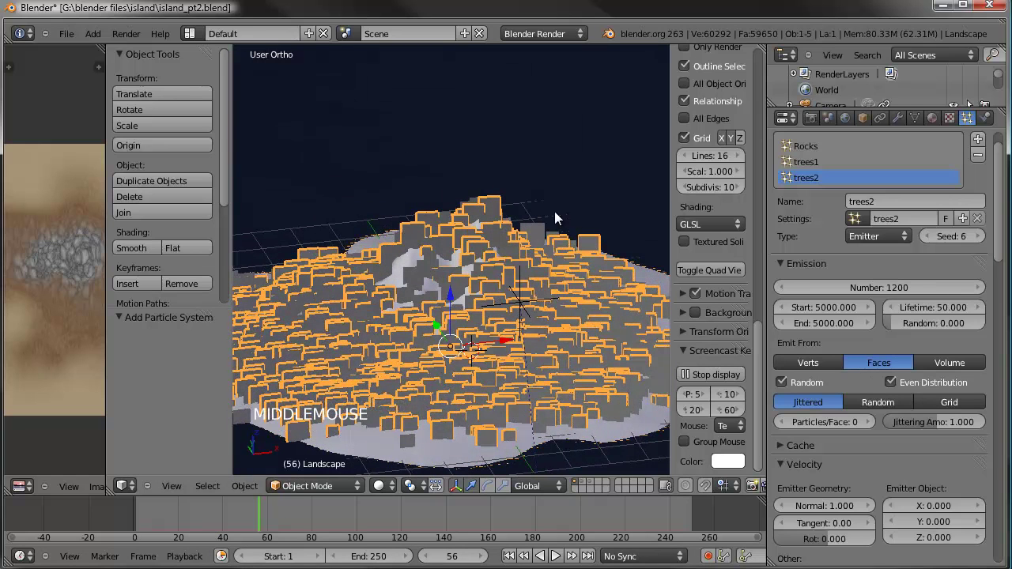
click(944, 125)
click(846, 215)
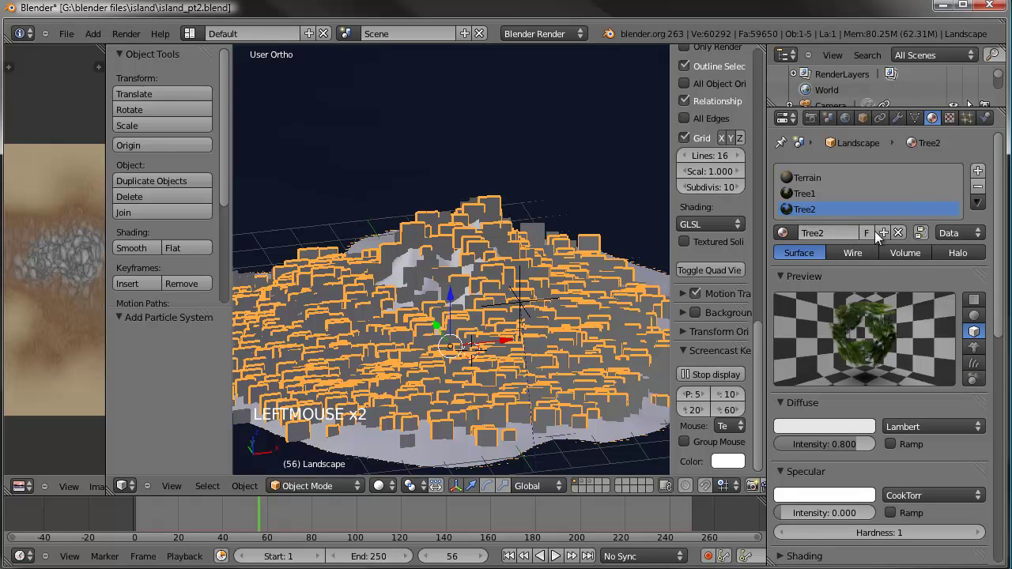
Add a material slot holding a single-user copy of Tree2 named 'Tree3 palms'
click(983, 170)
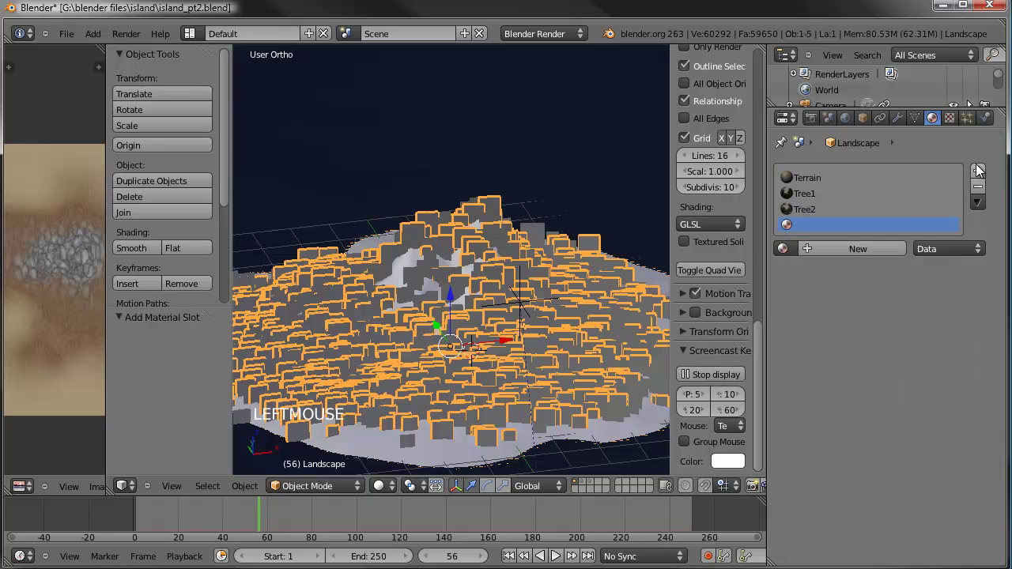
click(783, 259)
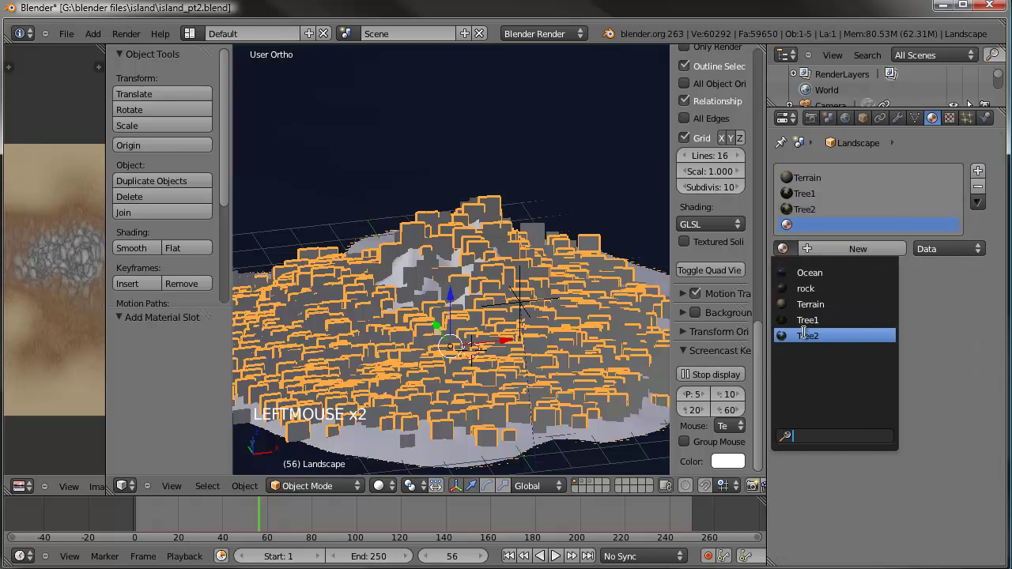
click(857, 250)
click(835, 252)
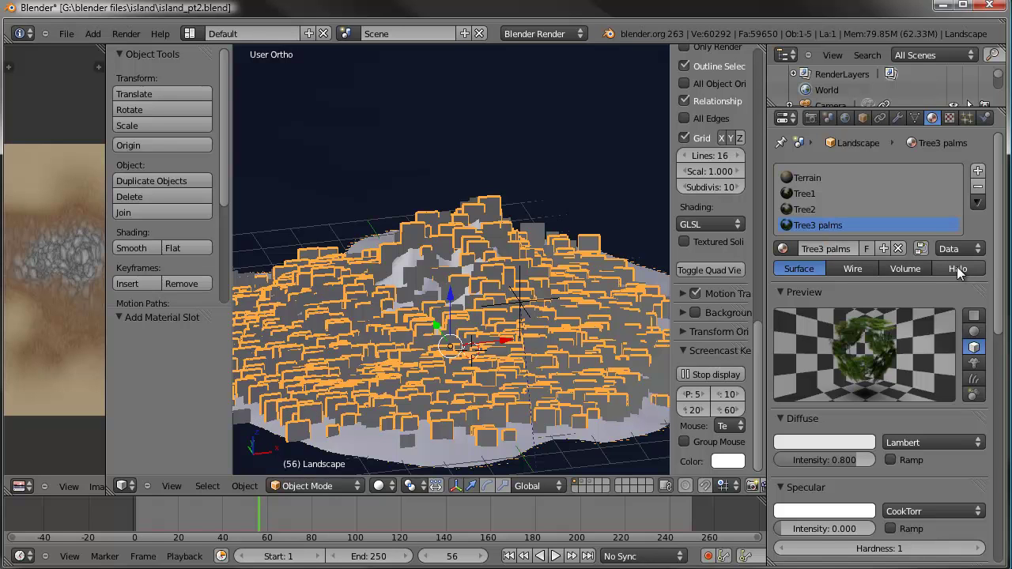
click(956, 117)
Make the material's texture image a separate copy and load palmtree.png into it
click(859, 255)
click(830, 256)
scroll(down, 3)
click(921, 381)
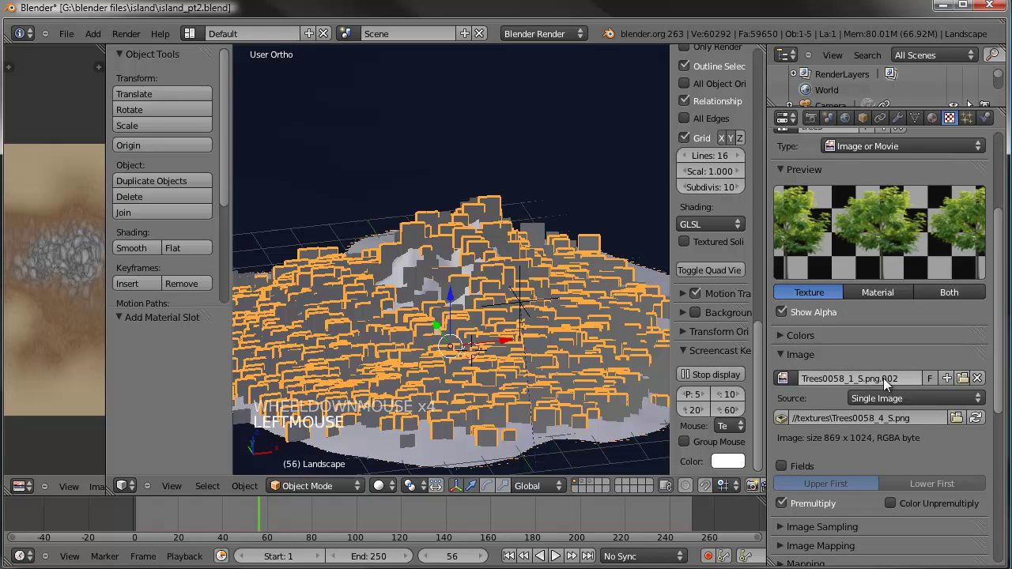
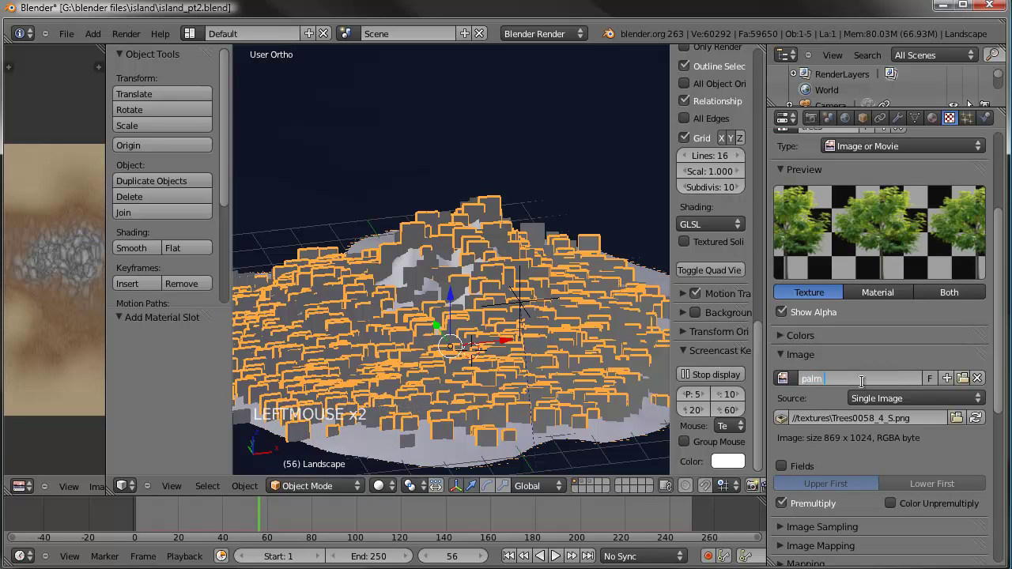
click(959, 429)
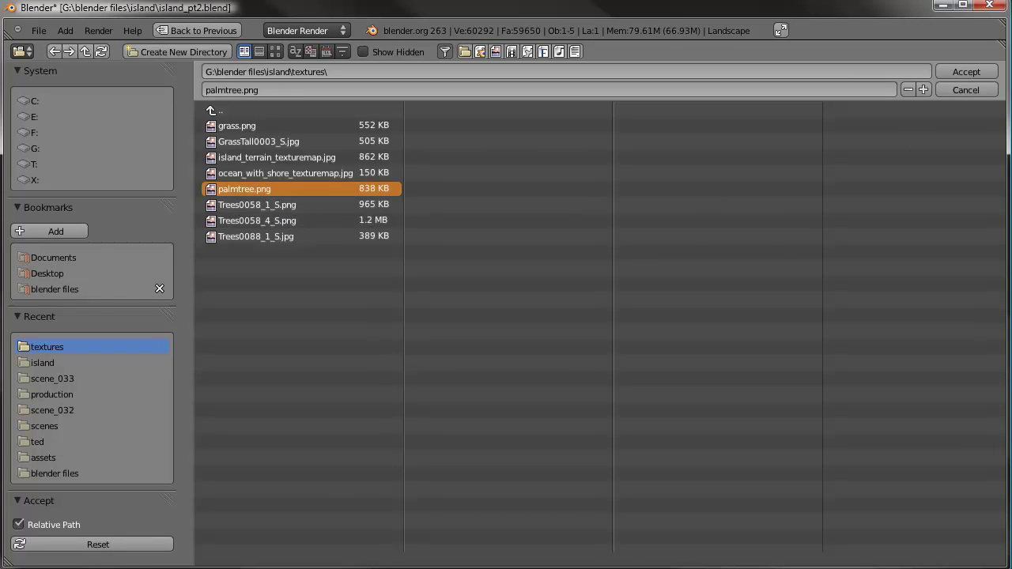
click(972, 79)
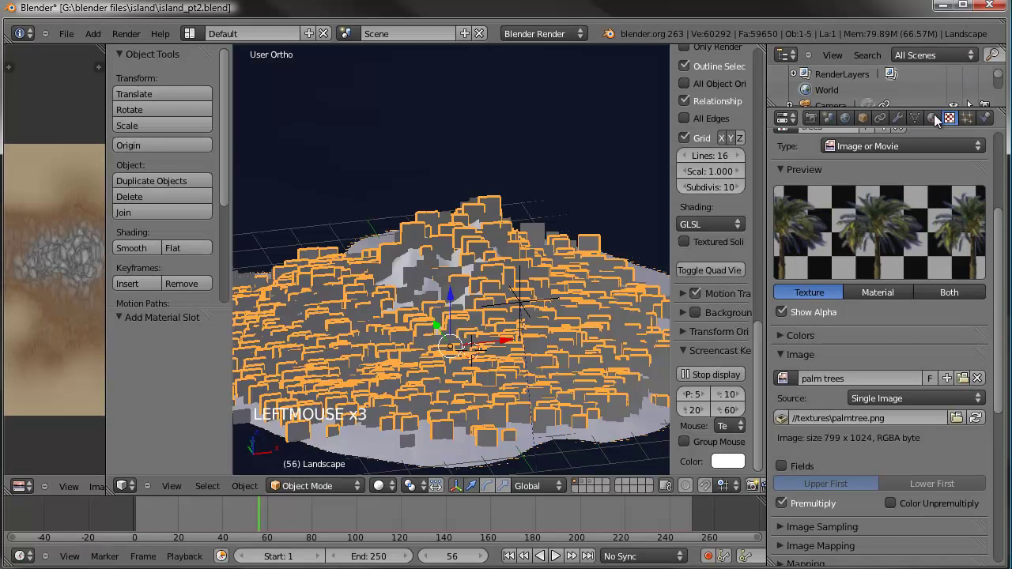
Add a new particle system named 'palm trees' to the landscape
click(941, 119)
click(818, 211)
click(818, 216)
click(816, 235)
click(815, 219)
click(815, 201)
click(976, 121)
click(985, 142)
click(886, 222)
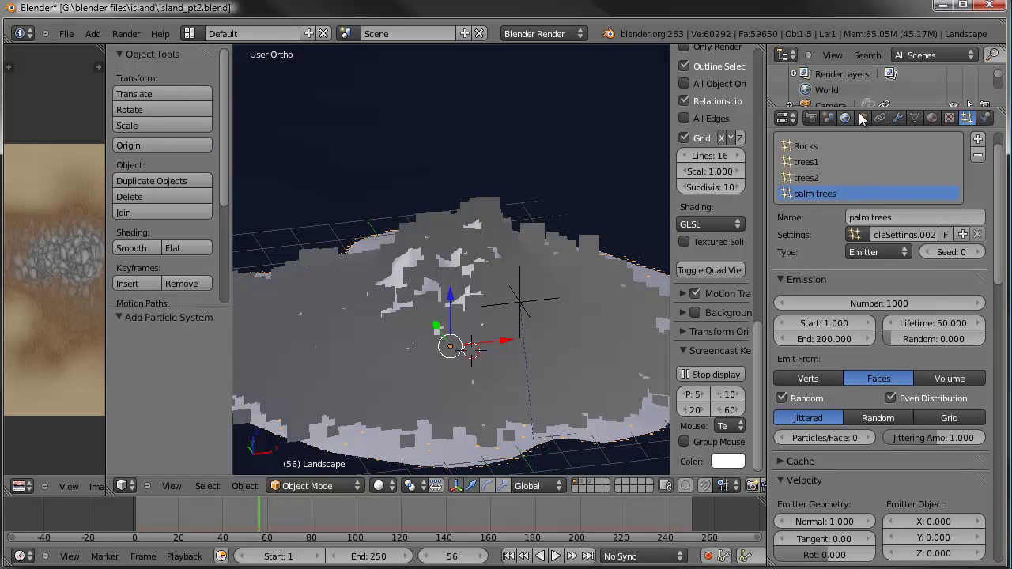
Hide the existing particle modifiers from the viewport in the Landscape's modifier stack
click(908, 120)
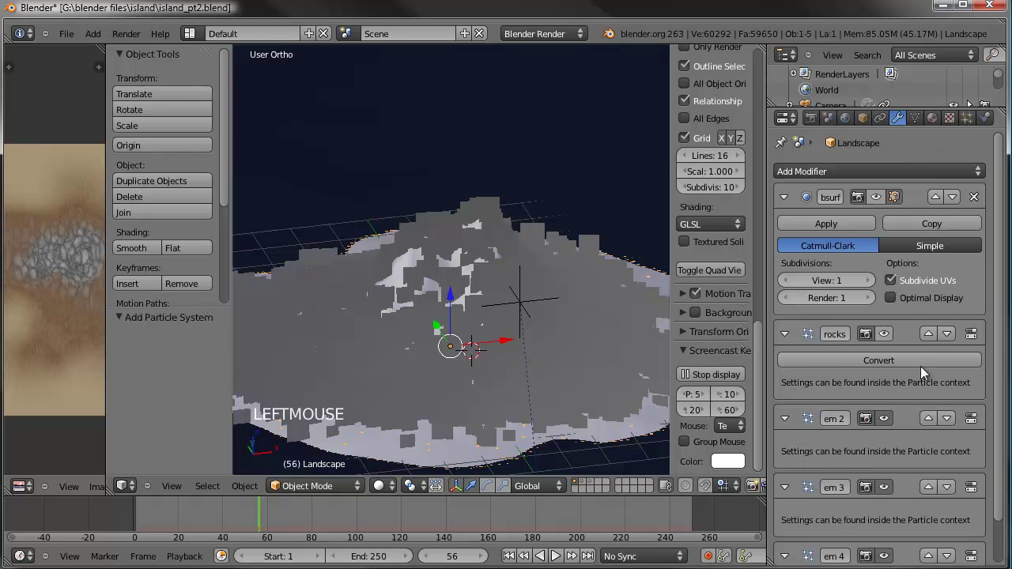
click(893, 422)
click(890, 490)
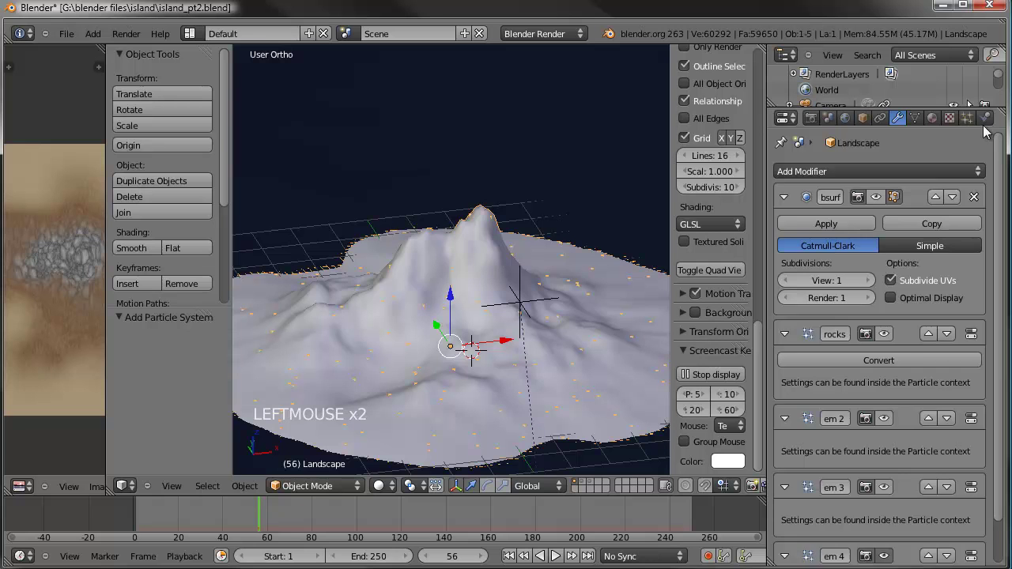
click(981, 125)
middle_click(574, 271)
middle_click(535, 268)
middle_click(539, 267)
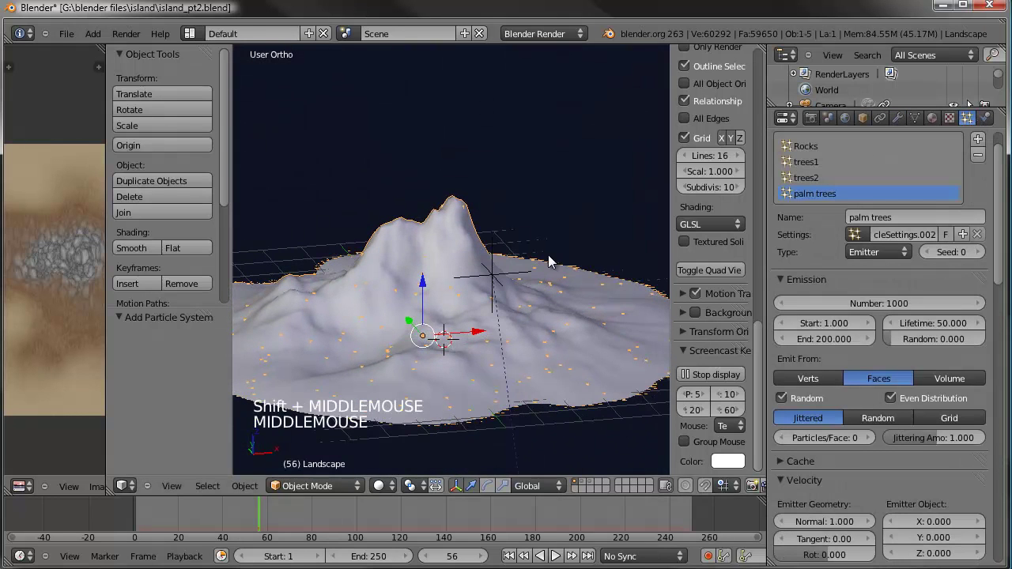
Give palm trees a 'trees3 palm' settings copy of trees2 and reach its density vertex group field
click(867, 235)
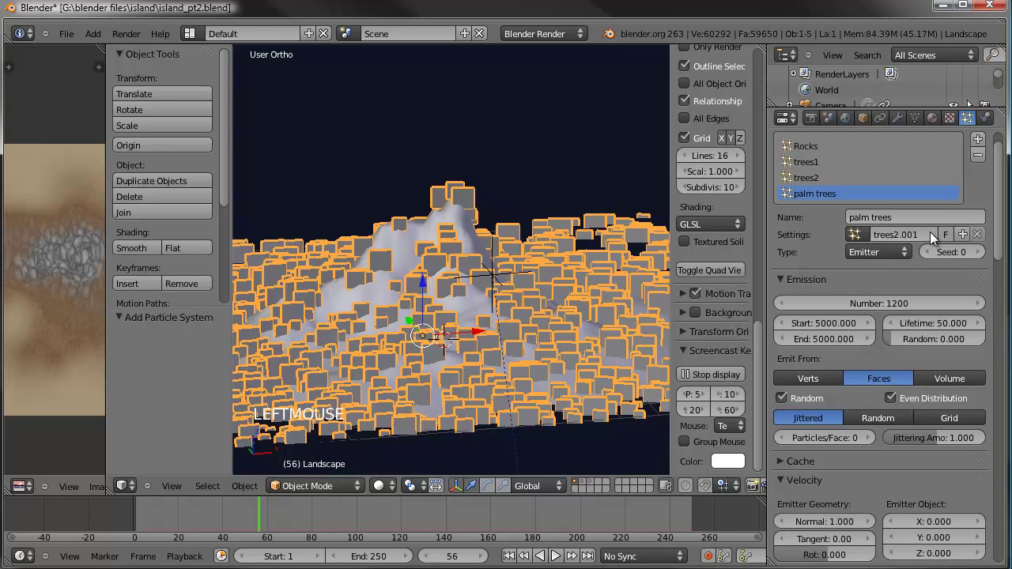
click(914, 236)
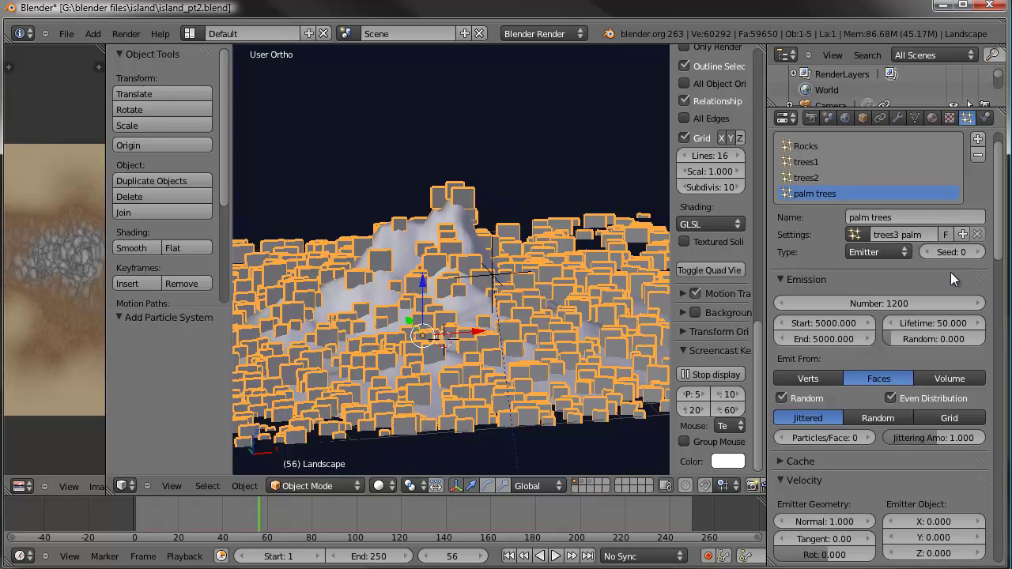
click(958, 278)
scroll(down, 3)
click(1009, 331)
click(881, 441)
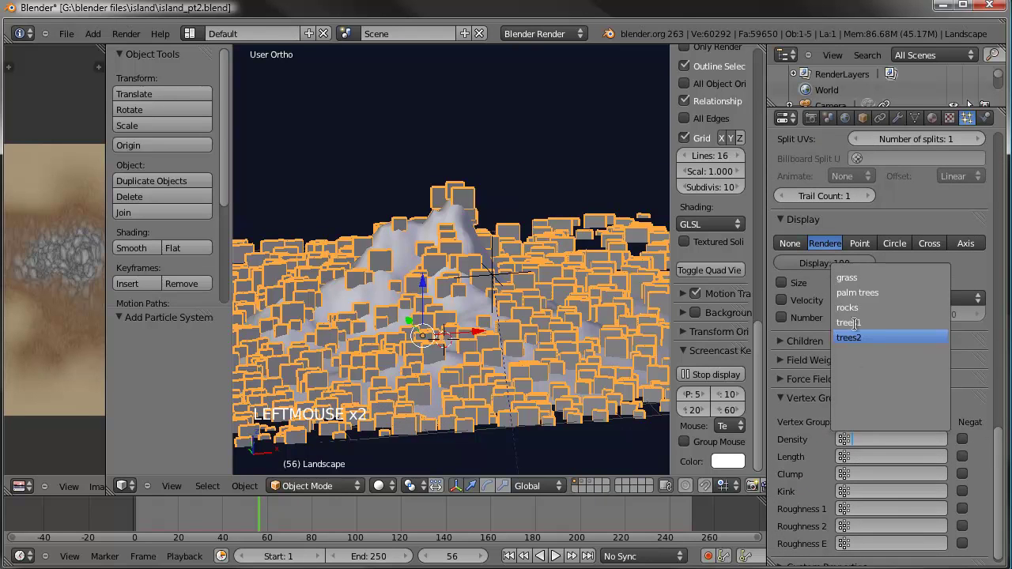
scroll(up, 3)
scroll(up, 3)
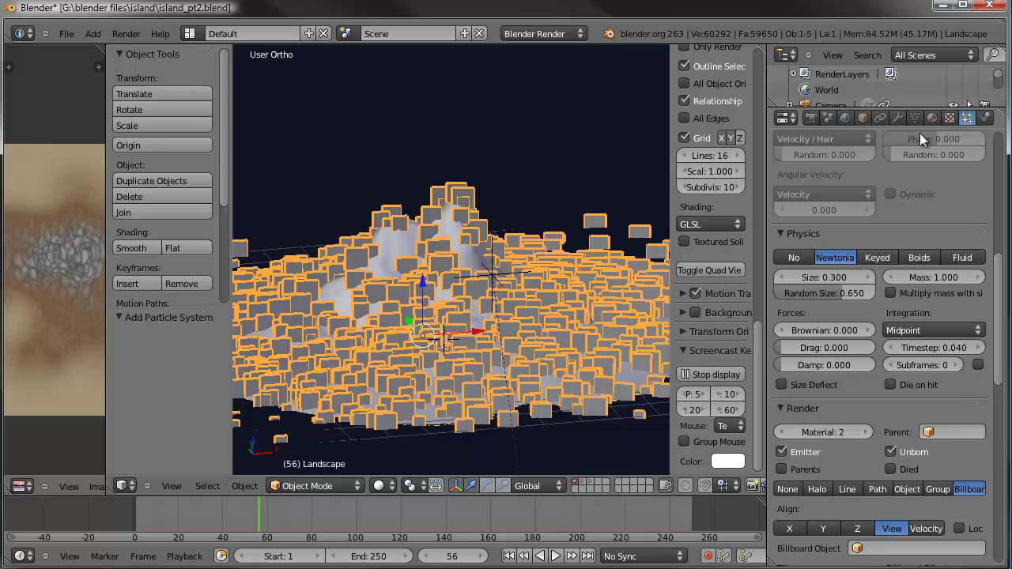
Set the palm trees particles to render with material slot 3
click(939, 118)
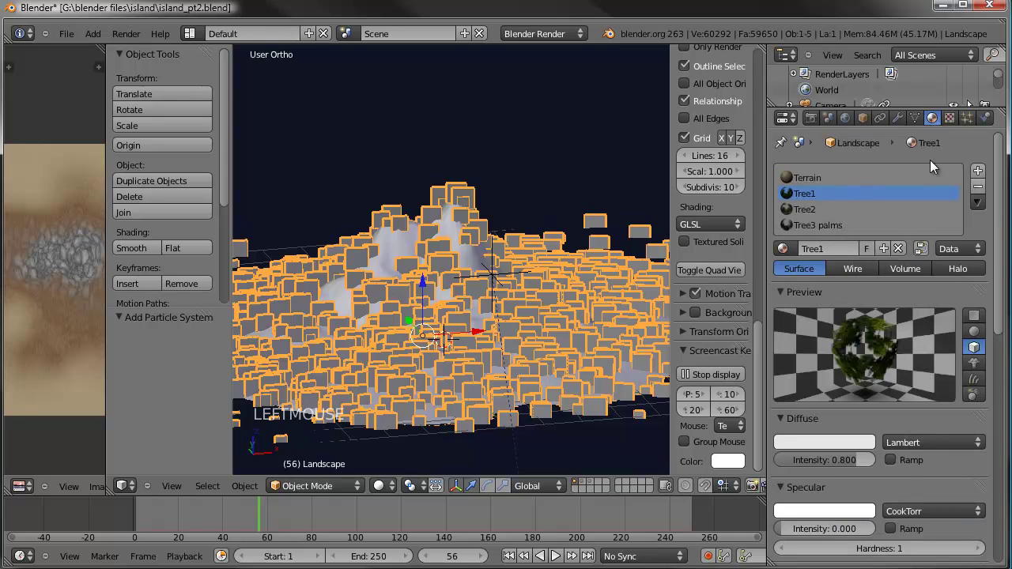
click(969, 121)
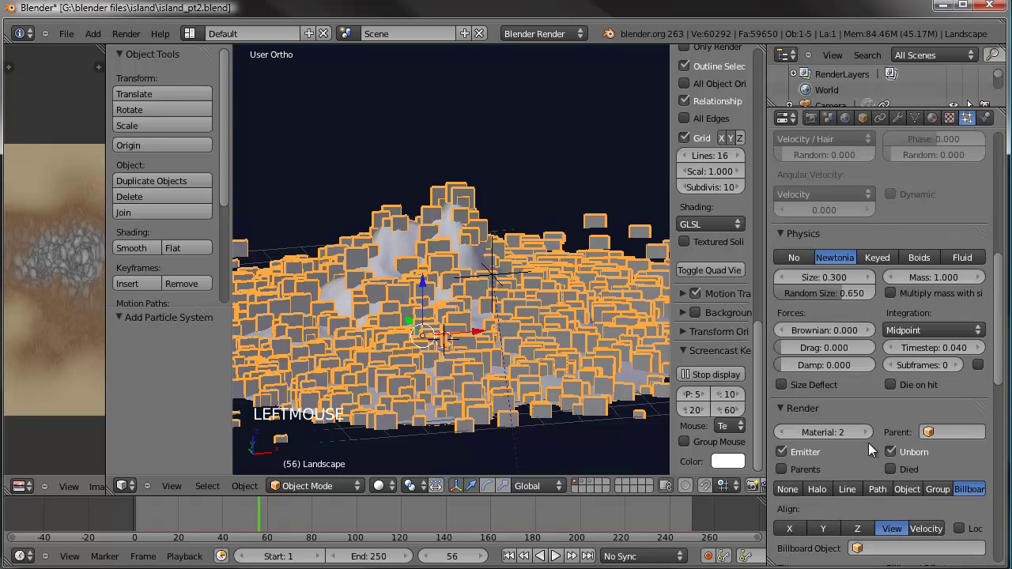
click(874, 439)
click(875, 438)
scroll(up, 3)
click(825, 215)
scroll(down, 3)
click(875, 479)
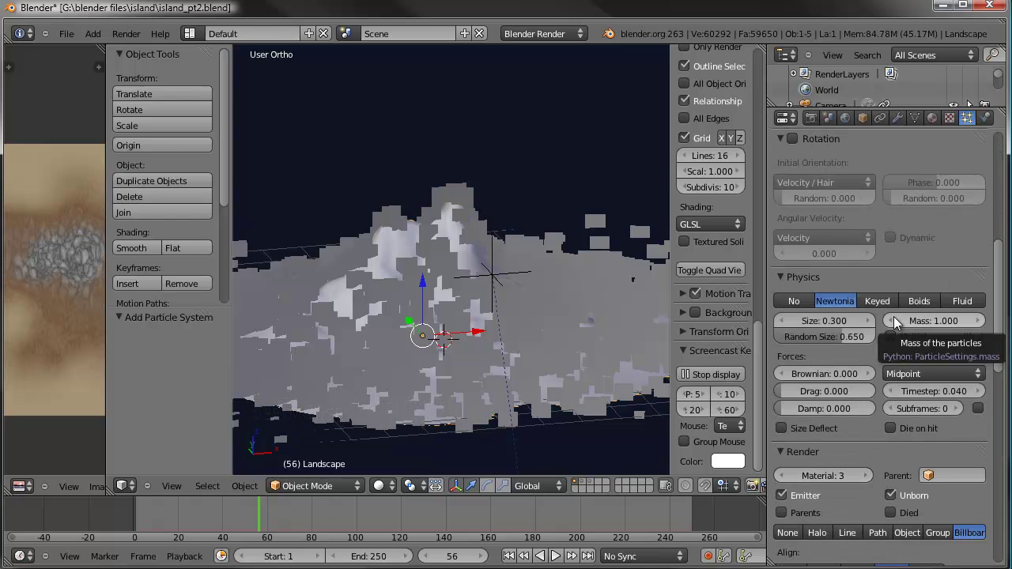
Change the palm particle size and cut the emission number to 750
scroll(up, 3)
click(822, 227)
scroll(down, 3)
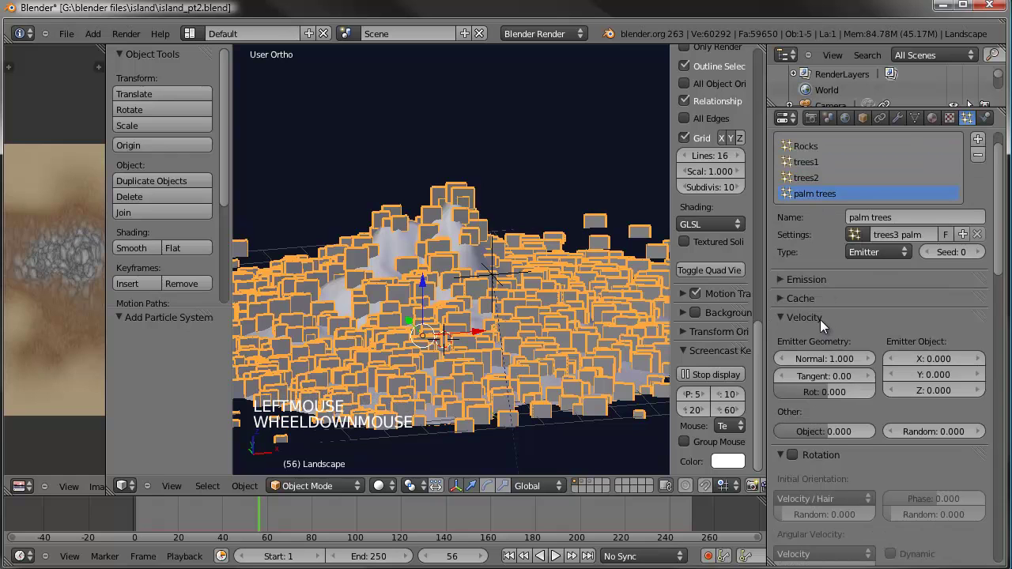
scroll(down, 3)
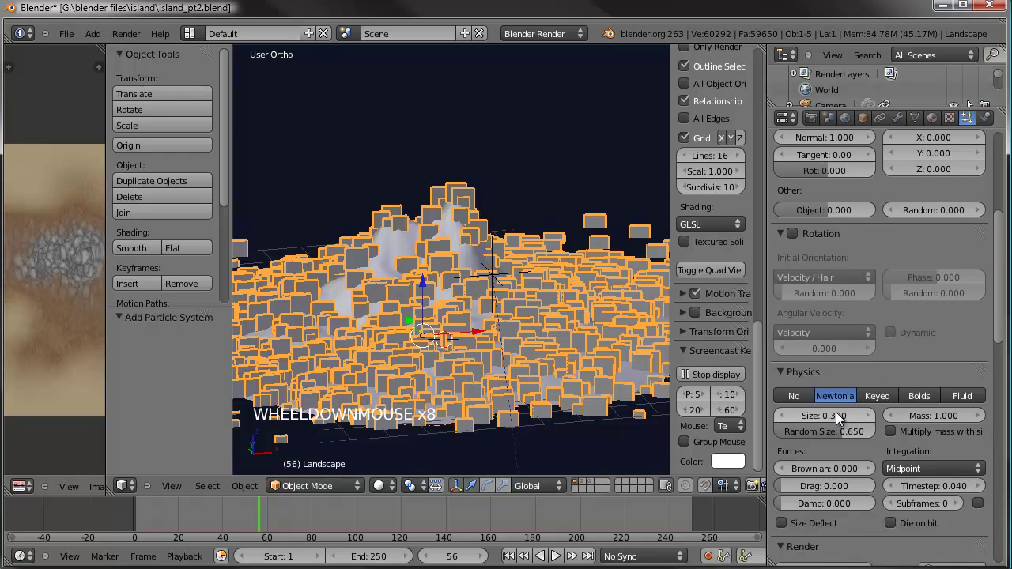
click(844, 421)
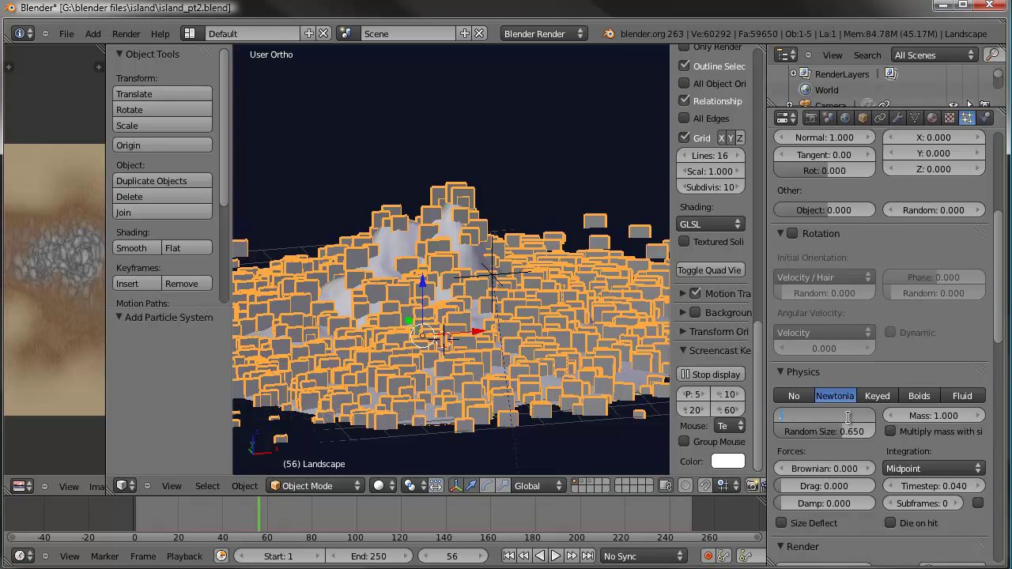
click(849, 440)
scroll(up, 3)
click(787, 316)
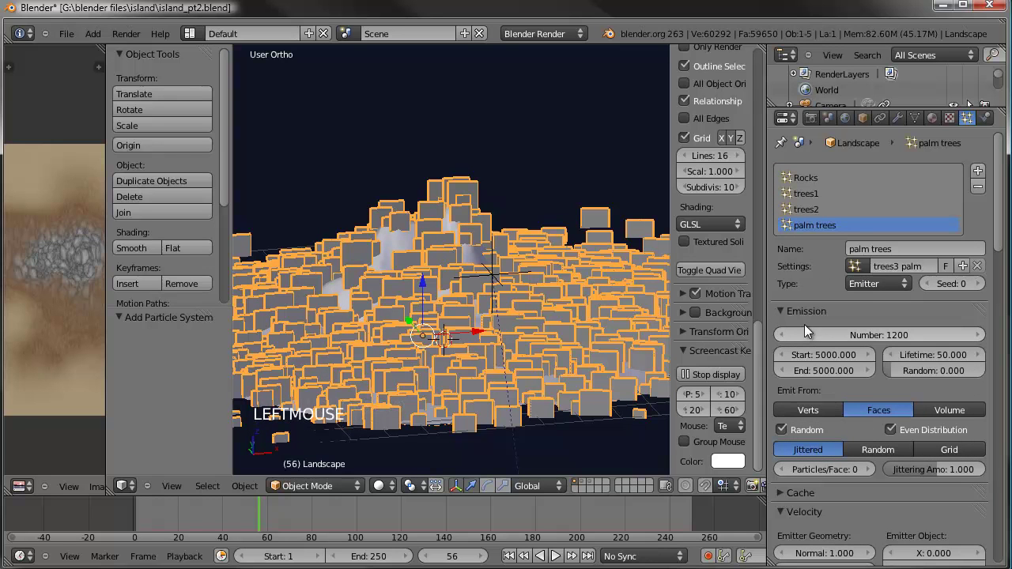
click(841, 337)
click(860, 338)
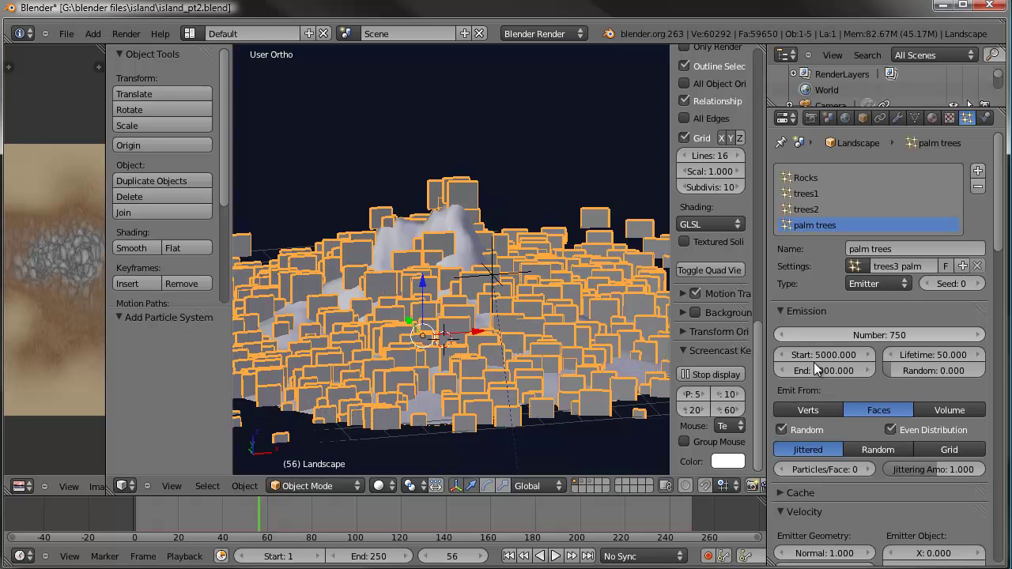
Check the palms in the viewport across frames and save the blend file
click(249, 522)
middle_click(457, 343)
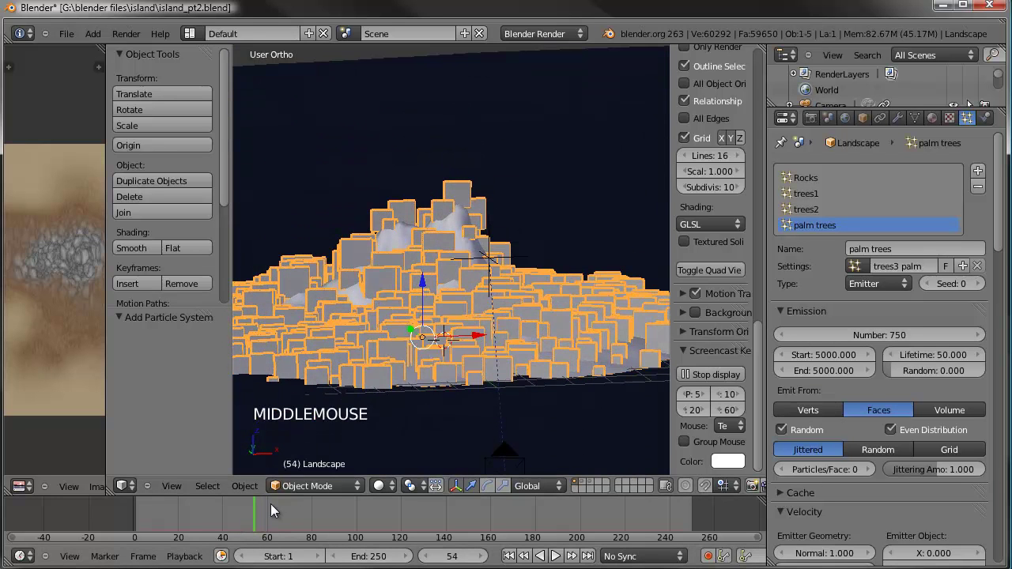
click(245, 534)
scroll(down, 3)
middle_click(429, 325)
middle_click(469, 312)
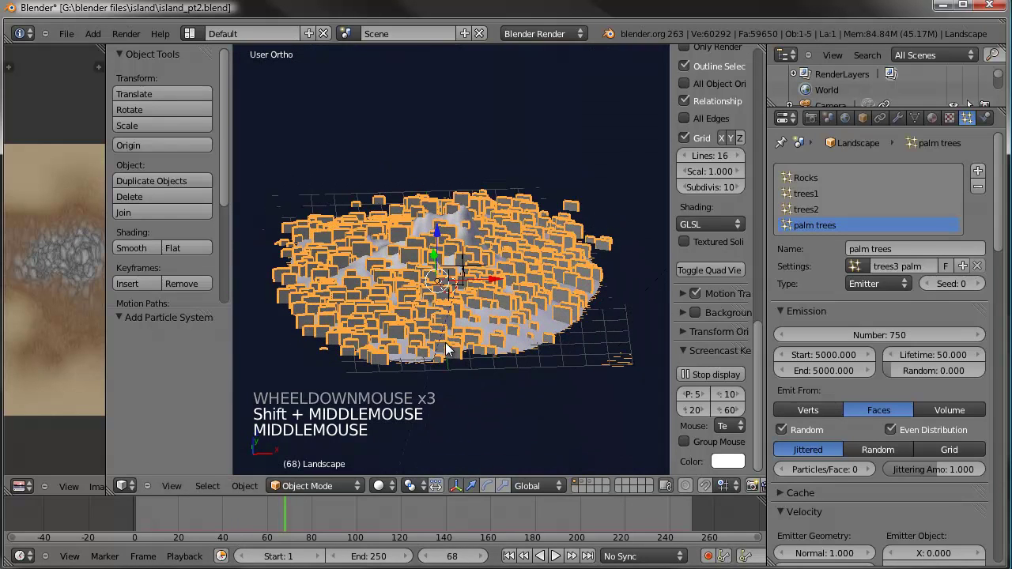
key(ctrl+s)
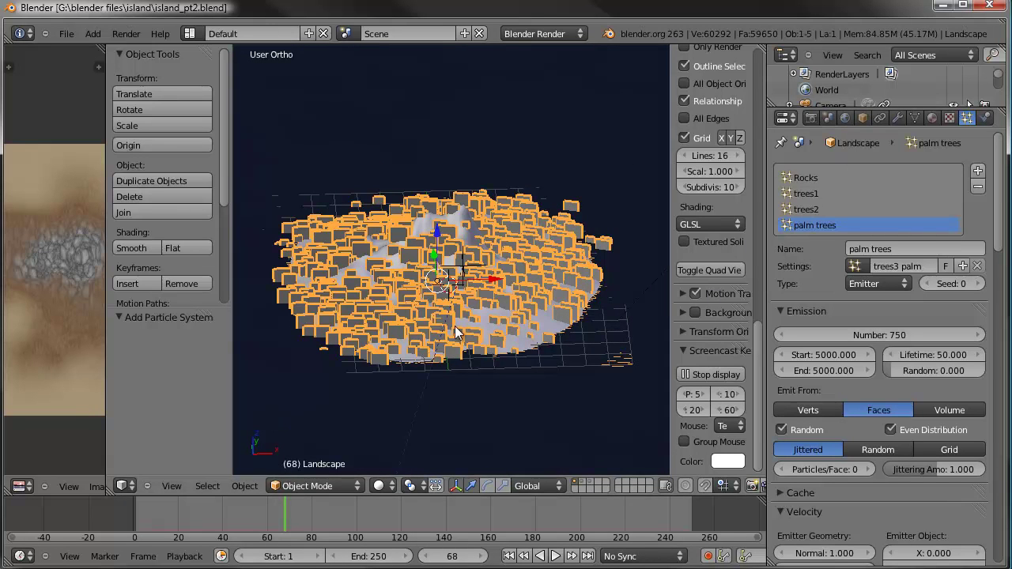
click(941, 121)
Add a material slot with a copied material named grass
click(855, 230)
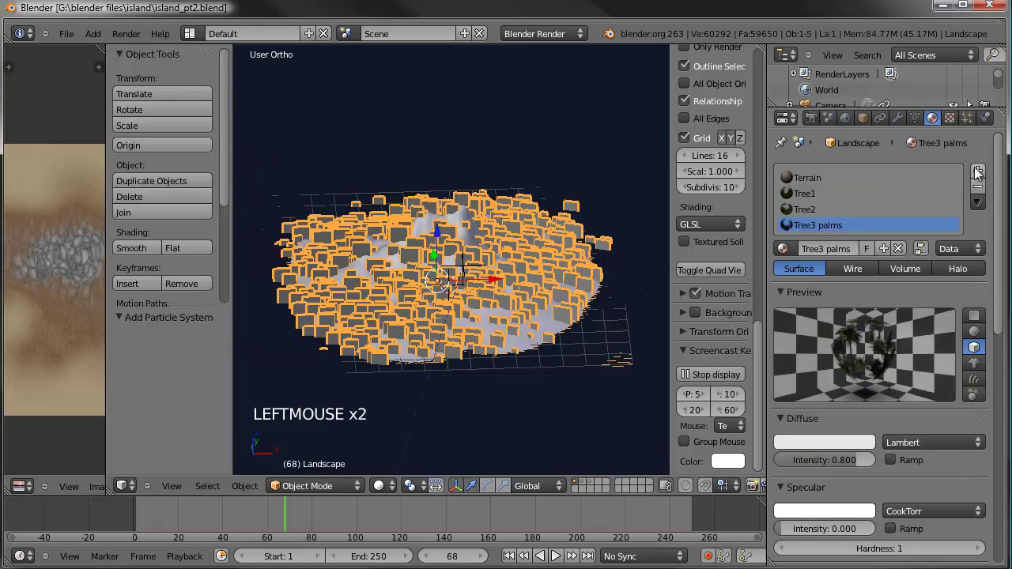
click(980, 171)
click(793, 264)
click(833, 271)
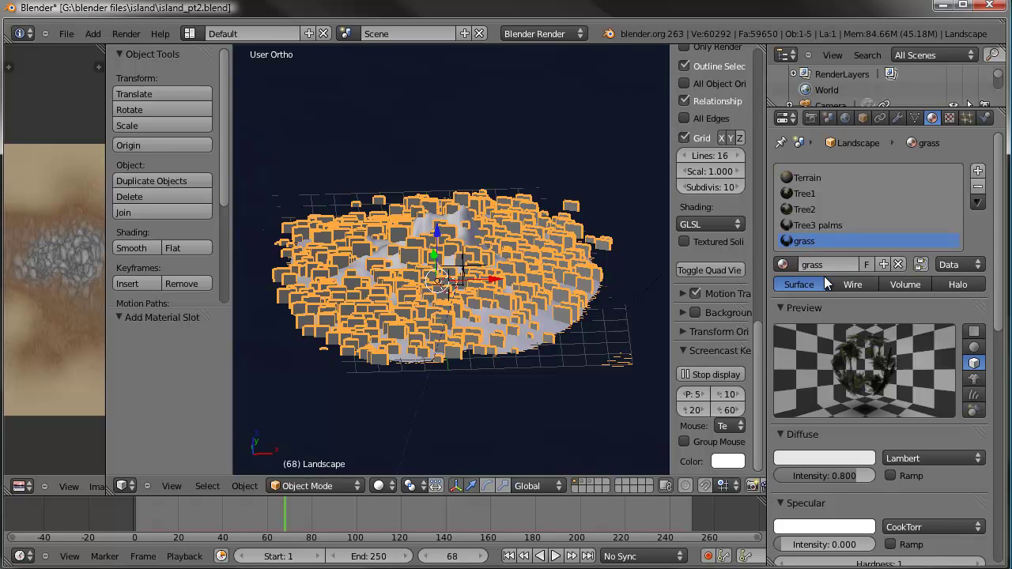
click(954, 121)
scroll(up, 3)
Make the grass material's texture image independent and load grass.png
click(855, 288)
click(830, 287)
scroll(down, 3)
click(921, 442)
click(855, 448)
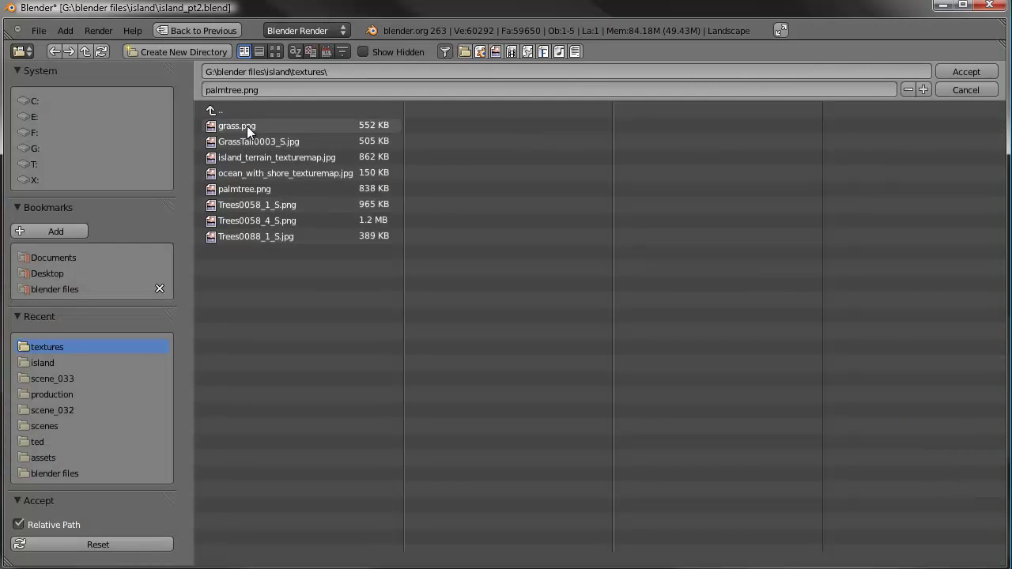
click(976, 77)
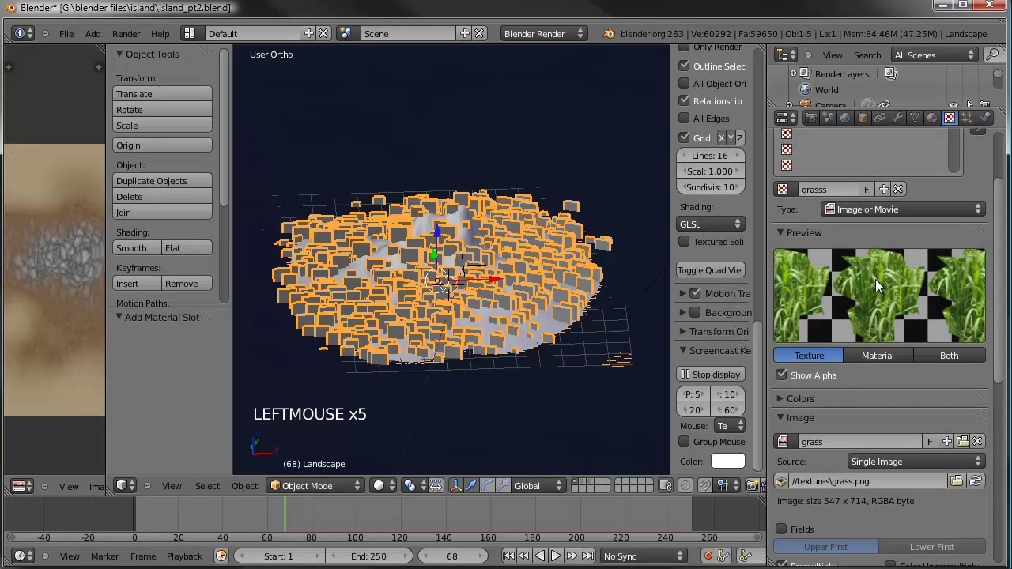
Add a fifth particle system to the landscape and start renaming it to grass
click(938, 120)
click(828, 229)
click(819, 211)
click(817, 199)
click(830, 254)
click(968, 124)
scroll(up, 3)
click(986, 171)
click(905, 274)
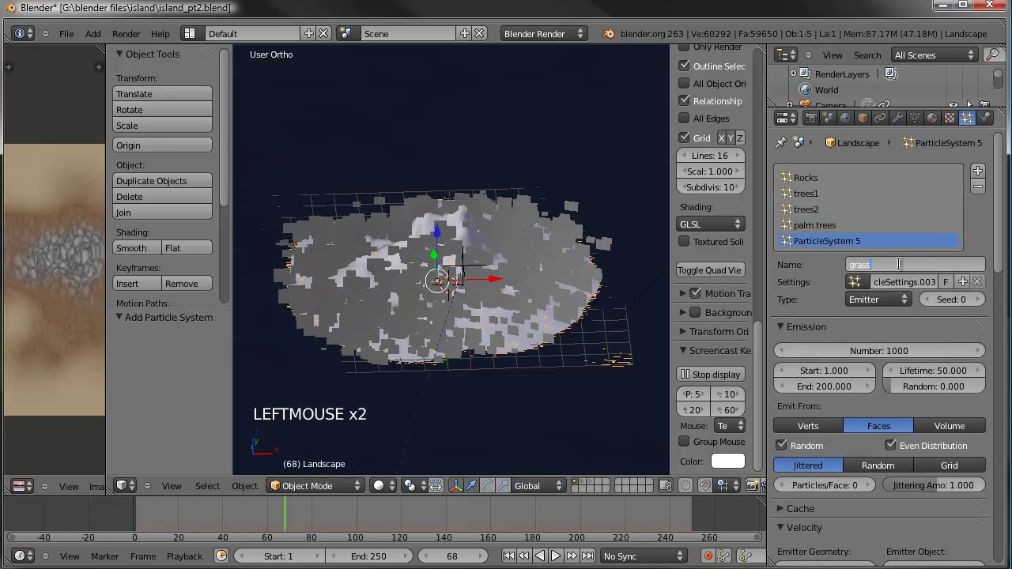
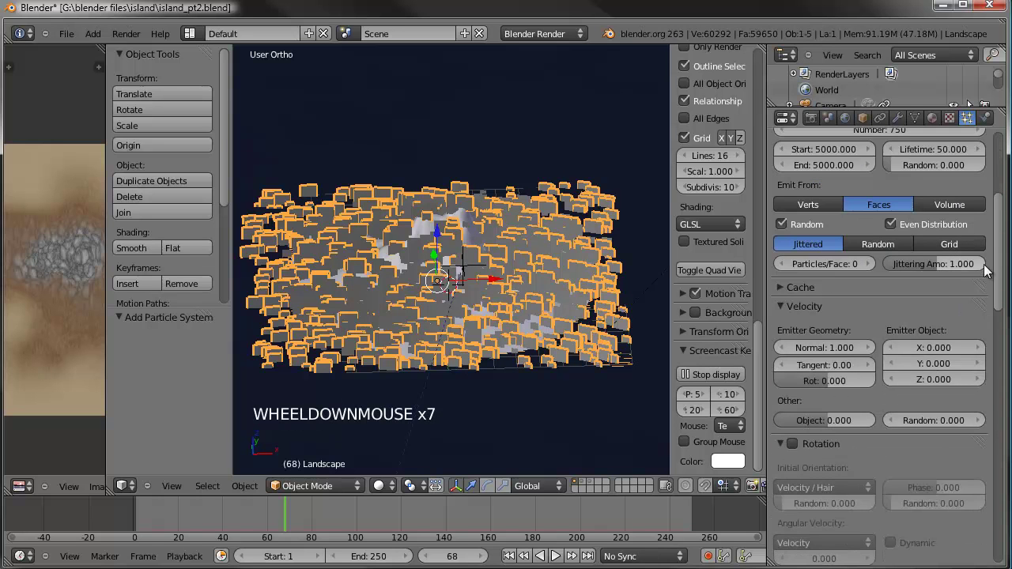
Give grass its own settings emitting at frame 5000 with size 0.150 and random size 1.0
click(1009, 324)
double_click(875, 418)
scroll(up, 3)
scroll(up, 3)
scroll(up, 3)
click(828, 337)
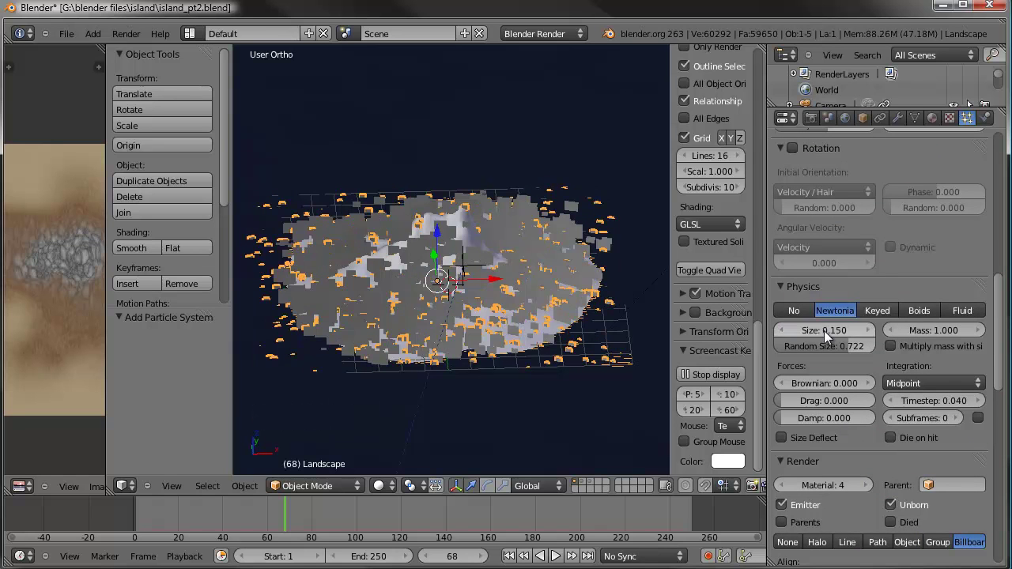
click(855, 354)
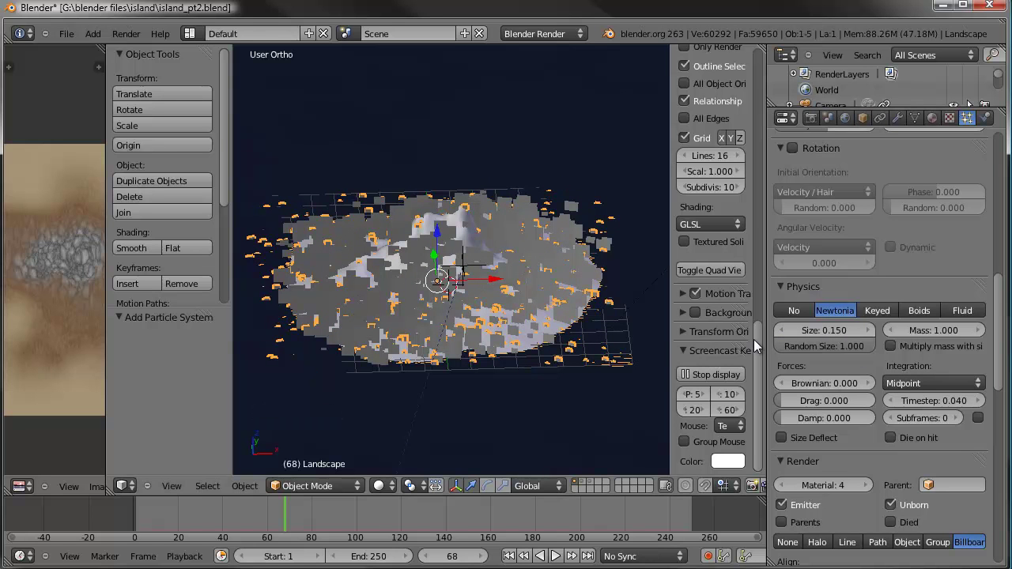
Set the grass count to 2000, check it in the viewport and save the file
scroll(up, 3)
middle_click(536, 357)
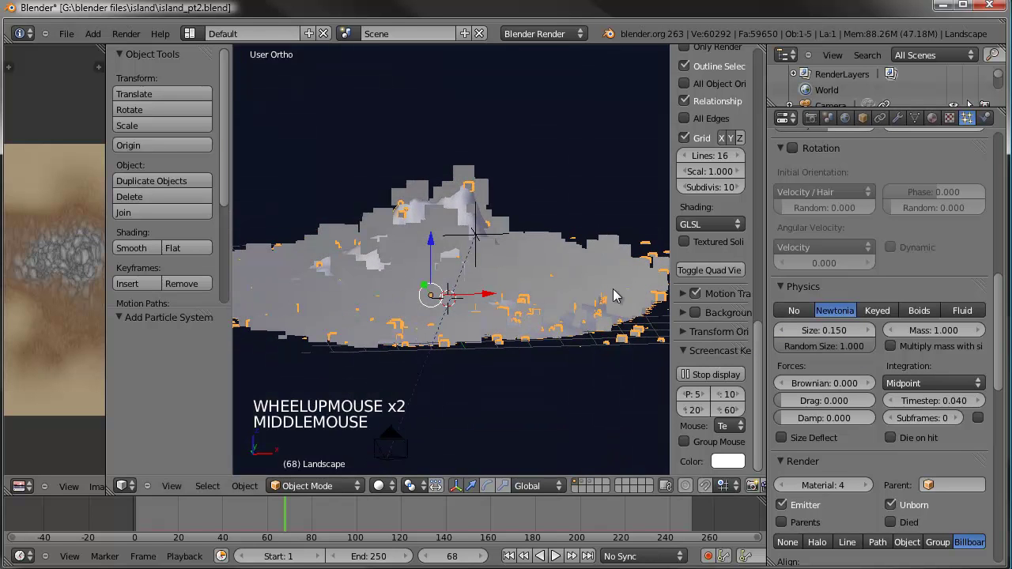
scroll(up, 3)
scroll(up, 3)
click(885, 218)
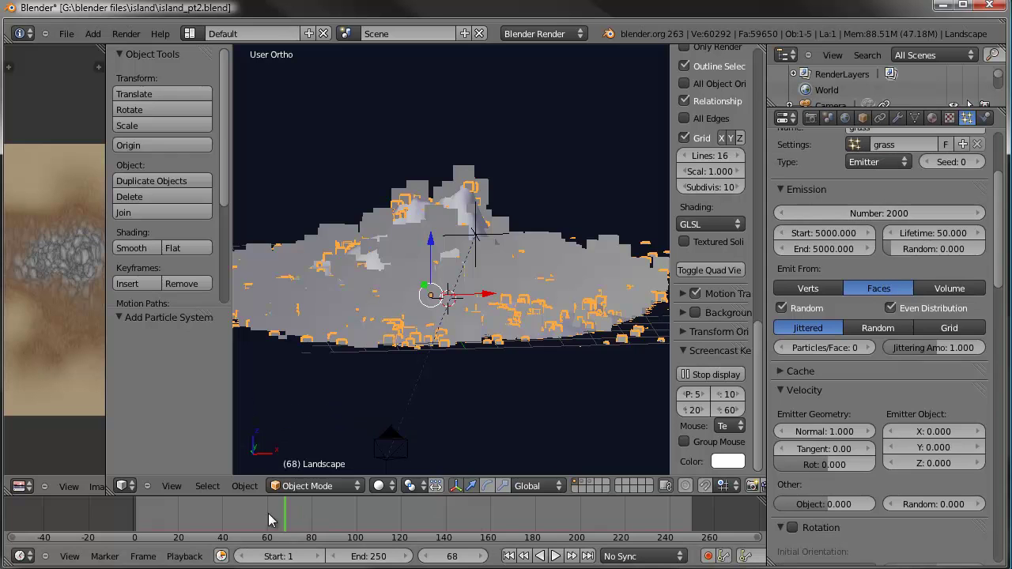
click(277, 518)
scroll(up, 3)
middle_click(487, 295)
key(ctrl+s)
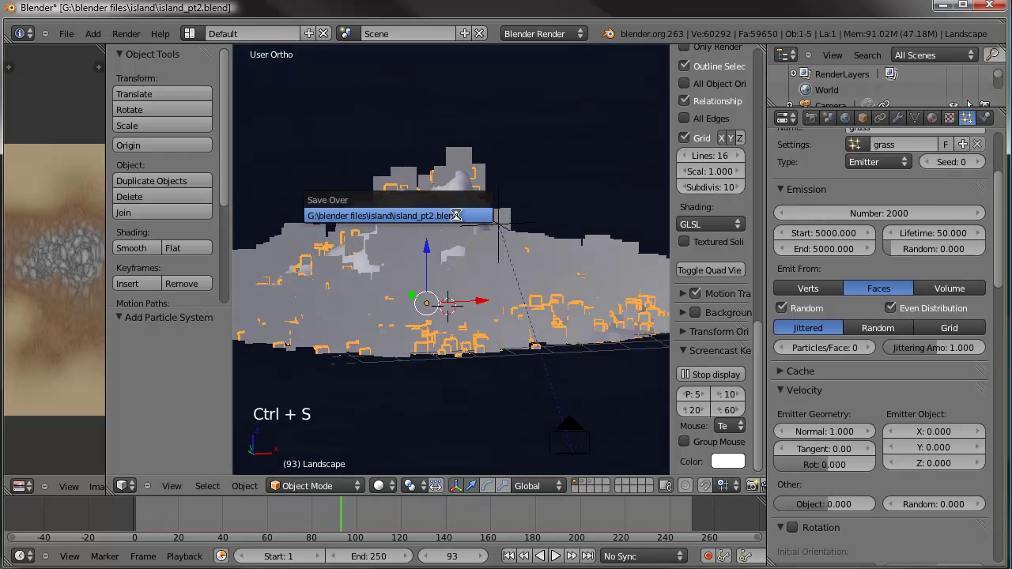
Render a test image of the scene and return to the viewport
middle_click(523, 244)
key(KP_0)
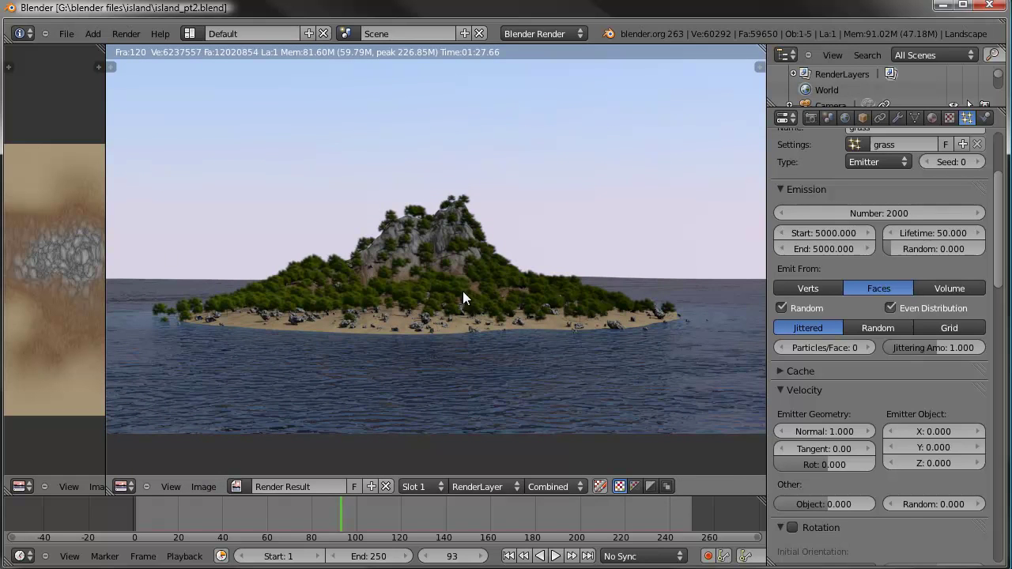
key(Escape)
scroll(down, 3)
Select the camera and set its focal length to 30 mm
right_click(478, 144)
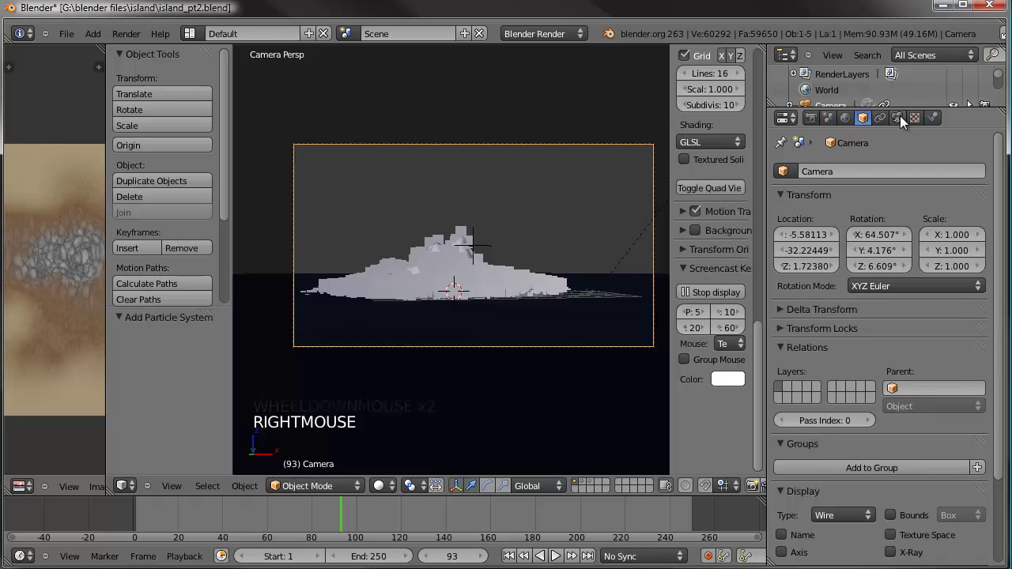
click(906, 119)
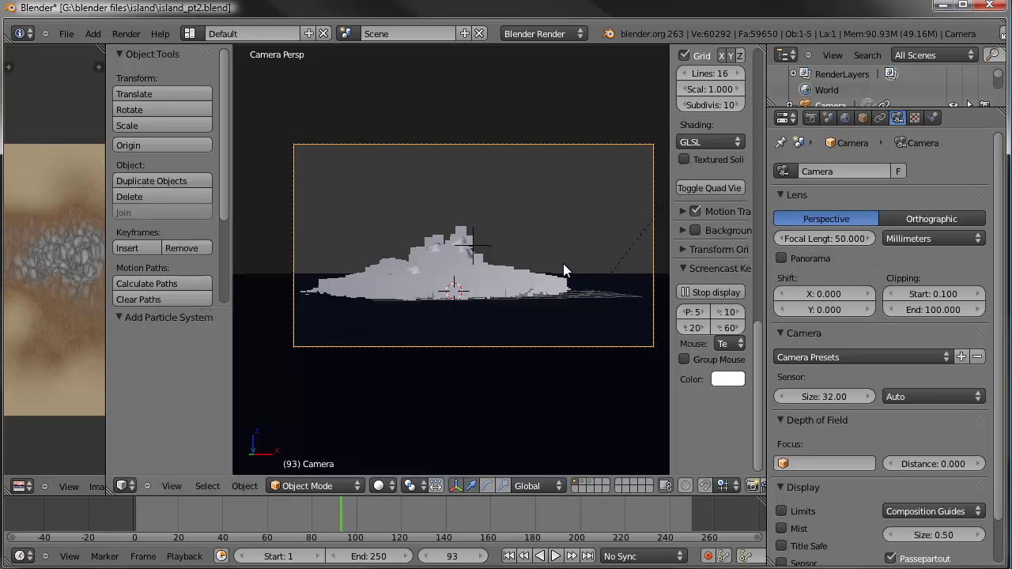
click(841, 247)
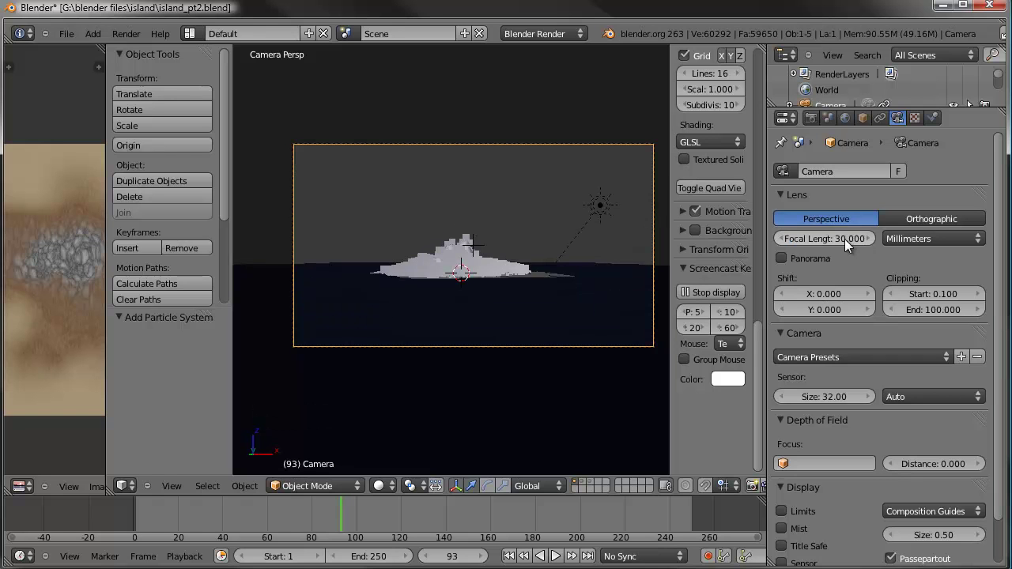
Move the camera with G to reframe the island and save the file
key(g)
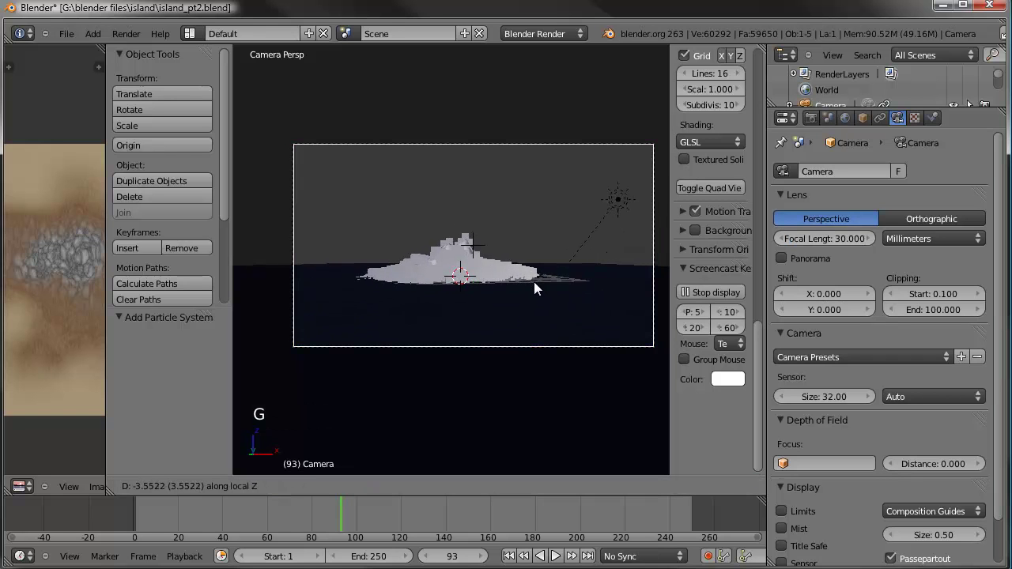
click(539, 241)
key(g)
click(540, 267)
key(g)
click(539, 240)
right_click(507, 255)
key(g)
click(653, 198)
right_click(659, 195)
key(g)
click(599, 225)
key(ctrl+s)
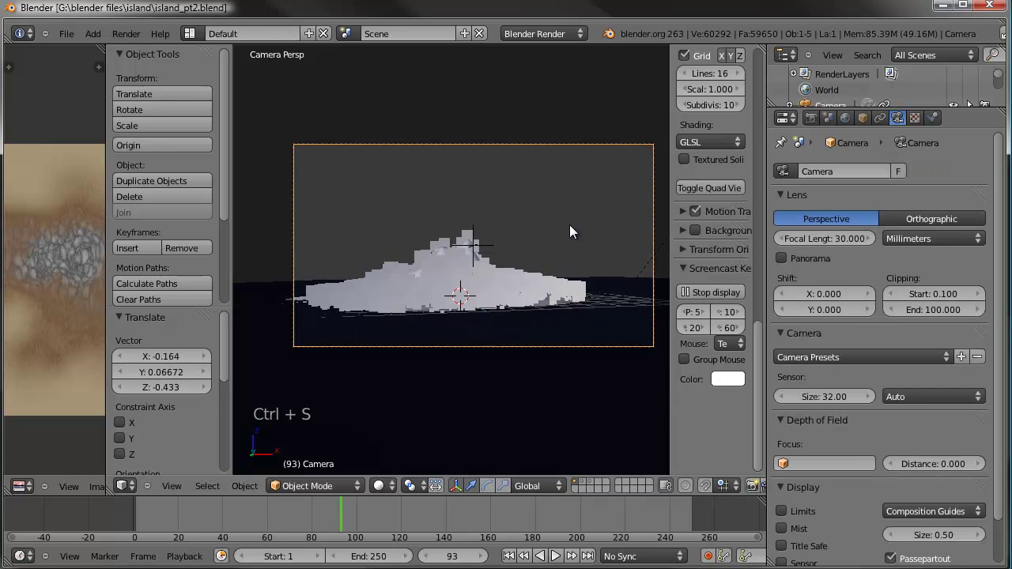
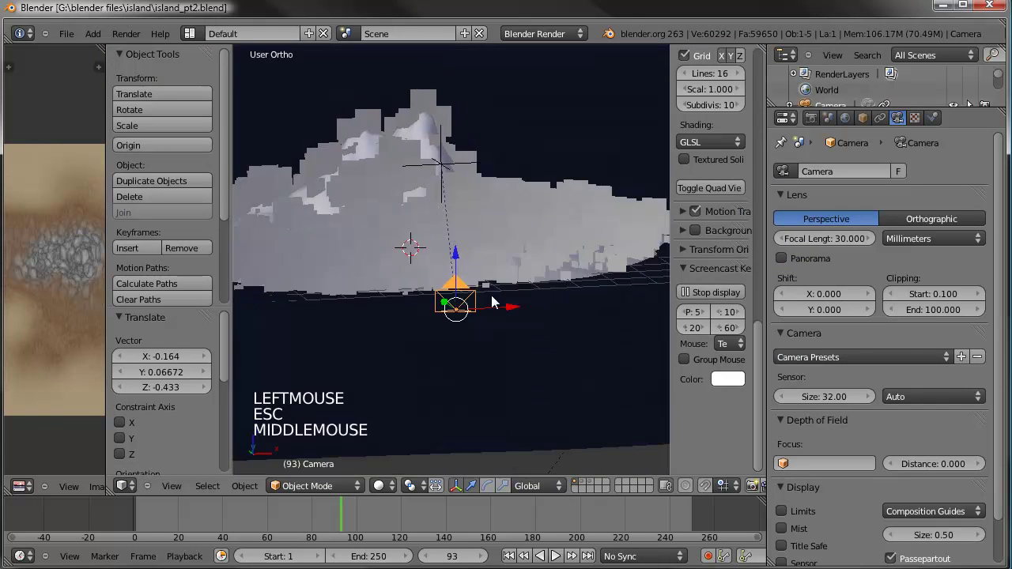
Select the Landscape, show its vertex groups and move the timeline to frame 59
scroll(down, 3)
middle_click(499, 302)
right_click(501, 216)
click(339, 487)
click(315, 520)
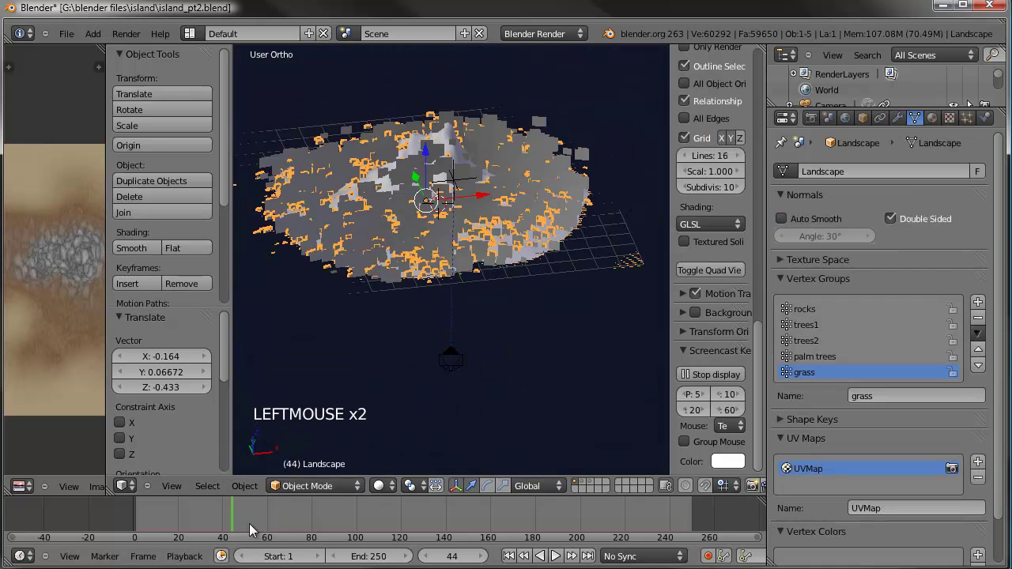
click(309, 496)
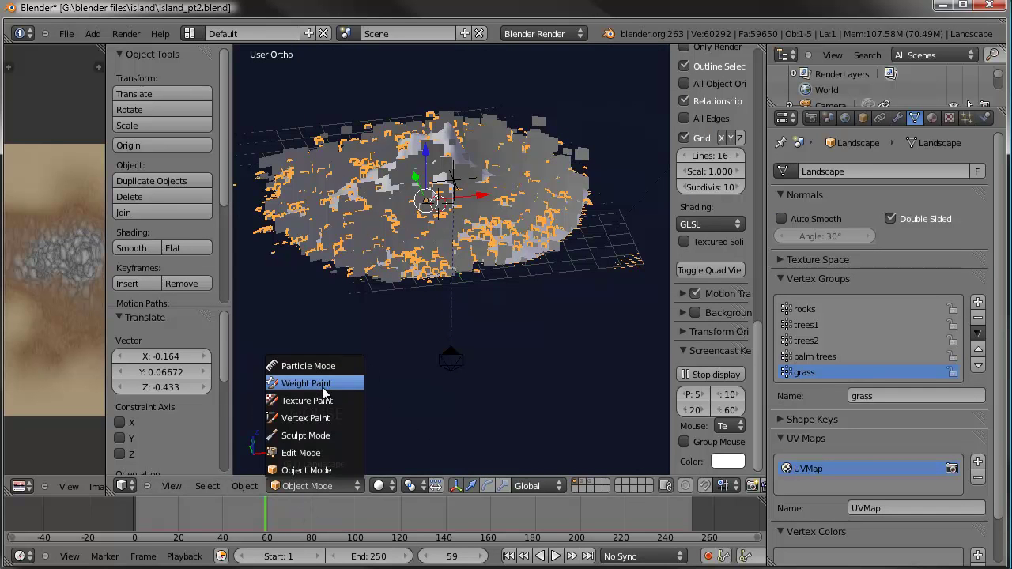
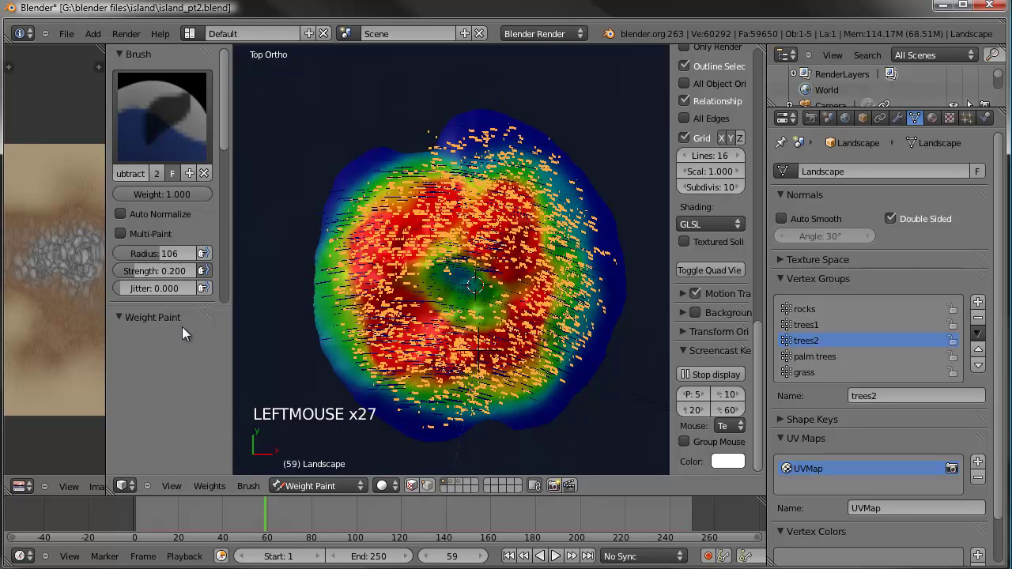
Subtract-paint the trees2 vertex group weights around the island surface
click(299, 325)
click(310, 354)
click(337, 399)
click(489, 448)
click(603, 419)
click(770, 314)
click(574, 430)
click(280, 320)
Switch to the trees1 vertex group and subtract-paint its weights around the island
click(381, 144)
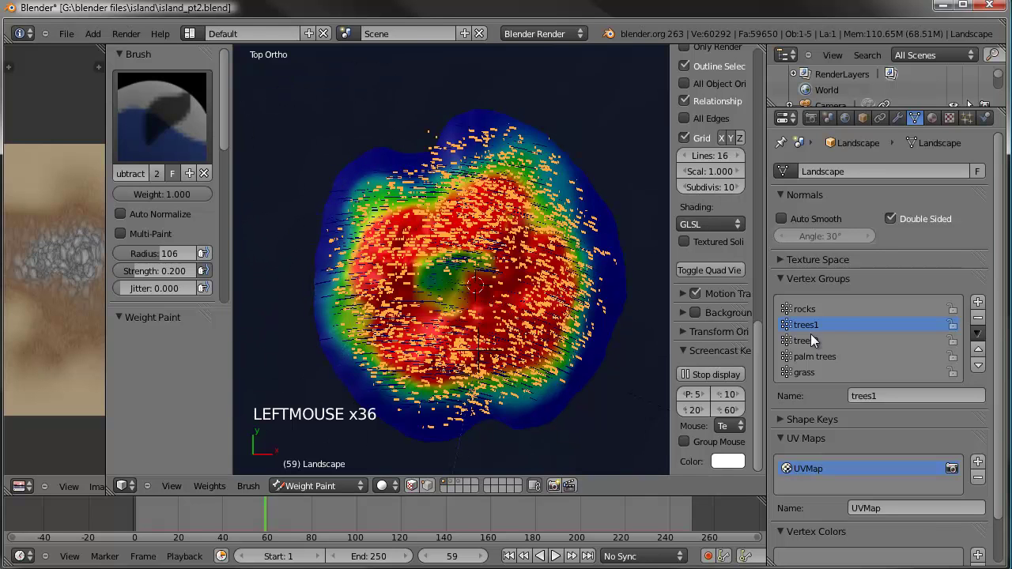
click(841, 313)
double_click(425, 138)
click(393, 145)
click(390, 145)
click(304, 266)
click(292, 375)
click(333, 437)
click(330, 406)
click(320, 386)
click(379, 450)
click(465, 459)
click(438, 457)
click(467, 469)
click(528, 464)
click(592, 420)
click(606, 399)
click(631, 344)
click(648, 290)
click(594, 162)
click(622, 204)
click(574, 422)
click(513, 450)
double_click(473, 447)
click(484, 440)
Switch to the rocks vertex group and subtract-paint its weights around the island
click(436, 433)
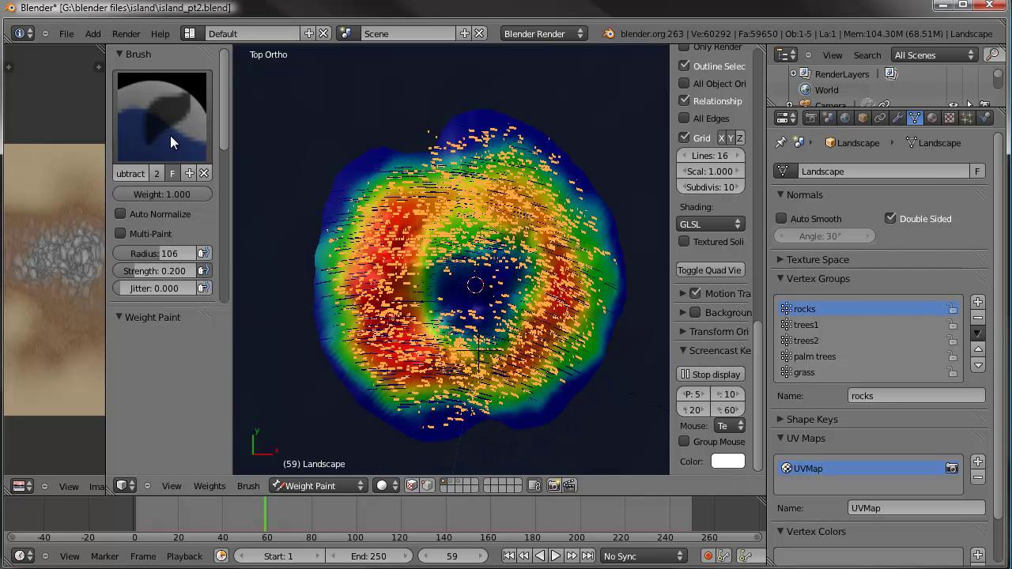
click(435, 333)
click(386, 352)
click(374, 359)
click(345, 353)
click(337, 325)
click(344, 279)
click(369, 201)
click(389, 166)
click(400, 149)
click(570, 406)
click(602, 398)
click(607, 366)
click(617, 270)
click(616, 263)
click(642, 249)
click(845, 327)
click(844, 339)
click(845, 361)
click(840, 376)
Return the Landscape to Object Mode and show the trees1 particle system settings
scroll(down, 3)
click(309, 480)
click(367, 457)
middle_click(507, 279)
click(976, 124)
scroll(up, 3)
click(866, 200)
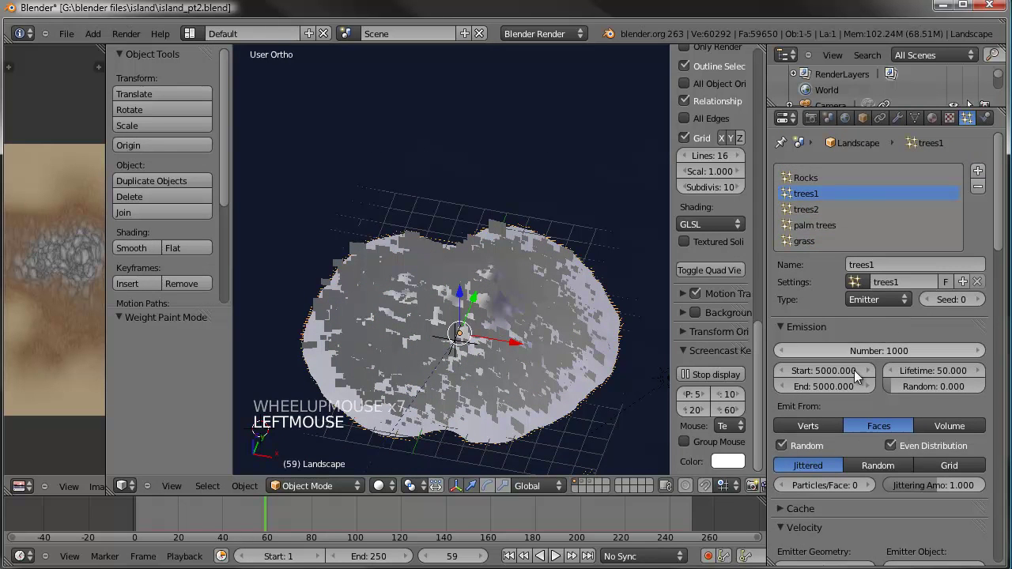
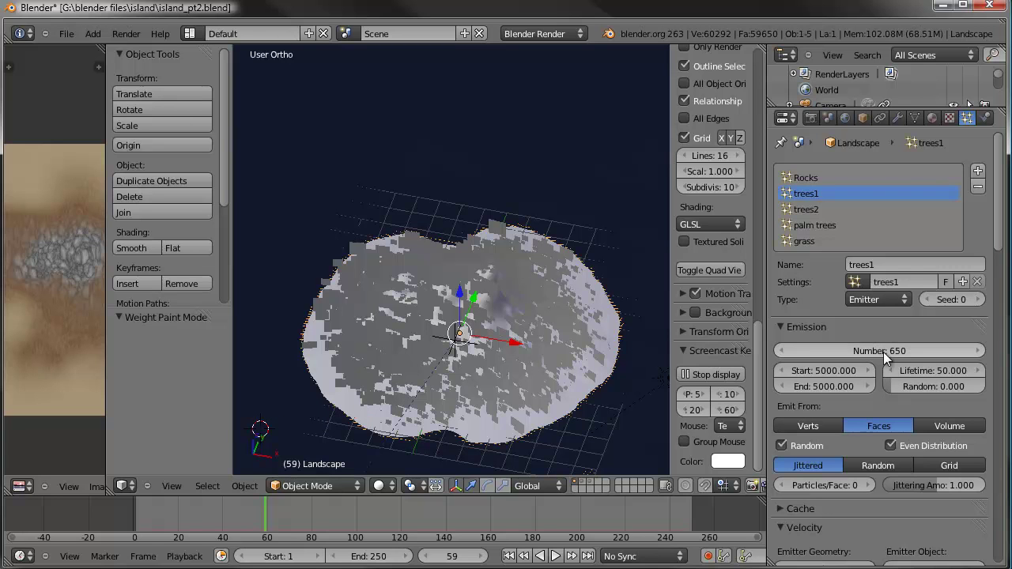
Set particle counts to 650 for trees1, 800 for trees2 and 500 for palm trees
click(835, 201)
click(832, 214)
click(881, 354)
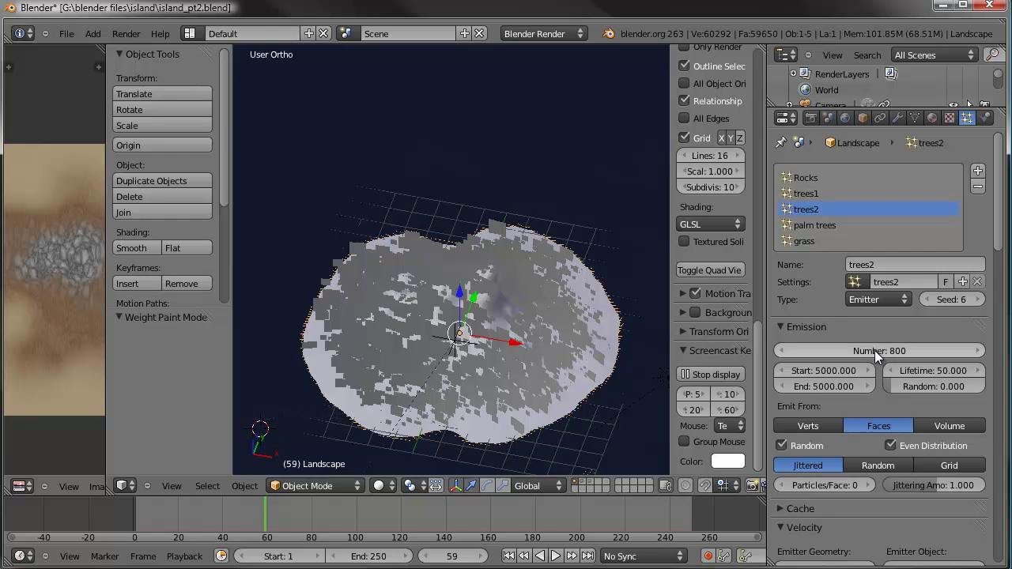
click(862, 224)
click(878, 353)
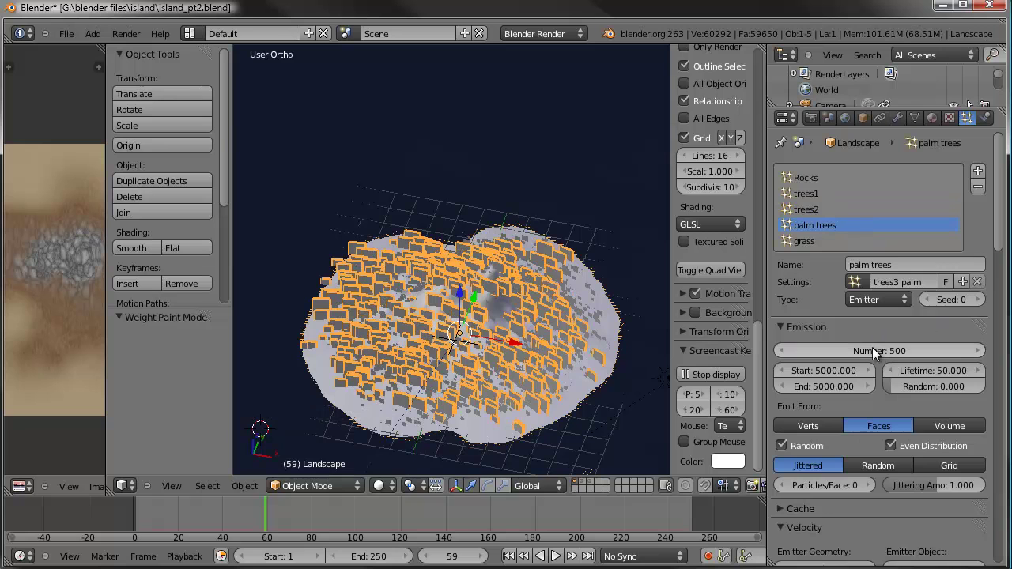
scroll(down, 3)
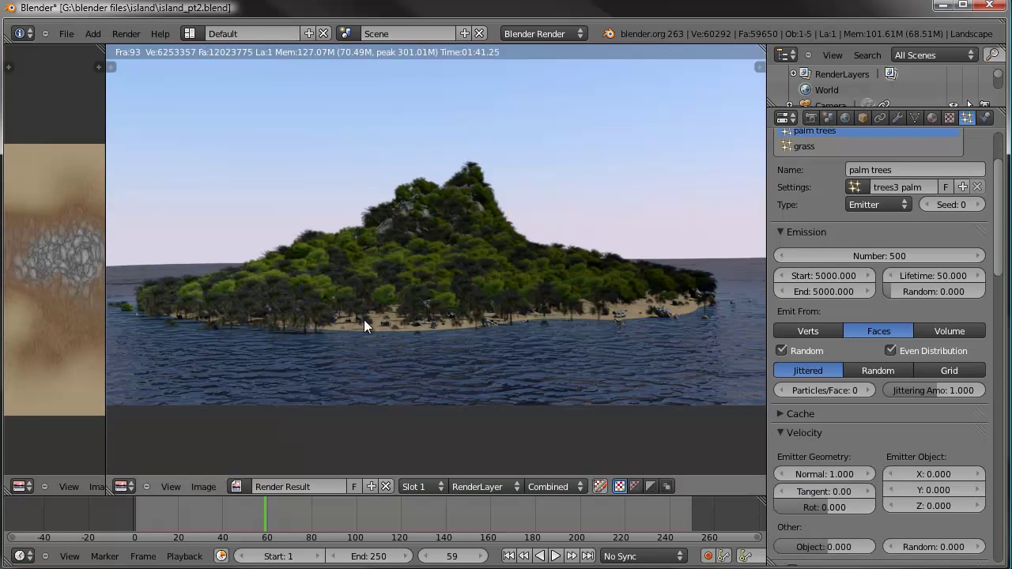
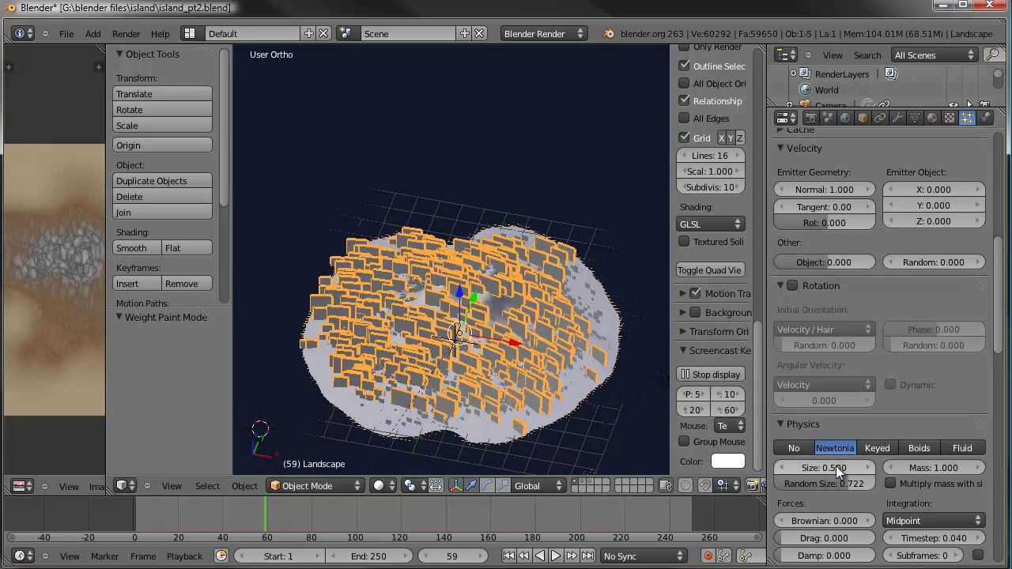
scroll(up, 3)
Adjust the grass particle system's size in its Physics settings
click(838, 250)
scroll(down, 3)
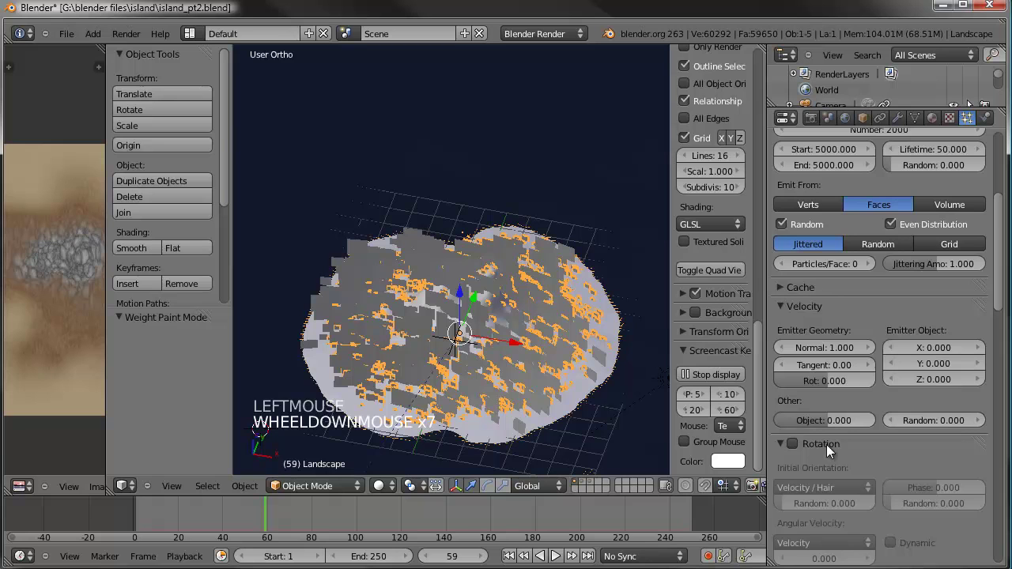
scroll(down, 3)
scroll(down, 3)
click(833, 473)
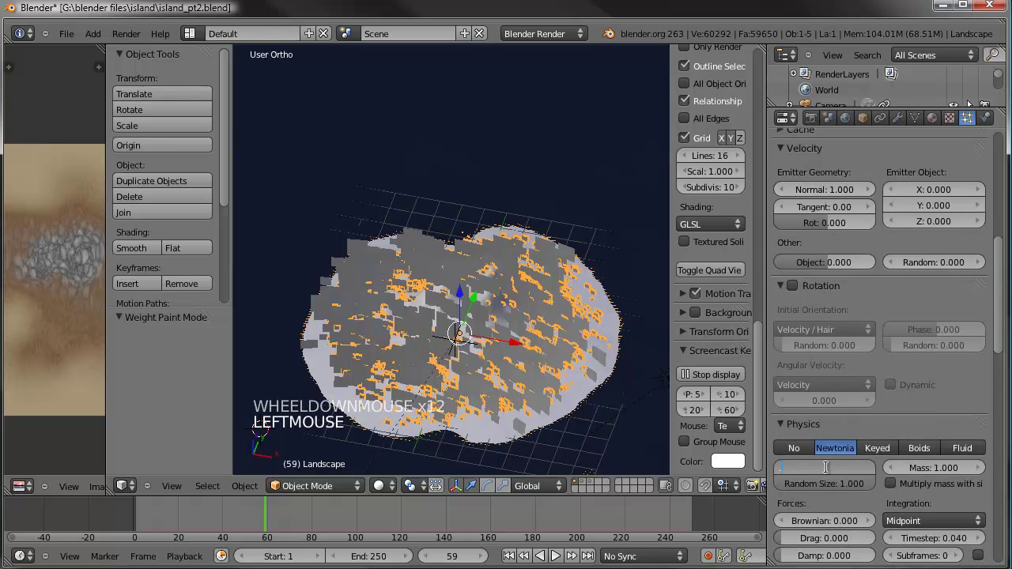
scroll(up, 3)
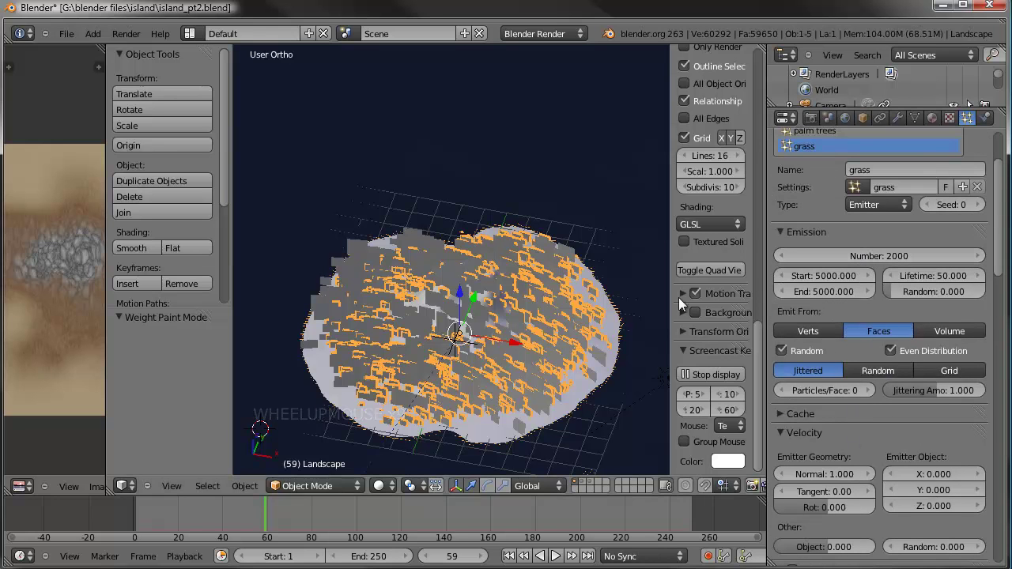
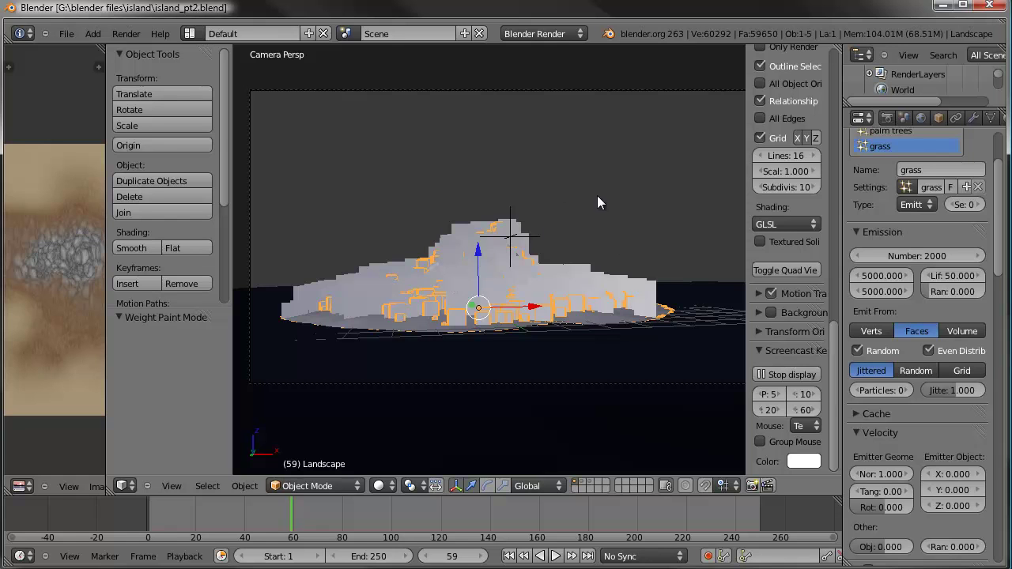
Orbit the view of the island before rendering from the camera
middle_click(600, 226)
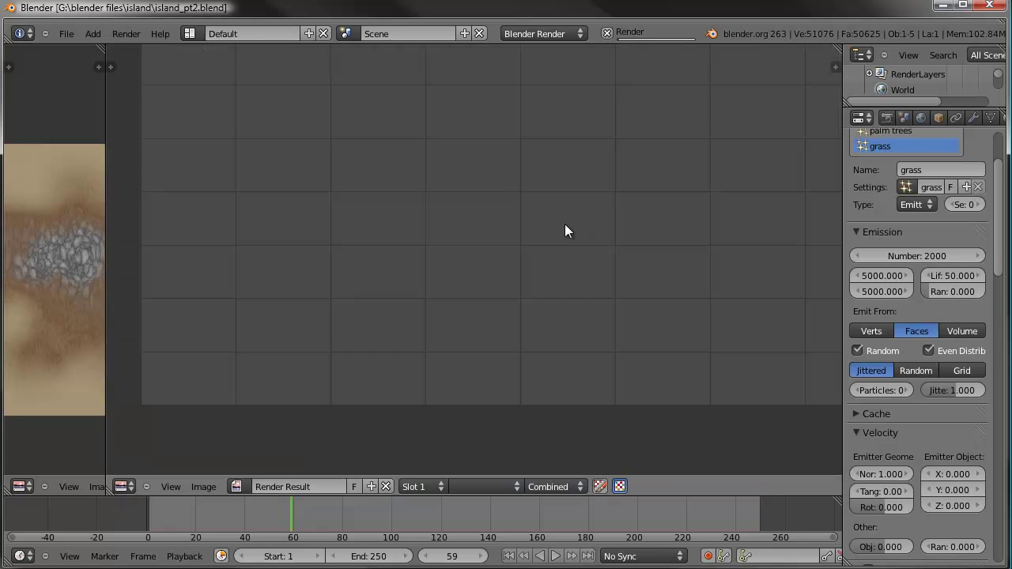